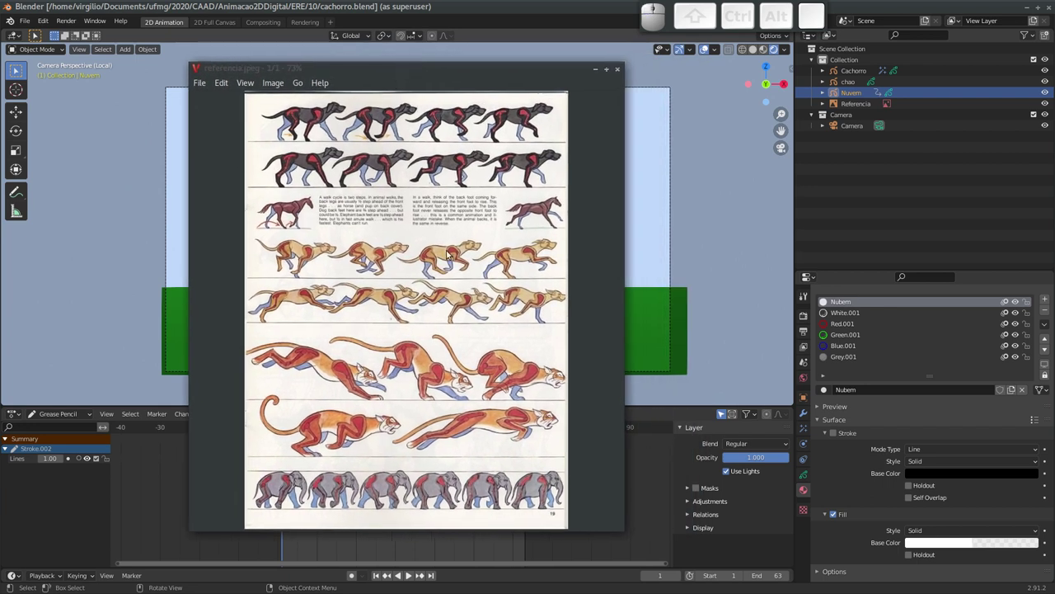
Maximize referencia.jpeg so the animal walk and run cycles fill the screen.
left_click_drag(485, 71, 485, 26)
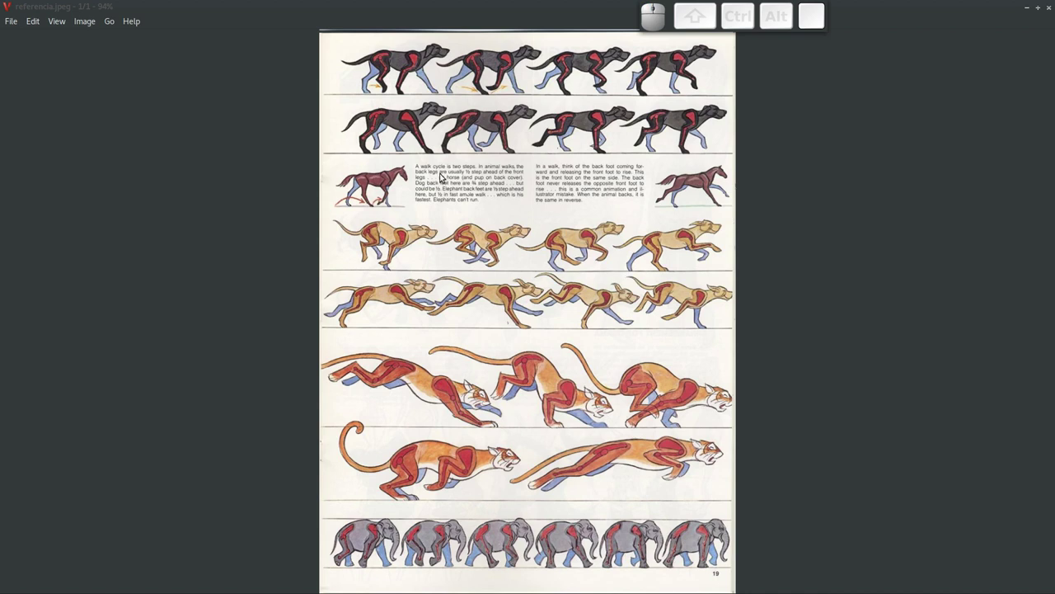
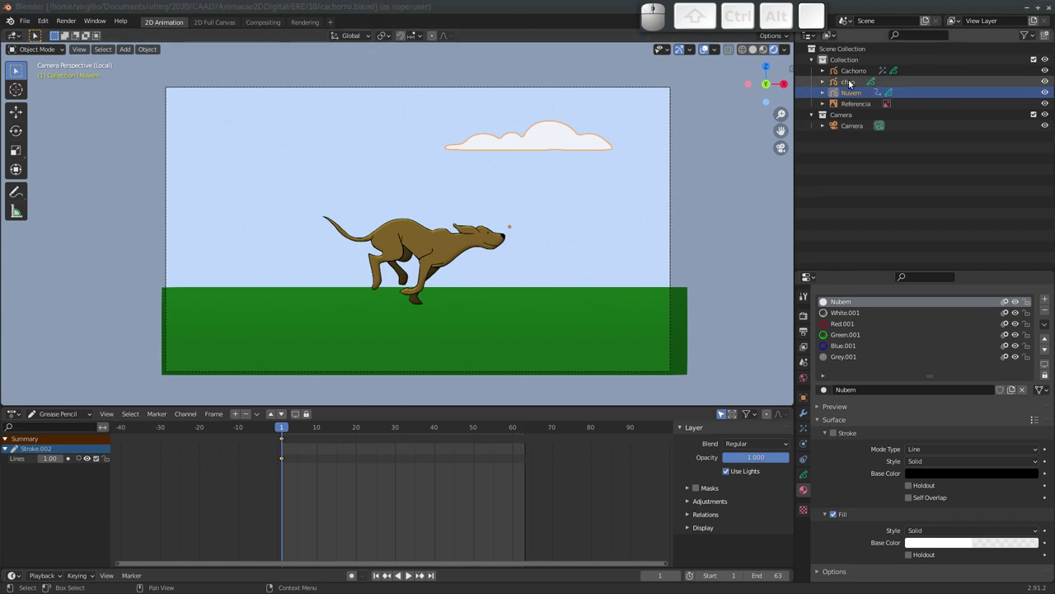
Select the Cachorro dog object in Draw mode and play its run cycle.
left_click(855, 75)
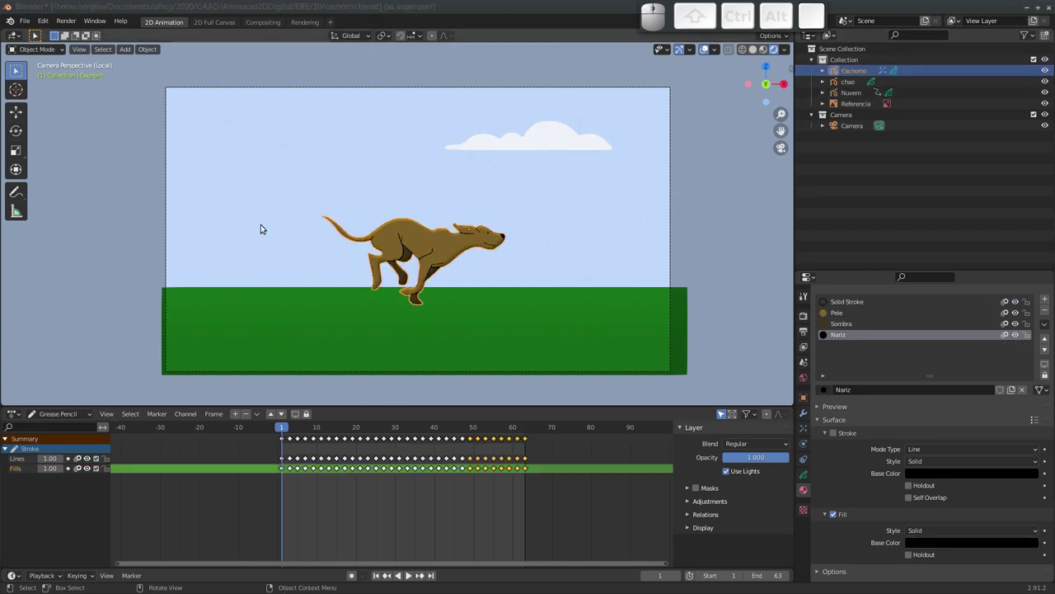
key("ctrl+Tab")
left_click(339, 145)
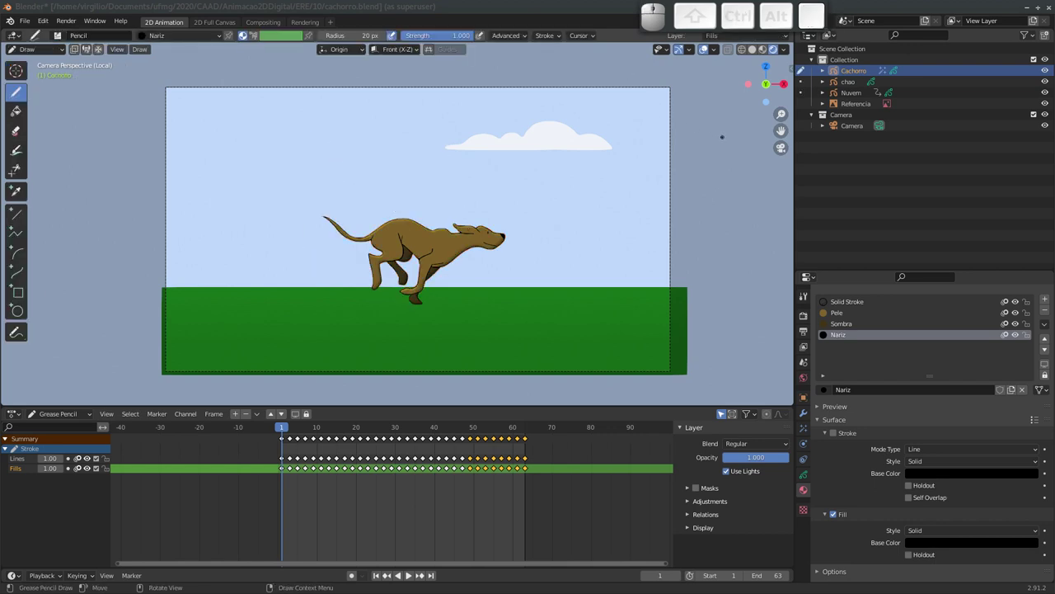
key("space")
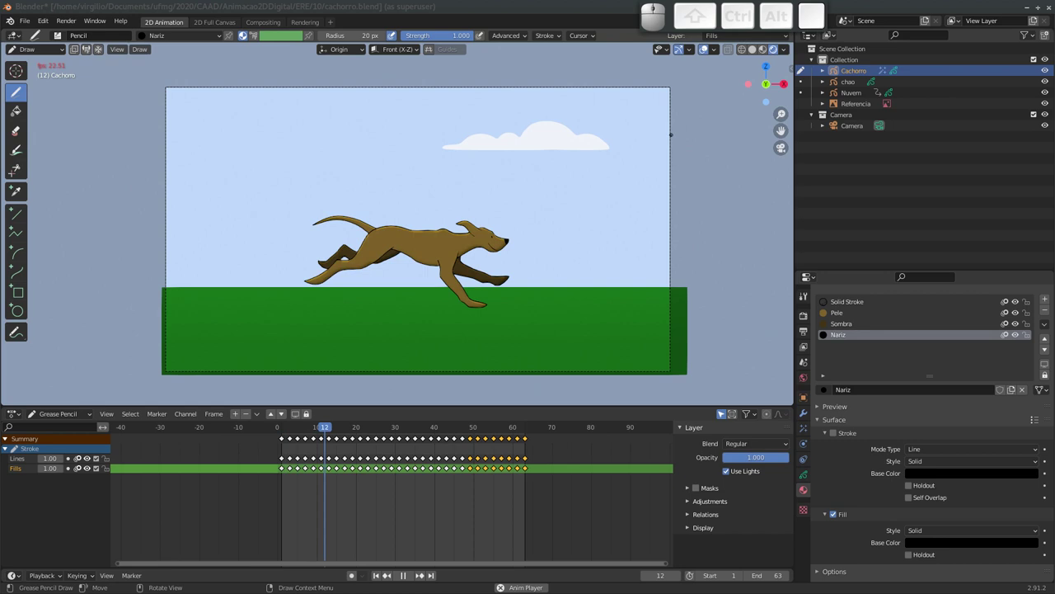
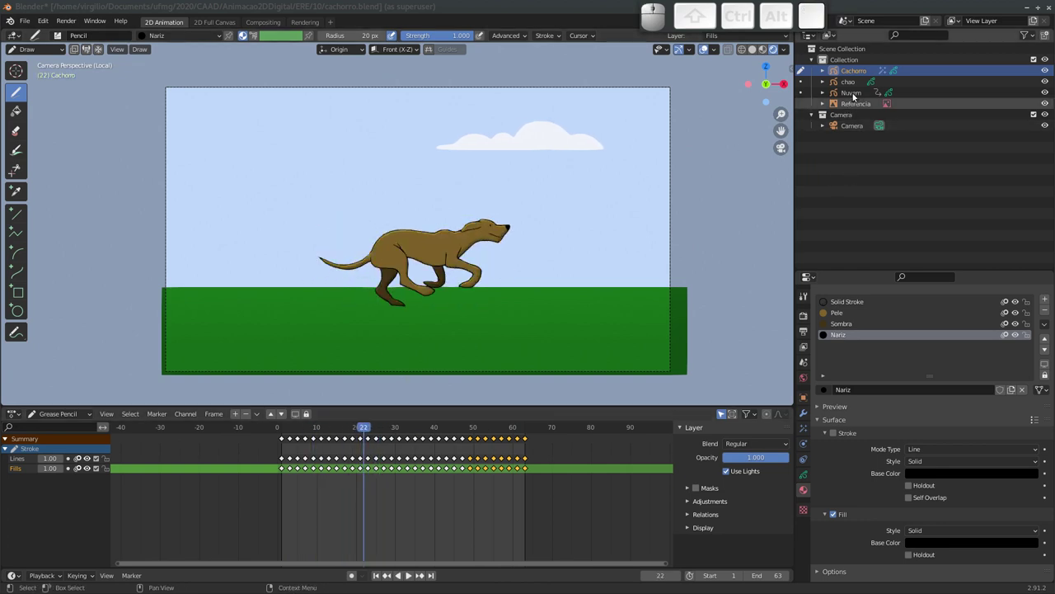
Select Nuvem and show its action keyframes at frames 1 and 63, back at frame 1.
left_click(851, 94)
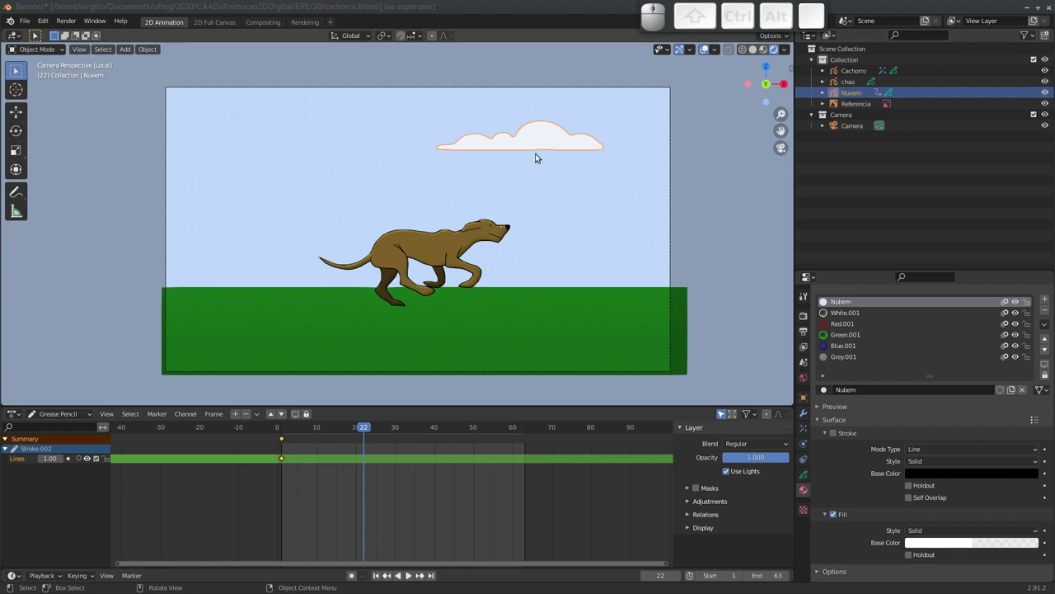
left_click_drag(366, 426, 67, 385)
left_click_drag(56, 415, 60, 447)
left_click_drag(314, 430, 281, 442)
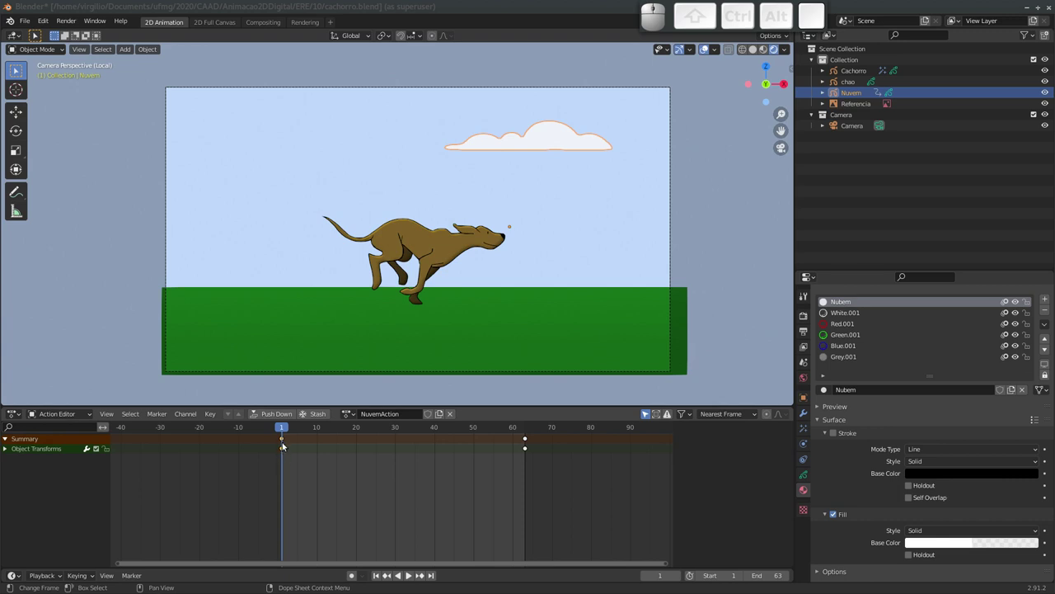
Scrub the cloud's drift to frame 63 and back, then view it as motion curves.
left_click(523, 432)
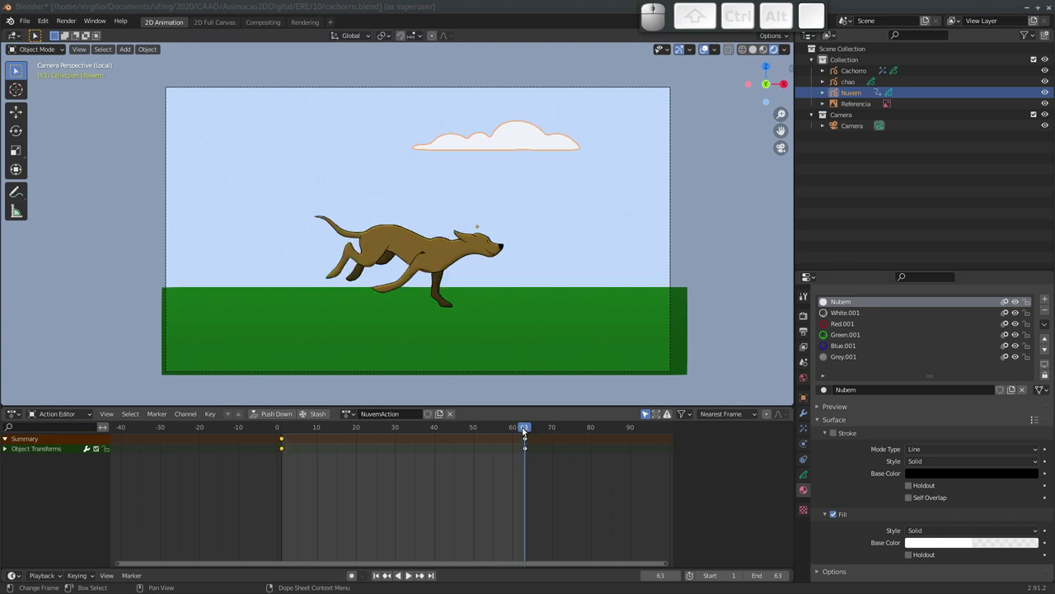
left_click_drag(519, 428, 491, 191)
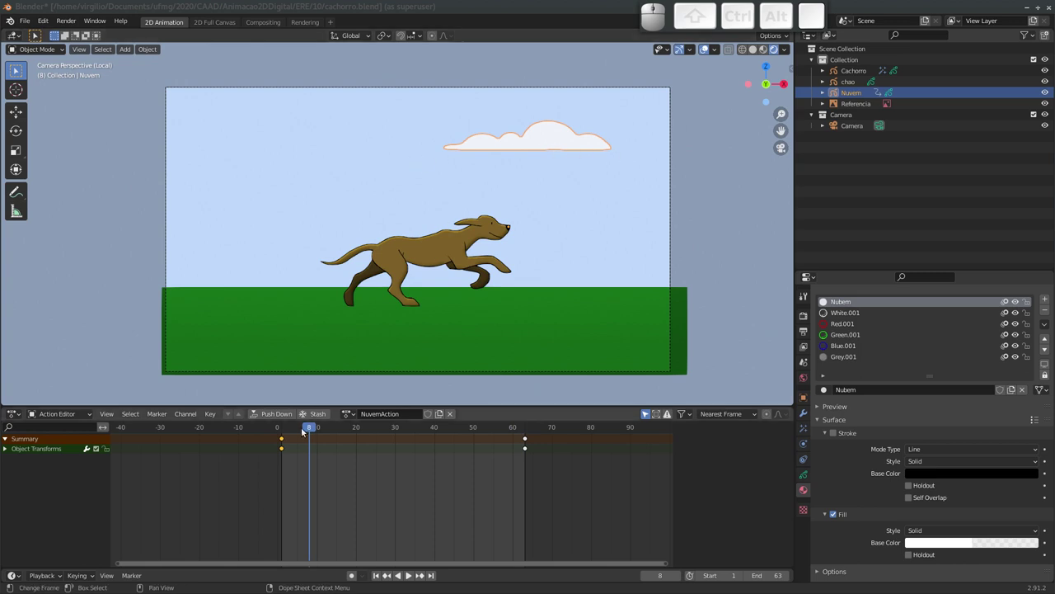
left_click_drag(307, 431, 319, 456)
key("ctrl+Tab")
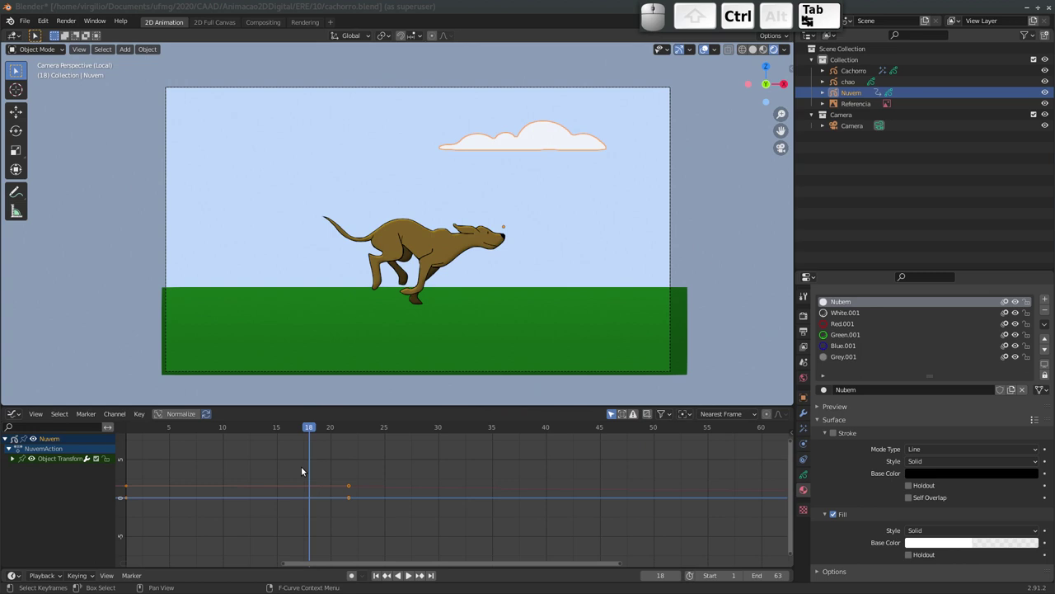
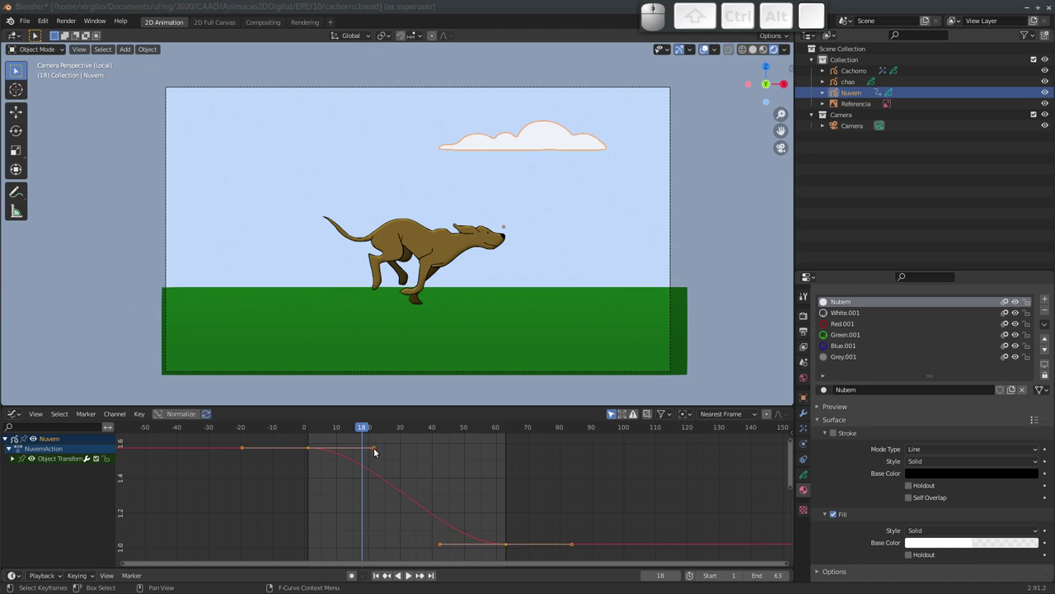
Insert a keyframe near frame 29 on the NuvemAction curve and start moving it.
left_click(313, 451)
left_click(509, 544)
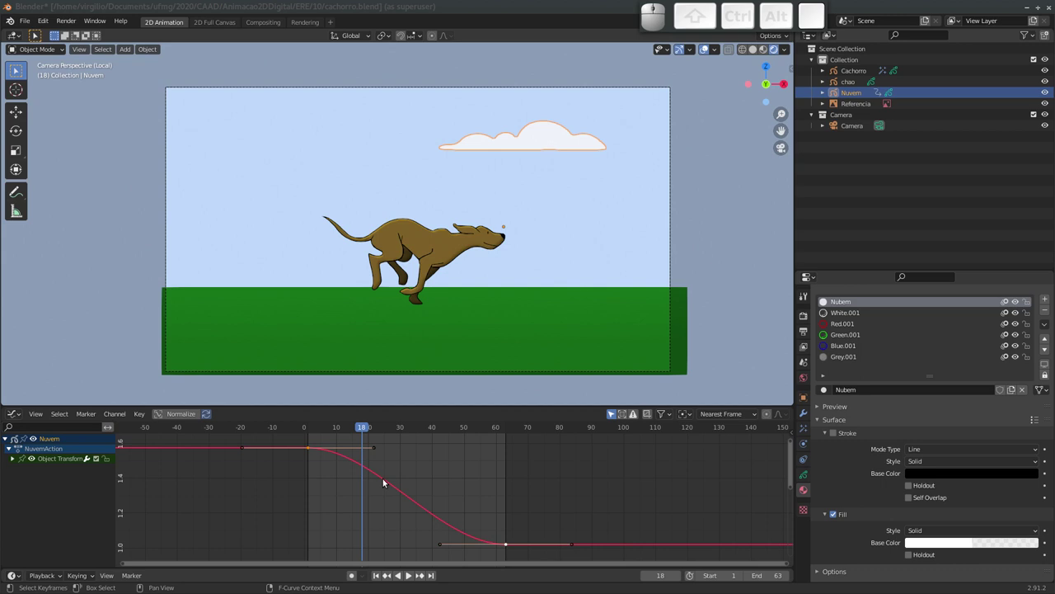
left_click(393, 431)
key("i")
left_click(401, 484)
left_click(399, 487)
key("g")
left_click(408, 398)
Reposition the new key so the curve eases smoothly, then return to the Action Editor.
middle_click(381, 476)
left_click_drag(391, 430, 411, 453)
key("g")
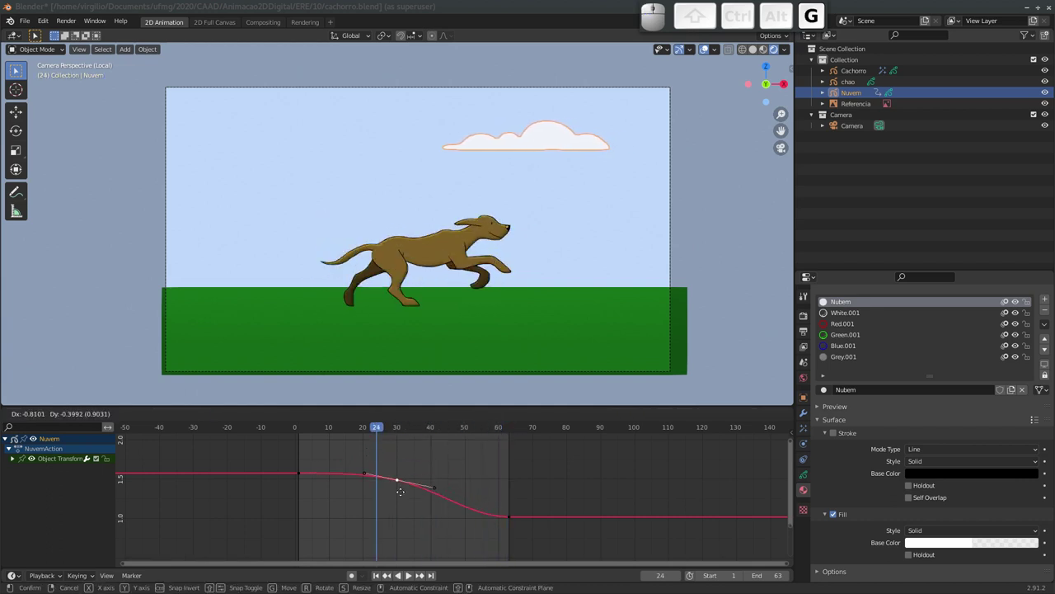
left_click(400, 507)
left_click_drag(378, 430, 397, 464)
key("ctrl+Tab")
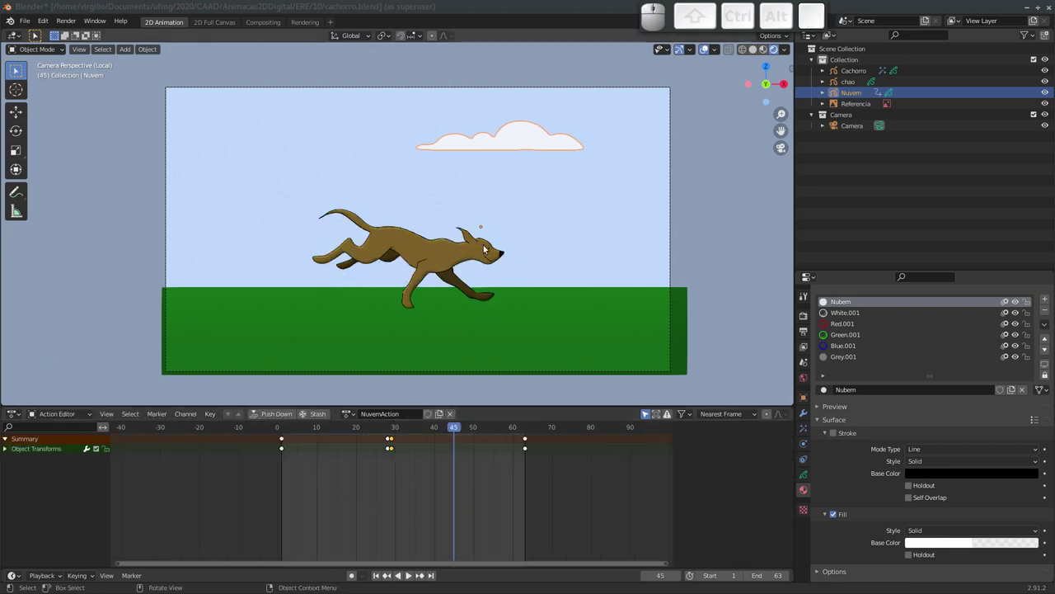
Delete the cloud's middle keyframes, leaving only frames 1 and 63.
left_click_drag(404, 468, 381, 453)
key("Delete")
left_click(392, 451)
left_click_drag(448, 430, 454, 426)
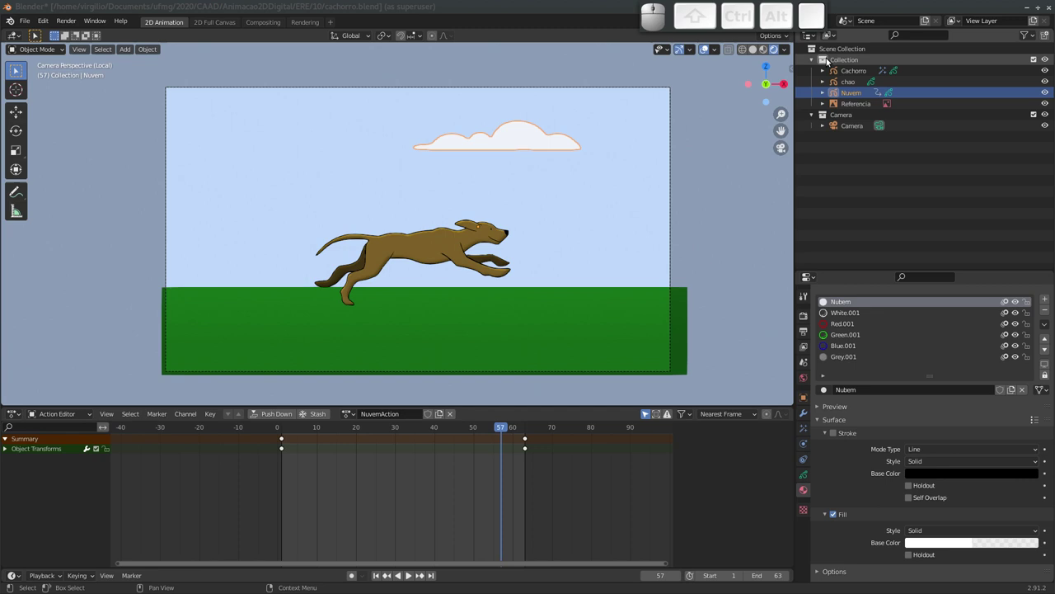
Zoom the camera view and save cachorro.blend.
left_click_drag(365, 236, 376, 209)
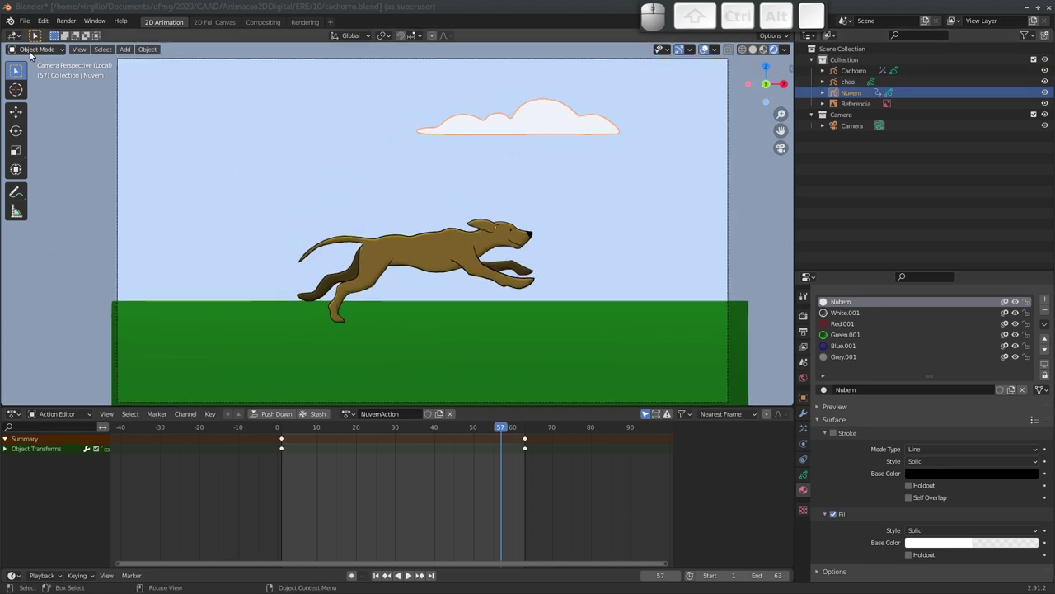
key("ctrl+s")
left_click(28, 27)
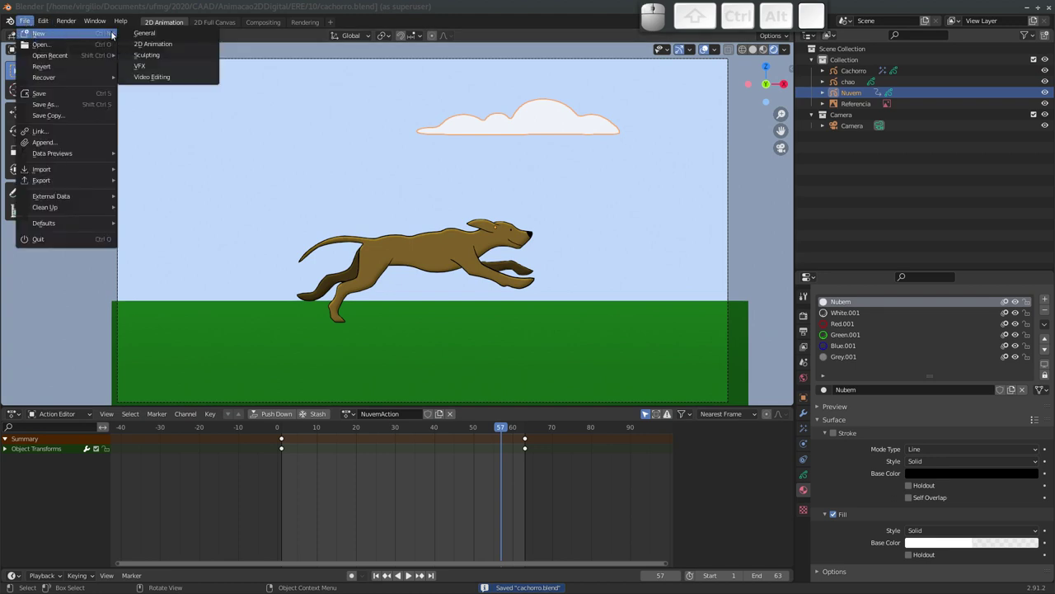
Start a new 2D Animation file and save it as cachorro1.blend.
left_click(160, 49)
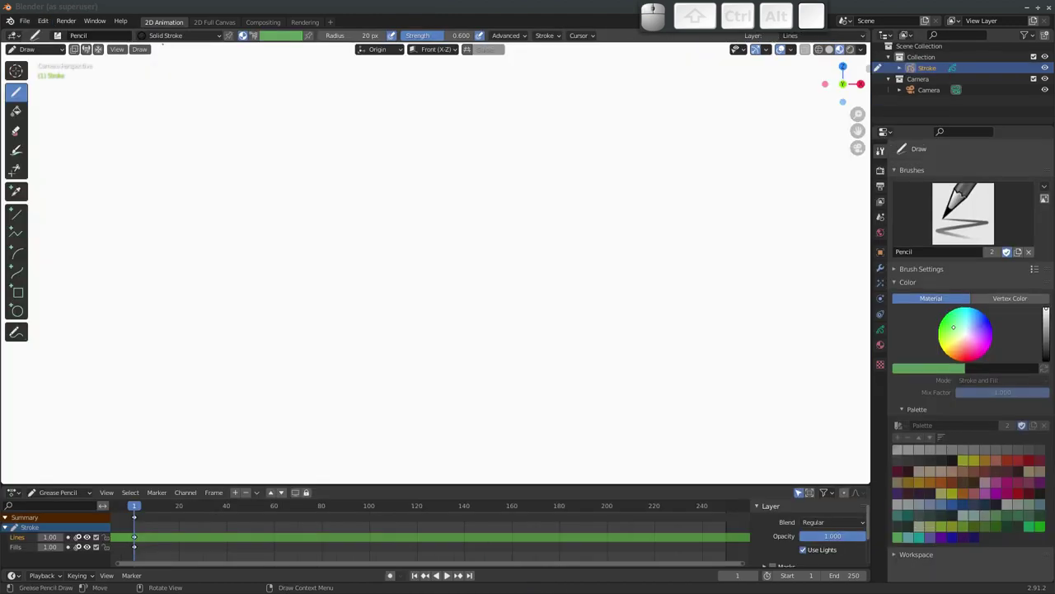
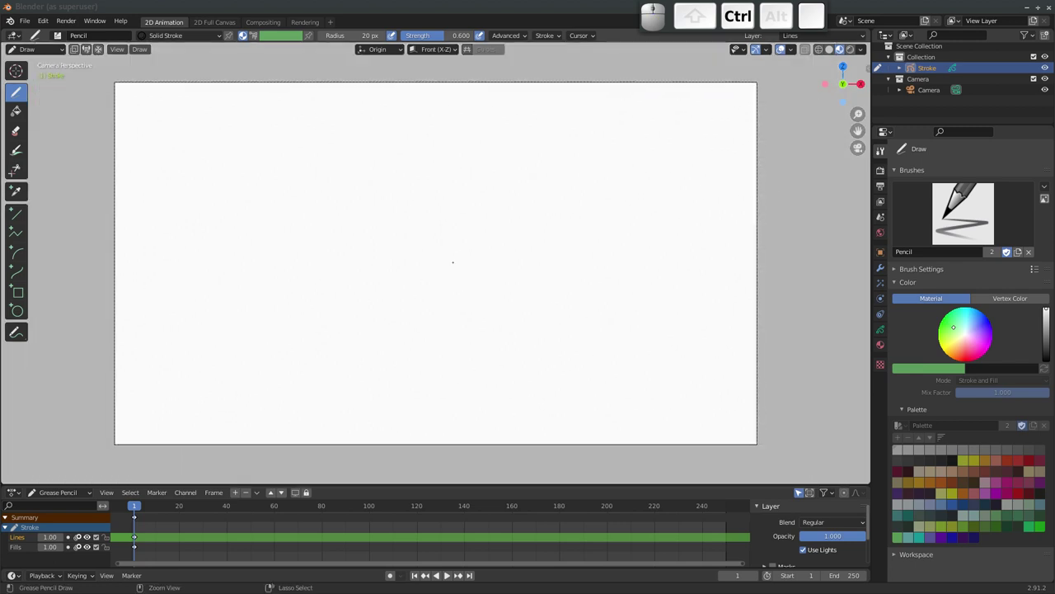
key("ctrl+s")
left_click(414, 197)
key("=")
left_click(758, 475)
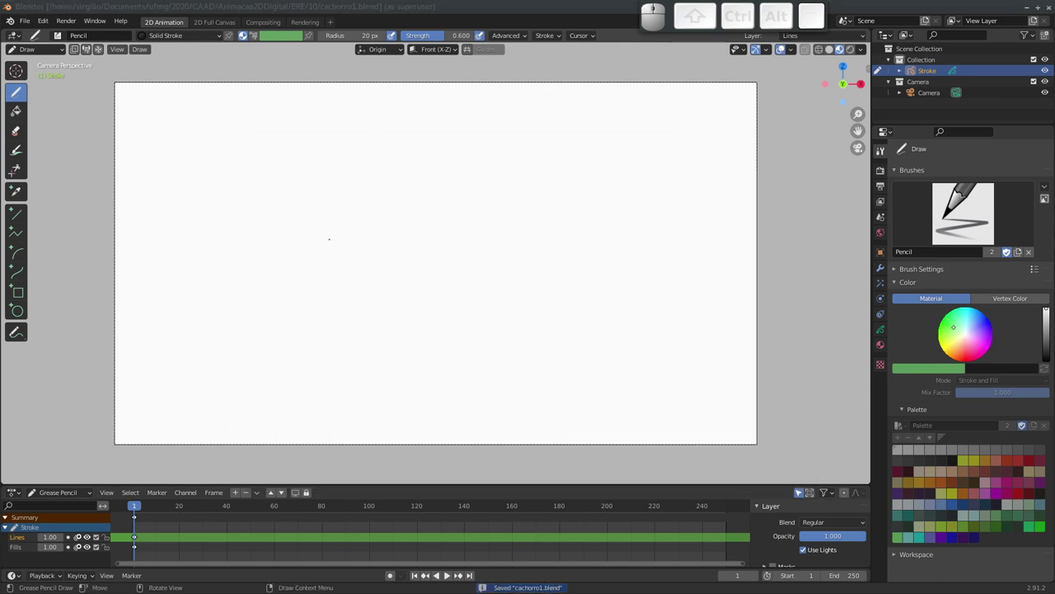
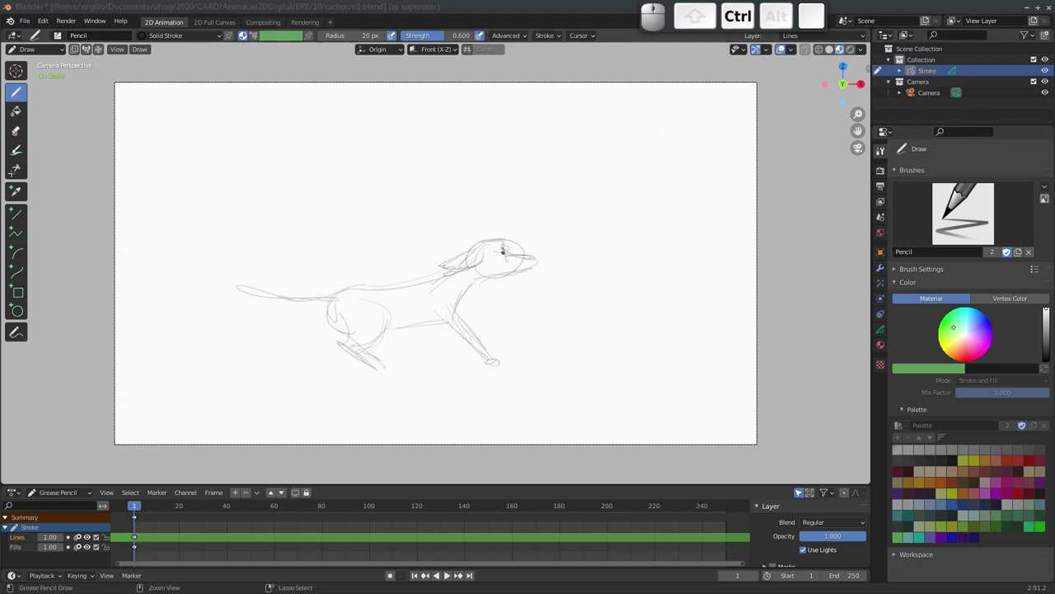
Undo the rough running-dog sketch strokes on the canvas.
key("ctrl+z")
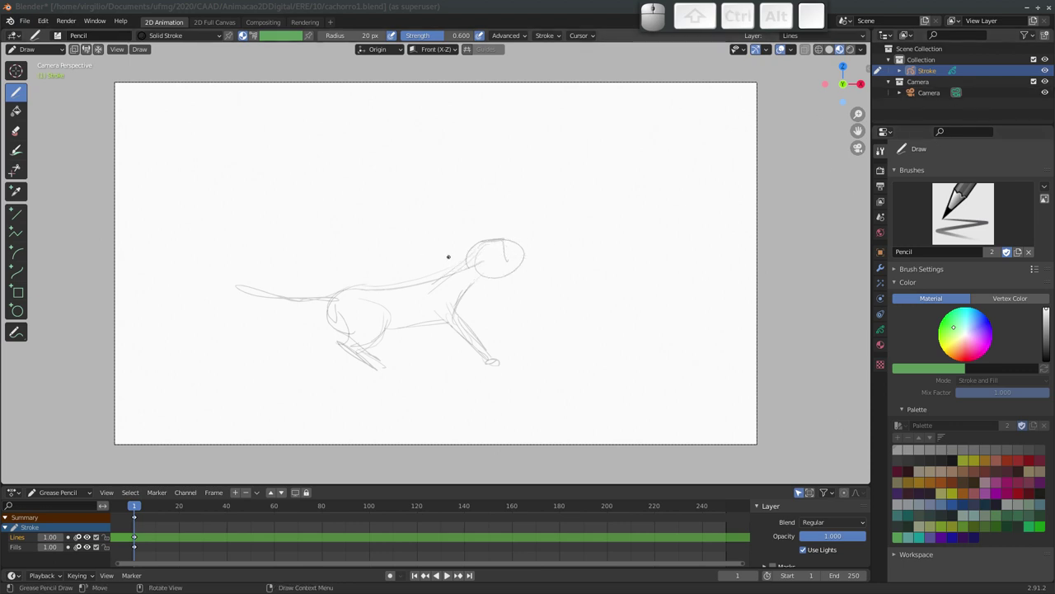
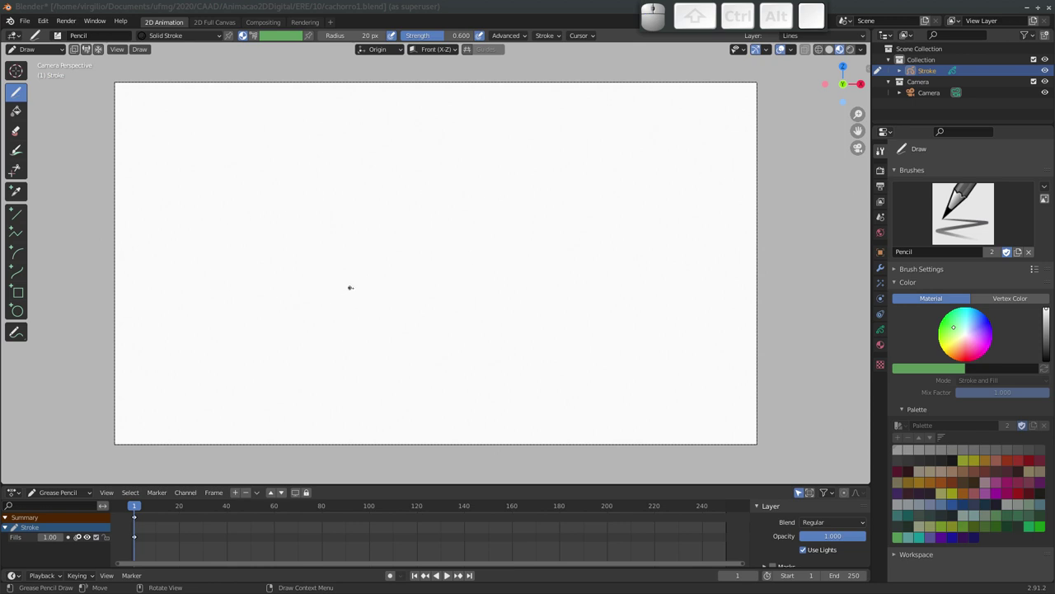
Restore the Lines layer keyframe and switch the Stroke object back to Object Mode.
key("i")
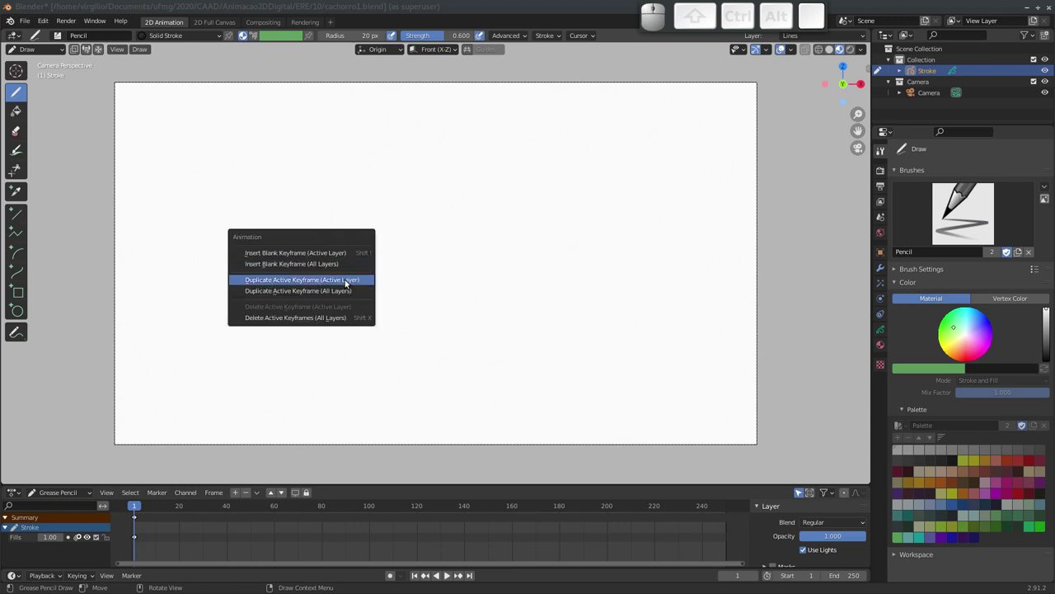
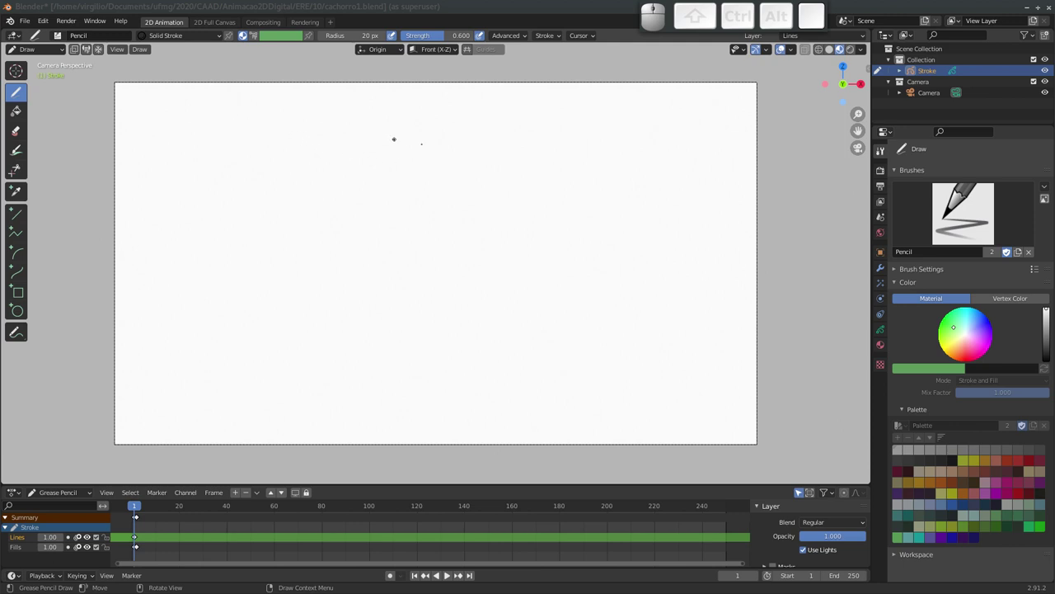
left_click(32, 51)
left_click(44, 64)
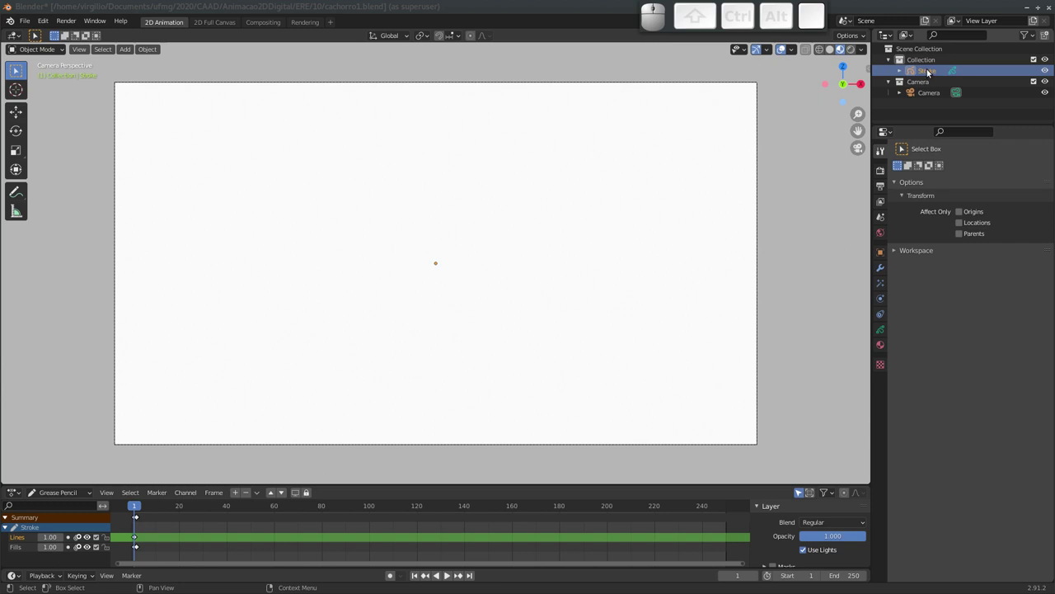
Rename the Grease Pencil Stroke object to Cachorro.
left_click(927, 75)
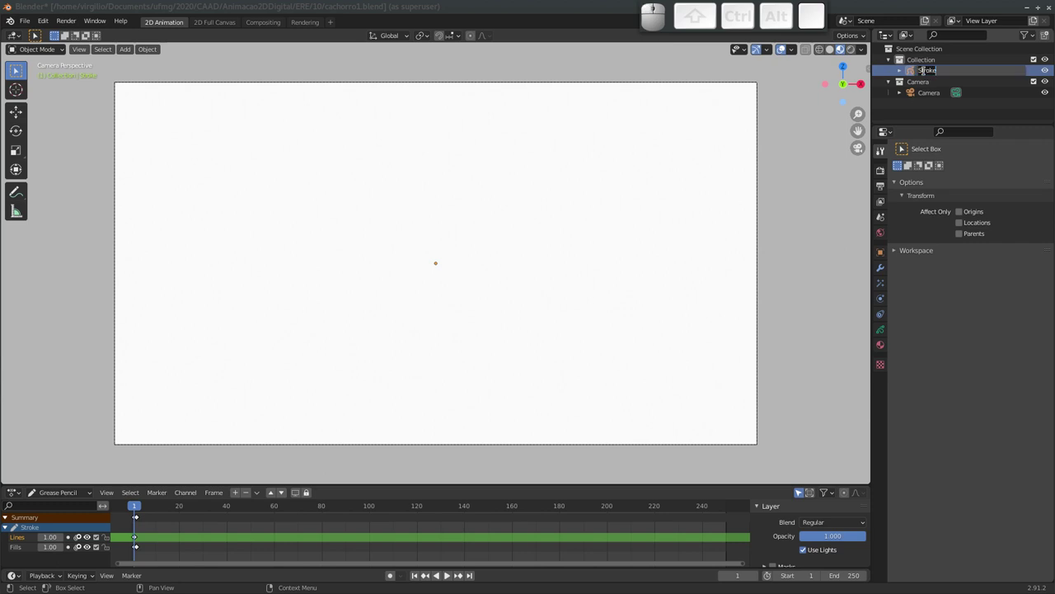
key("shift+c")
key("a")
key("c")
key("h")
key("o")
key("r")
key("o")
key("Return")
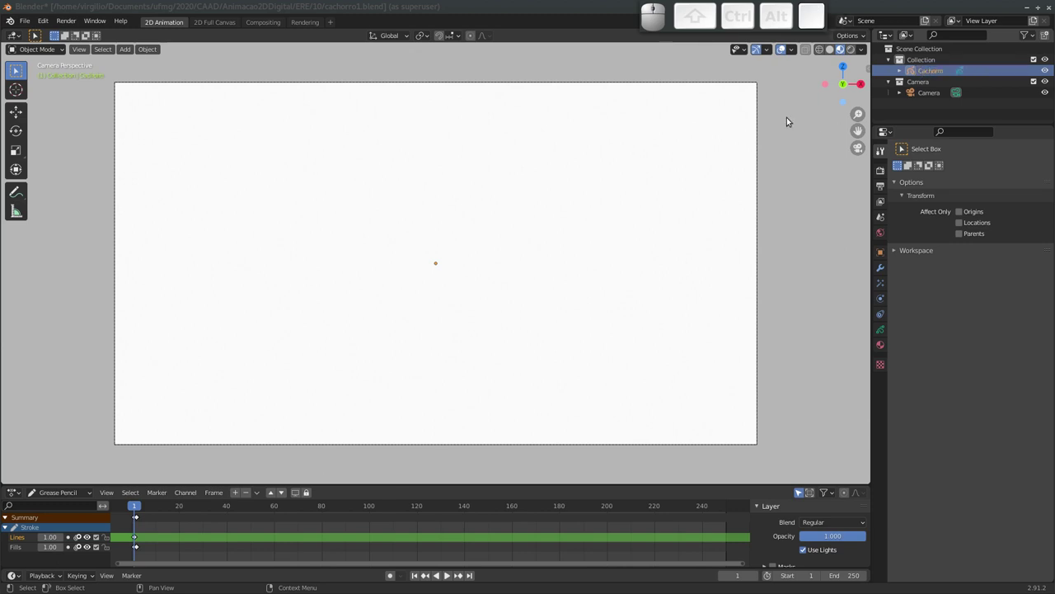
Inspect the camera from outside, return to camera view and bring up the Add menu.
left_click(929, 98)
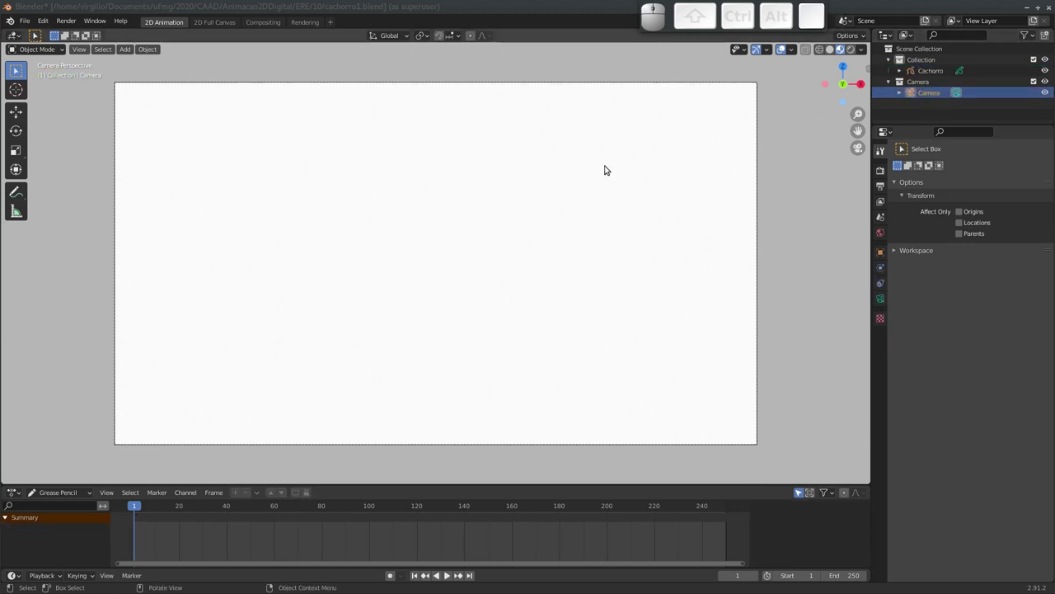
left_click_drag(499, 219, 221, 246)
left_click_drag(261, 274, 499, 213)
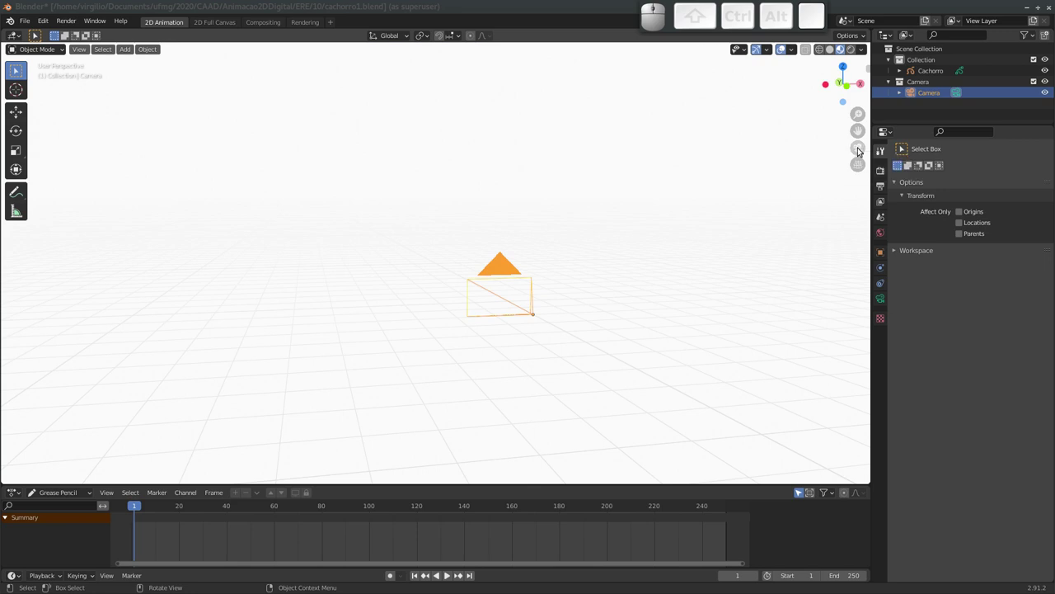
left_click(862, 151)
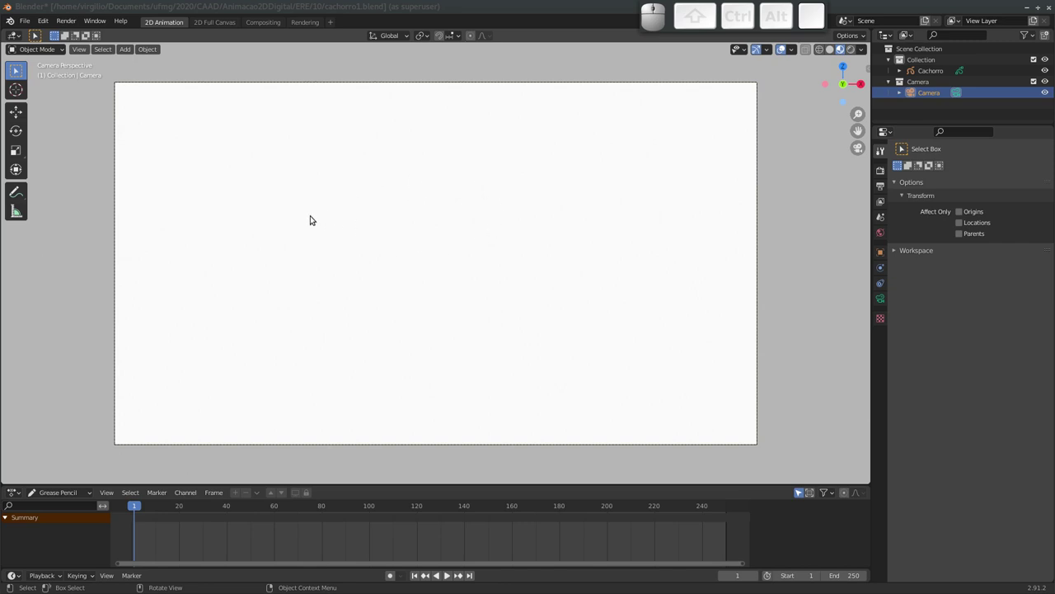
key("shift+a")
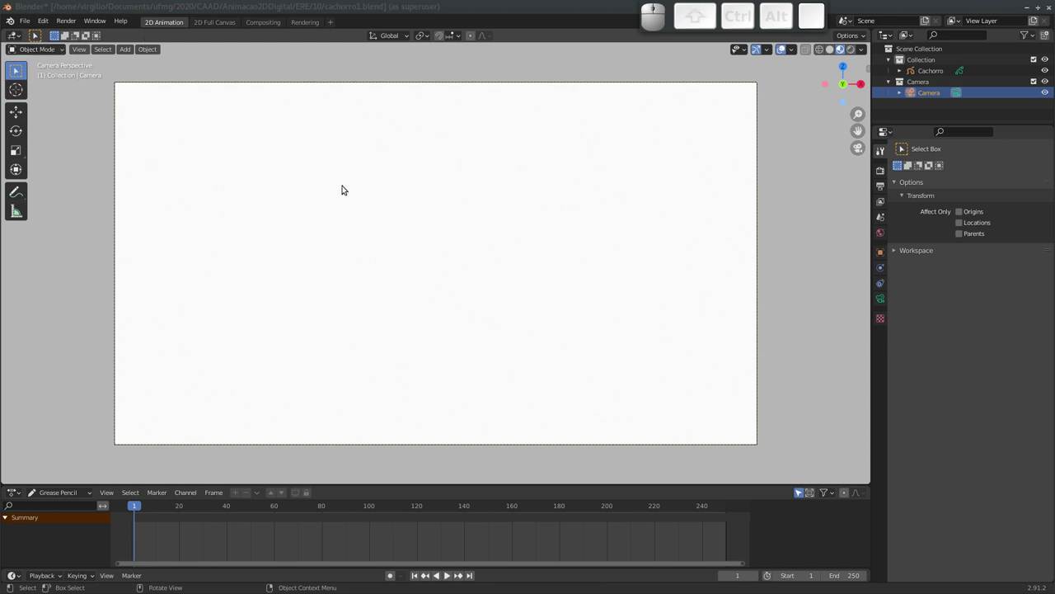
key("shift+a")
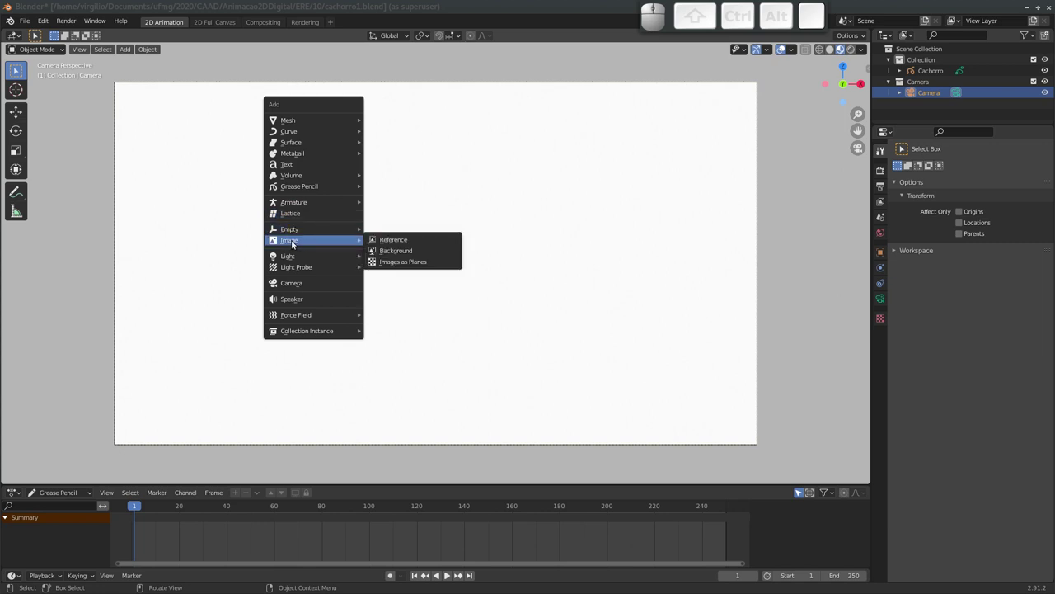
Add an Image > Reference and pick referencia.jpeg in the ERE/10 folder.
left_click(406, 244)
left_click(473, 147)
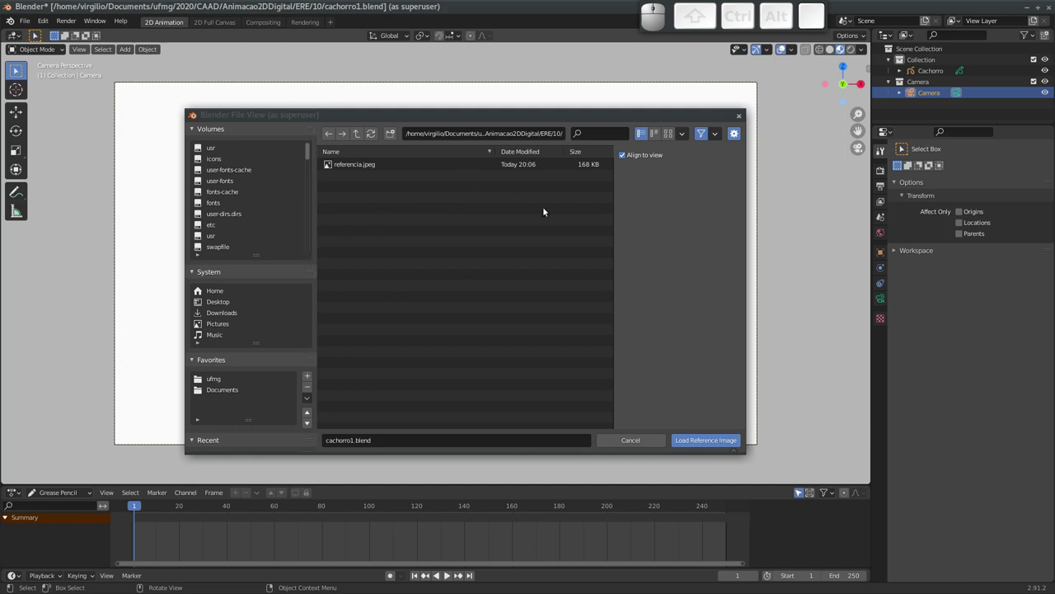
left_click_drag(506, 117, 335, 178)
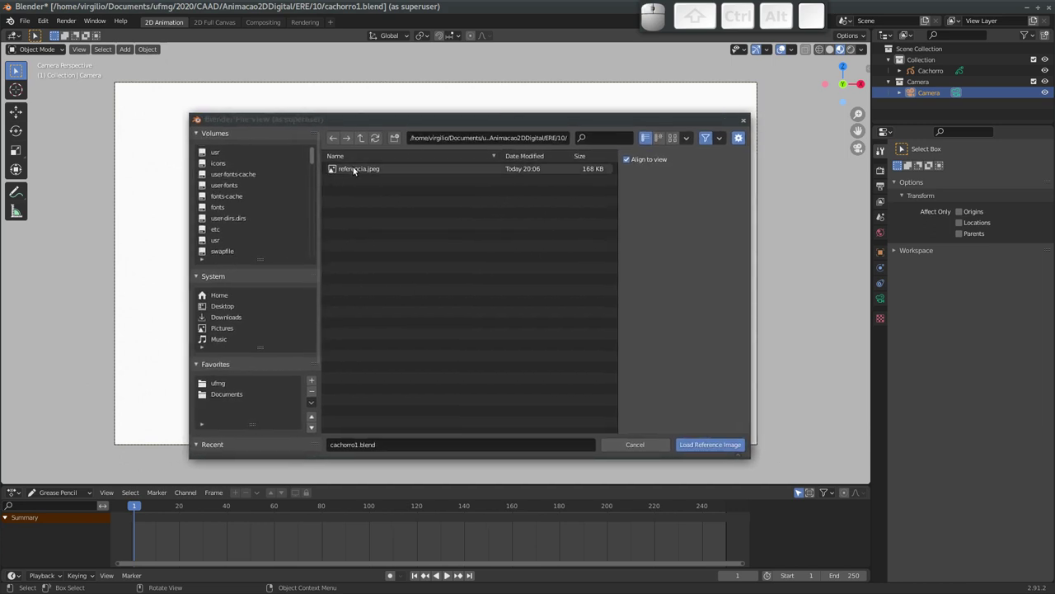
left_click(354, 172)
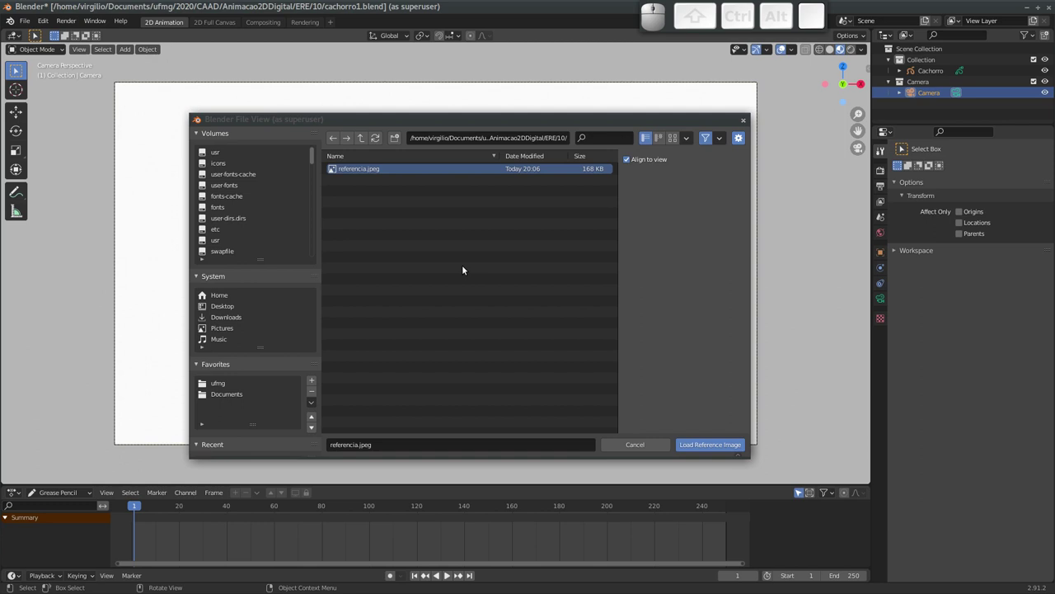
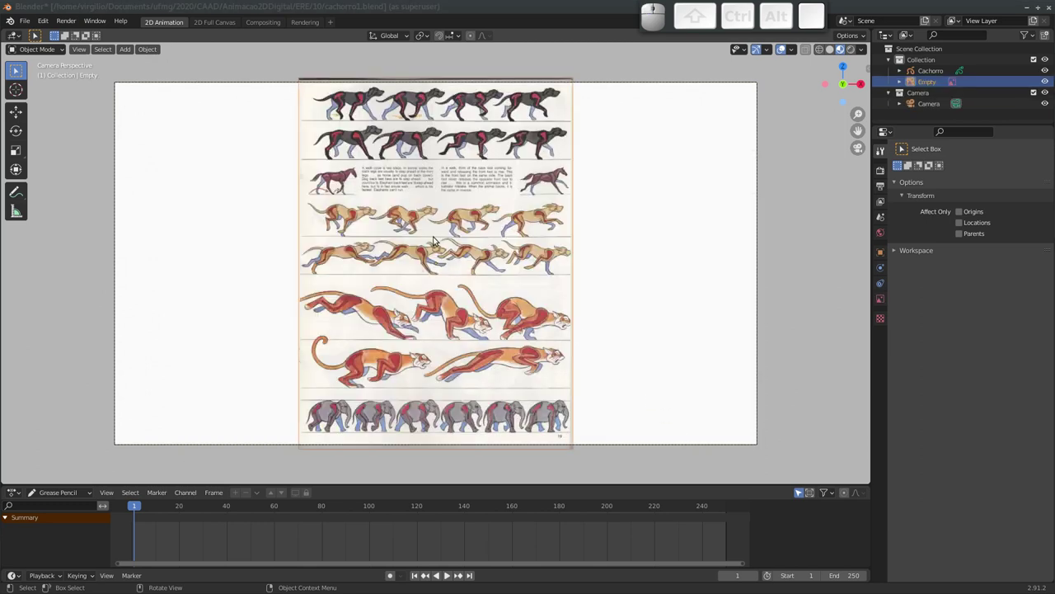
Try moving and scaling the reference sheet, cancelling oversized attempts, then scale it up to fill the camera.
left_click_drag(462, 265, 609, 217)
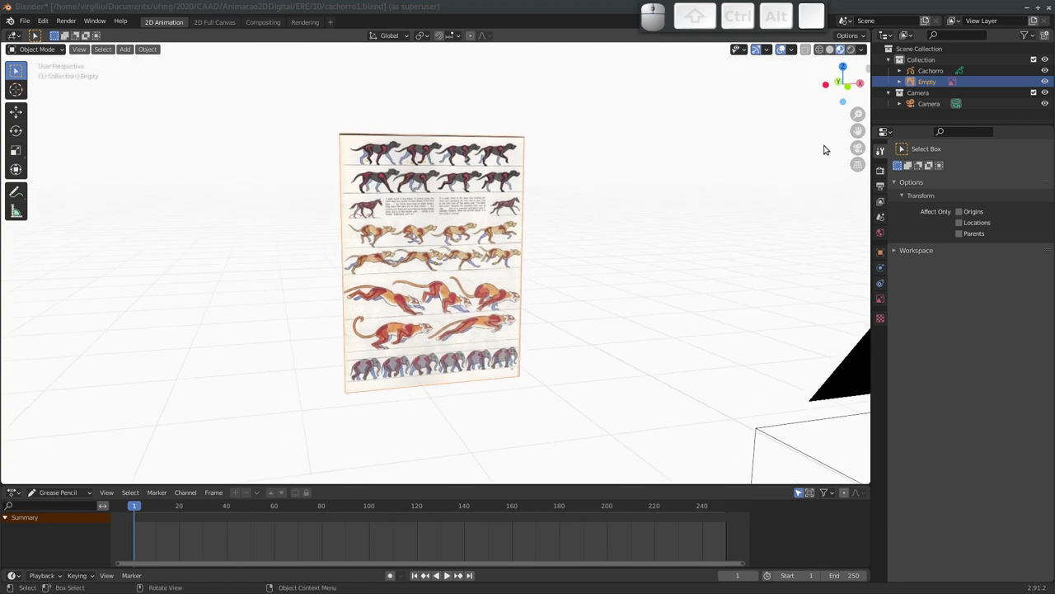
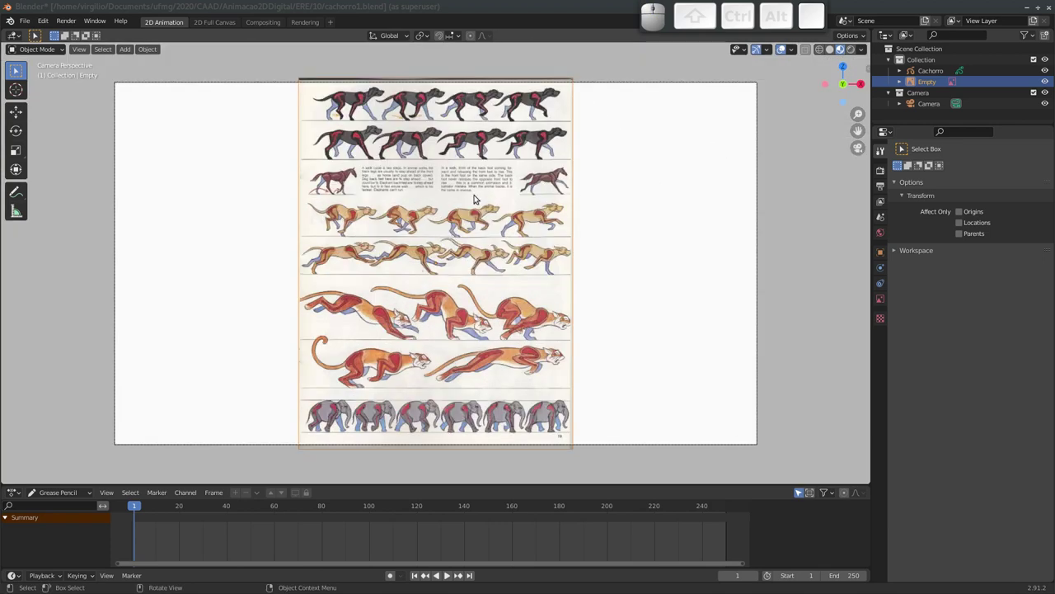
key("g")
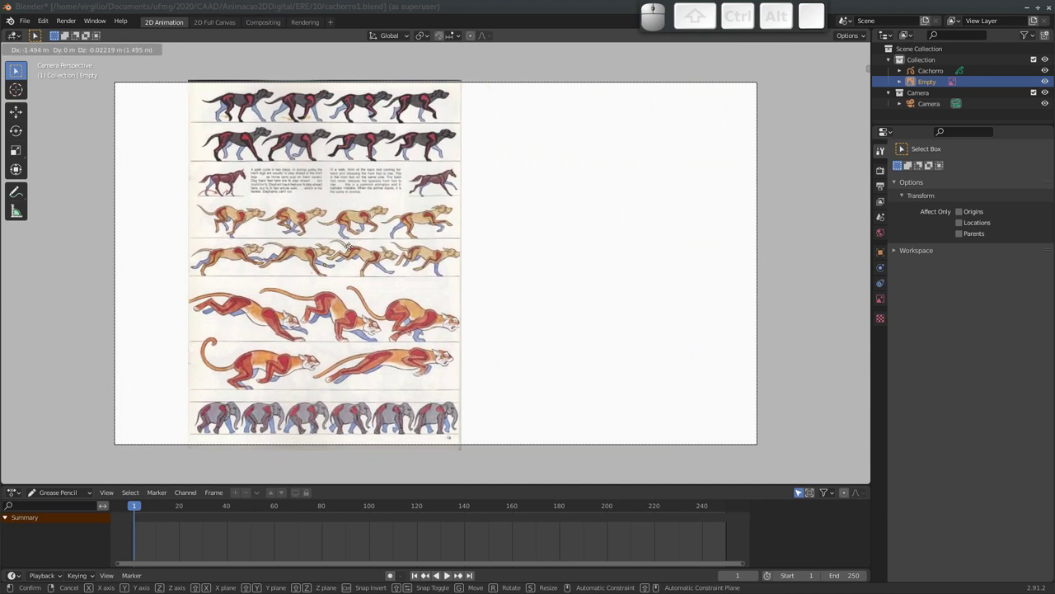
key("Escape")
key("s")
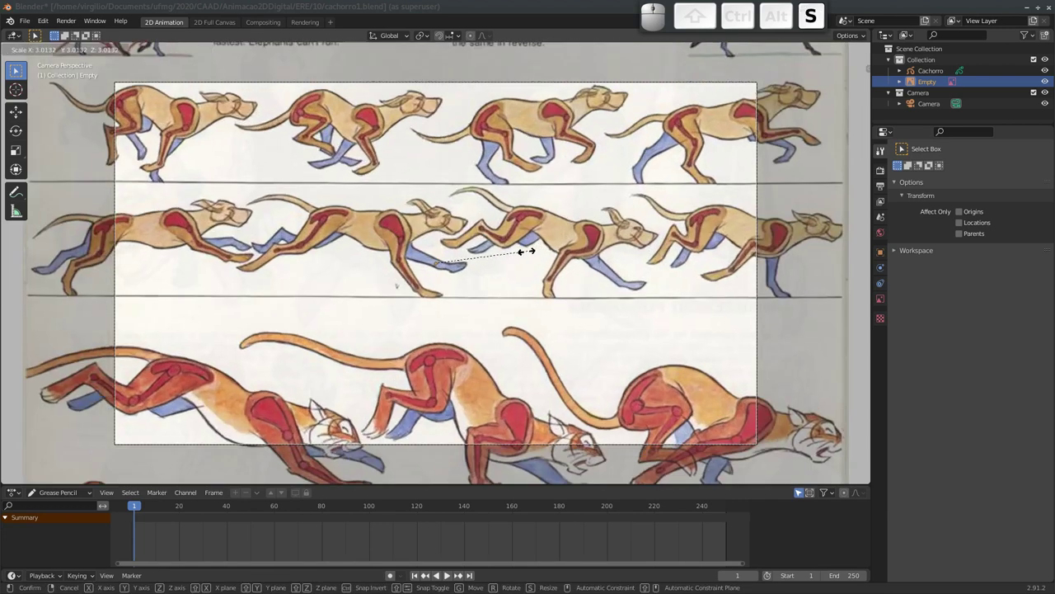
key("Escape")
key("r")
key("Escape")
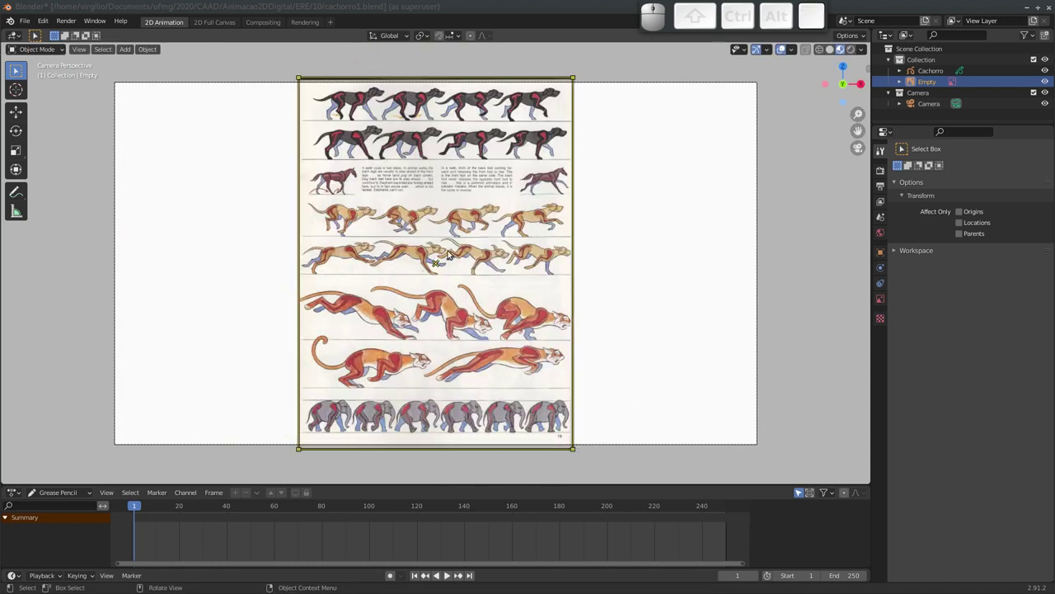
key("s")
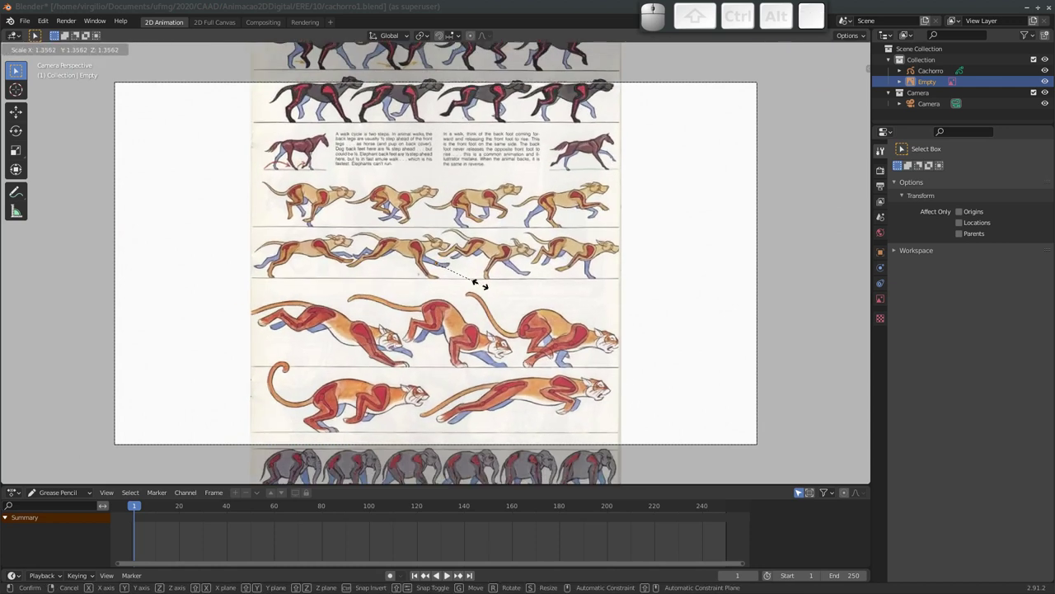
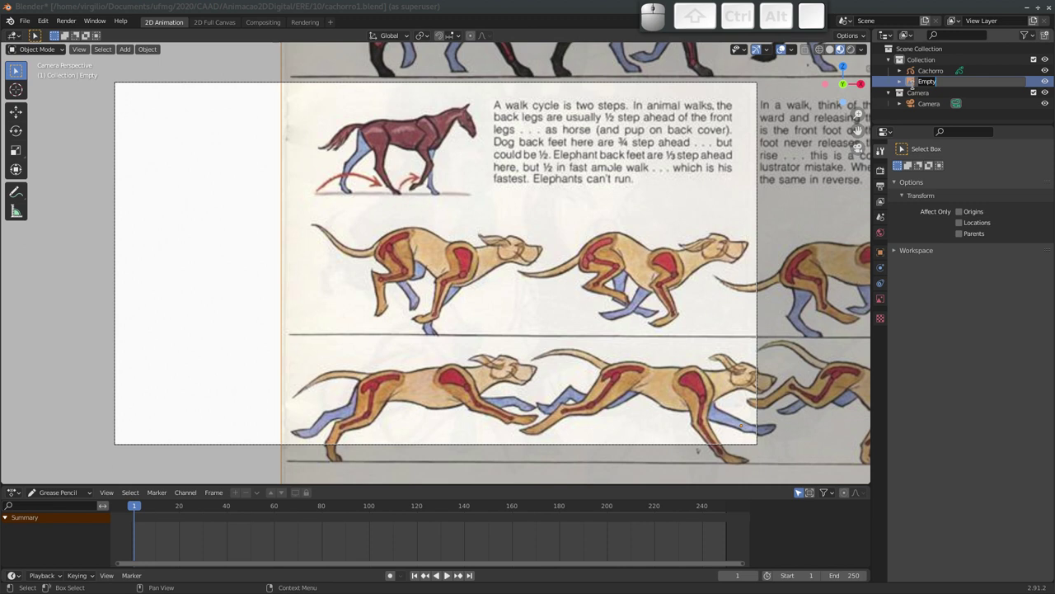
Rename the reference Empty to Referencia and fade its display transparency to about 0.411.
key("shift+r")
key("shift+a")
key("BackSpace")
key("e")
key("f")
key("r")
key("n")
key("c")
key("i")
key("a")
key("Return")
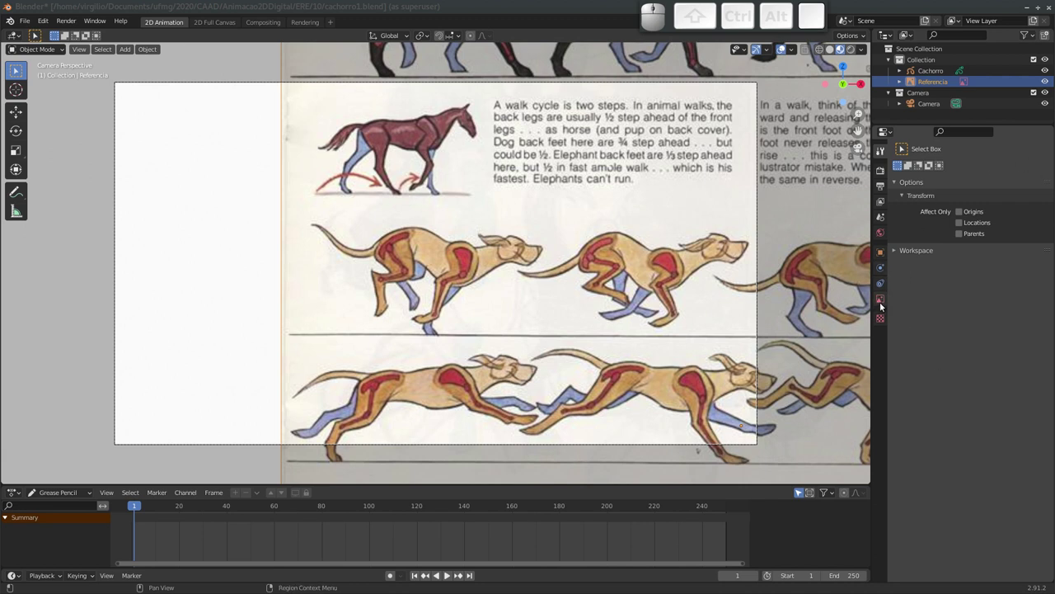
left_click(883, 303)
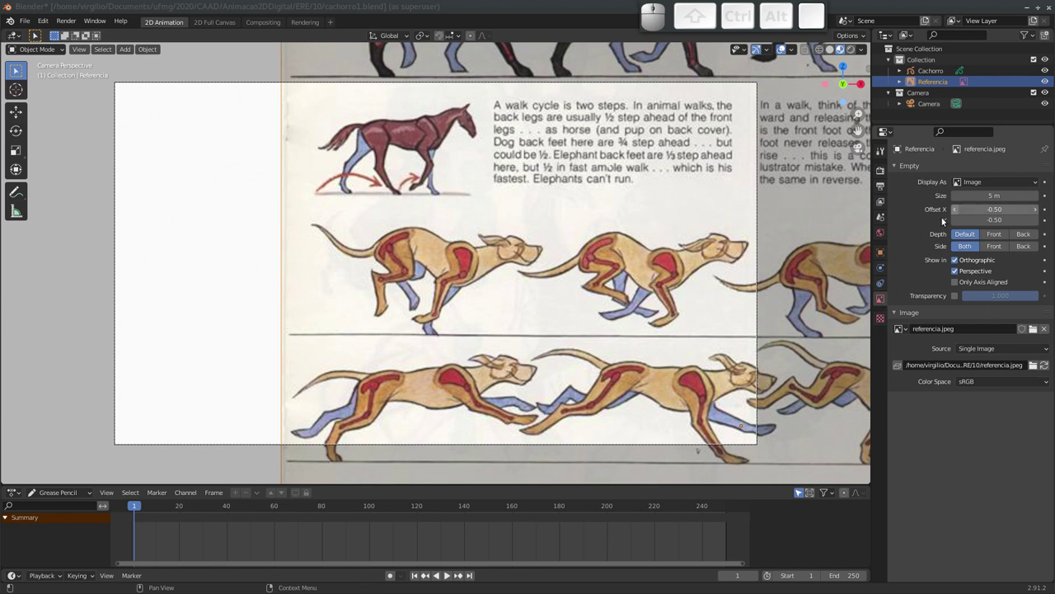
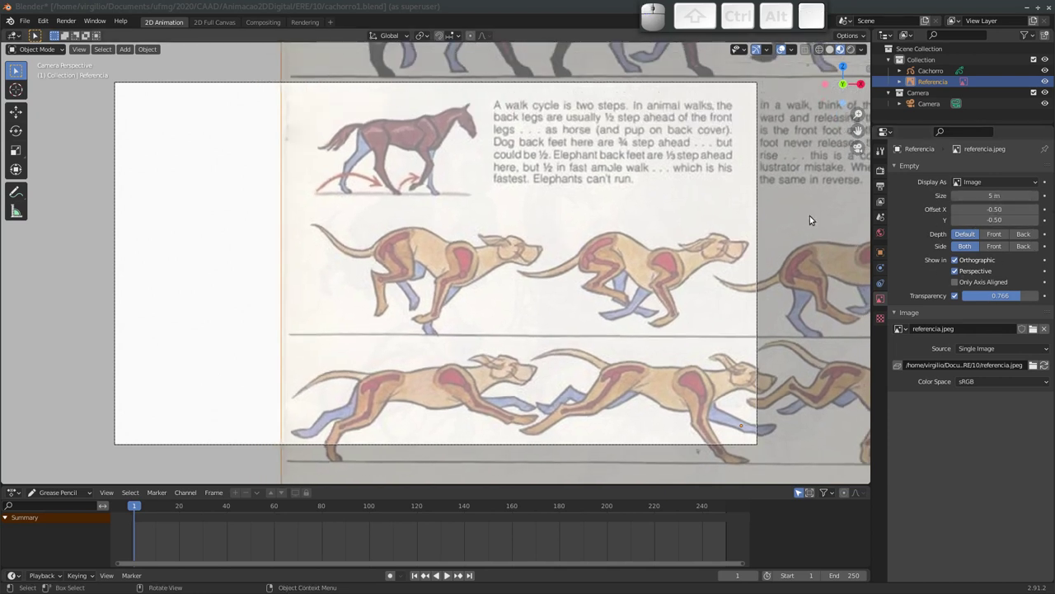
left_click_drag(1010, 297, 980, 286)
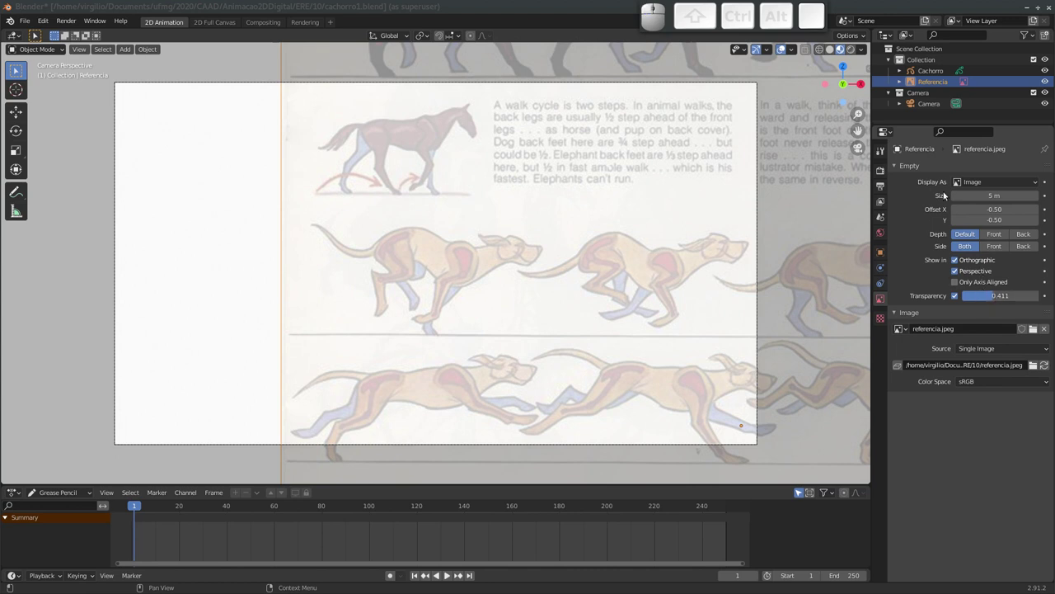
Select the Cachorro drawing and zoom the Dope Sheet timeline in around frame 1.
left_click(929, 73)
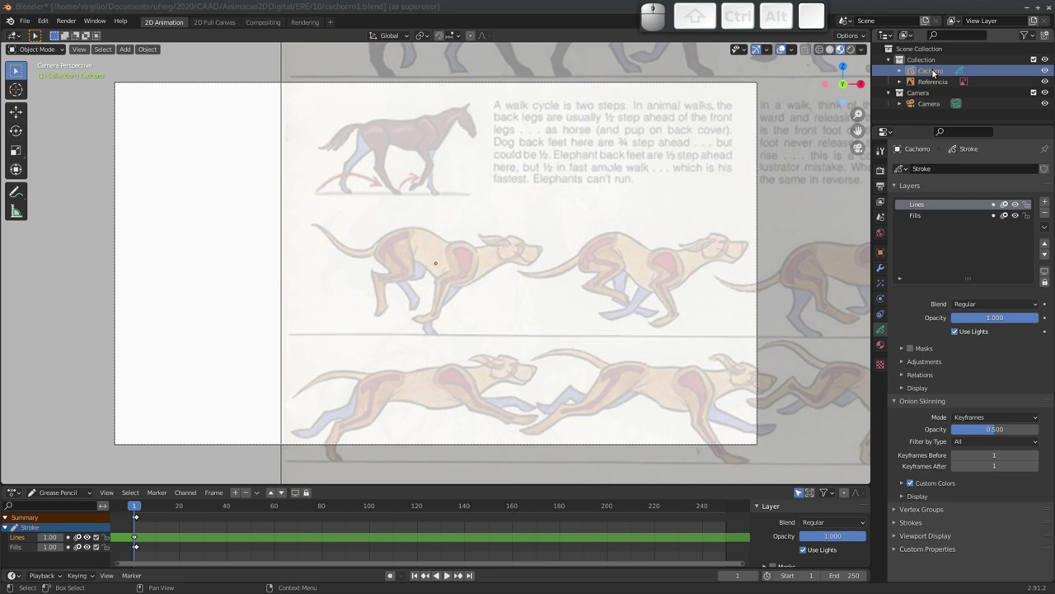
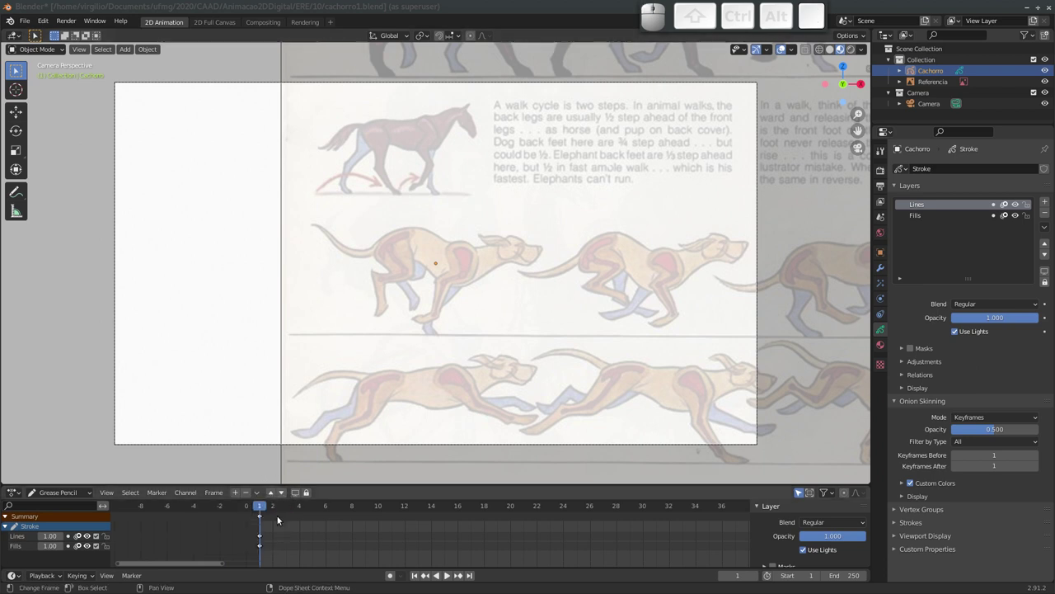
middle_click(394, 523)
left_click_drag(212, 525, 213, 530)
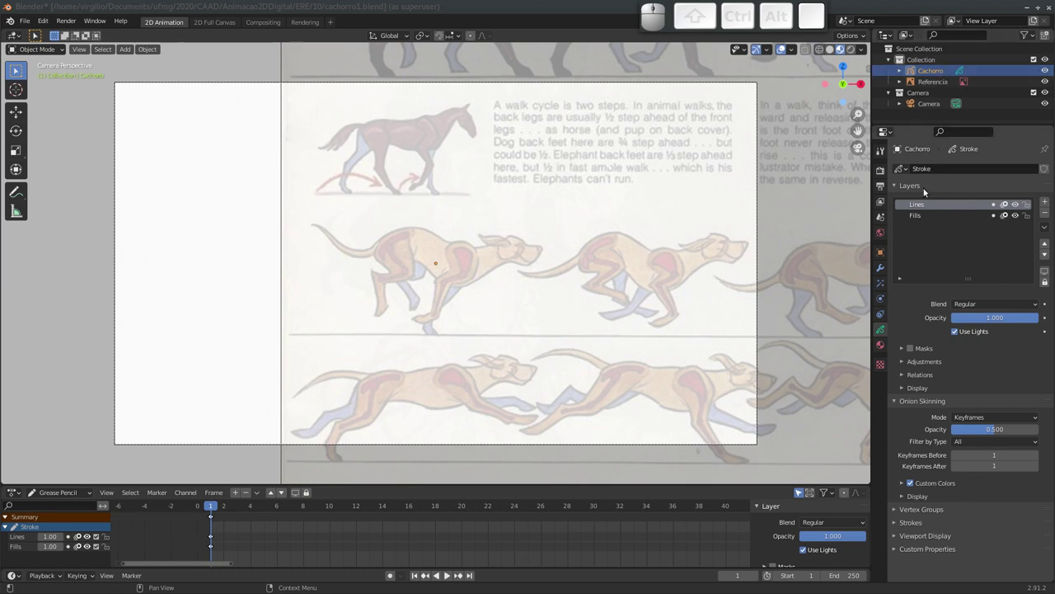
Flip between Cachorro's material list and its layer settings, leaving Lines active over Fills.
left_click(918, 219)
left_click(923, 206)
left_click(918, 220)
left_click(922, 206)
left_click(922, 204)
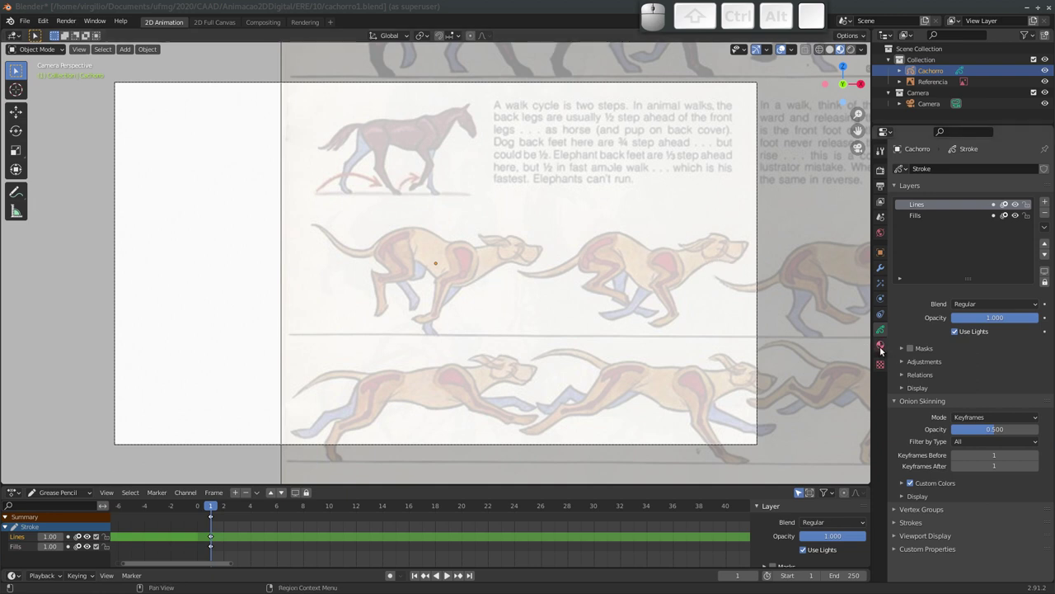
Rename the Solid Stroke material to Linha.
left_click(884, 346)
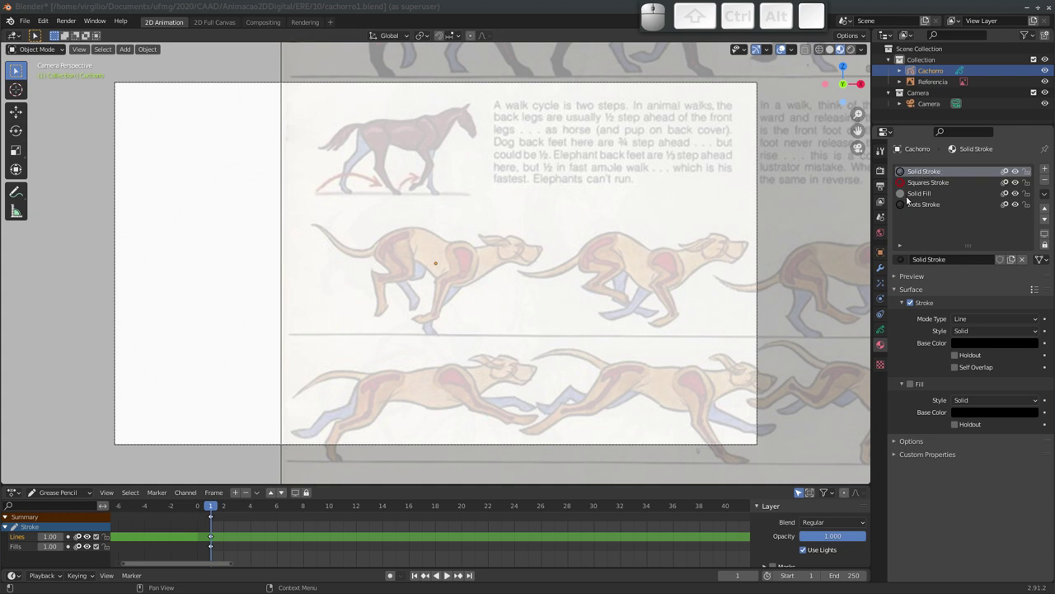
left_click(924, 174)
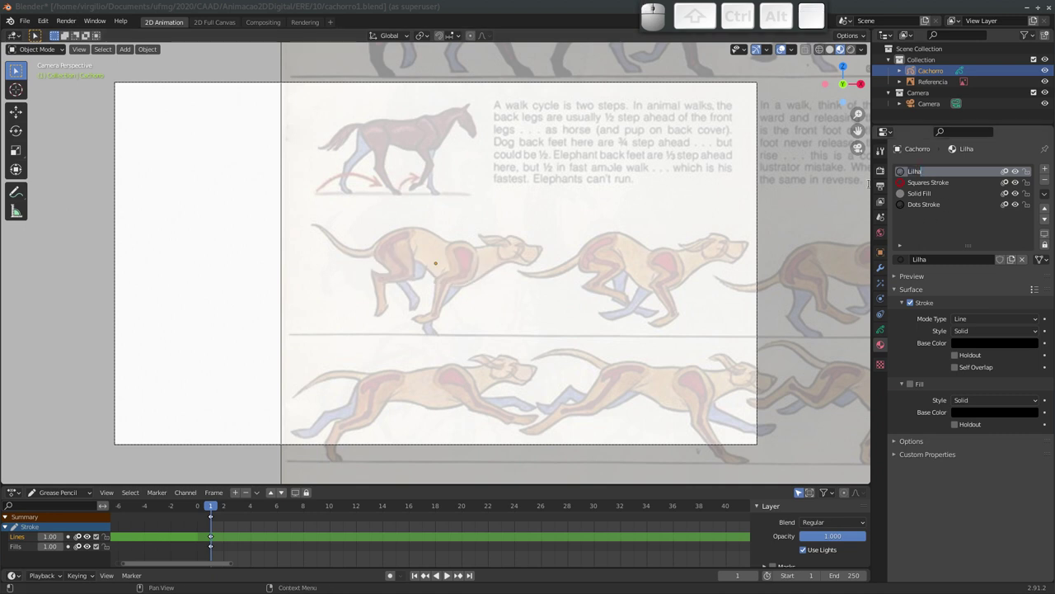
key("shift+BackSpace")
key("shift+l")
key("shift+i")
key("shift+n")
key("shift+h")
key("shift+a")
key("shift+Return")
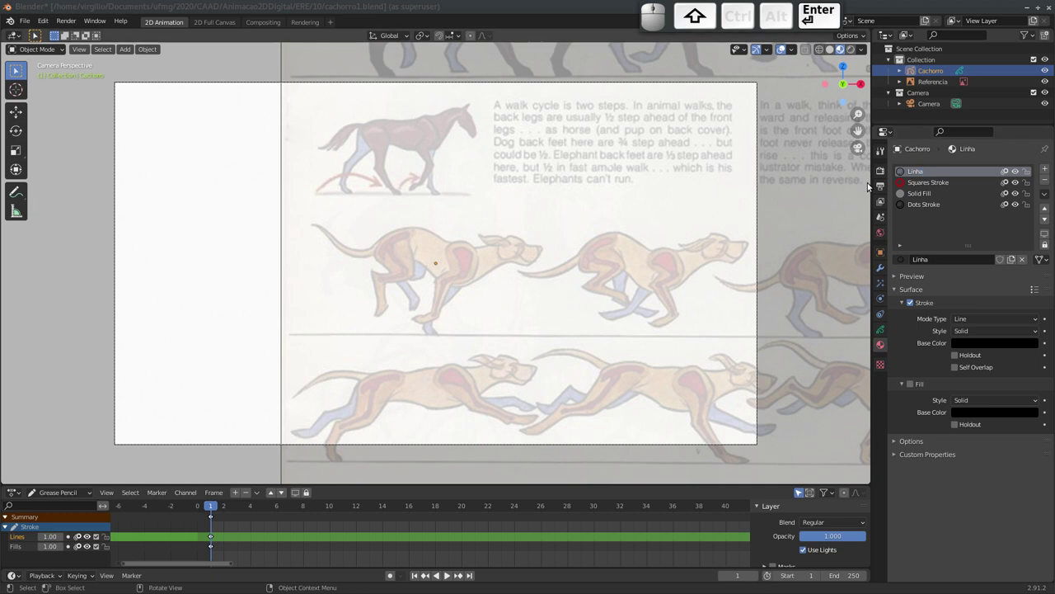
Remove Squares Stroke and Dots Stroke, and rename Solid Fill to Pele.
left_click(922, 185)
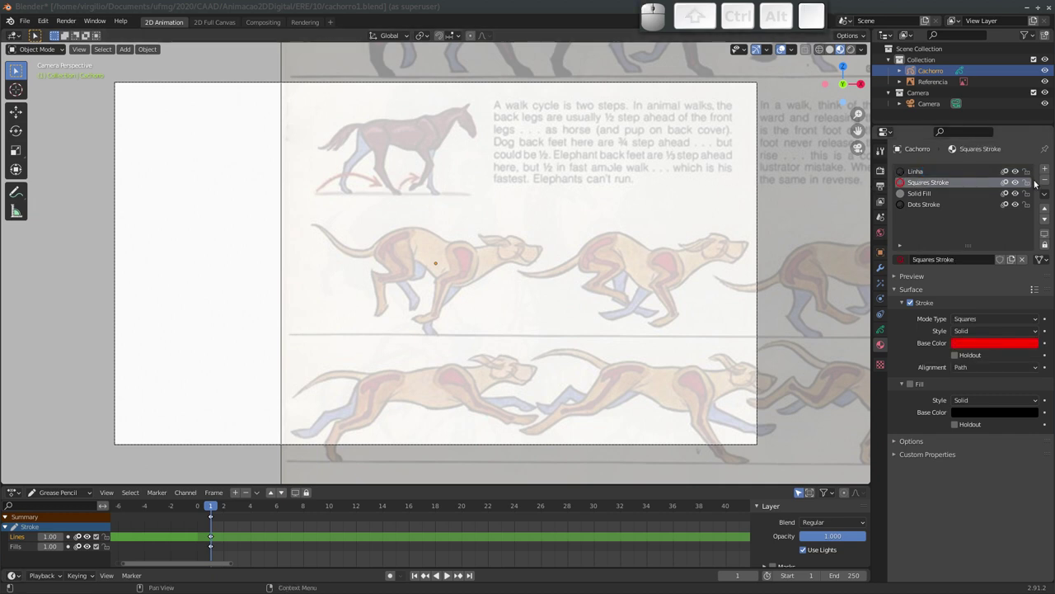
left_click(1049, 183)
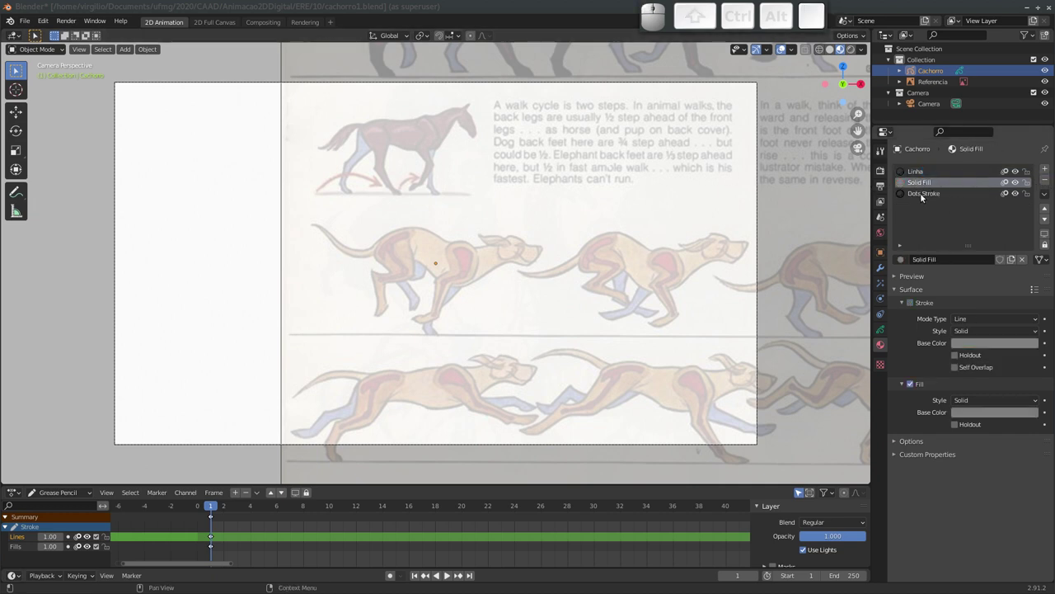
left_click(924, 196)
left_click(1046, 184)
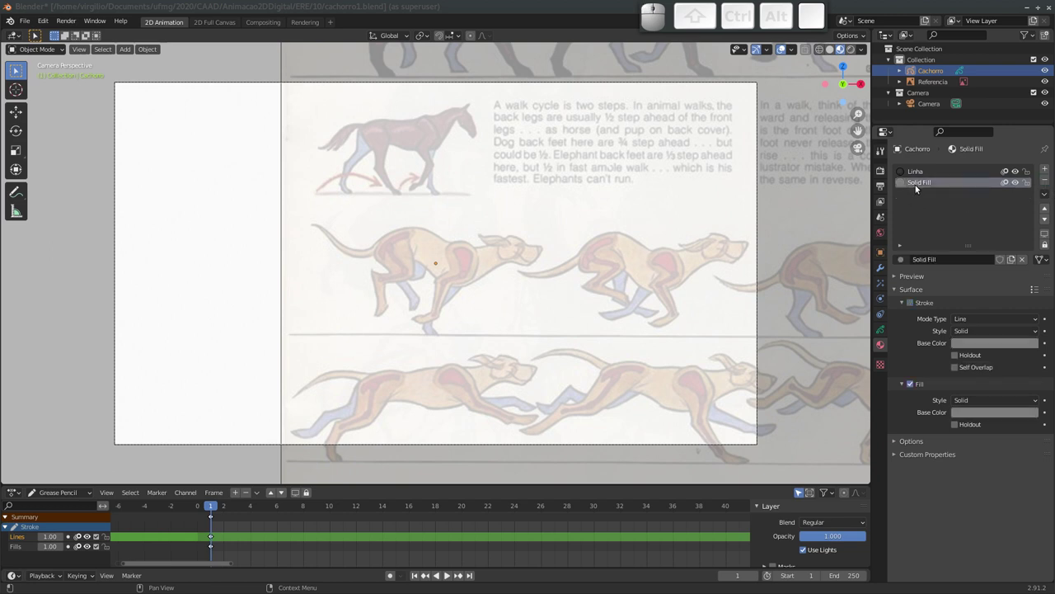
left_click(920, 187)
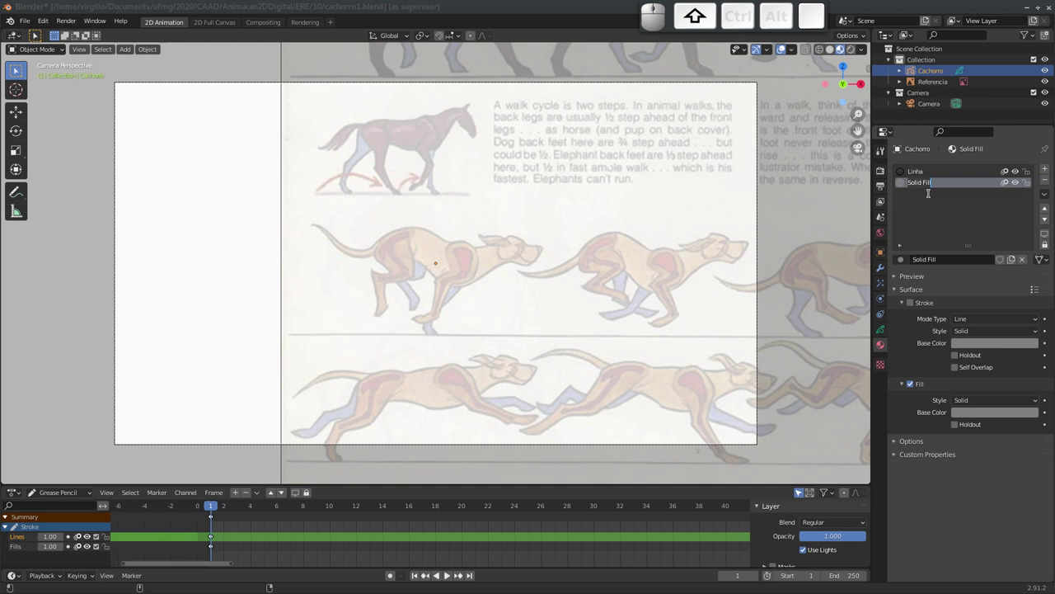
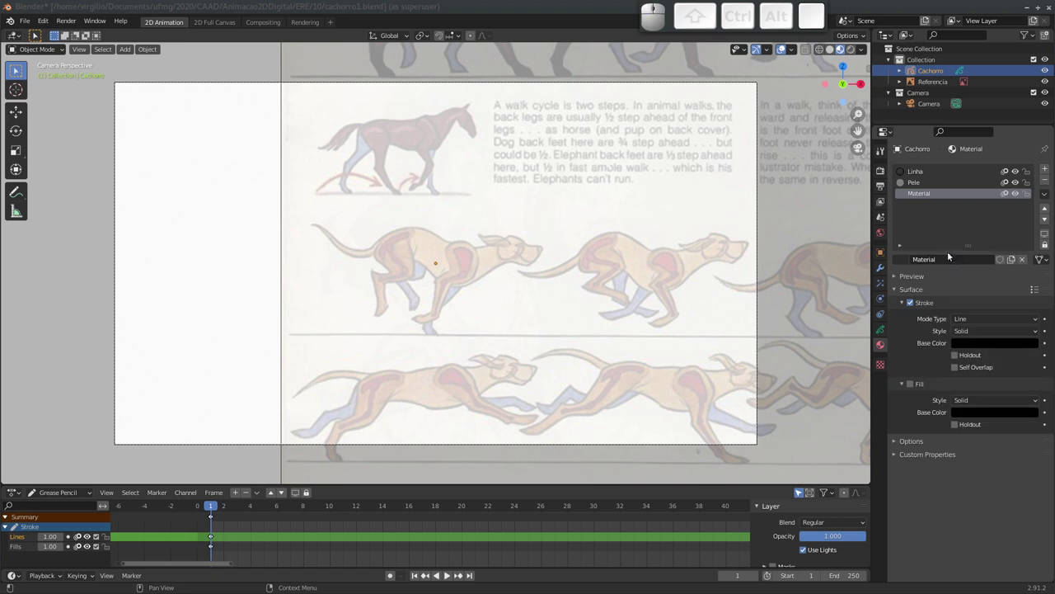
Name the newly added shadow material Sombra.
left_click(946, 260)
key("shift+s")
key("shift+o")
key("shift+b")
key("shift+a")
key("Return")
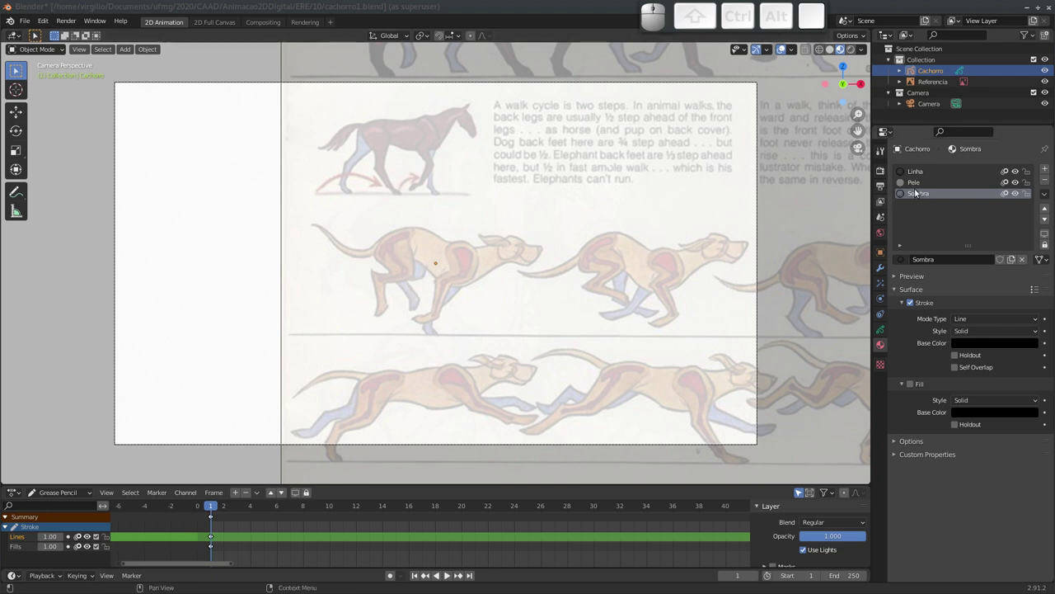
Rename the Sombra material to PeleSombreada.
left_click(928, 196)
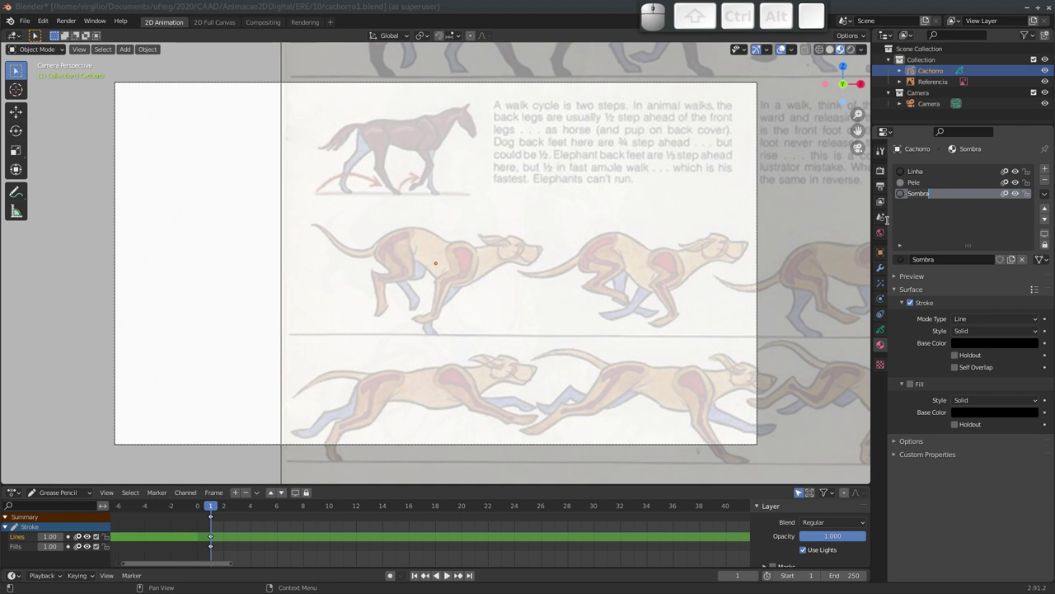
key("shift+p")
key("shift+e")
key("shift+l")
key("shift+e")
key("shift+s")
key("shift+o")
key("shift+m")
key("shift+b")
key("shift+r")
key("shift+e")
key("shift+a")
key("shift+d")
key("shift+a")
key("Return")
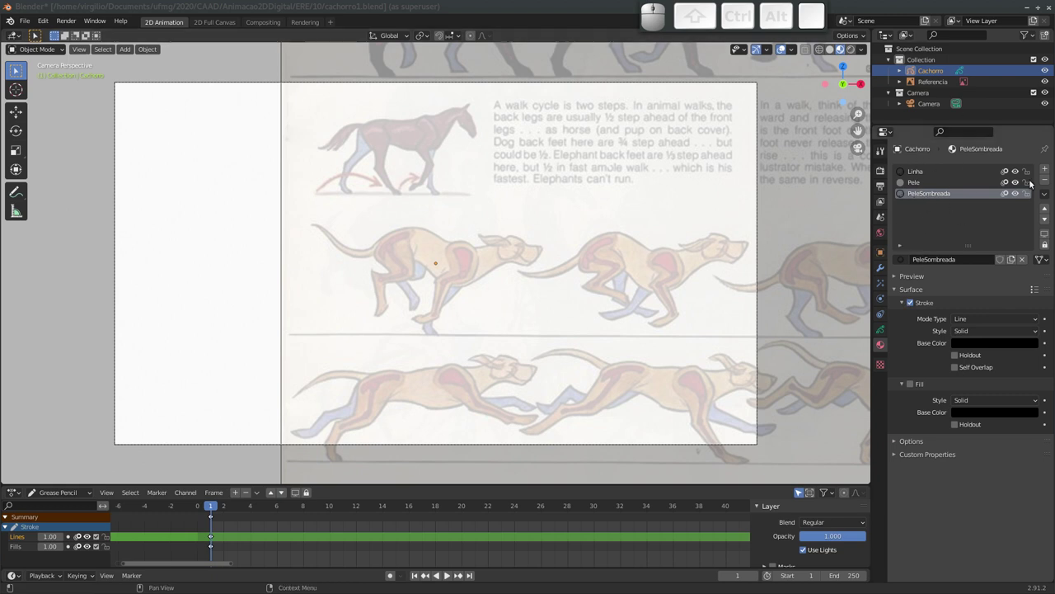
Add a new material slot and name its material Nariz_e_Olho.
left_click(1048, 171)
left_click(954, 262)
left_click(944, 262)
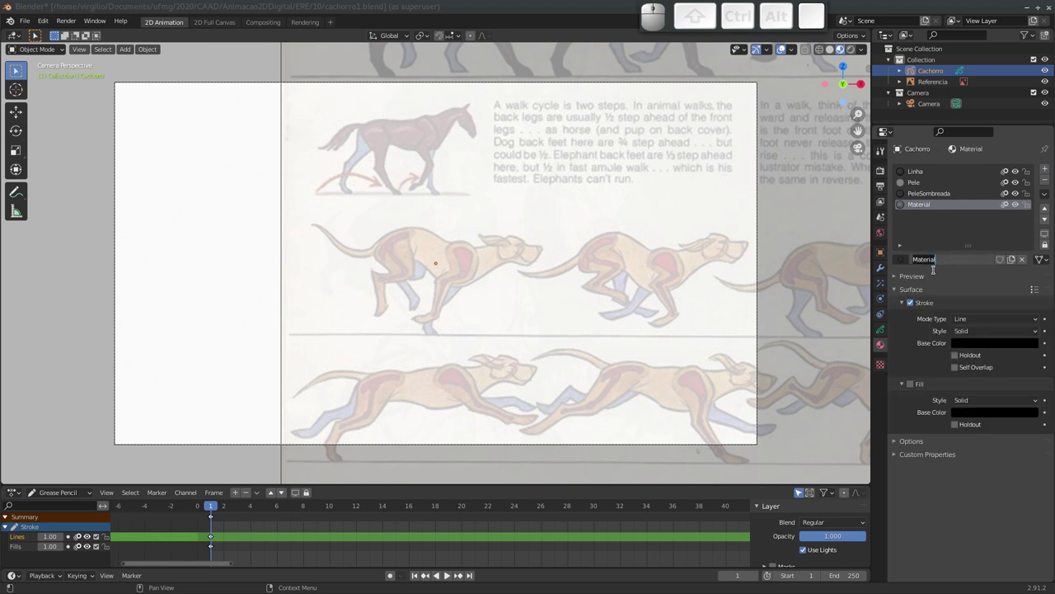
key("shift+f")
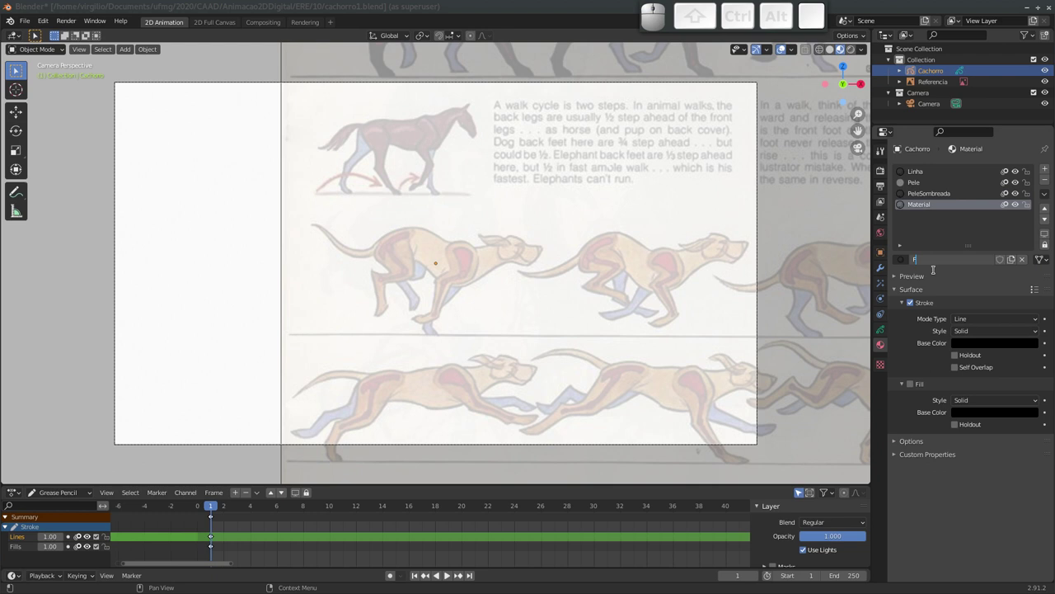
key("BackSpace")
key("shift+n")
key("shift+a")
key("shift+r")
key("shift+i")
key("shift+z")
key("shift+-")
key("shift+e")
key("shift+-")
key("shift+o")
key("shift+l")
key("shift+h")
key("shift+o")
key("shift+Return")
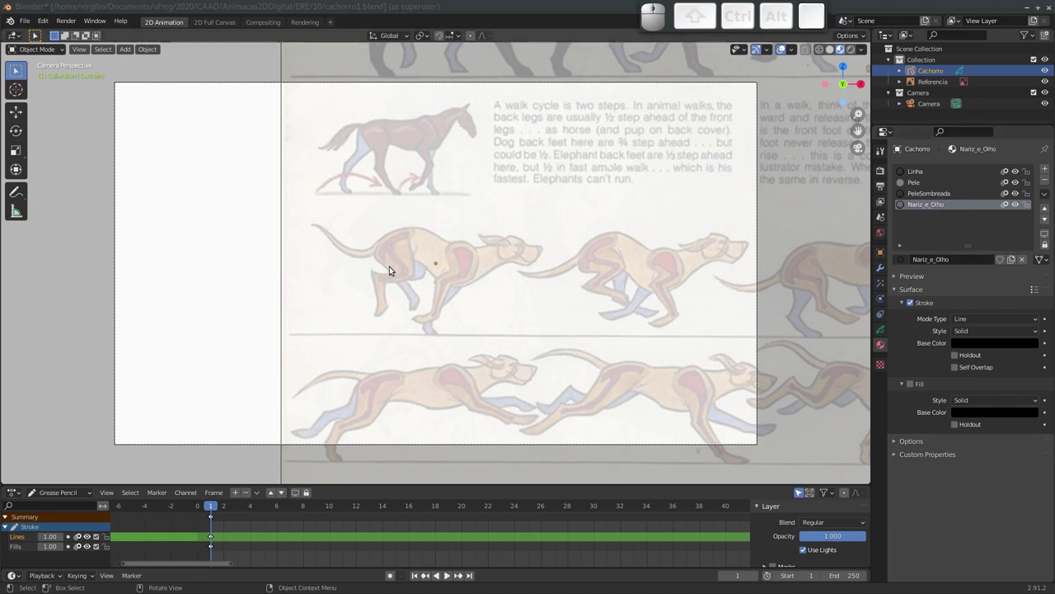
Zoom onto the dog reference, pick the Linha material and enter Draw Mode.
left_click_drag(446, 276, 520, 239)
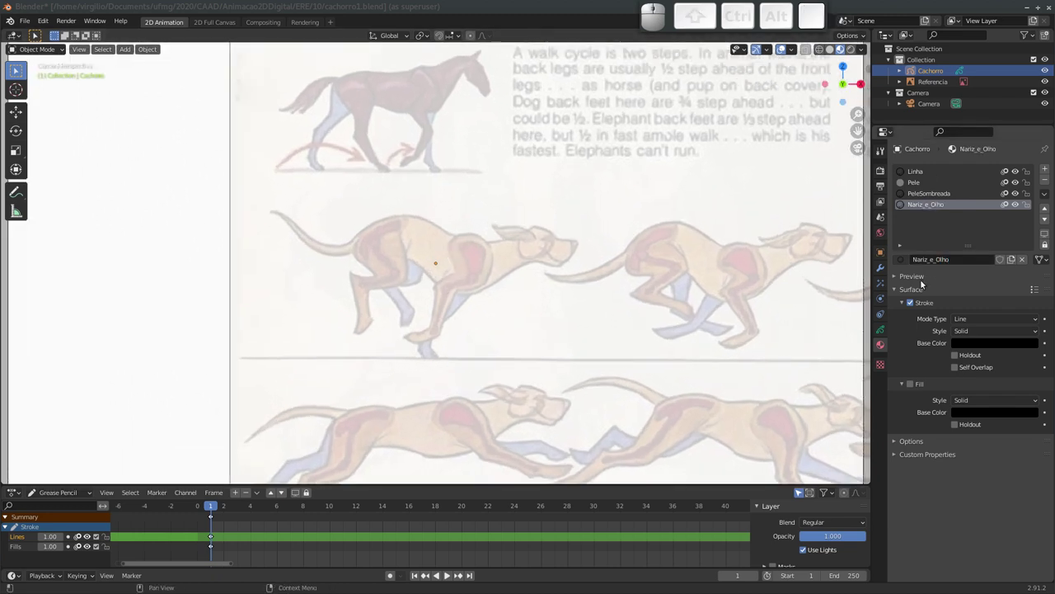
left_click(916, 174)
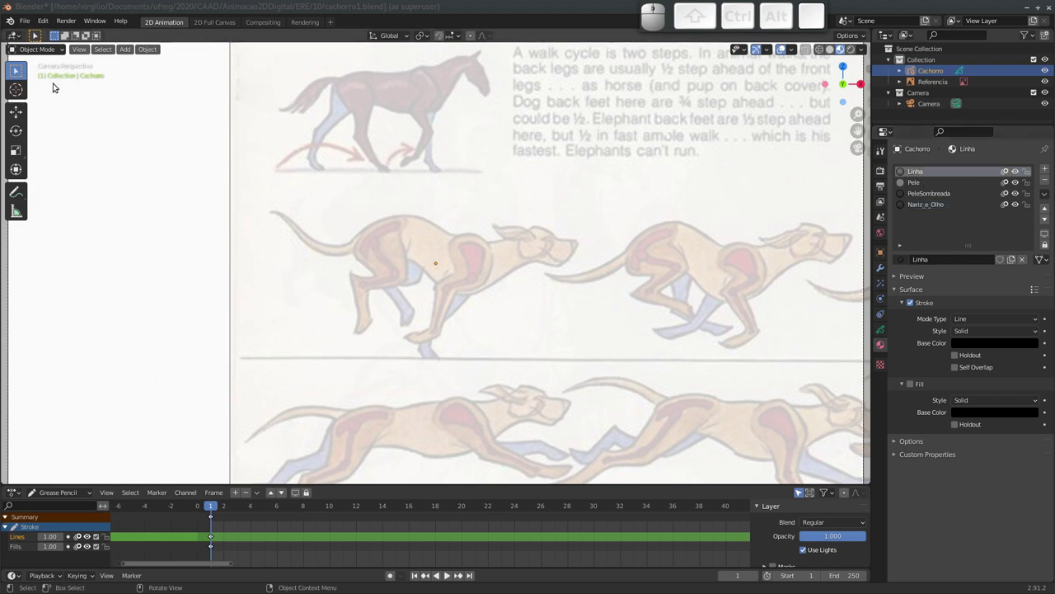
left_click(39, 53)
left_click(44, 102)
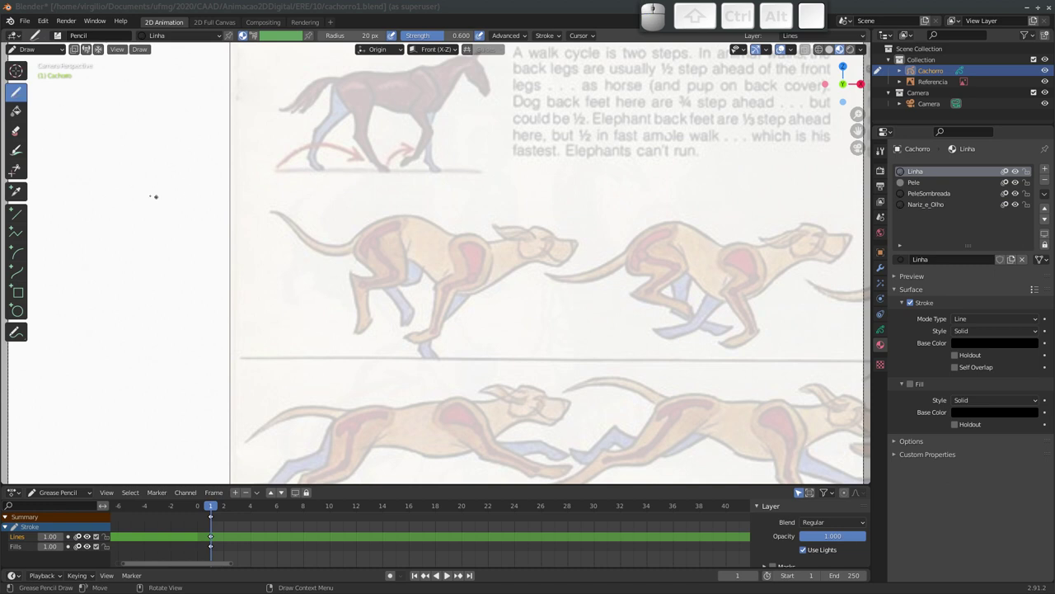
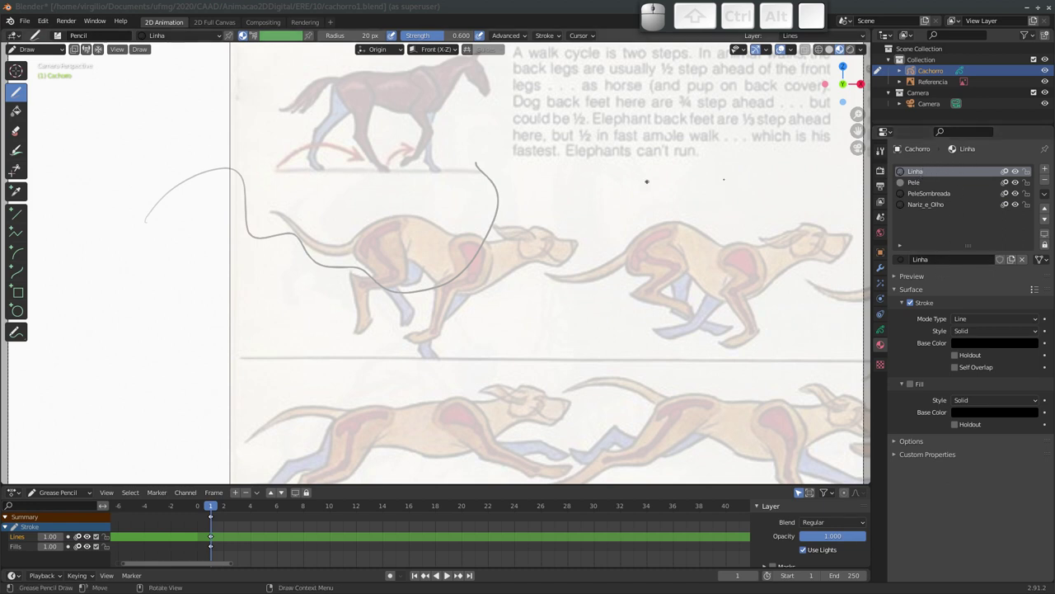
Set the Linha stroke base colour to a dark red.
left_click(982, 346)
left_click_drag(1031, 265, 977, 194)
left_click(851, 51)
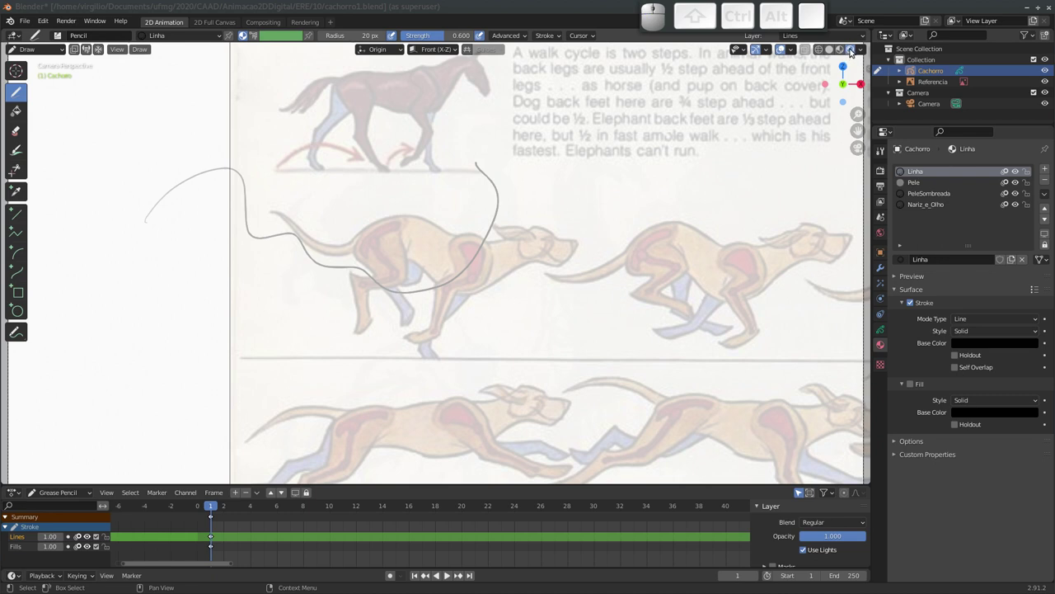
left_click(969, 343)
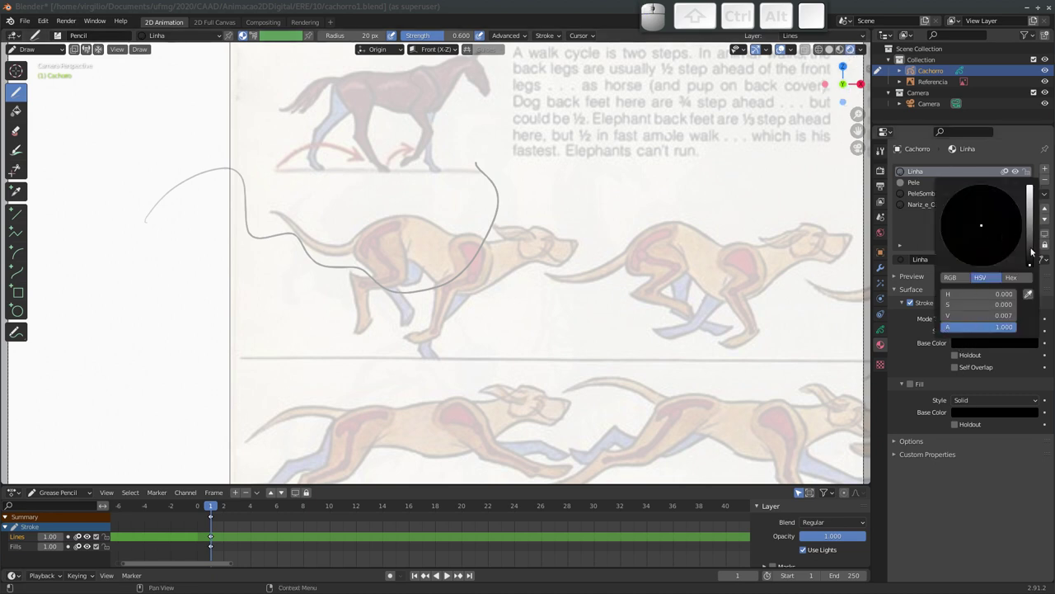
left_click_drag(1033, 259, 982, 231)
left_click_drag(984, 231, 1024, 264)
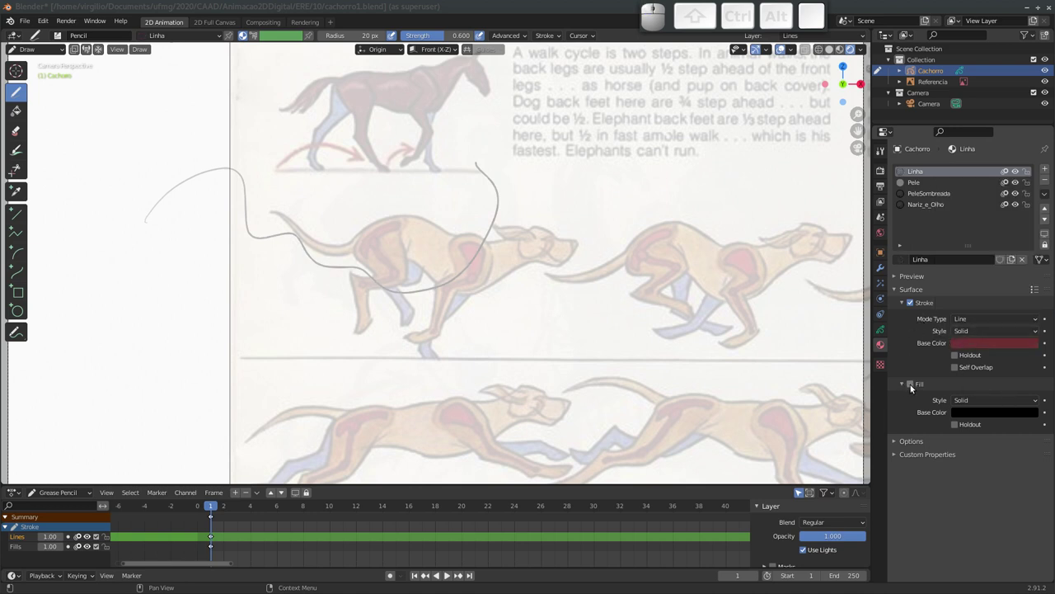
Try a deep blue fill on the Linha material.
left_click(915, 387)
left_click(984, 414)
left_click_drag(1030, 331, 991, 303)
left_click_drag(987, 294, 898, 405)
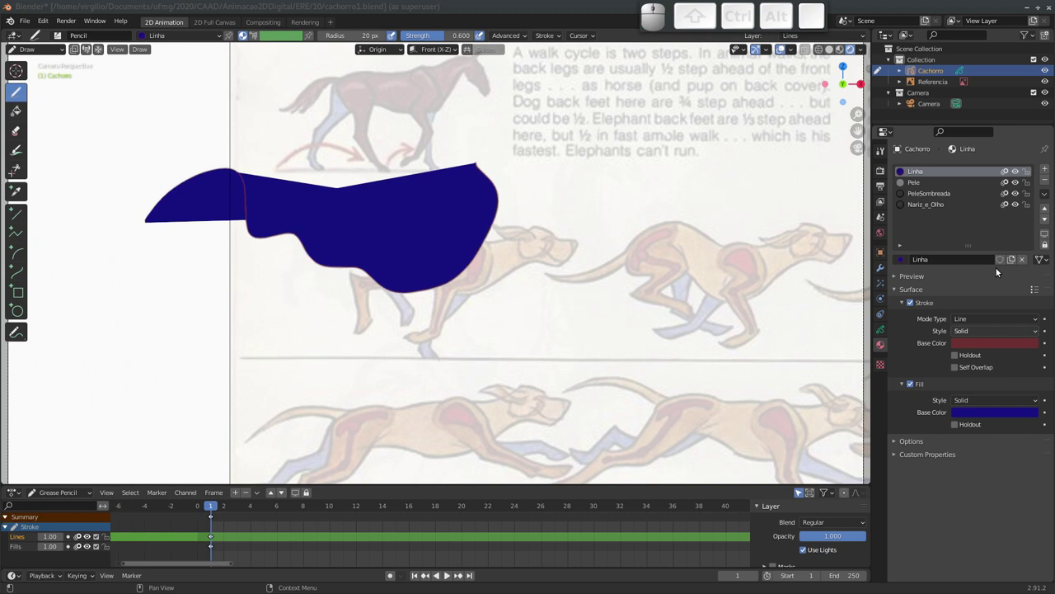
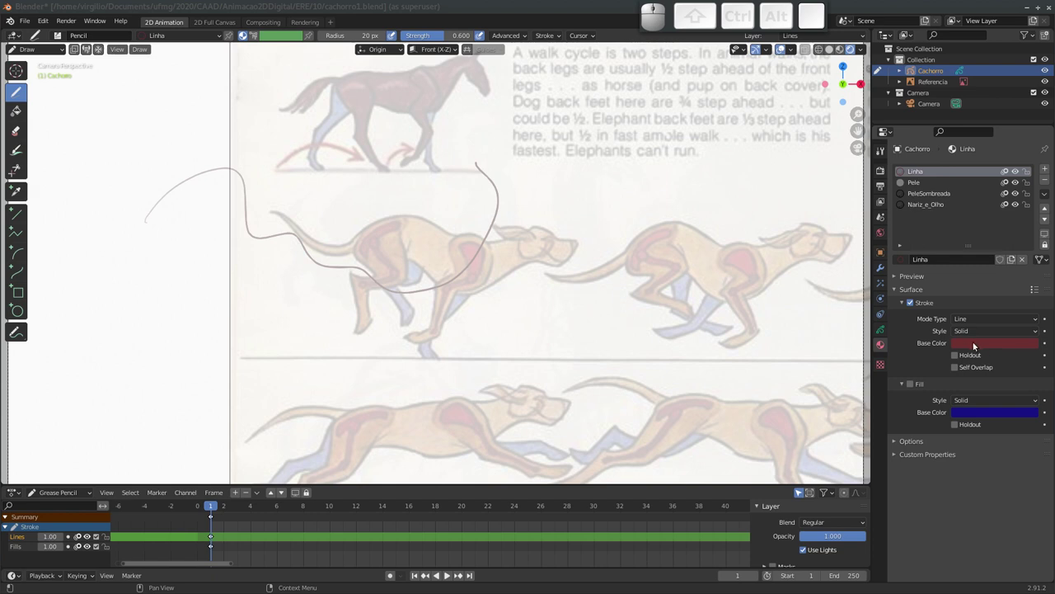
Darken the Linha stroke colour almost to black, with fill left off.
left_click(987, 347)
left_click_drag(1032, 235, 968, 255)
left_click_drag(986, 253, 1047, 294)
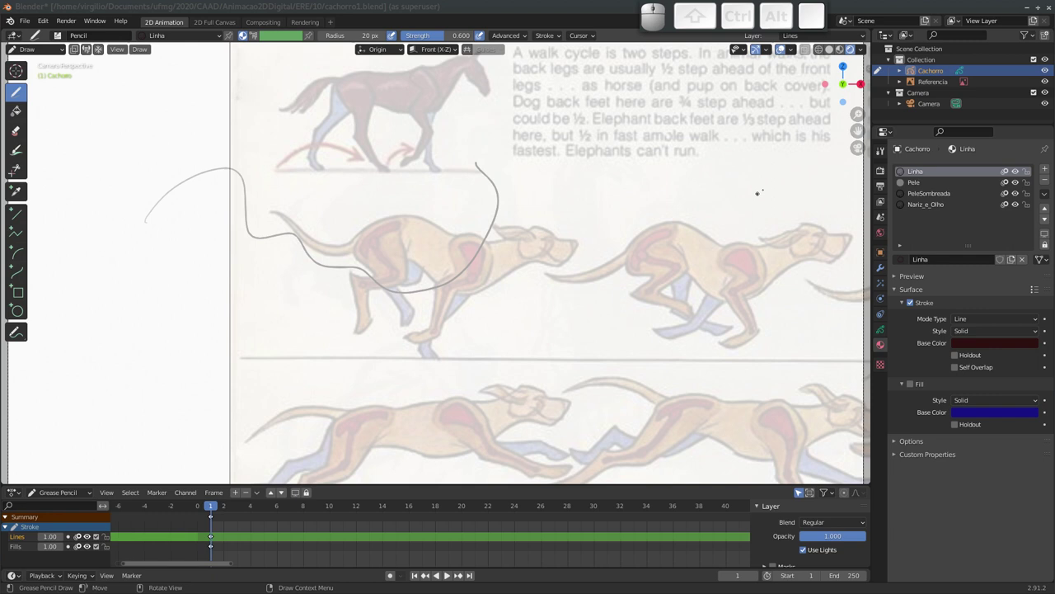
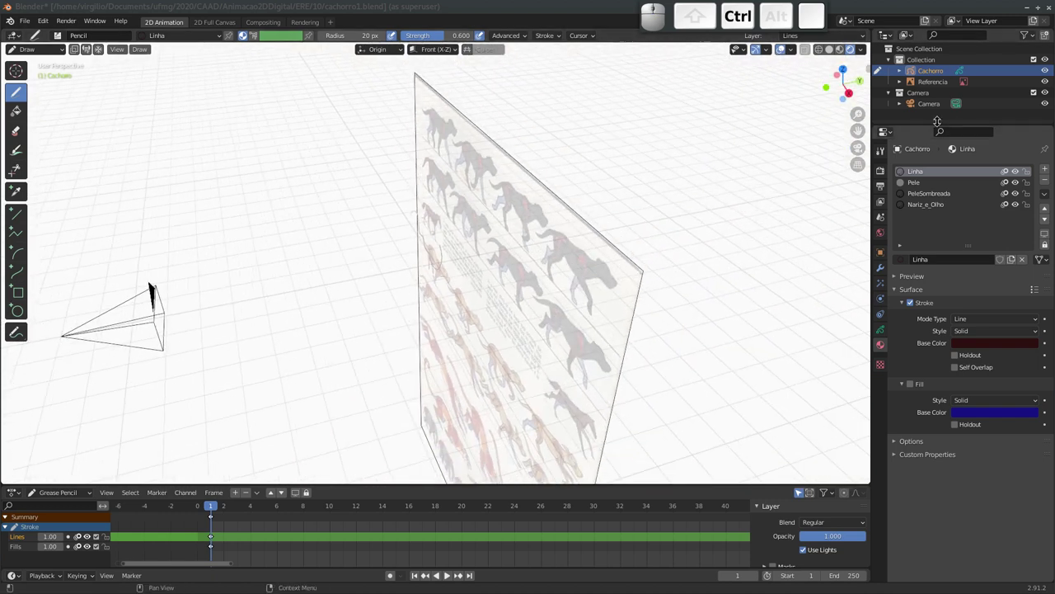
Select the Referencia reference sheet in the Outliner while inspecting the scene.
left_click(938, 85)
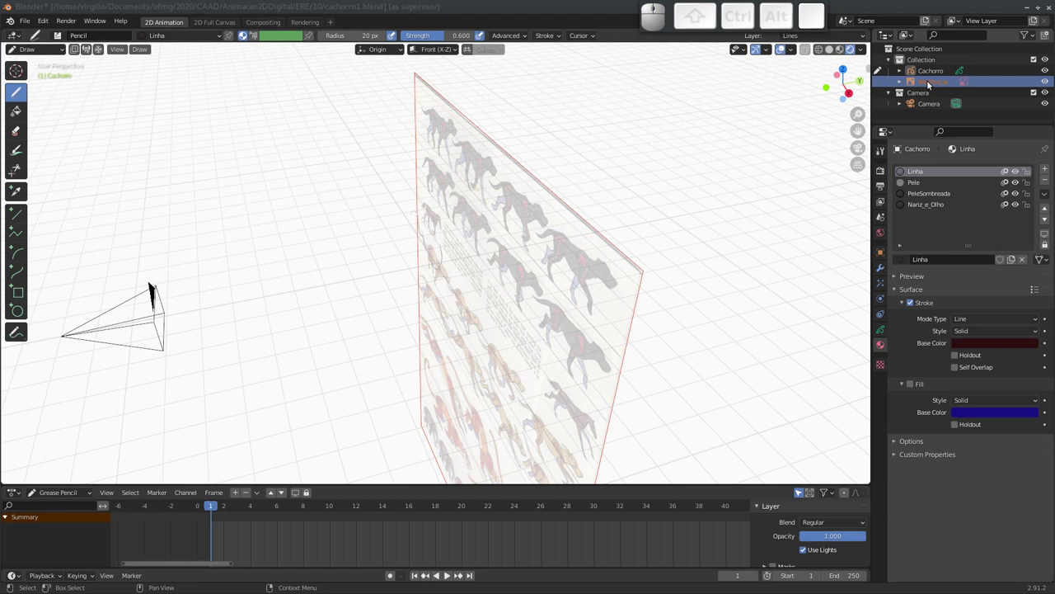
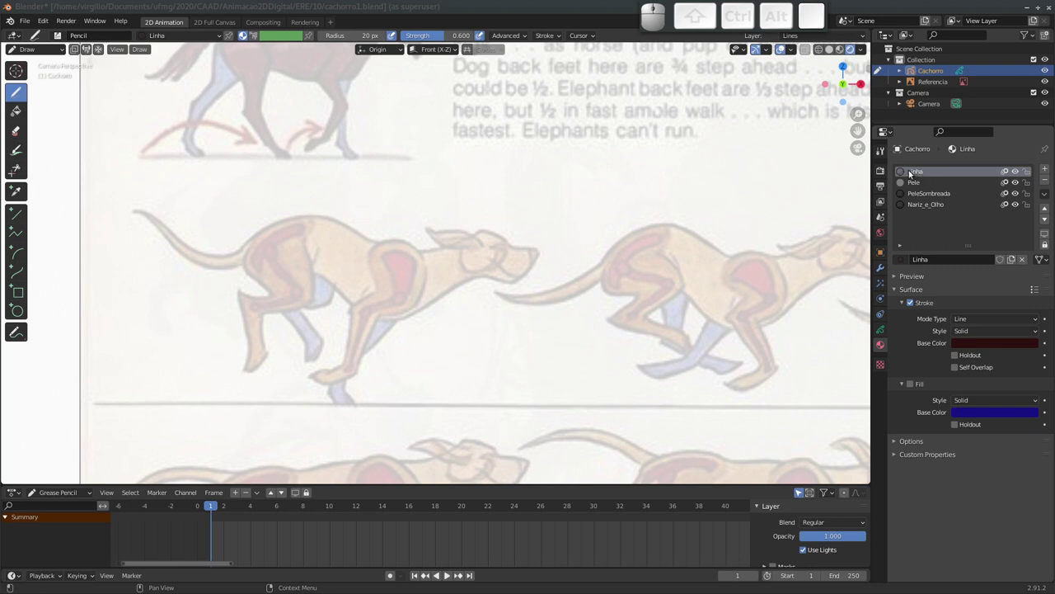
Turn off Pele's stroke and give it an orange-brown fill colour.
left_click(919, 186)
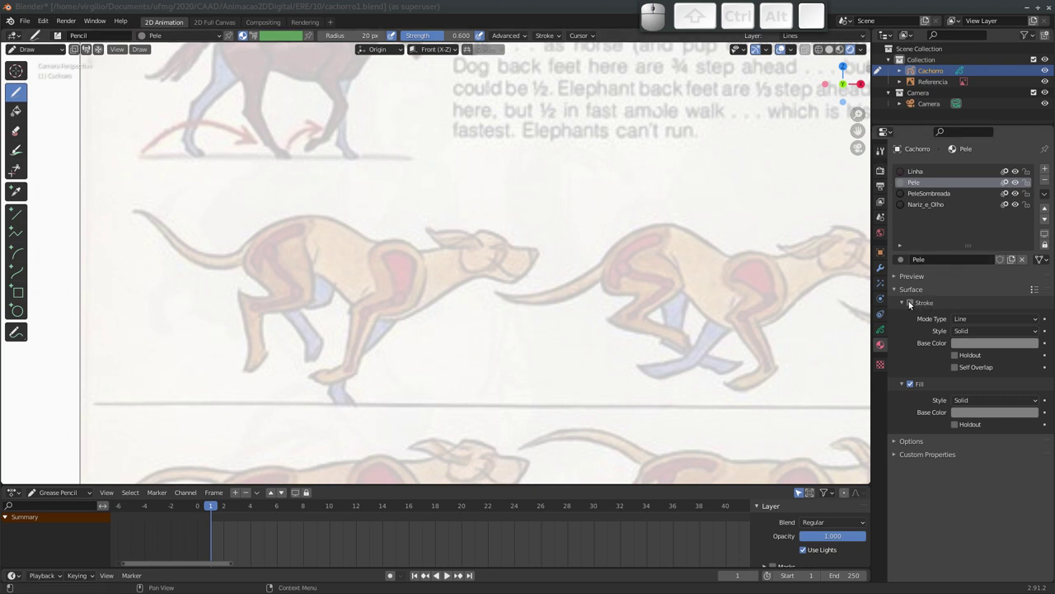
left_click(969, 416)
left_click(973, 402)
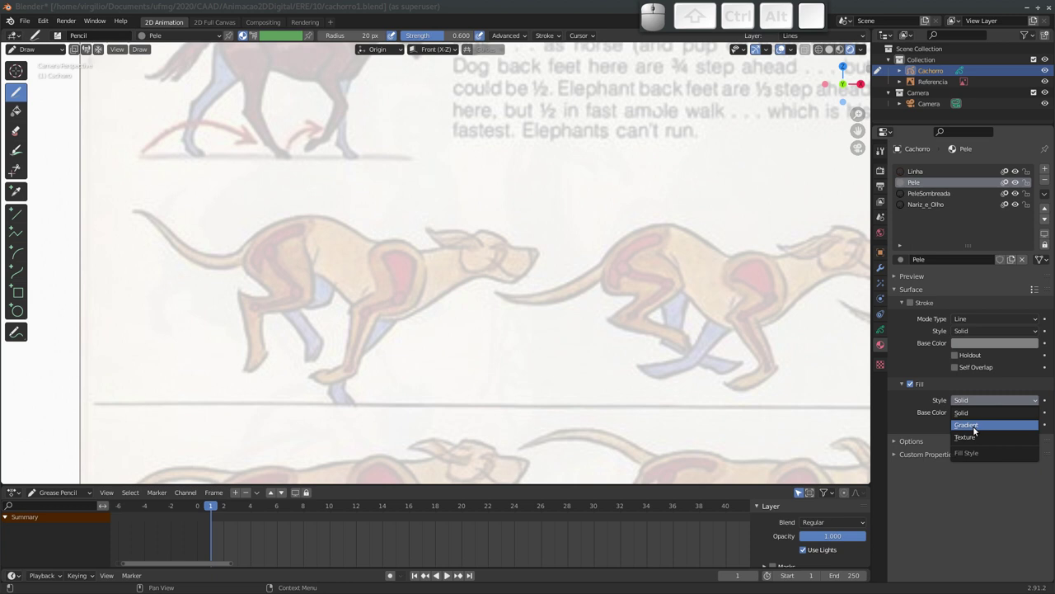
left_click(967, 418)
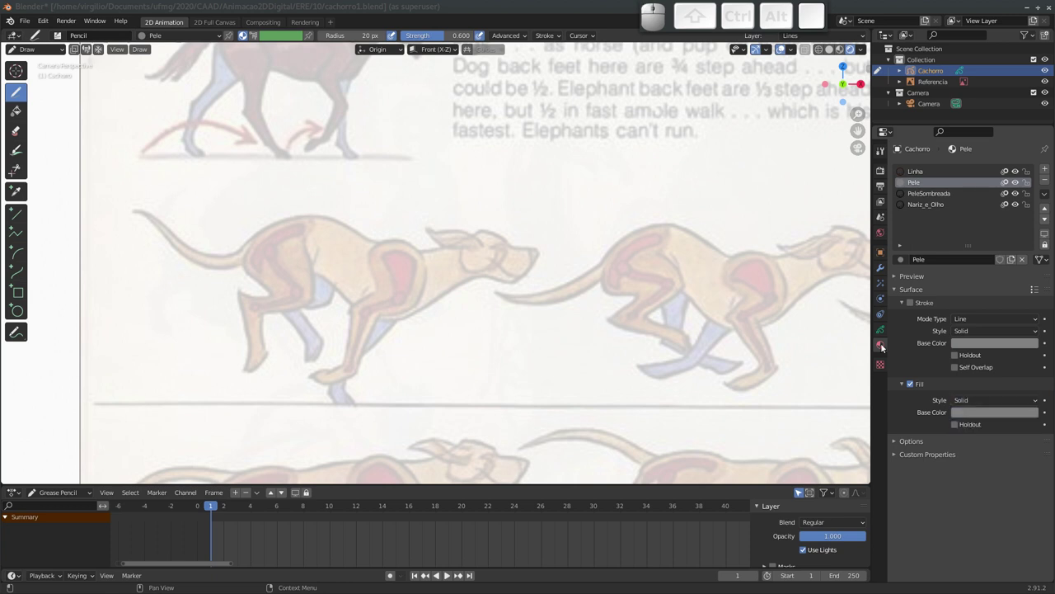
left_click(975, 415)
left_click_drag(982, 300, 981, 347)
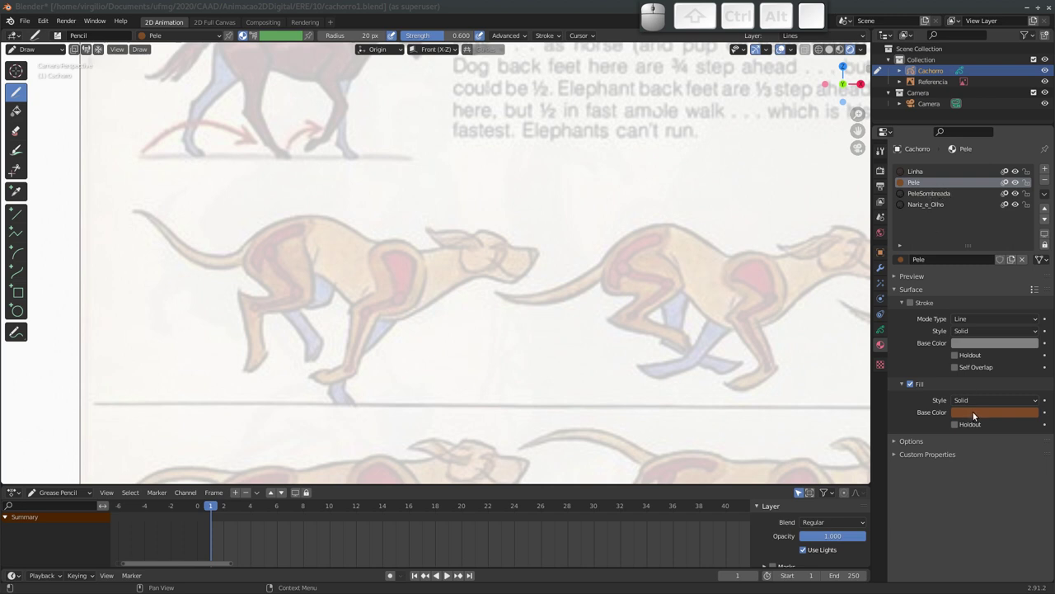
Copy the brown fill colour and enable fill on PeleSombreada.
key("ctrl+c")
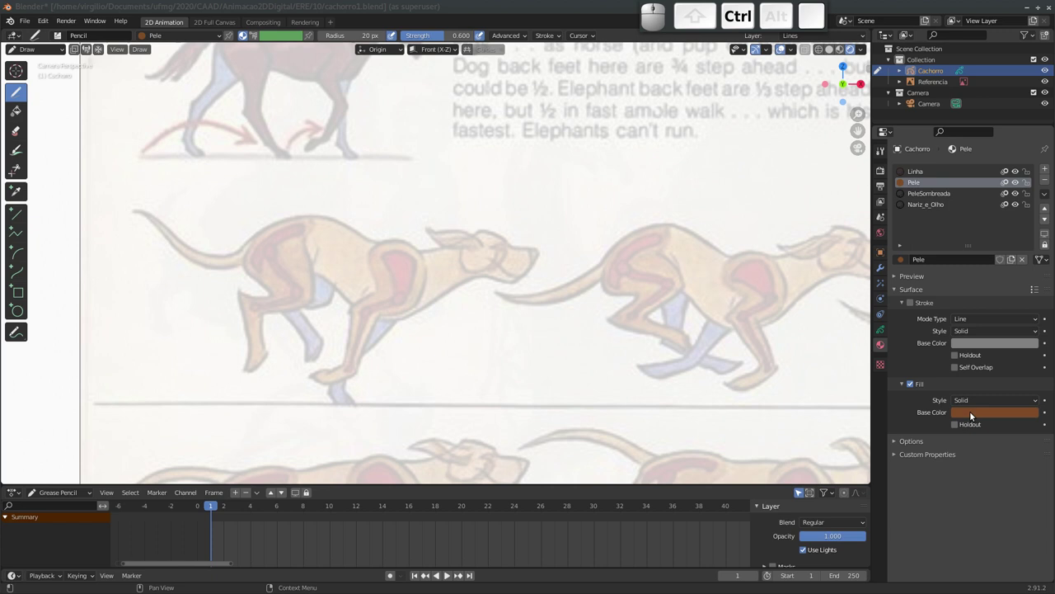
left_click(939, 196)
left_click(912, 304)
Paste the brown into PeleSombreada's fill and lower its value to a darker brown.
left_click(909, 390)
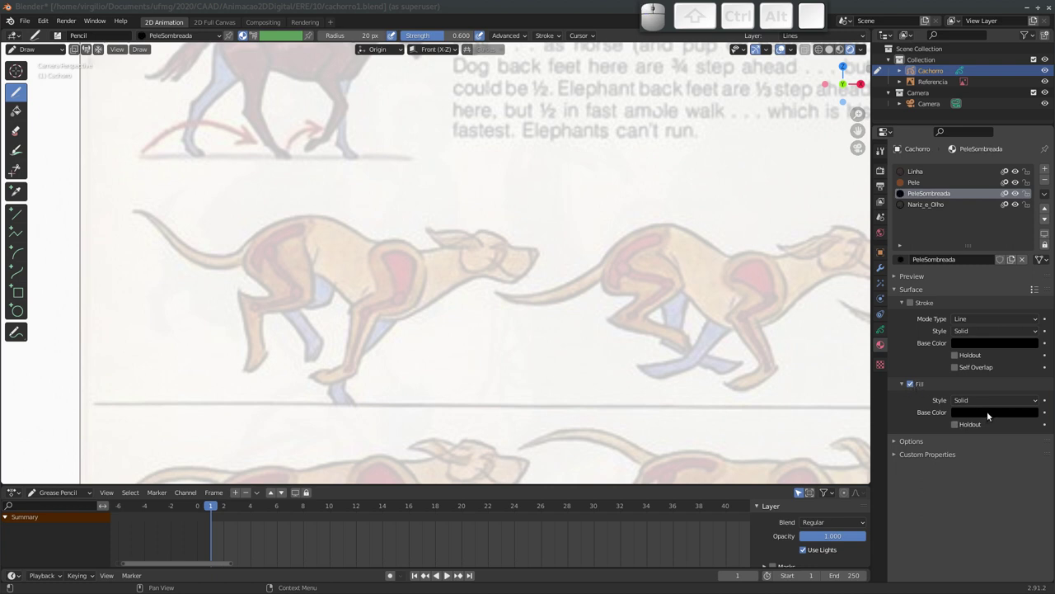
key("ctrl+v")
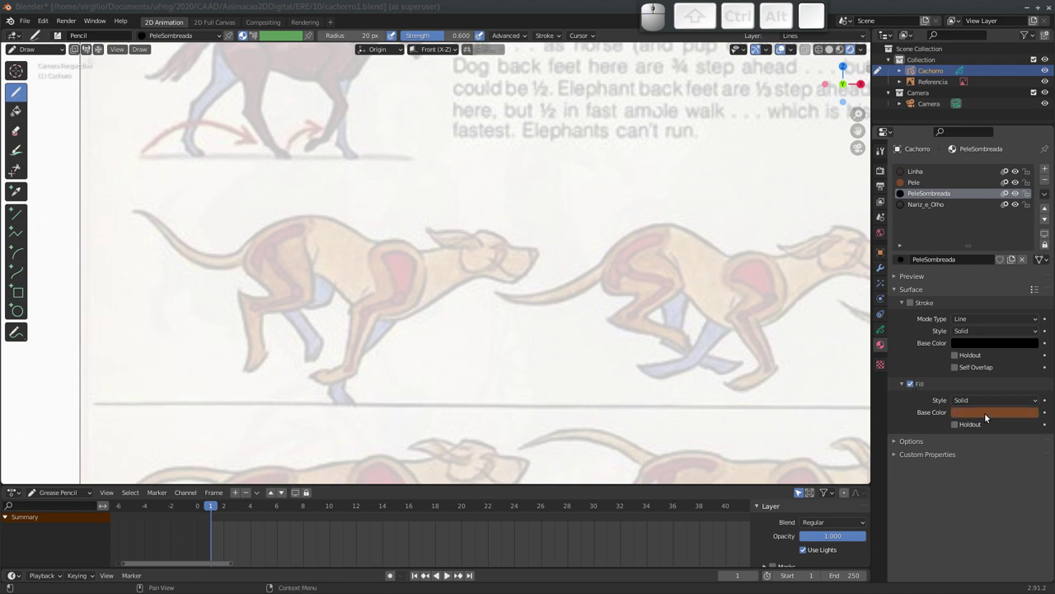
left_click(979, 416)
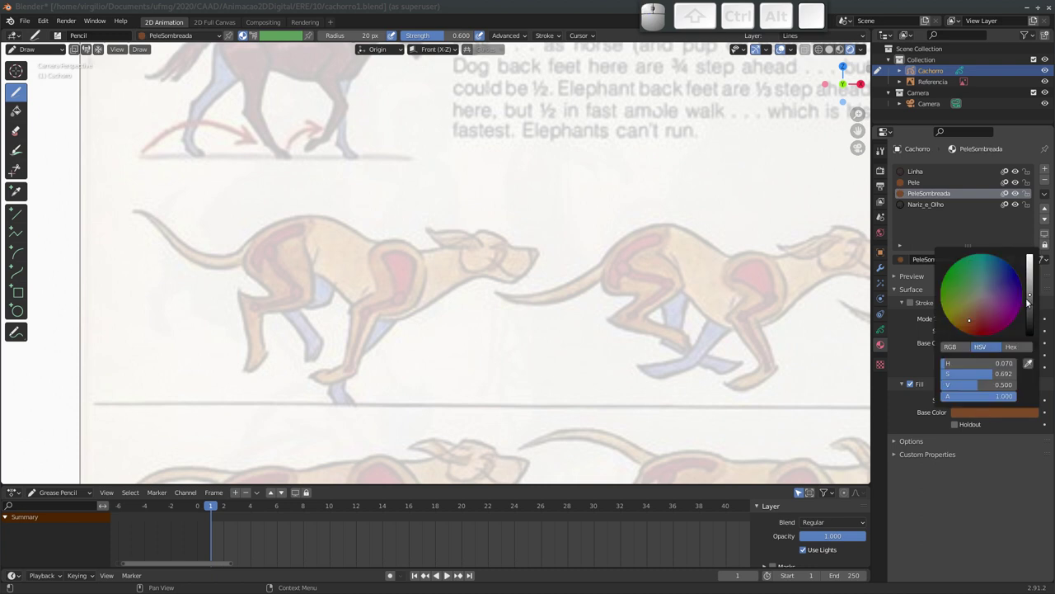
left_click_drag(1031, 297, 1035, 414)
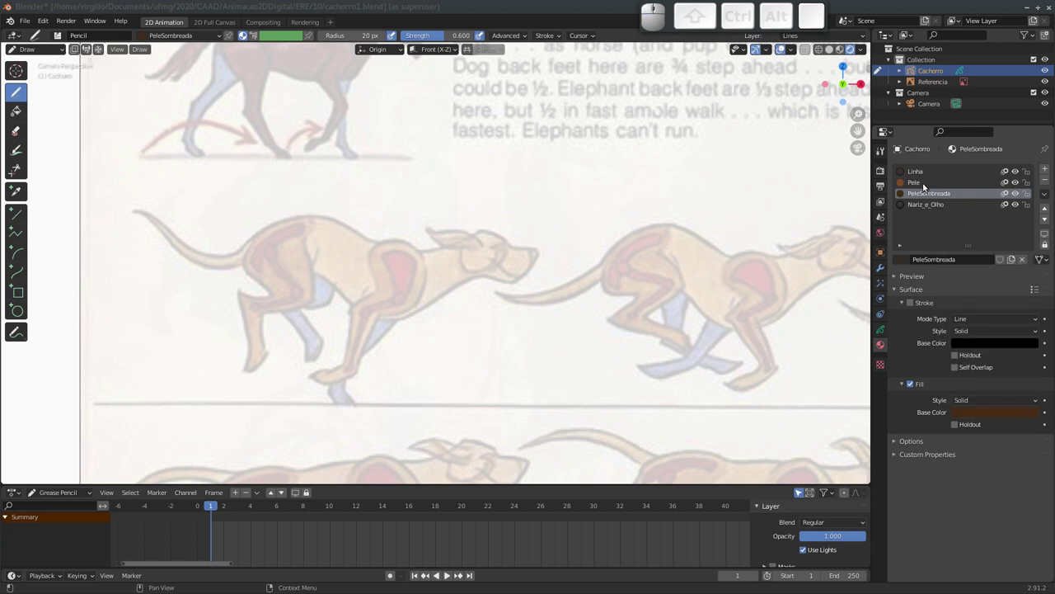
Give Nariz_e_Olho a black fill with its stroke turned off.
left_click(922, 208)
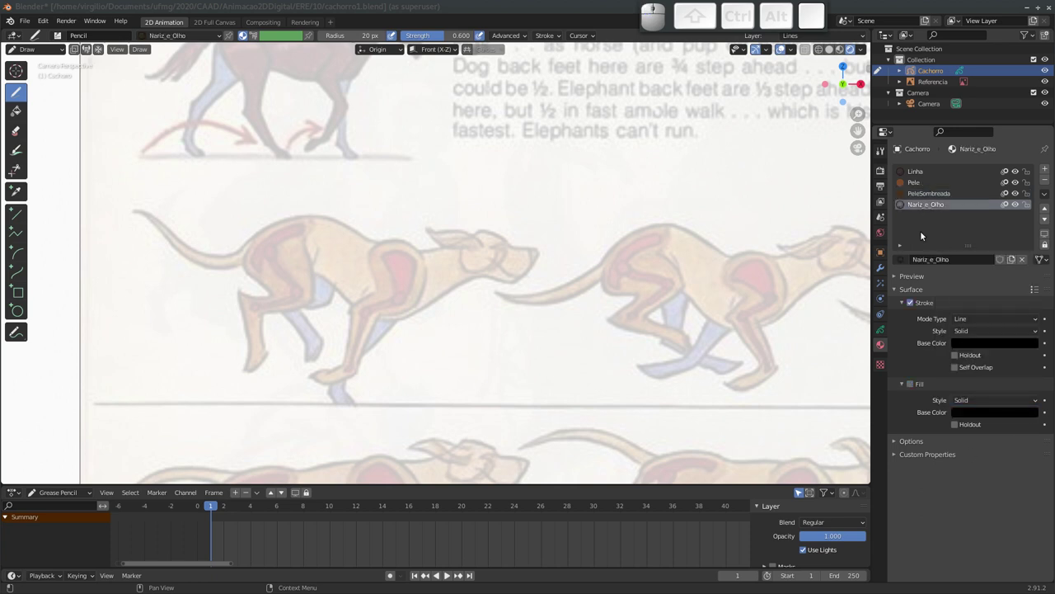
left_click(914, 305)
left_click(915, 386)
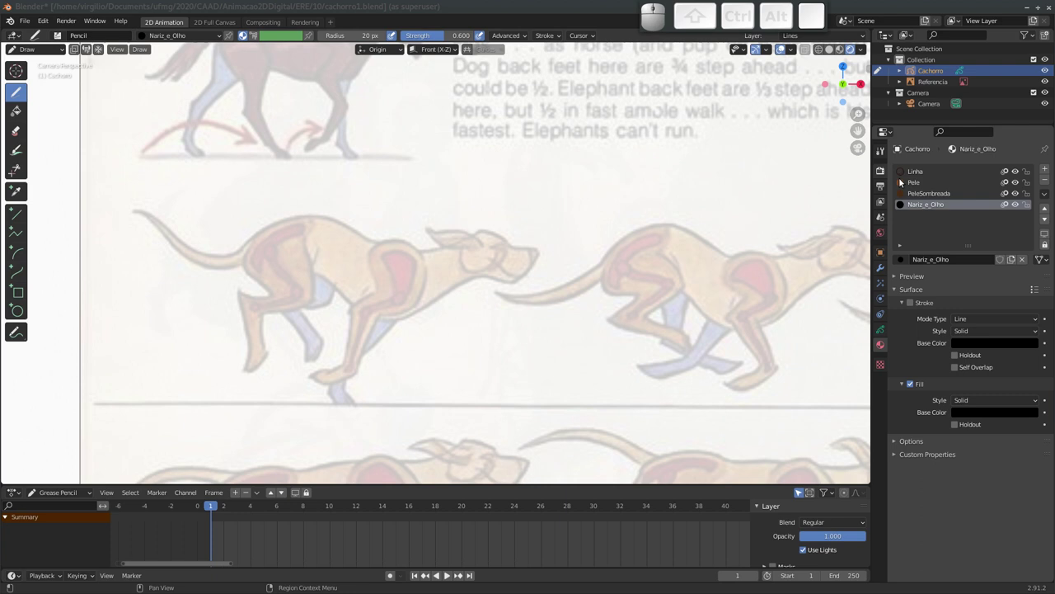
left_click(880, 334)
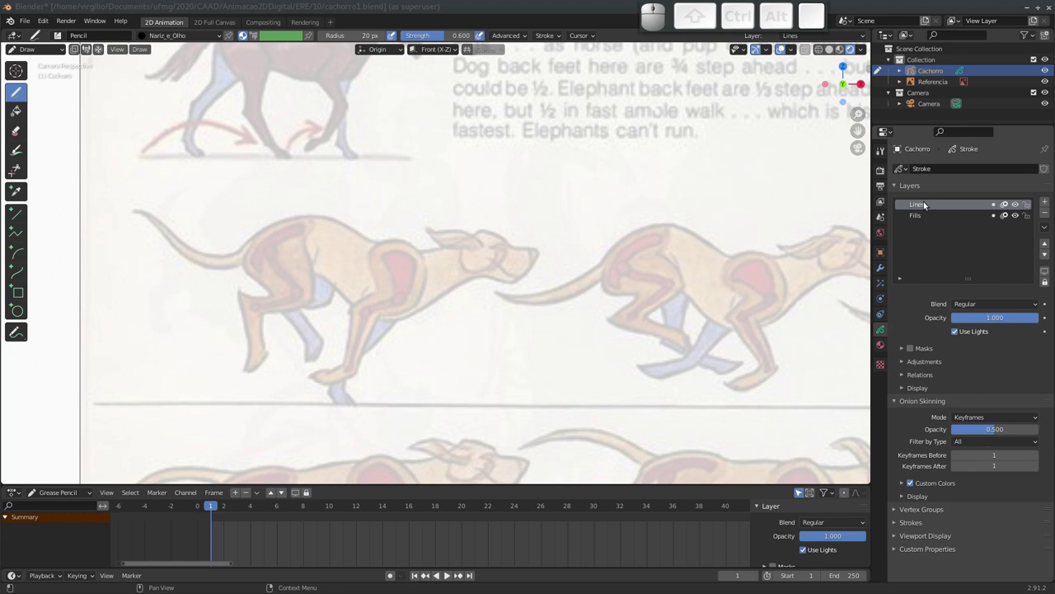
Select the Lines layer and start renaming it.
left_click(925, 206)
left_click(926, 208)
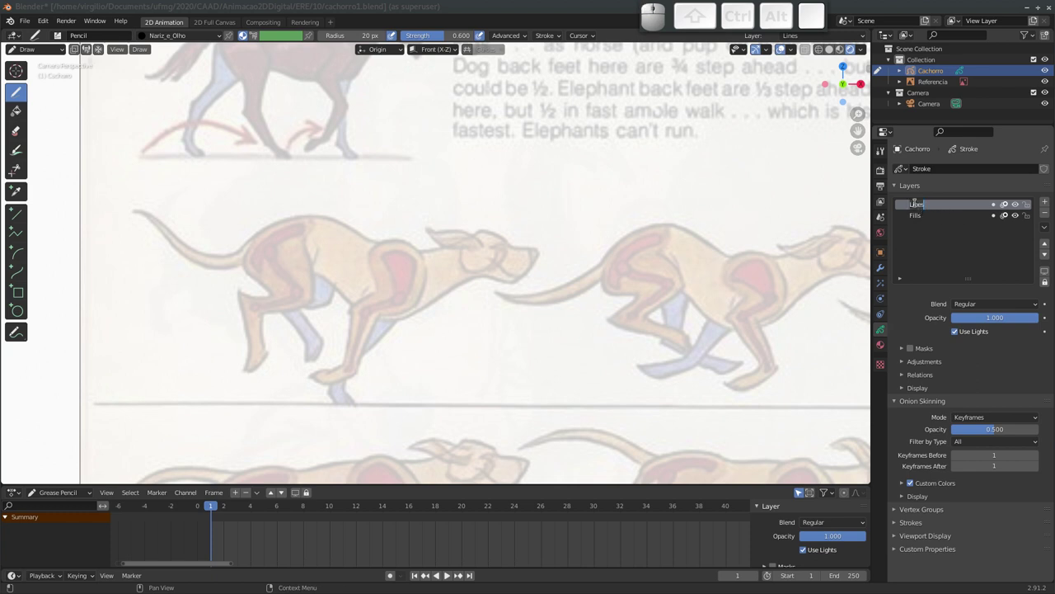
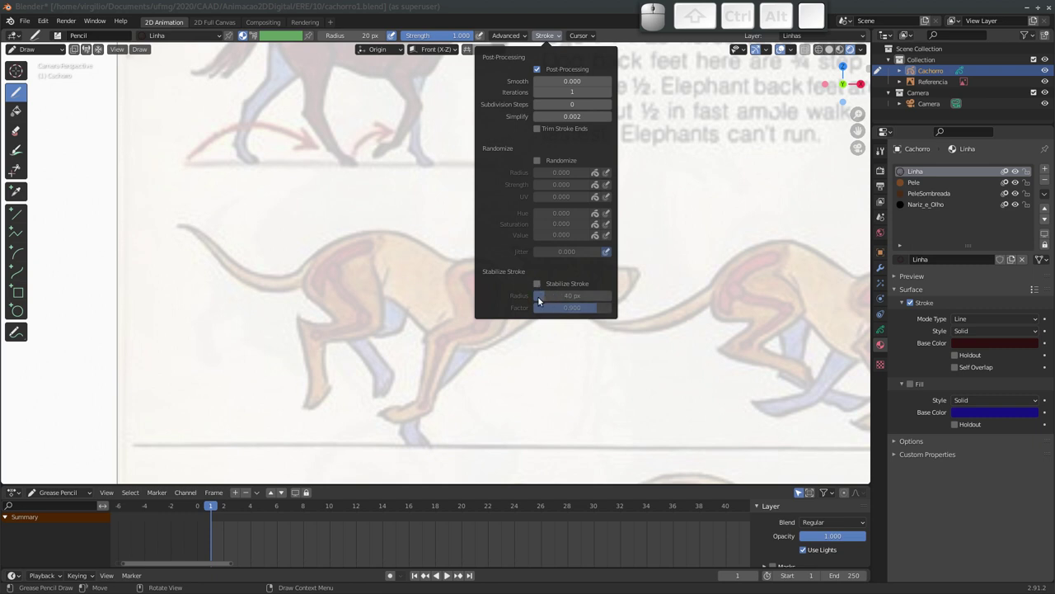
Enable Stabilize Stroke for the pencil at 40 px radius and 0.9 factor.
left_click(539, 287)
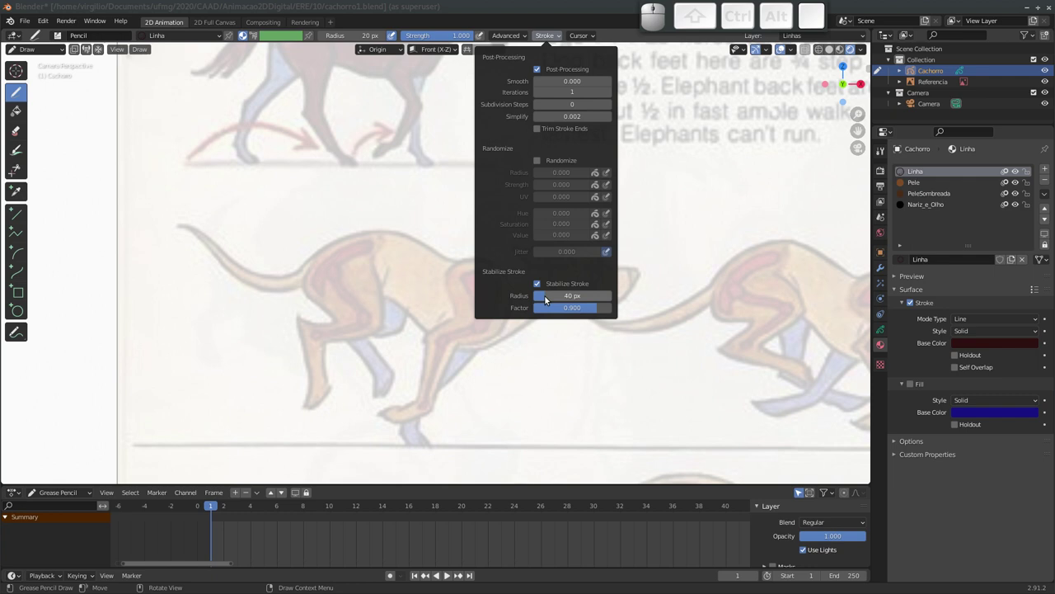
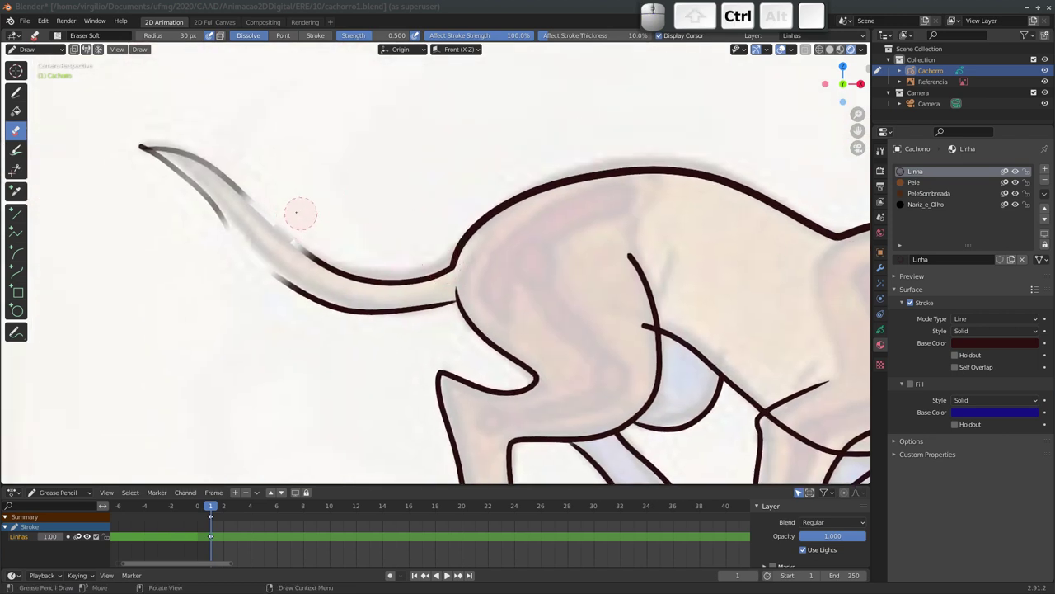
Undo the partial tail erase, then erase the stray line at the tail joint with the soft eraser.
key("ctrl+z")
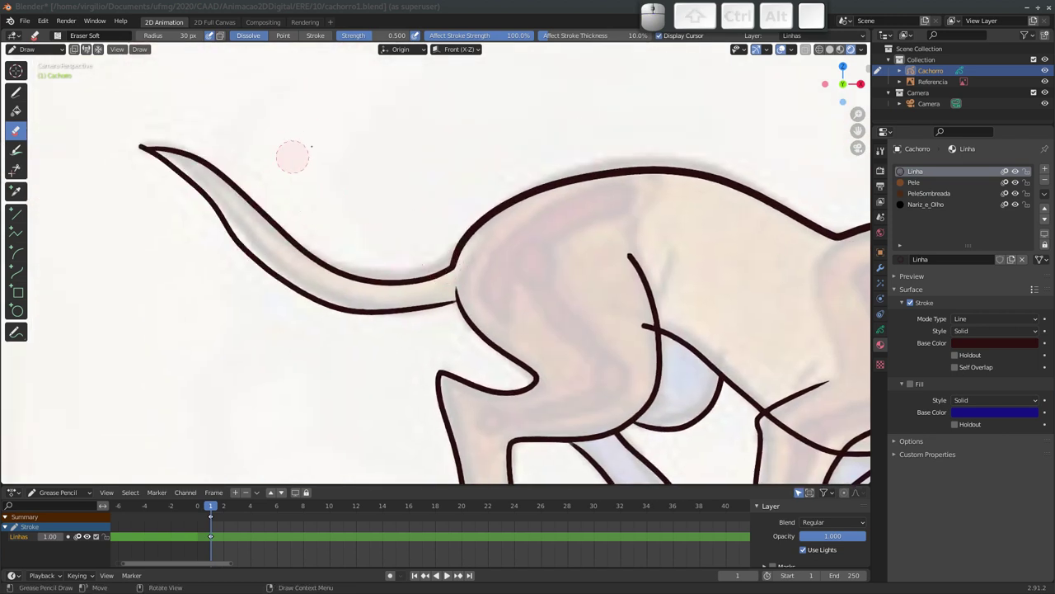
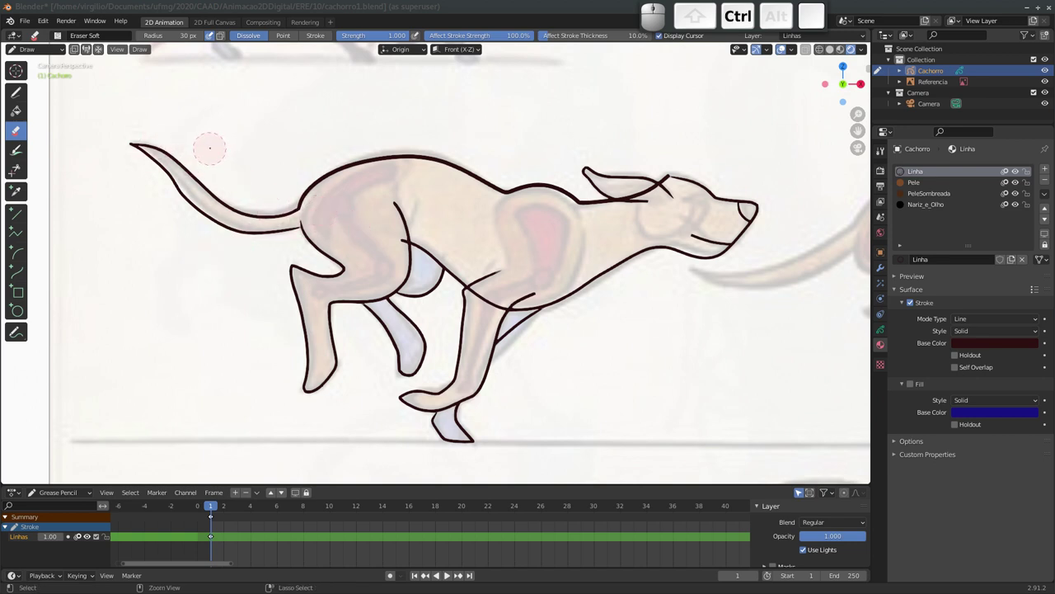
left_click(54, 52)
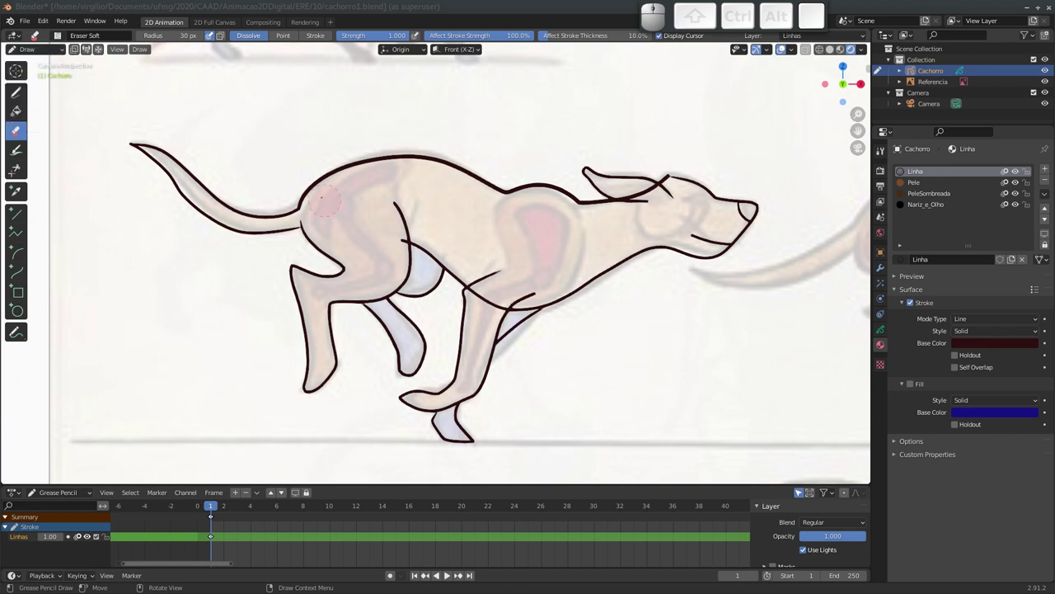
In Edit Mode with point selection, reposition a stroke point on the dog's rump.
key("Tab")
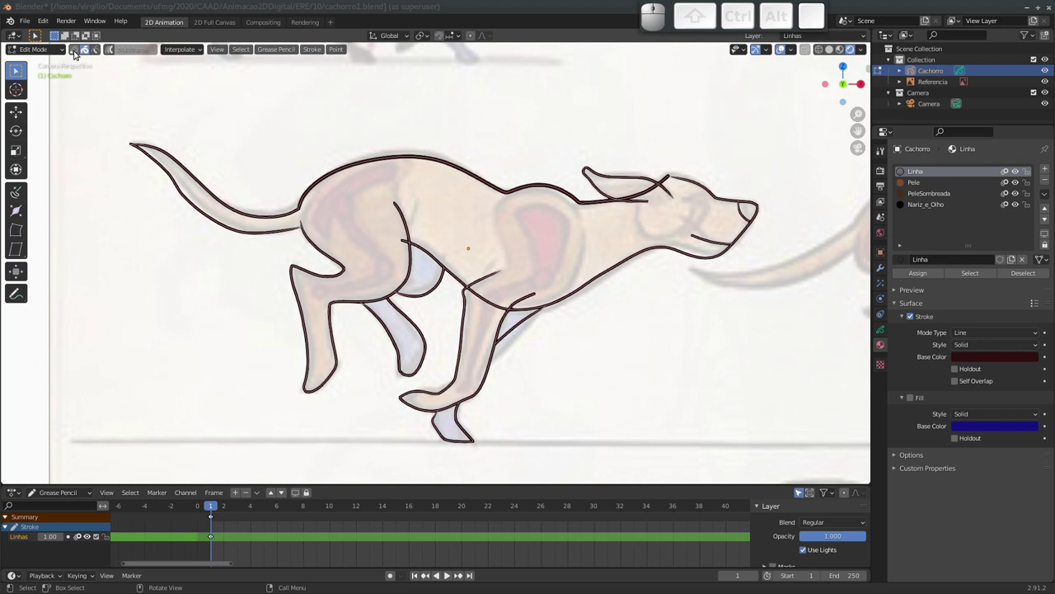
left_click(77, 51)
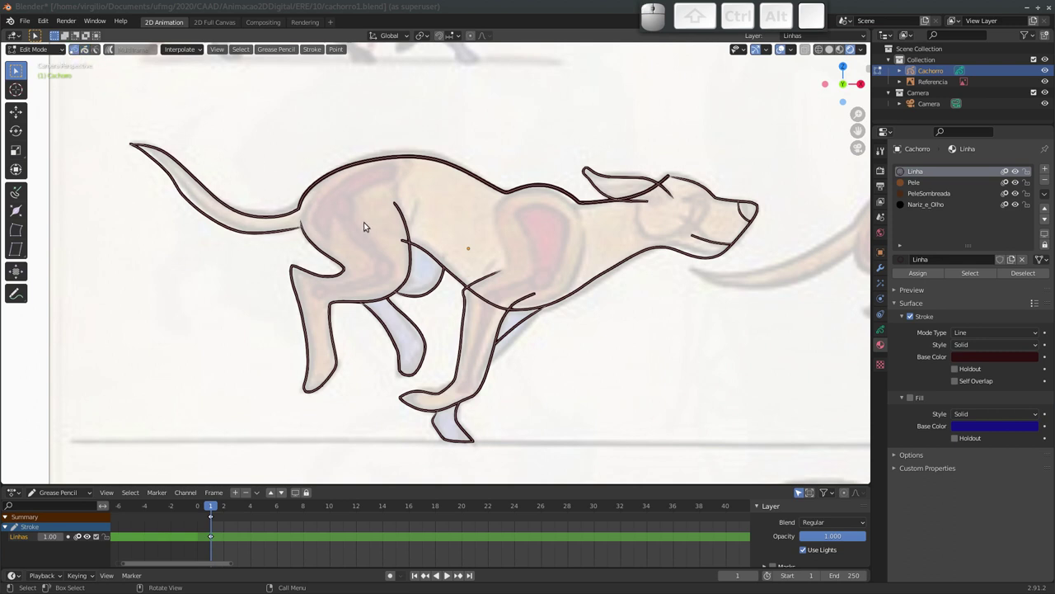
left_click_drag(380, 227, 375, 210)
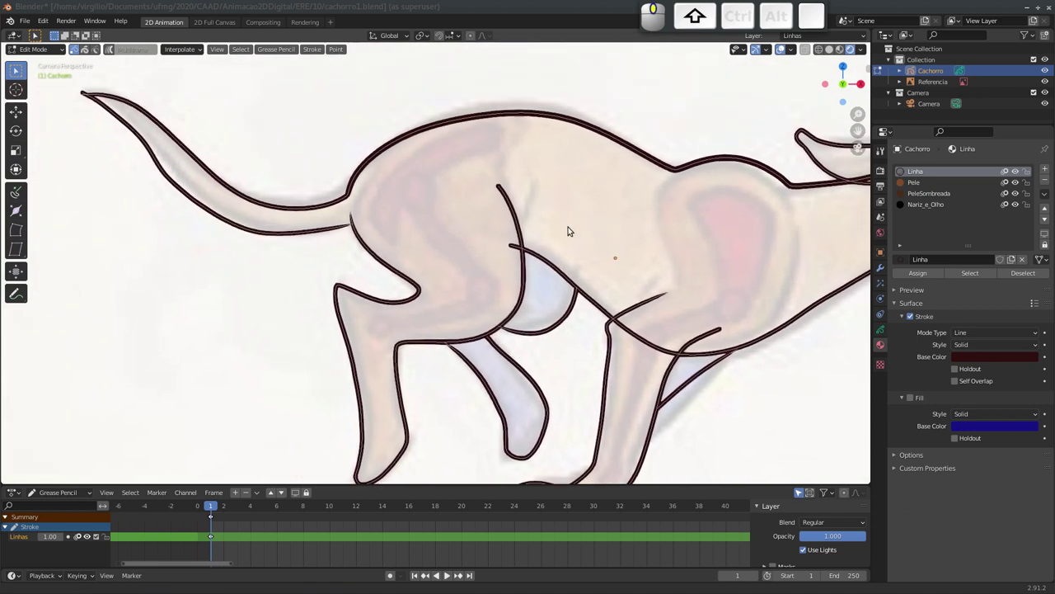
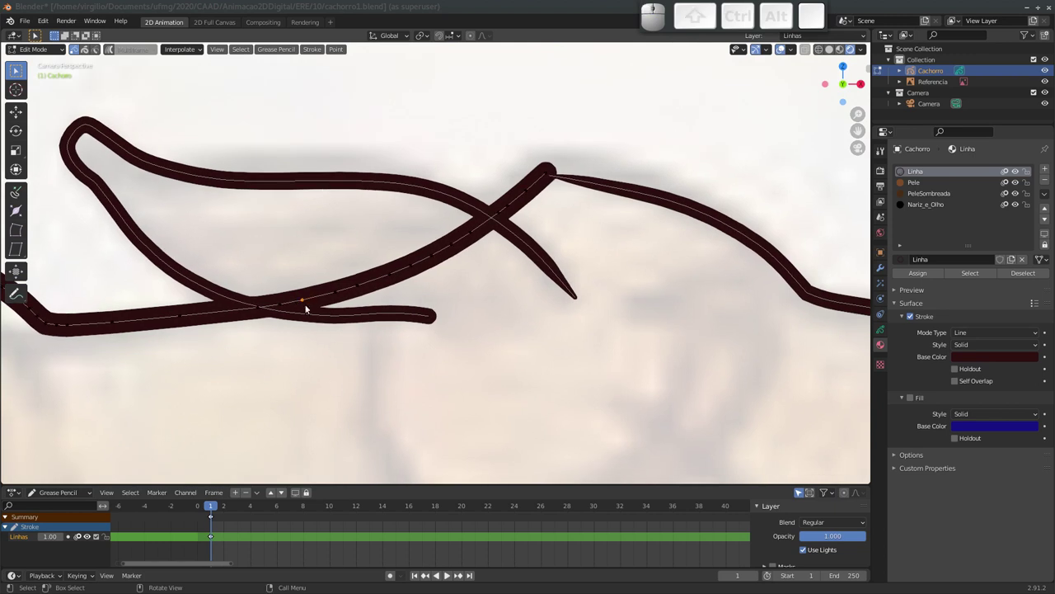
key("g")
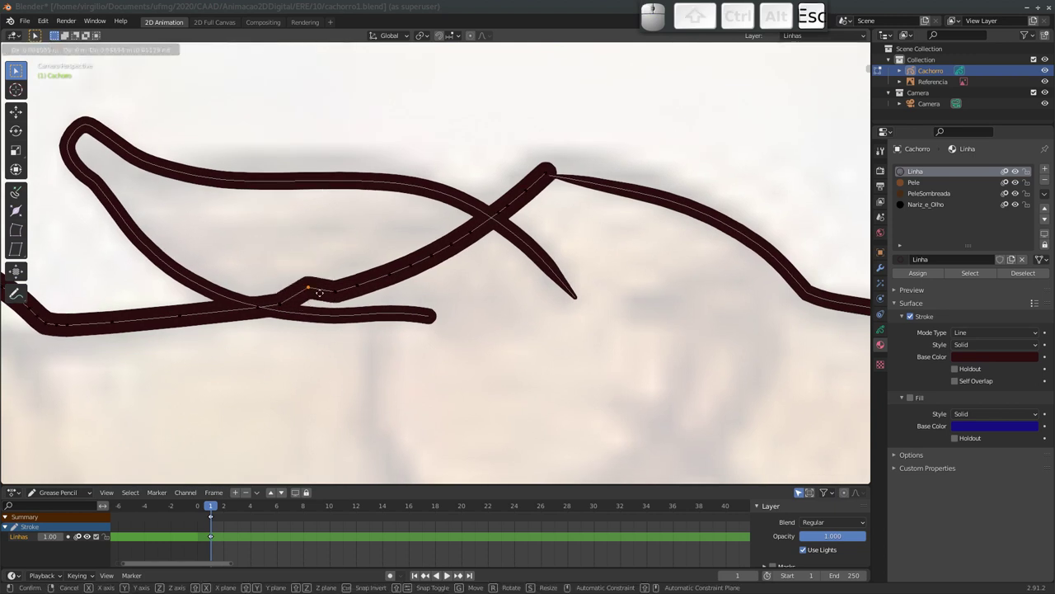
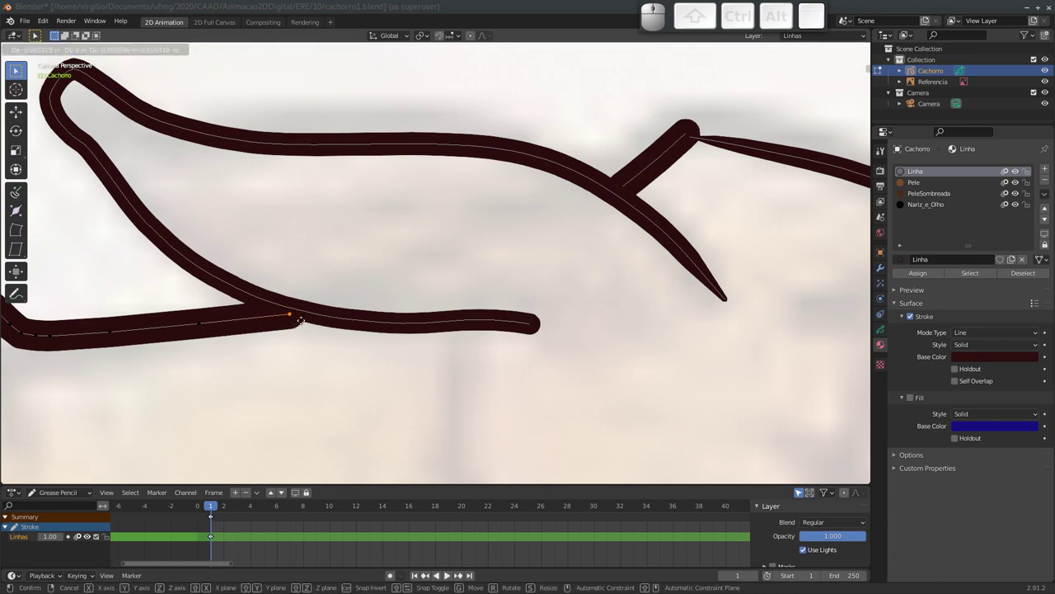
key("Escape")
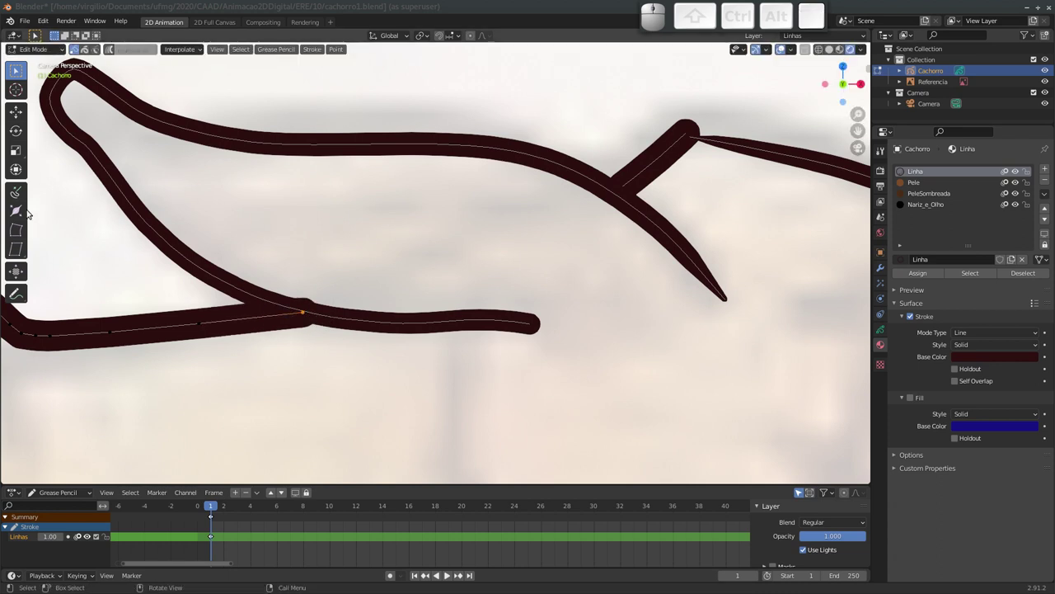
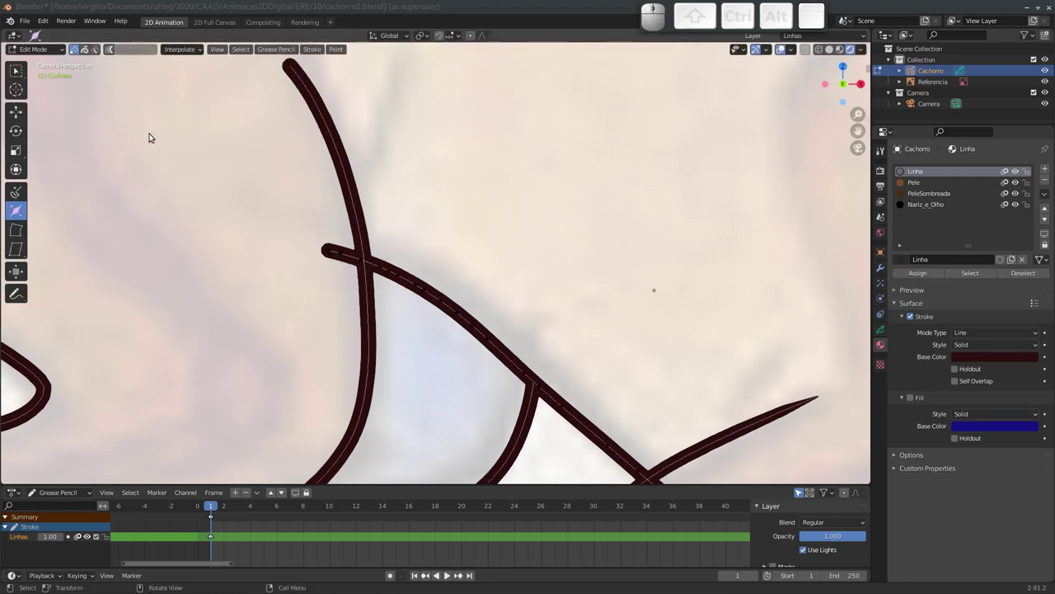
Delete and move stray outline points around the hind leg and belly.
left_click(18, 72)
left_click_drag(307, 239, 343, 269)
key("x")
left_click(342, 270)
left_click(363, 263)
key("g")
left_click(372, 268)
left_click_drag(410, 289, 360, 167)
left_click(453, 305)
left_click_drag(483, 304, 512, 310)
key("c")
Circle-select the points along the belly line and delete them.
key("Escape")
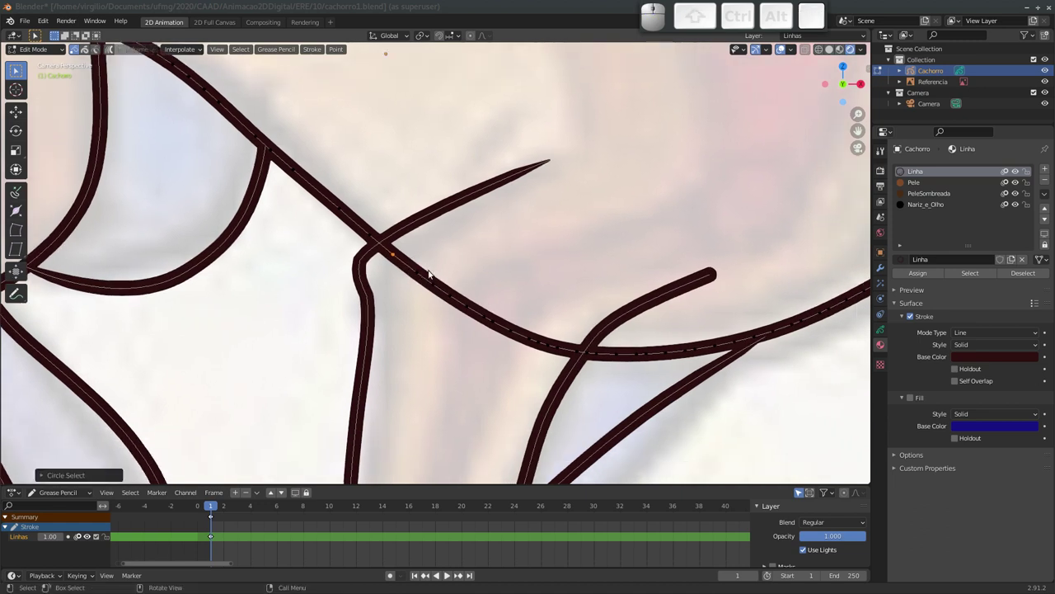
key("c")
left_click_drag(403, 264, 537, 298)
key("Escape")
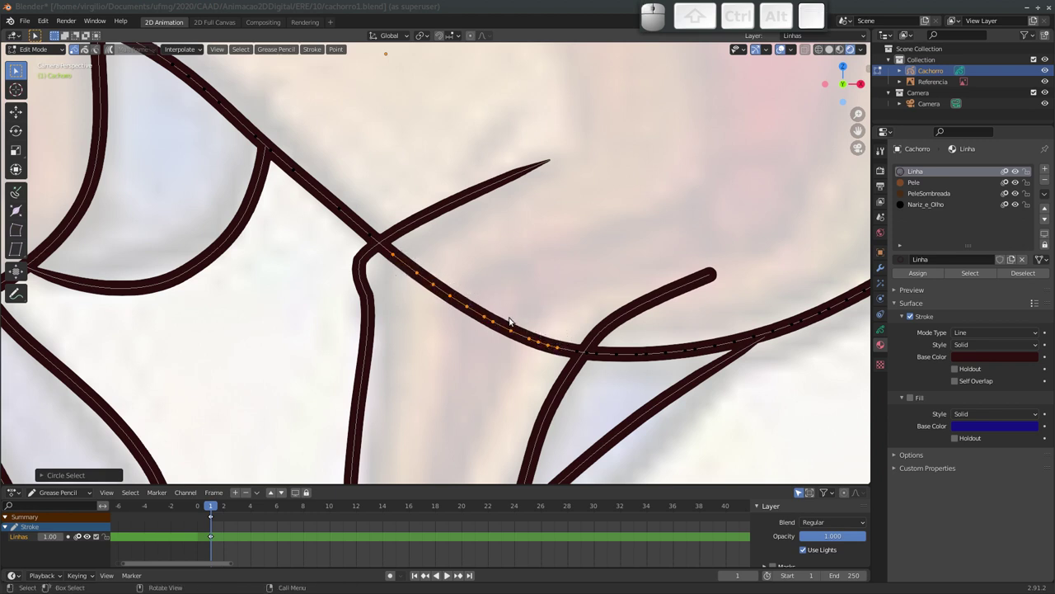
key("x")
Move and delete remaining loose leg points, zoom onto the tail and return to Draw mode.
left_click(511, 314)
left_click(371, 238)
key("g")
left_click(387, 249)
left_click(575, 353)
key("x")
left_click(581, 359)
left_click_drag(549, 321, 553, 256)
left_click_drag(542, 243, 567, 359)
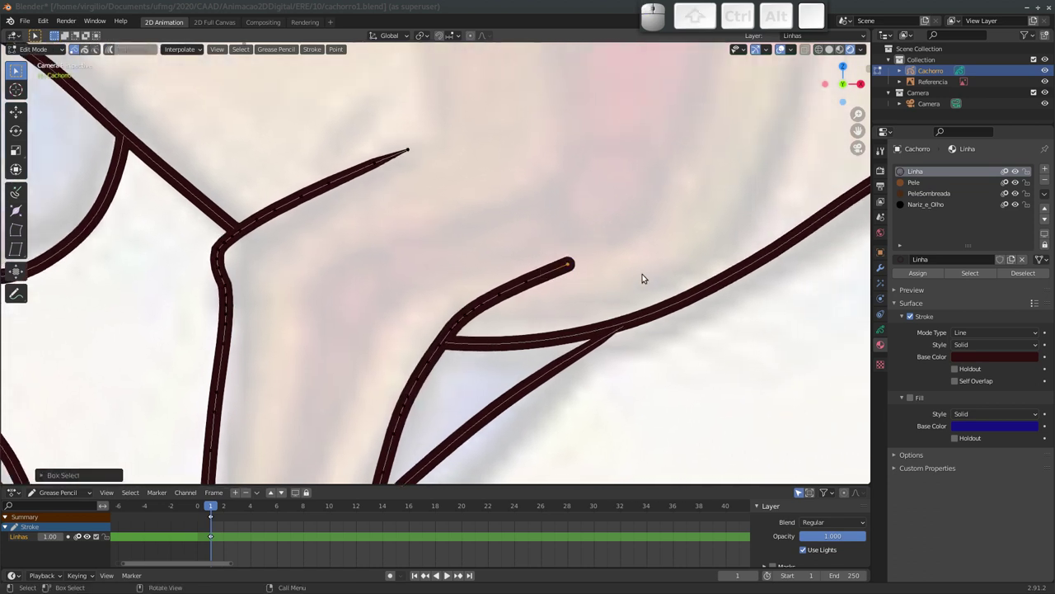
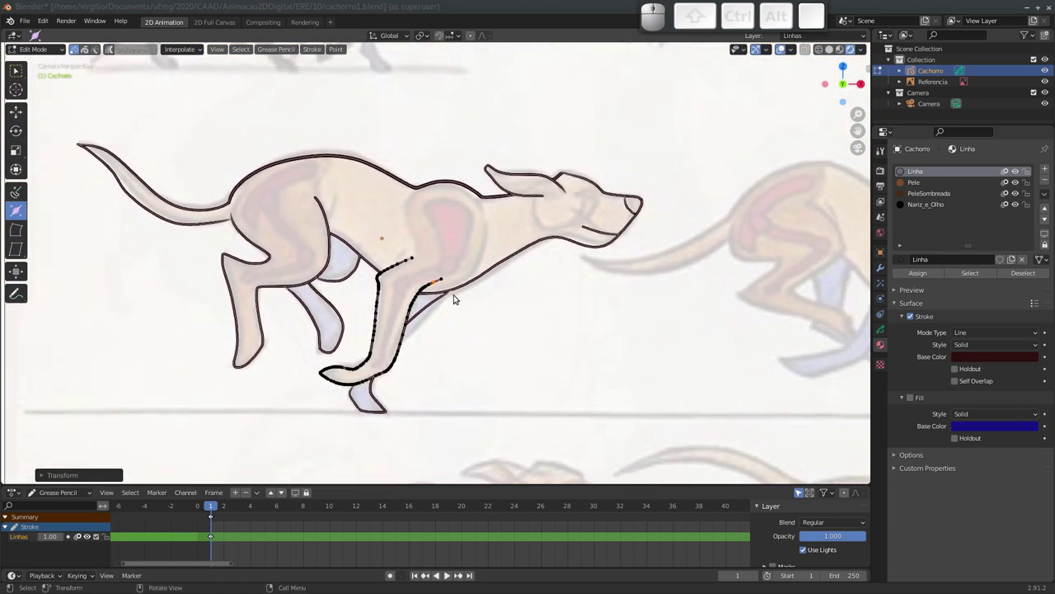
left_click_drag(309, 244, 397, 257)
key("Tab")
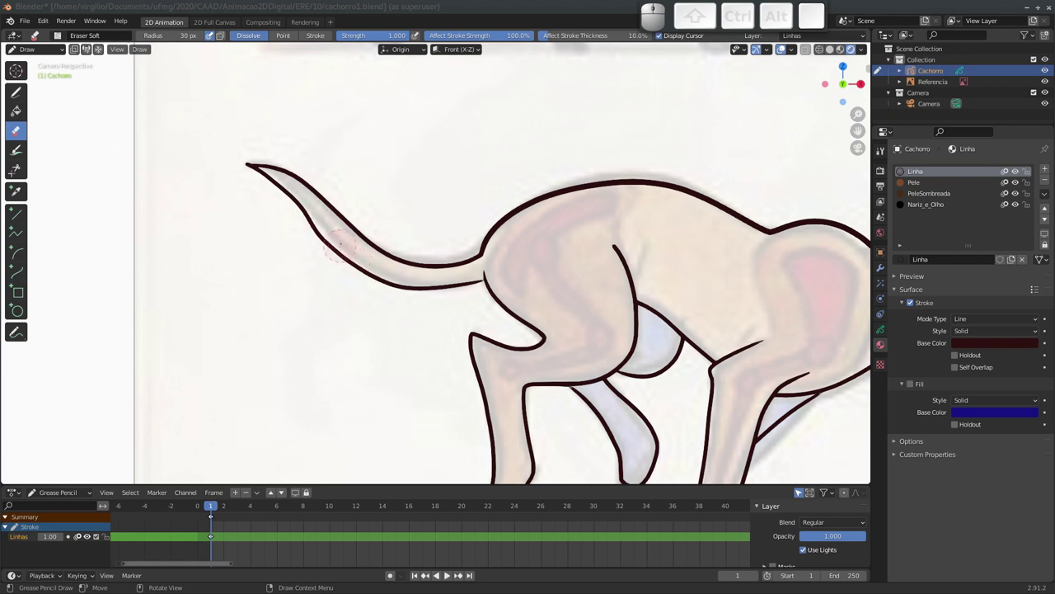
Bring up the mode pie menu over the tail to switch interaction modes.
key("ctrl+Tab")
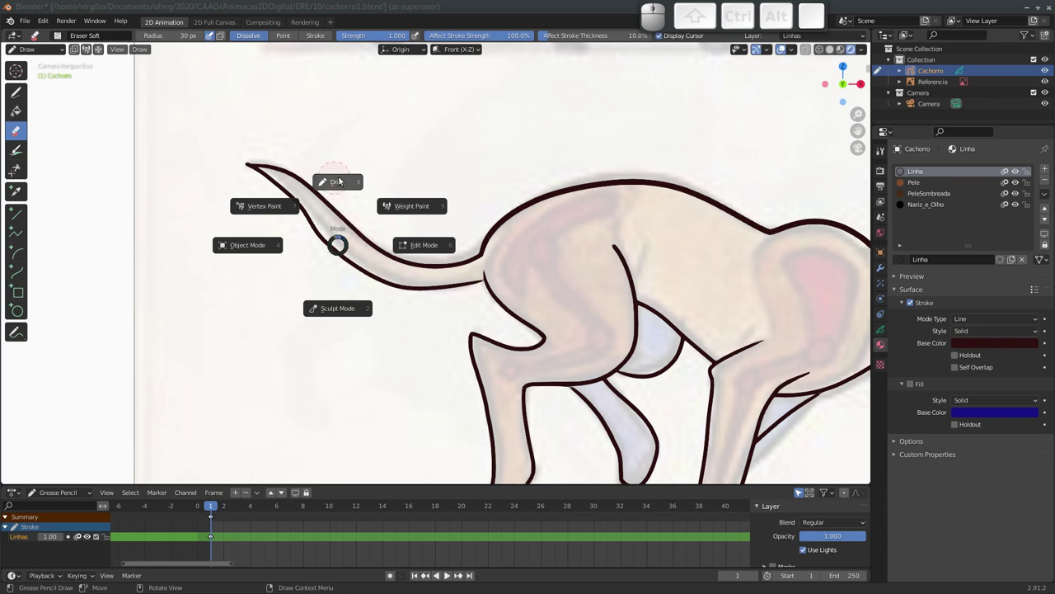
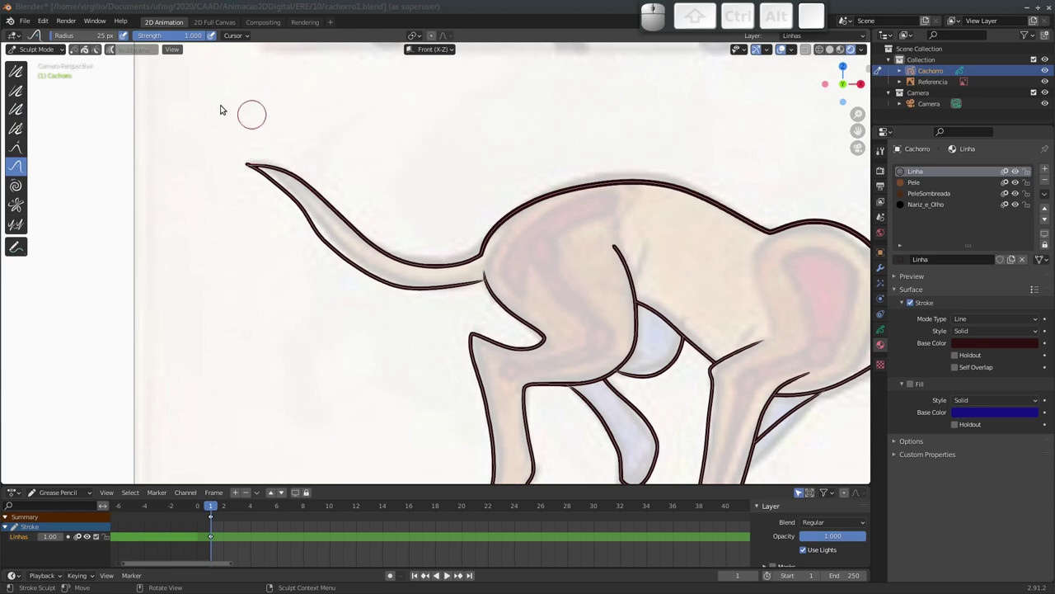
Enlarge the sculpt brush, set it to full strength and push the tail outline smoother.
left_click_drag(62, 41, 152, 78)
key("f")
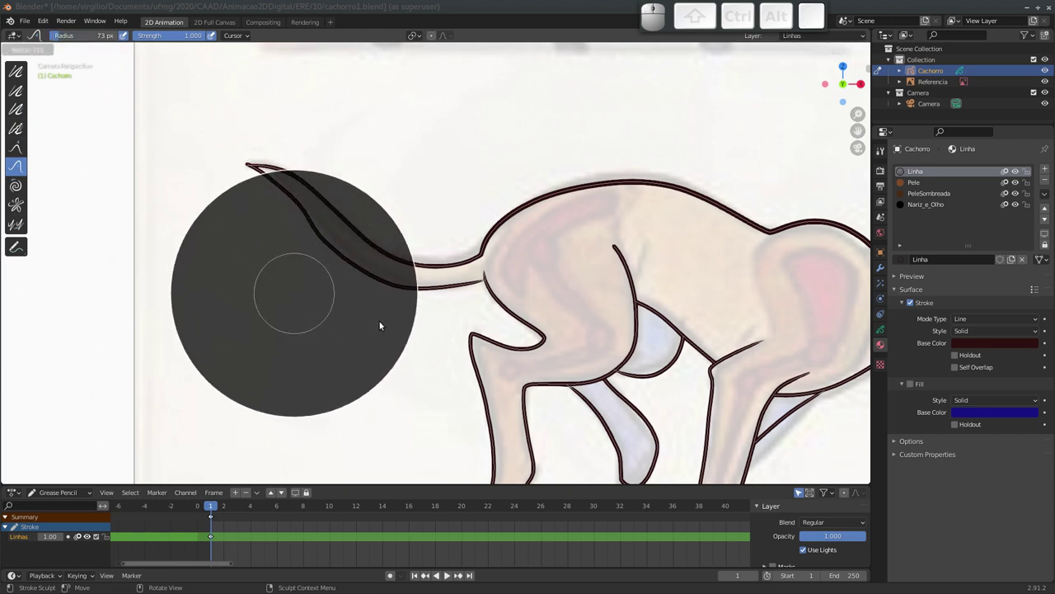
left_click(316, 321)
key("shift+f")
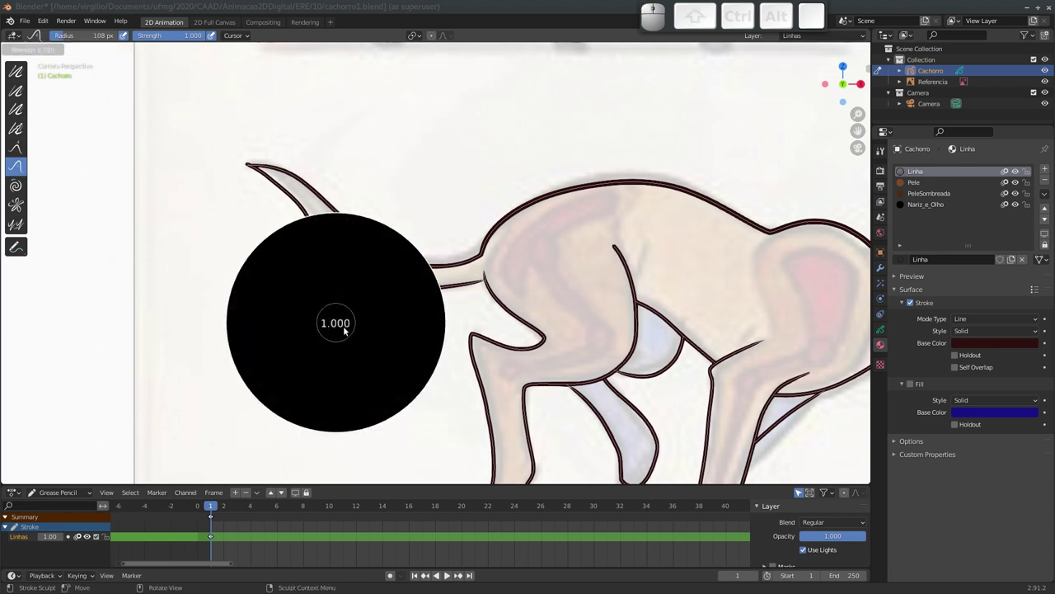
left_click(348, 336)
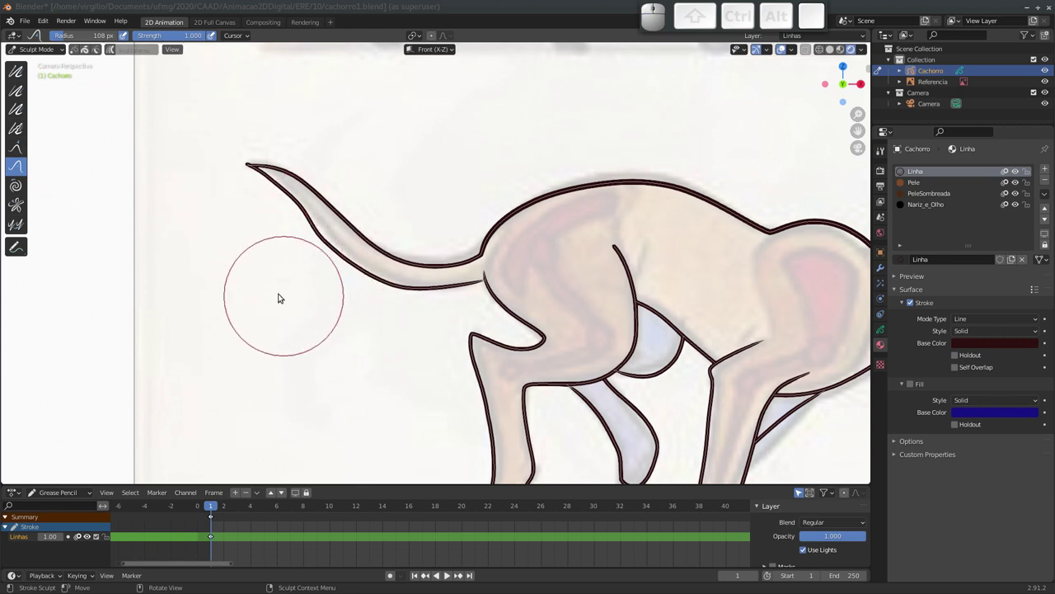
left_click_drag(286, 294, 290, 252)
left_click_drag(292, 252, 301, 260)
left_click(318, 270)
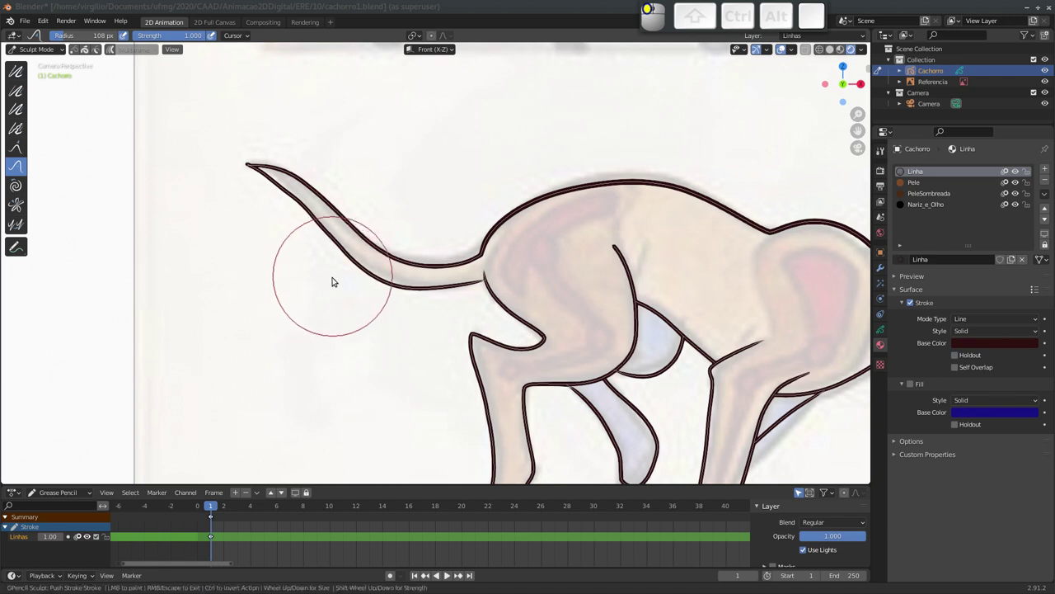
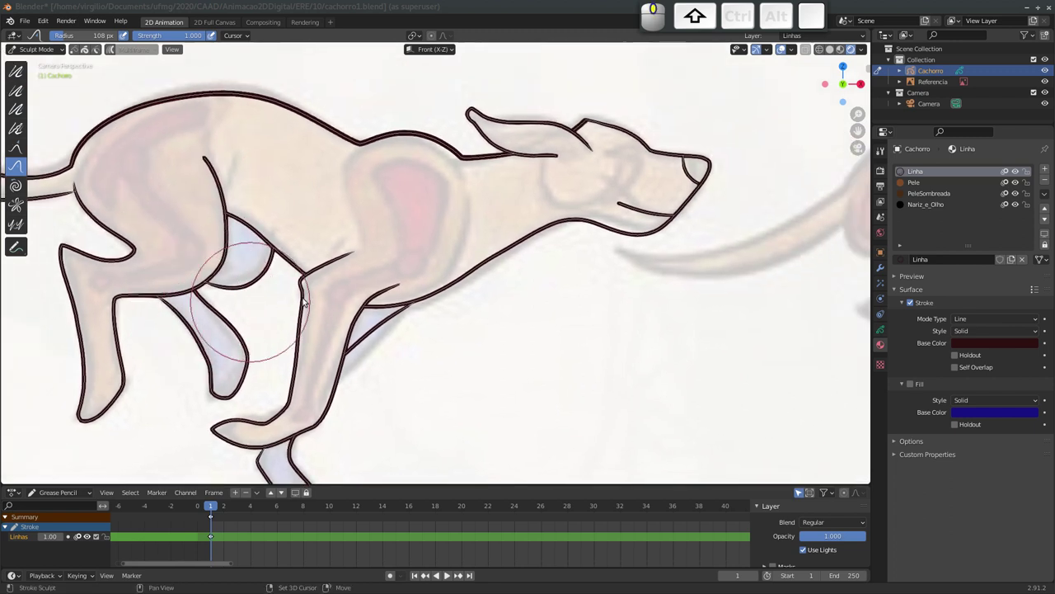
Reshape and refine the front leg outline curves with the sculpt brush.
left_click_drag(599, 273, 527, 277)
left_click_drag(533, 276, 587, 272)
left_click_drag(596, 267, 556, 265)
left_click(568, 263)
left_click(581, 259)
left_click_drag(506, 254, 527, 250)
left_click_drag(465, 266, 408, 312)
left_click_drag(463, 299, 548, 276)
Reshape the hind leg outline and reframe the view on the whole dog.
middle_click(548, 281)
middle_click(540, 312)
left_click_drag(535, 261, 501, 277)
left_click_drag(500, 277, 465, 284)
middle_click(467, 300)
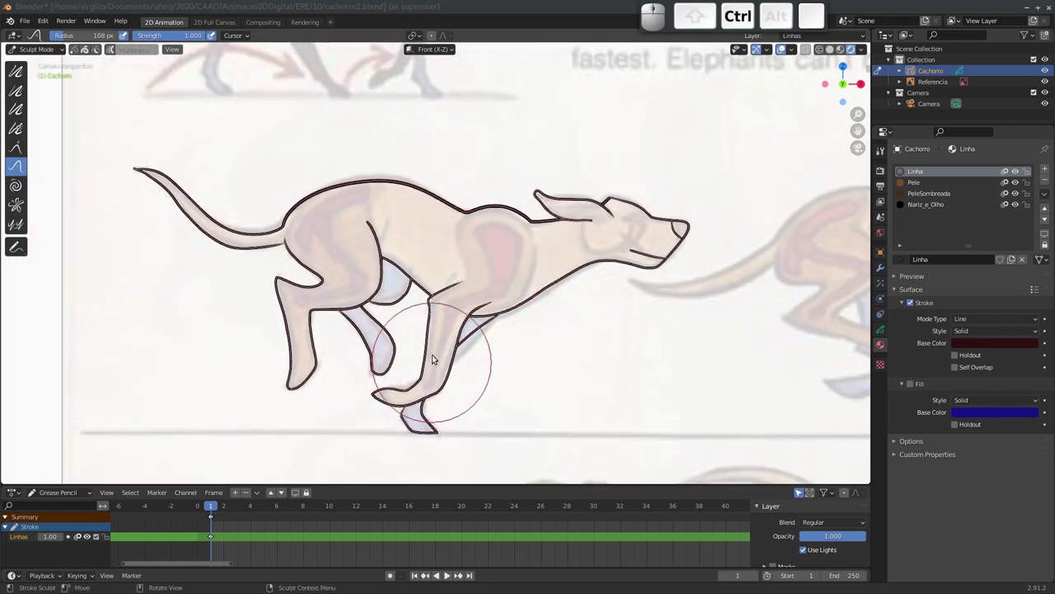
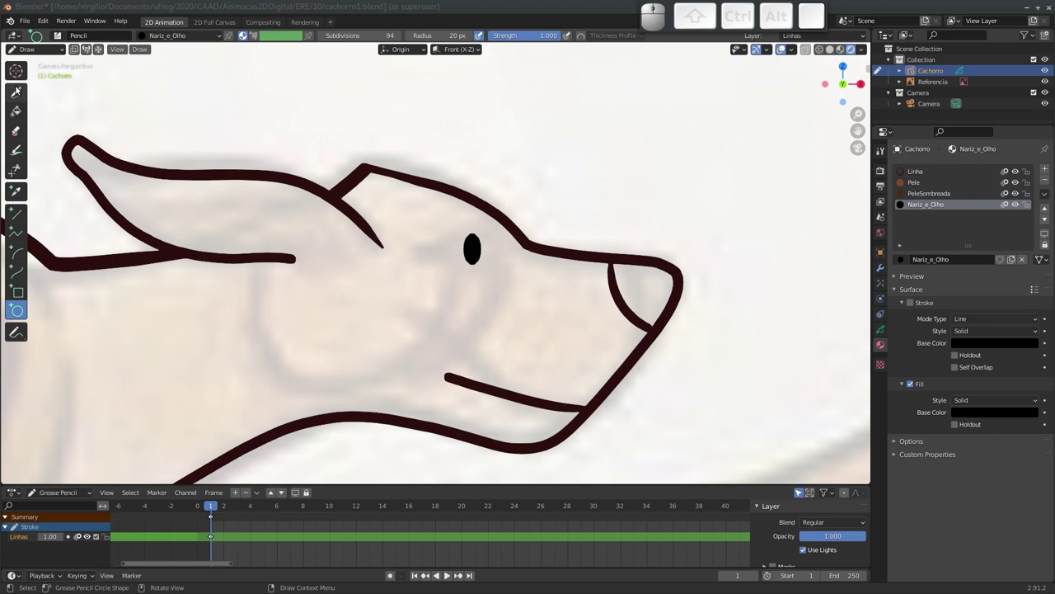
In Edit Mode select only the black eye oval and move it into place on the head.
key("Tab")
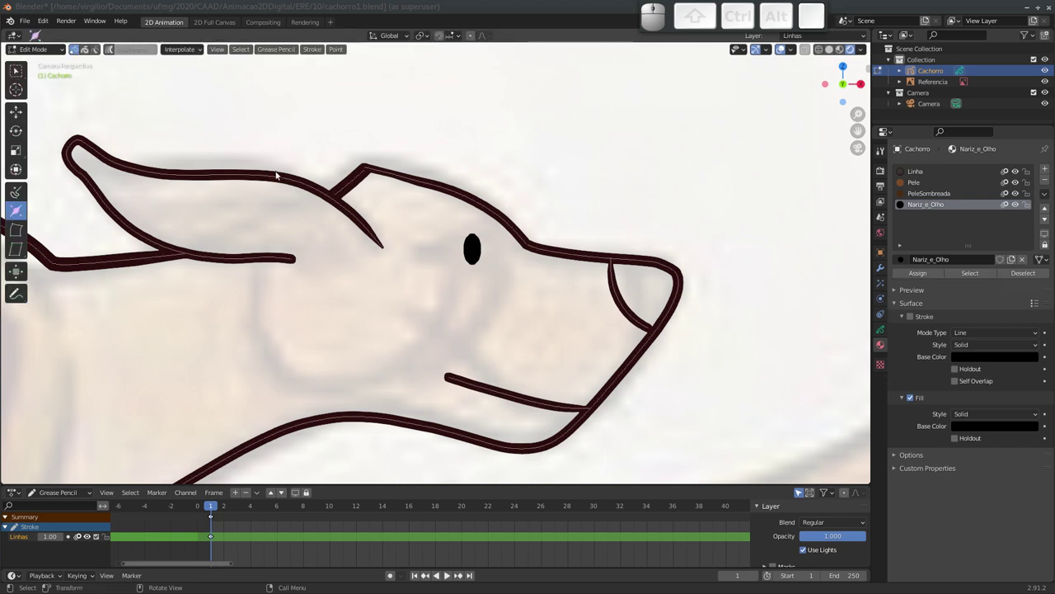
left_click(17, 66)
left_click(18, 75)
left_click(459, 221)
key("g")
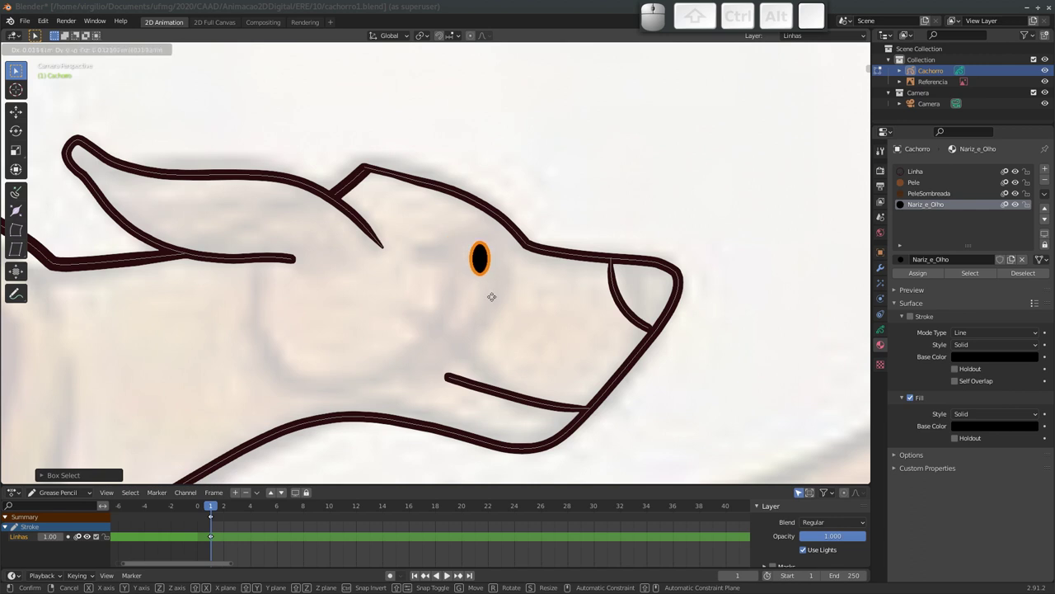
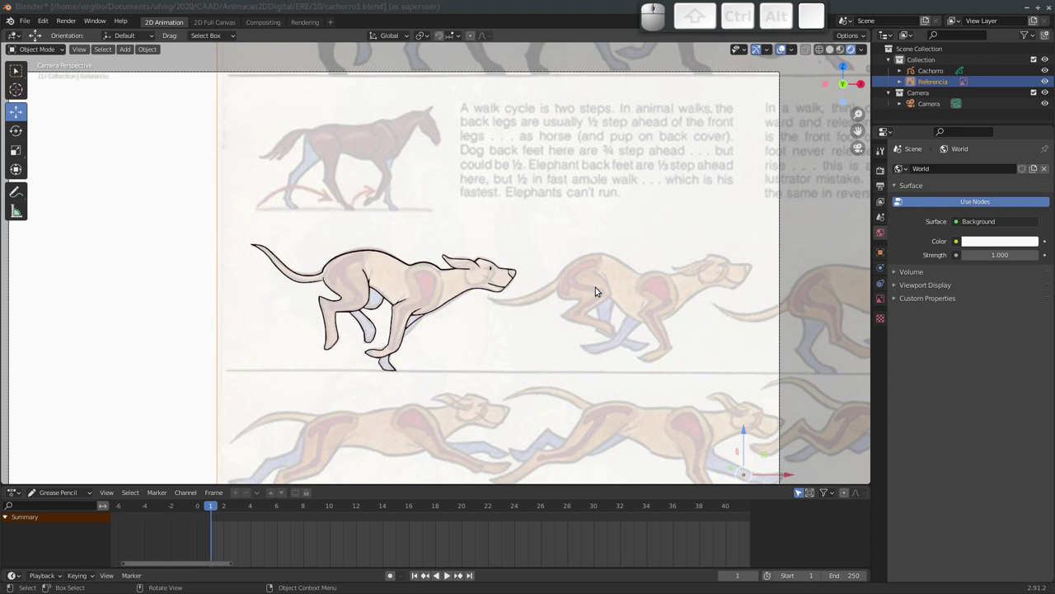
Slide the Referencia sheet along the X axis so the next pose lies under the drawing.
key("g")
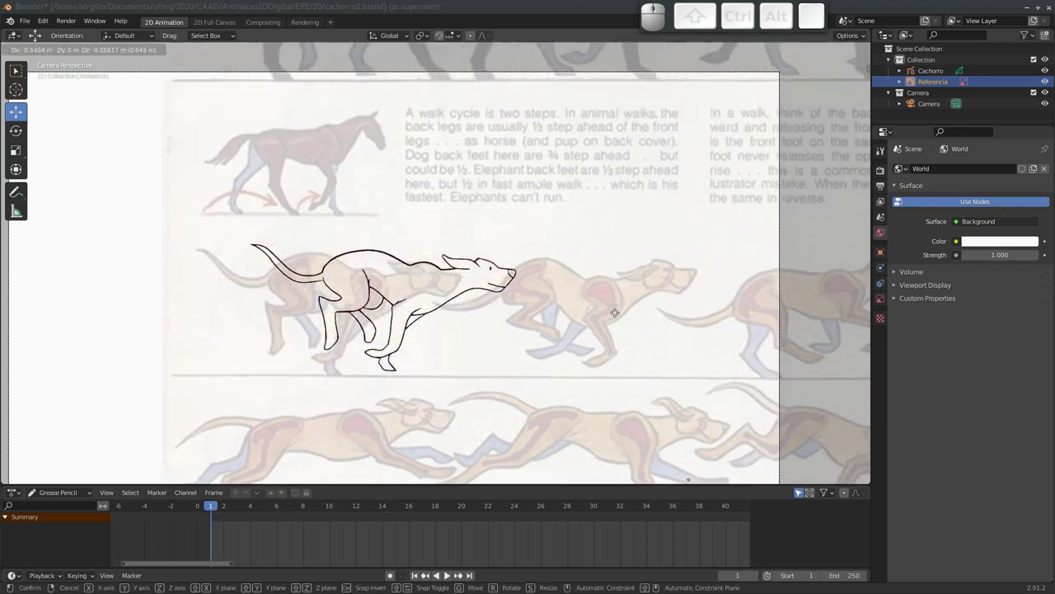
key("x")
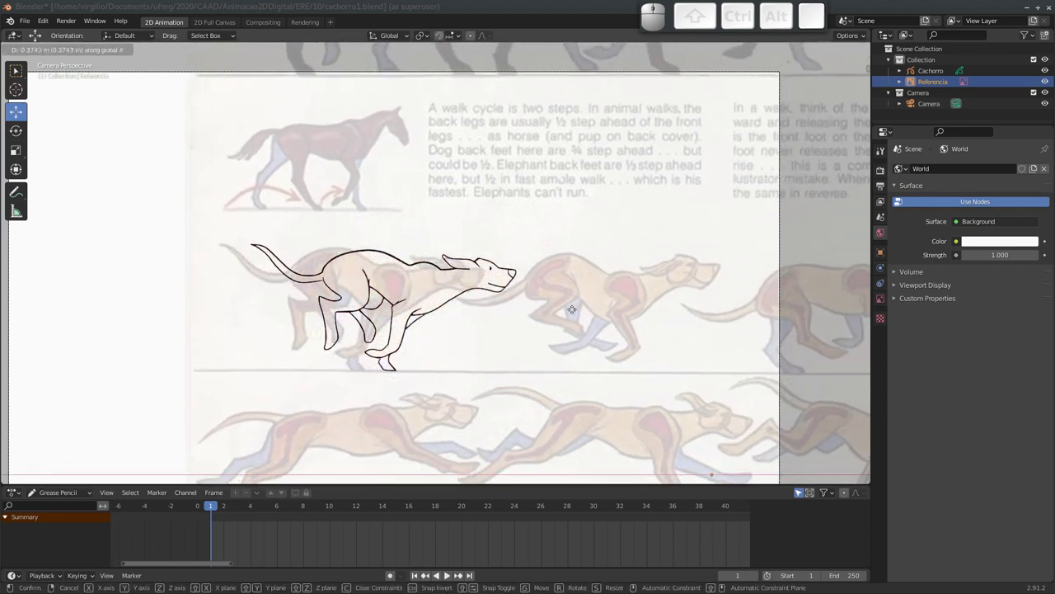
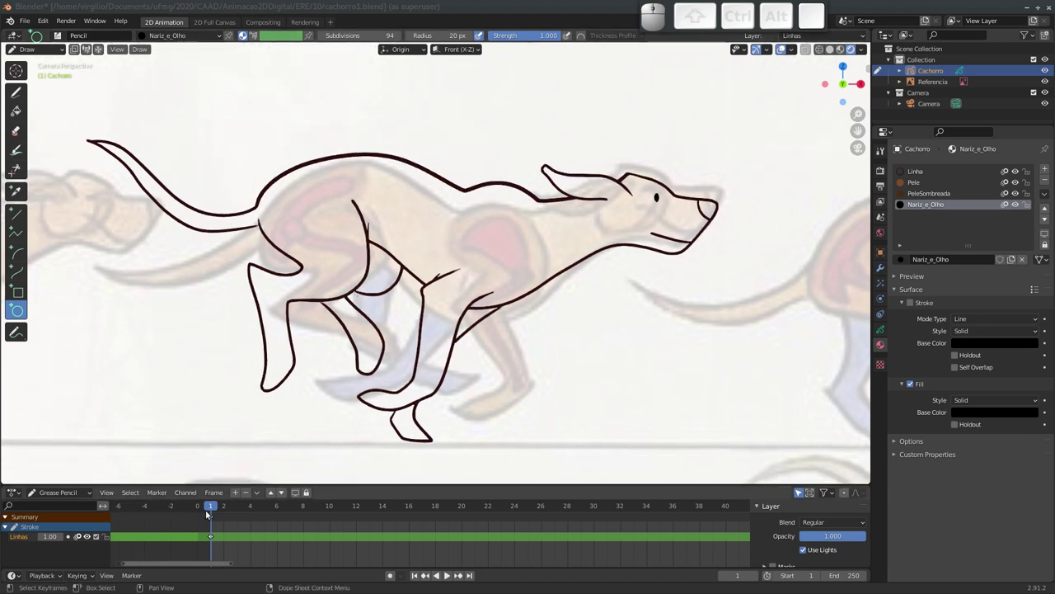
Go to frame 2, undo the stray oval and stroke, and bring up the keyframe insertion menu.
key("Right")
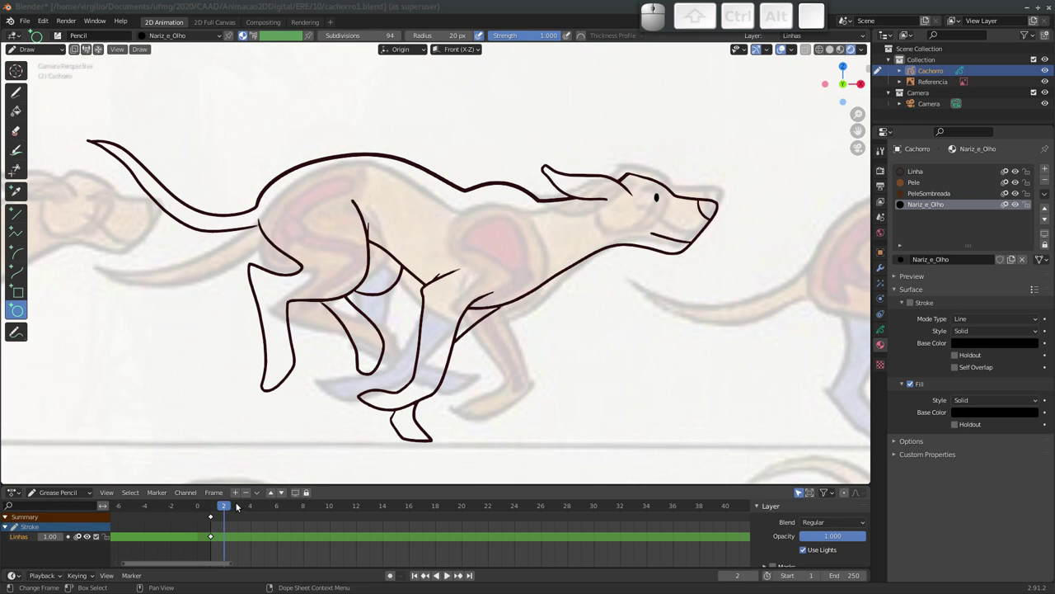
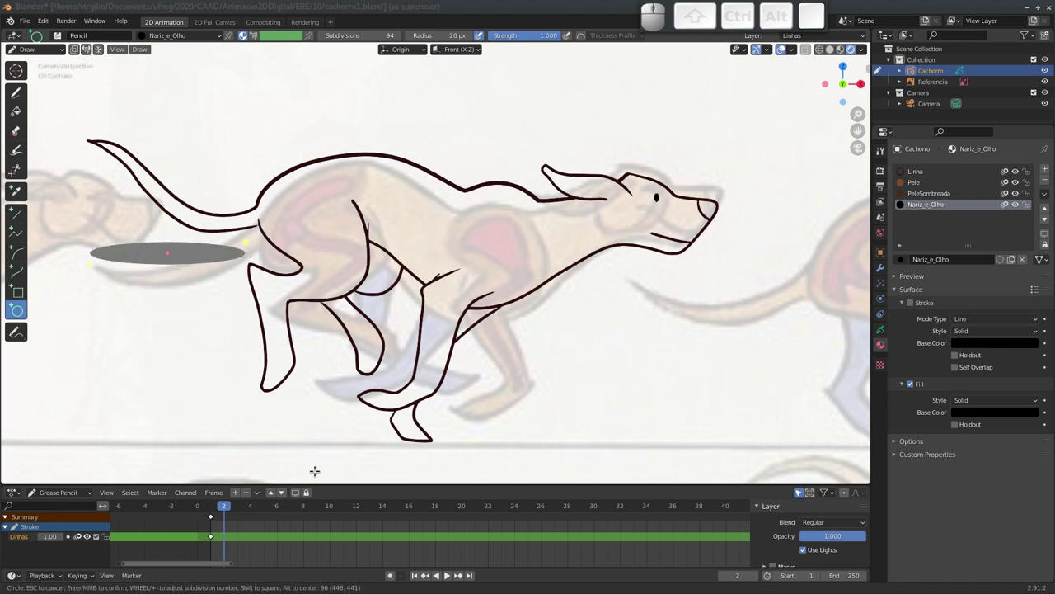
key("Return")
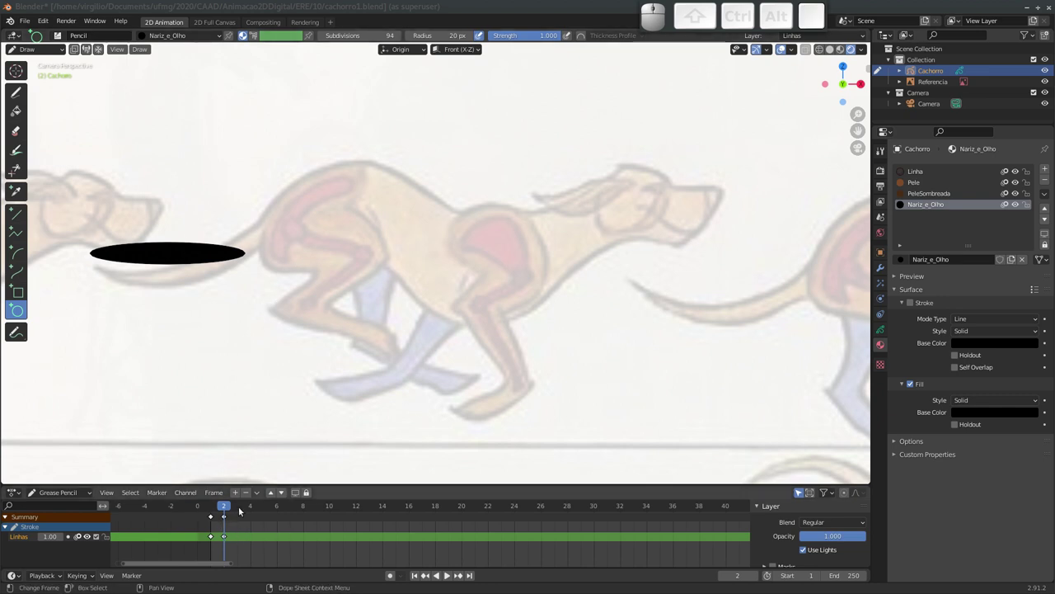
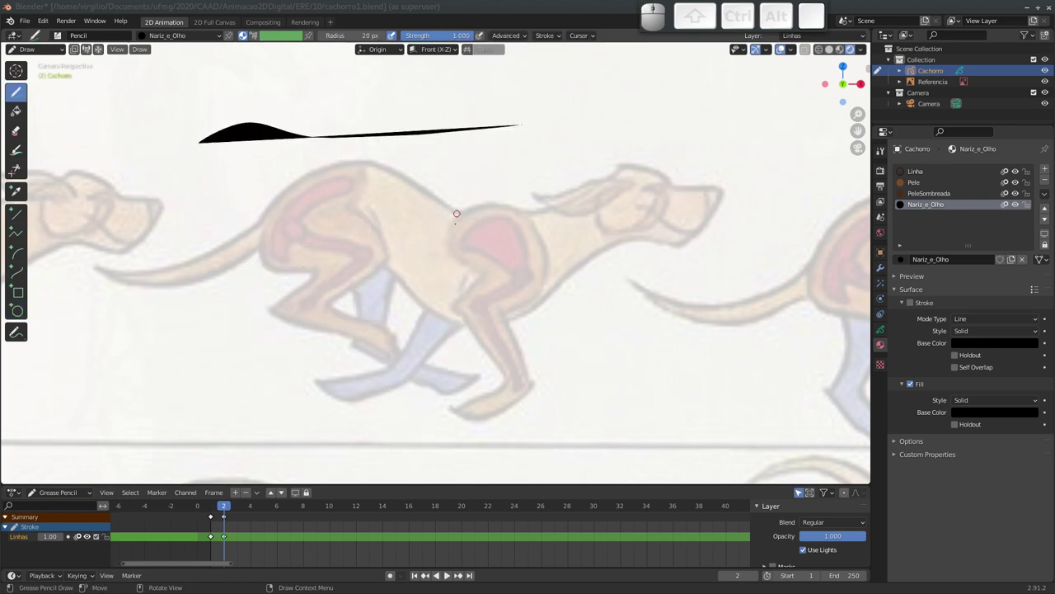
key("ctrl+z")
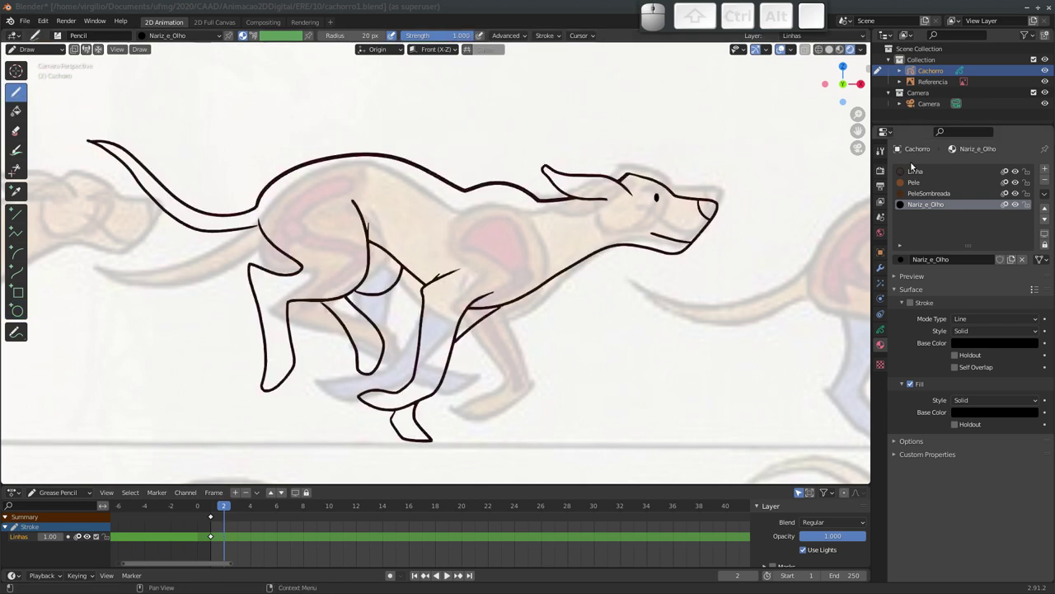
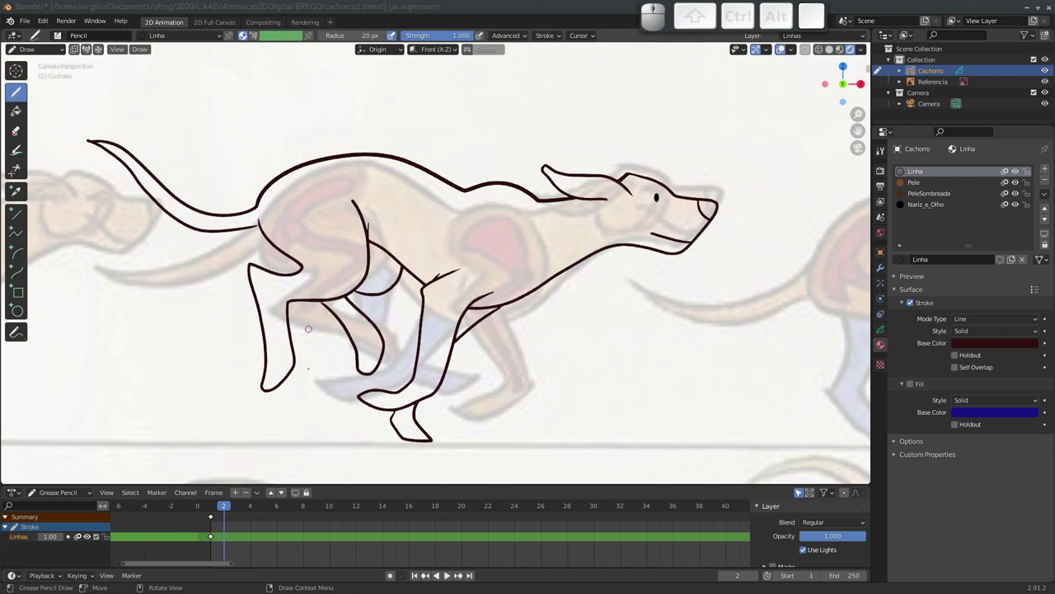
key("i")
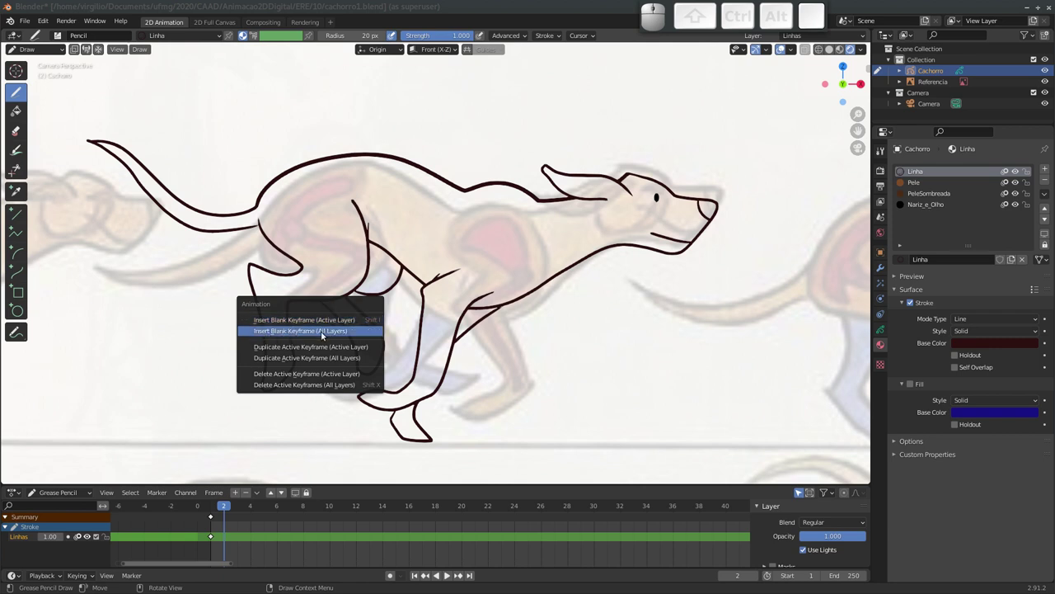
Insert a blank keyframe on all layers, restore the material list and flip between frames 1 and 2.
left_click(315, 335)
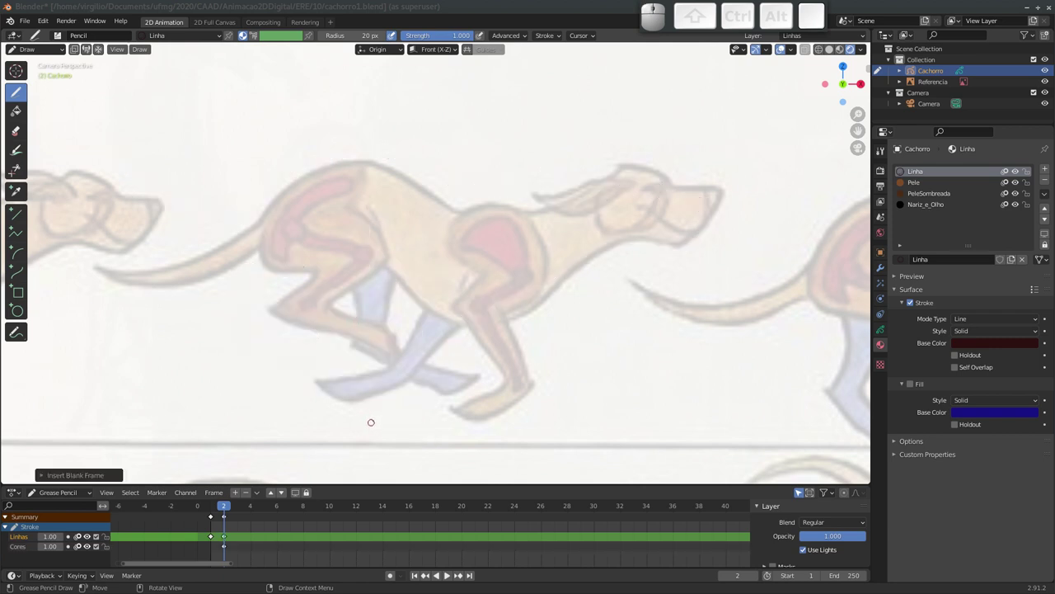
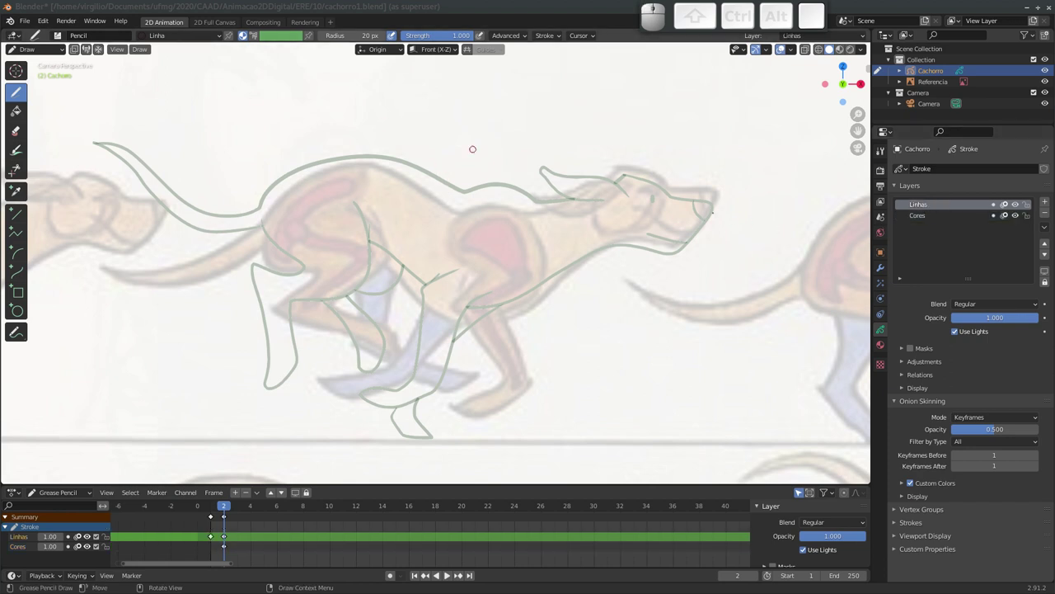
left_click(886, 346)
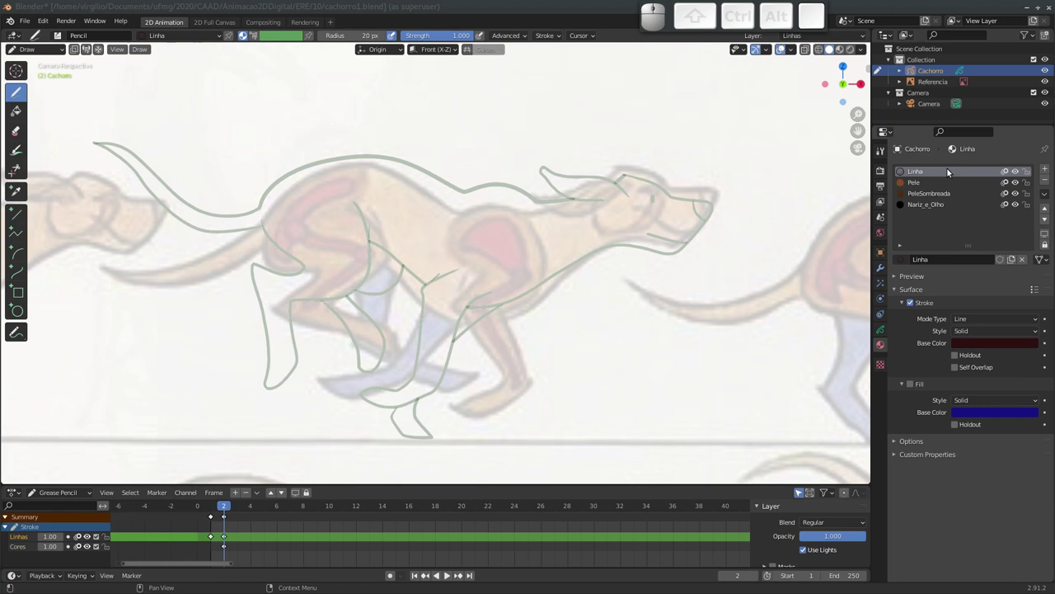
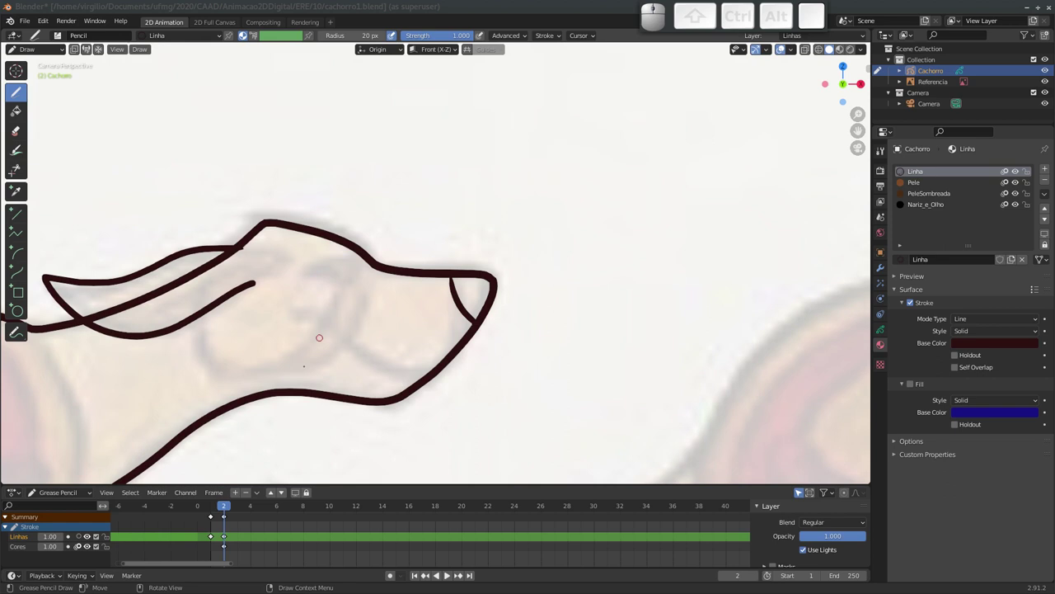
key("Left")
key("Right")
key("Left")
key("Right")
key("Left")
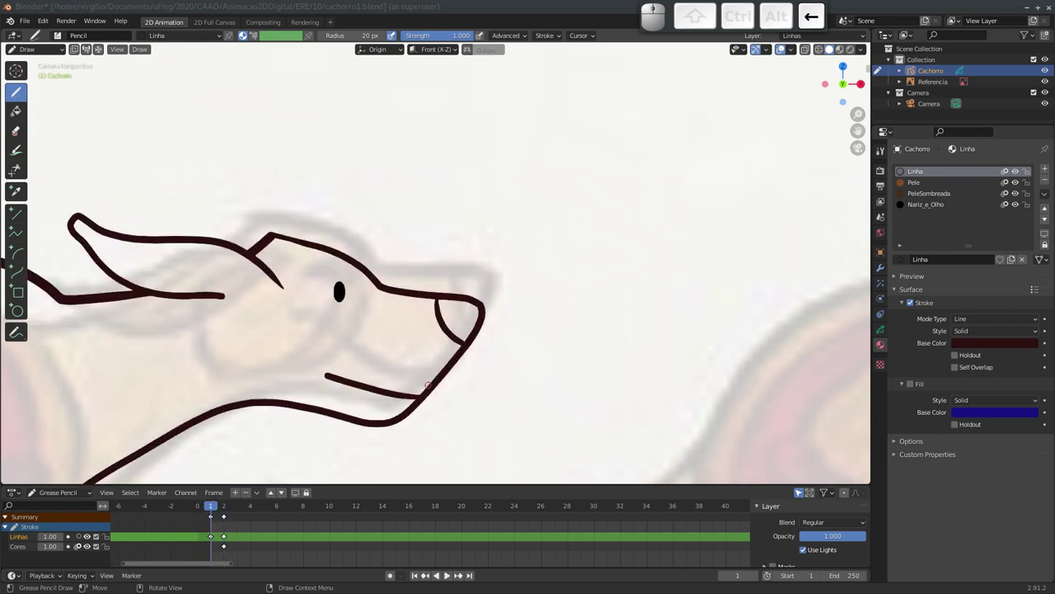
key("Left")
key("Right")
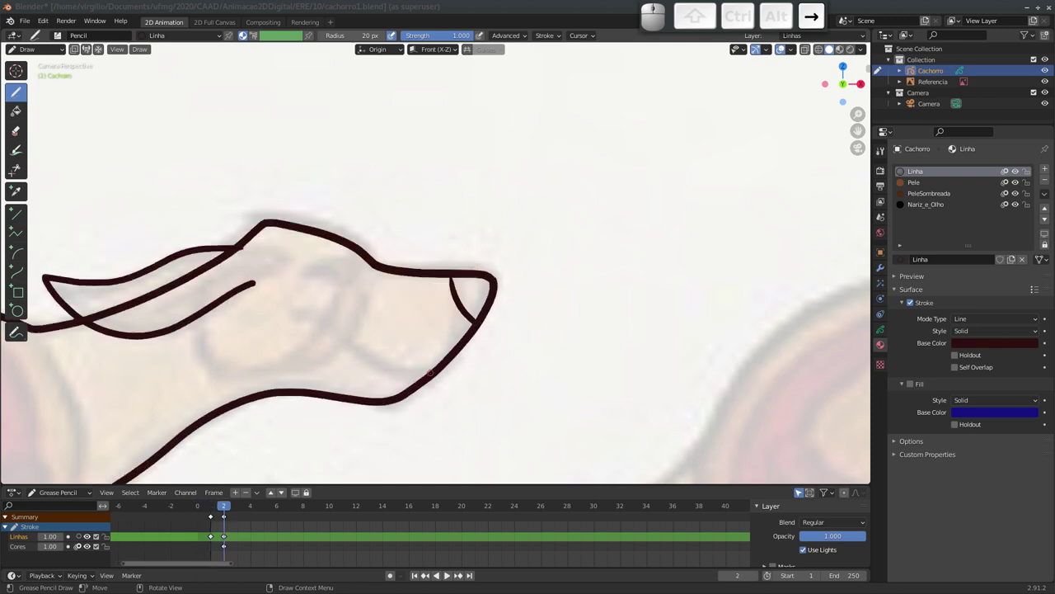
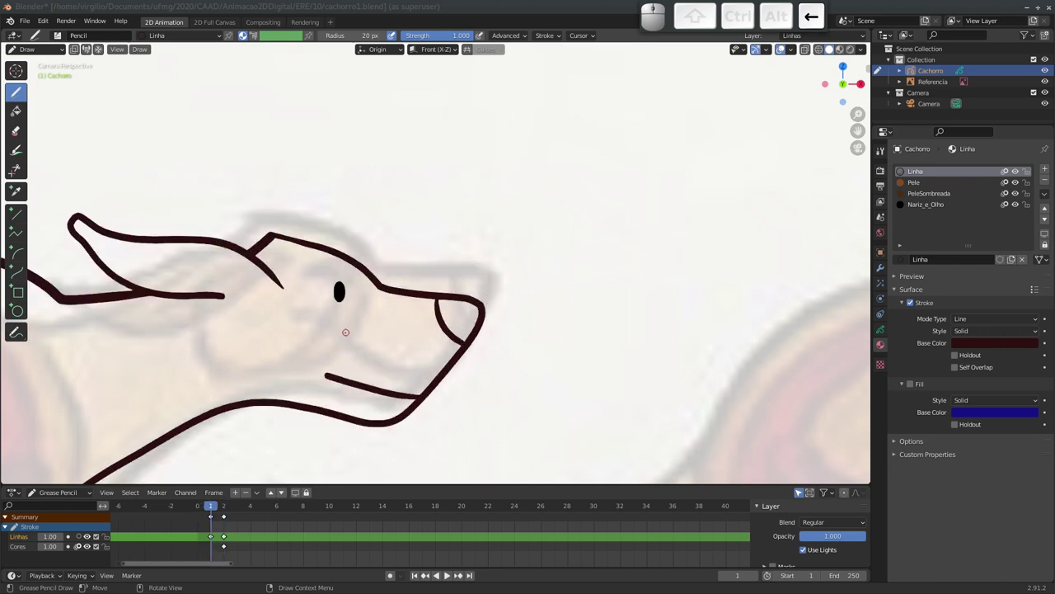
In Edit Mode box-select the dog's eye stroke on frame 1 and copy it.
key("Tab")
left_click(331, 276)
left_click_drag(330, 274, 345, 326)
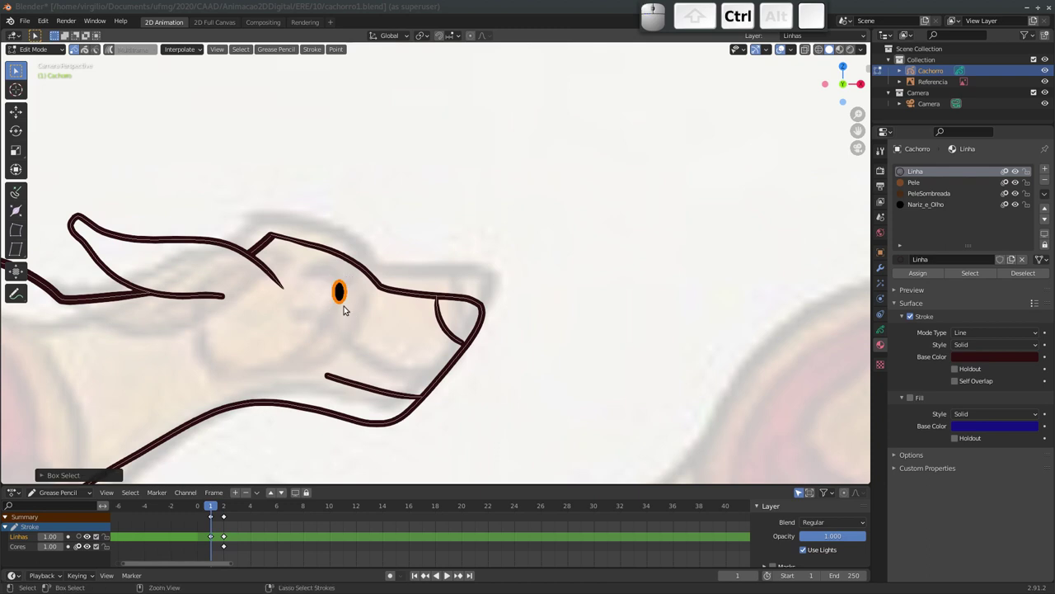
key("ctrl+c")
Paste the copied eye onto frame 2 and begin selecting head outline points.
key("Right")
key("ctrl+v")
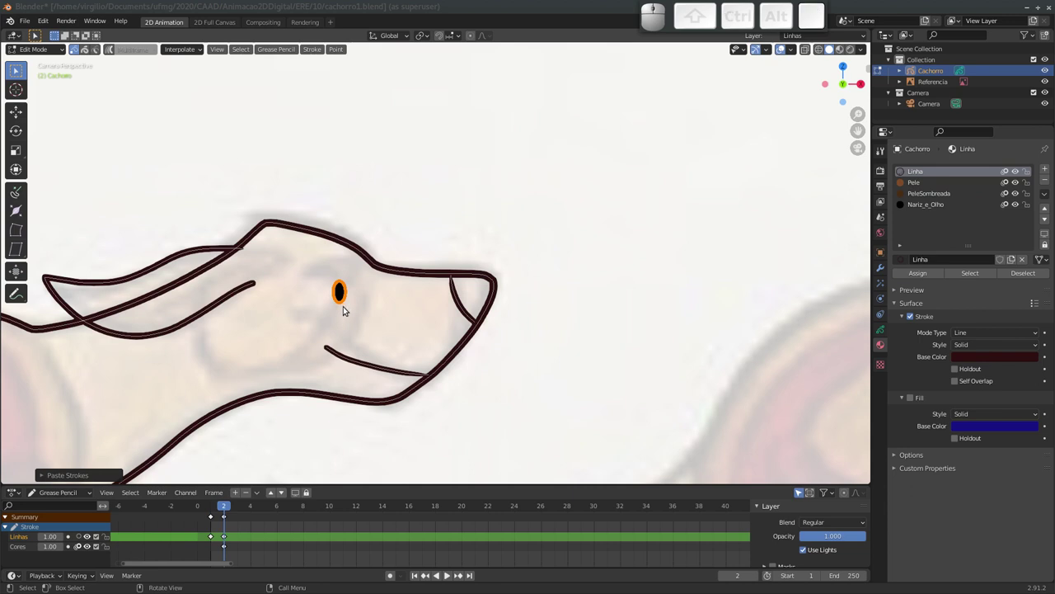
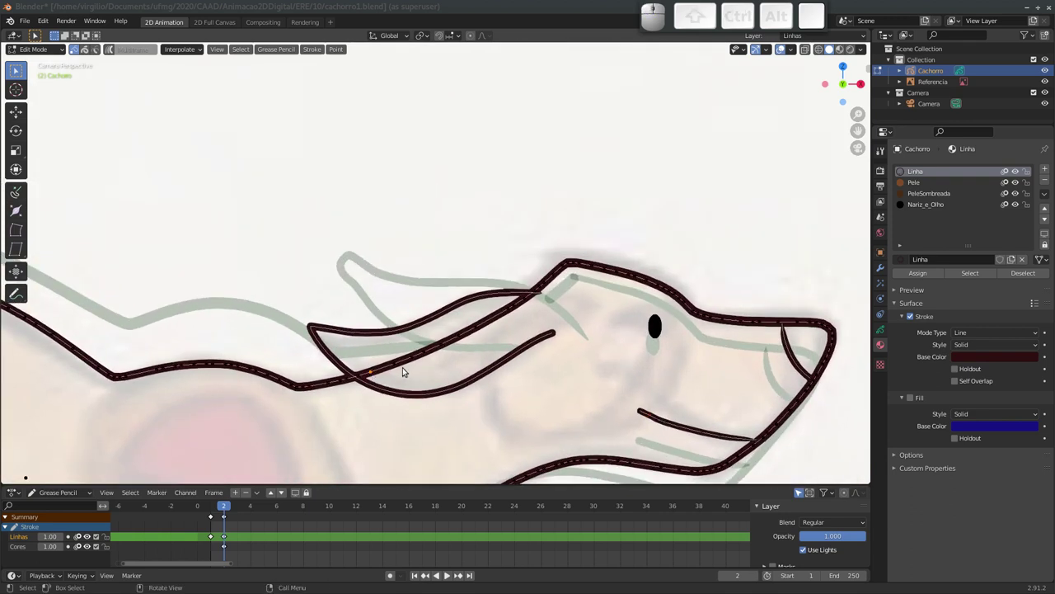
key("b")
key("Escape")
key("b")
left_click_drag(393, 361, 416, 366)
key("b")
Move the head outline points one by one to match the dog's head and remove the stray ear line.
left_click(407, 351)
left_click(434, 340)
left_click(448, 335)
left_click(479, 322)
key("b")
left_click(469, 322)
key("b")
left_click(498, 304)
left_click(528, 301)
key("shift+x")
left_click(524, 315)
left_click(363, 376)
Finish the head point move, zoom into the legs and select a loose stroke end near the belly.
key("g")
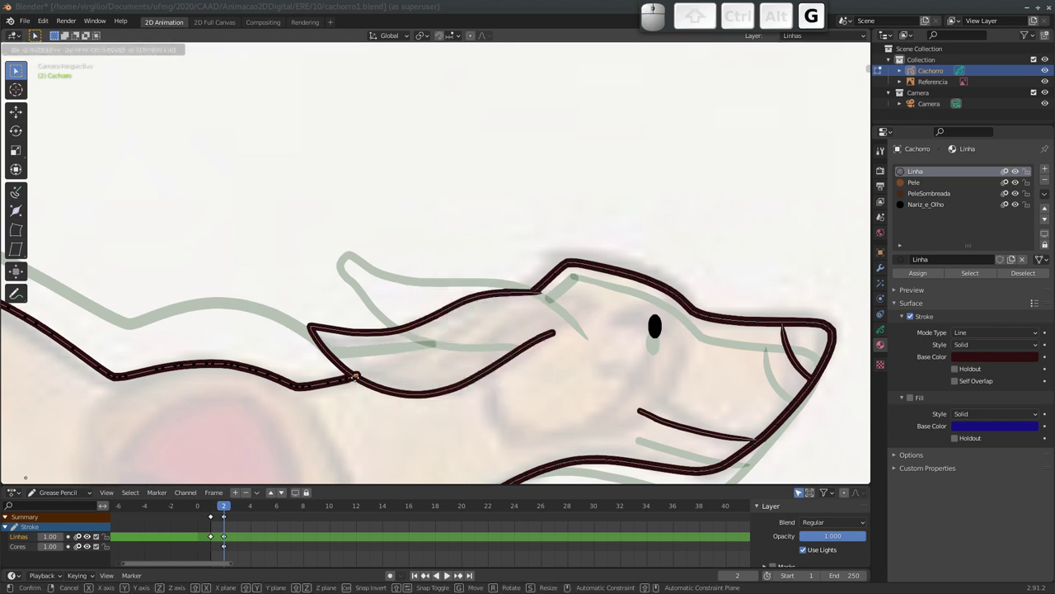
left_click(358, 379)
left_click_drag(491, 344, 469, 252)
left_click(80, 537)
left_click_drag(294, 338, 363, 241)
left_click(374, 349)
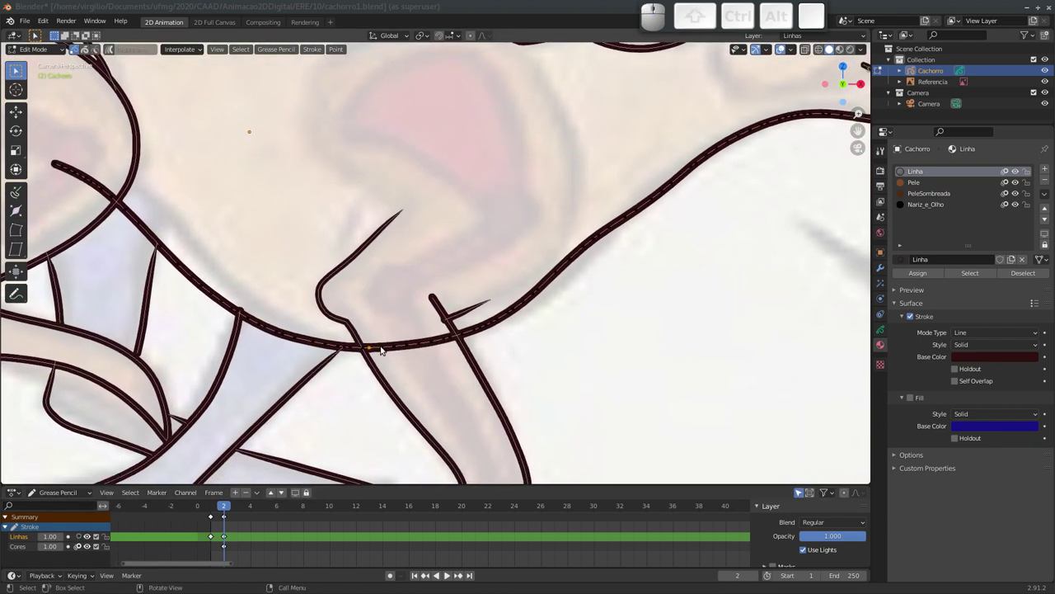
Pull the loose belly and foreleg stroke ends onto the neighbouring outlines.
key("c")
left_click_drag(385, 347, 418, 357)
key("Escape")
key("x")
left_click(413, 358)
left_click(370, 351)
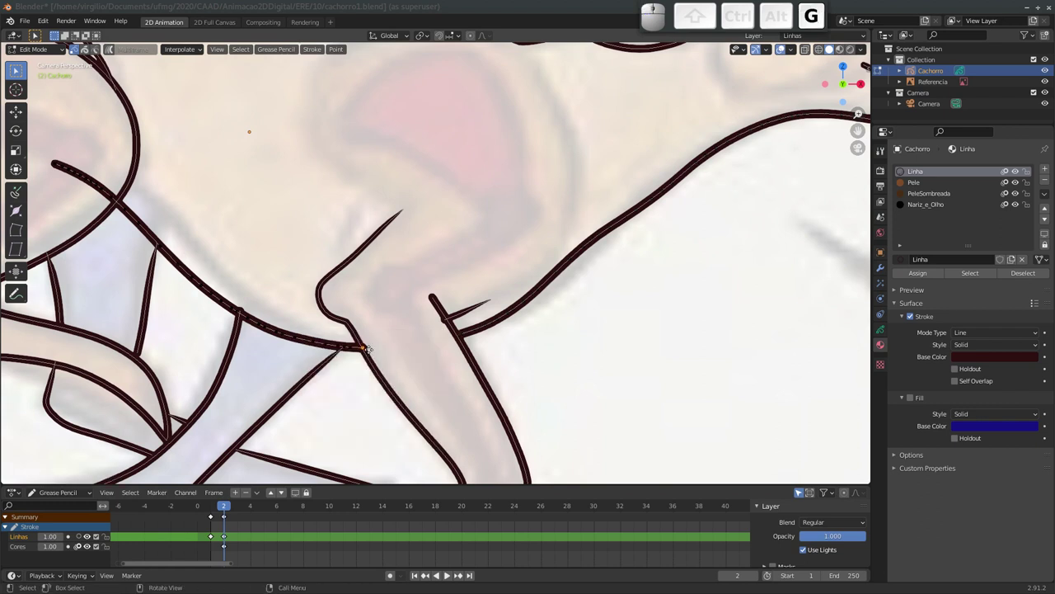
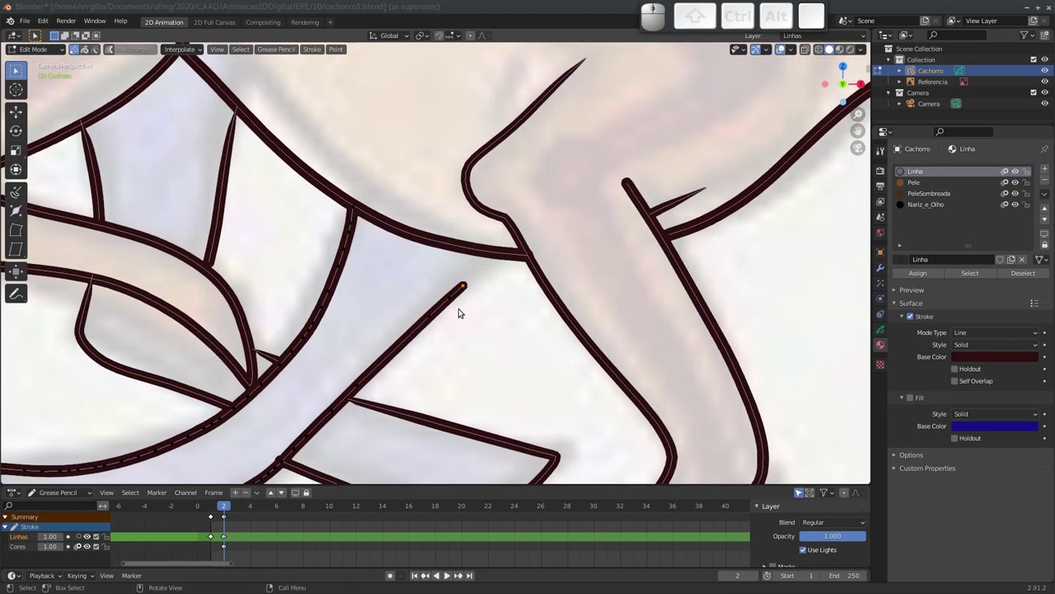
key("g")
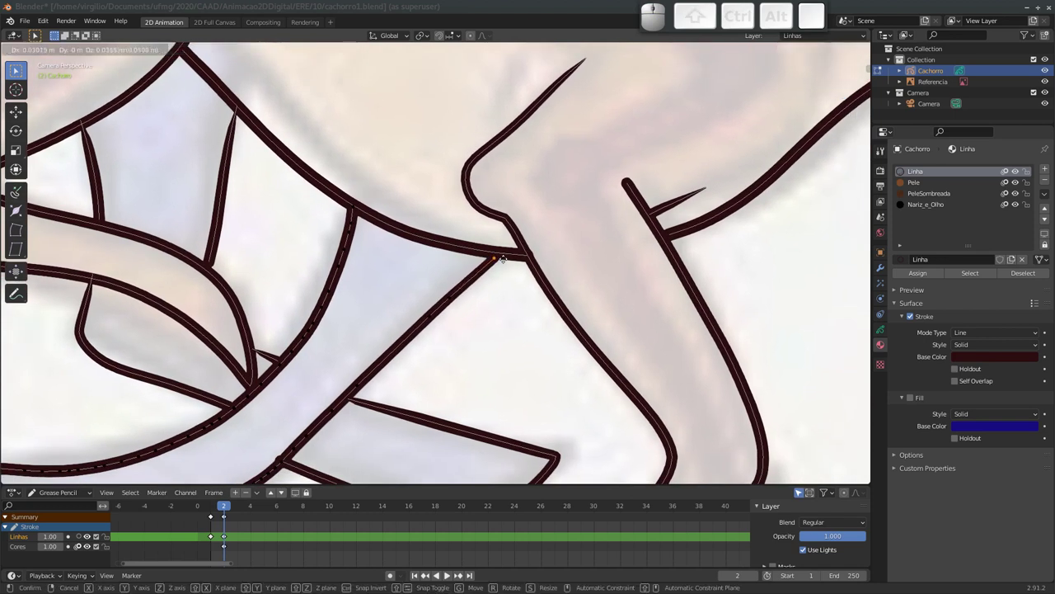
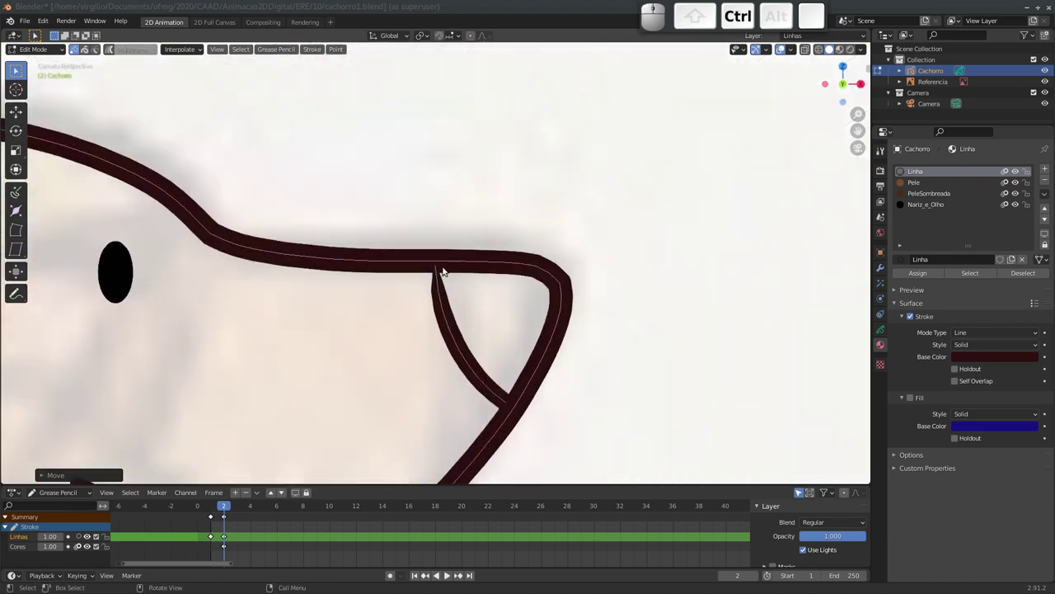
In Edit Mode, select the nose crease points where it meets the muzzle and delete them to detach the crease.
key("ctrl+Tab")
left_click(443, 263)
left_click(441, 259)
left_click(454, 261)
left_click(440, 268)
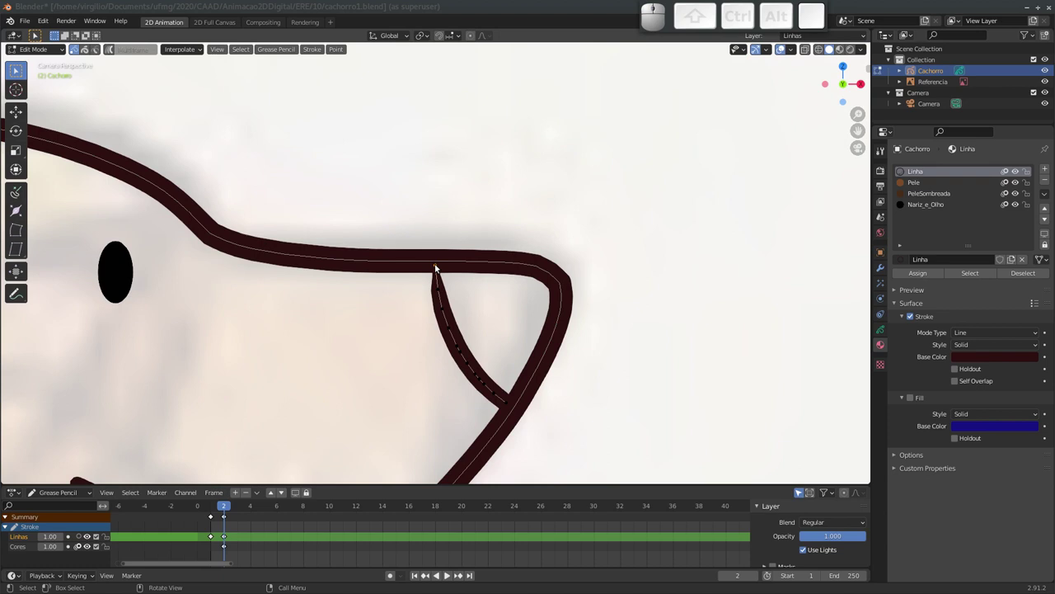
key("x")
left_click(442, 284)
left_click(442, 290)
key("x")
Try joining the crease ends to the muzzle with F and the point context menu, undoing each attempt.
left_click(440, 299)
left_click(432, 266)
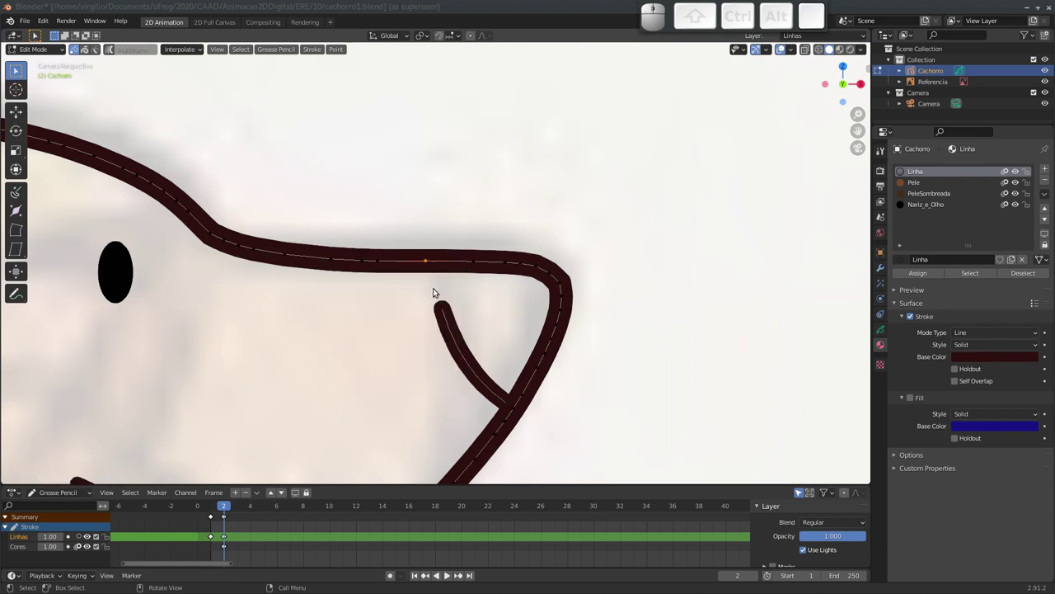
left_click(445, 311)
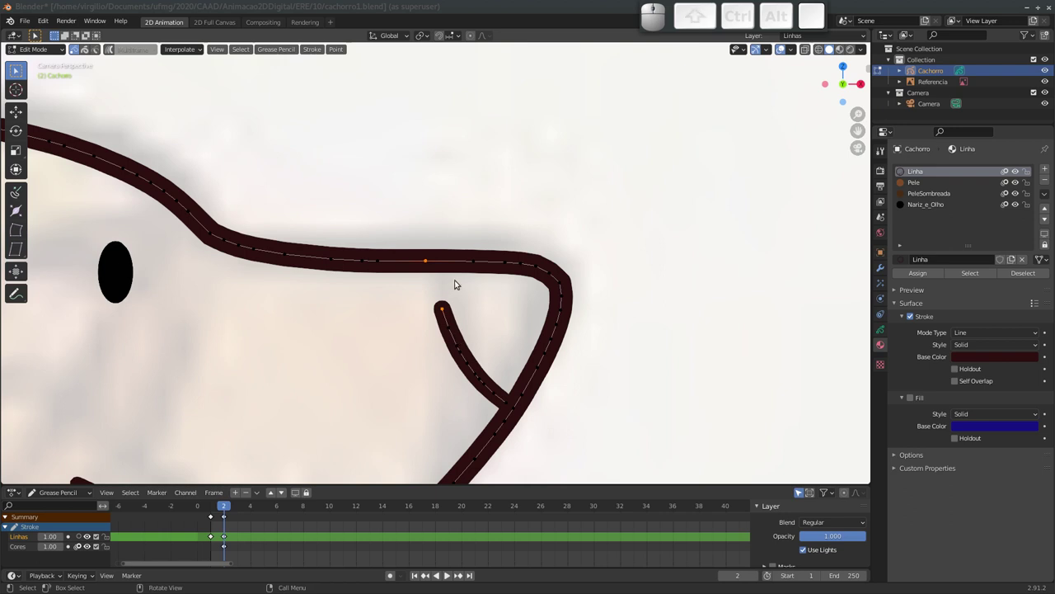
key("f")
key("ctrl+z")
left_click(427, 267)
left_click(441, 309)
right_click(441, 312)
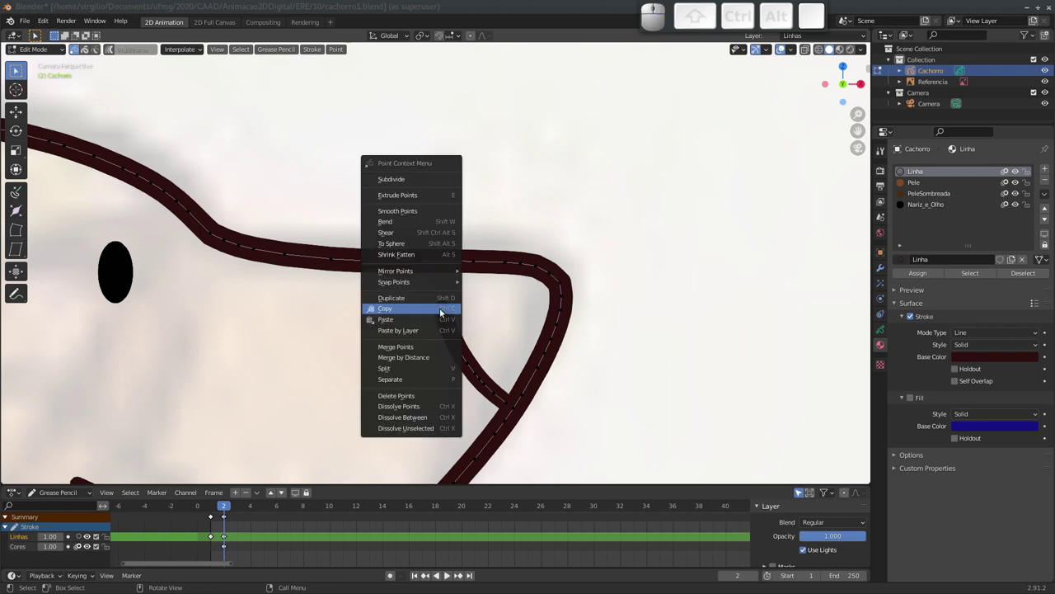
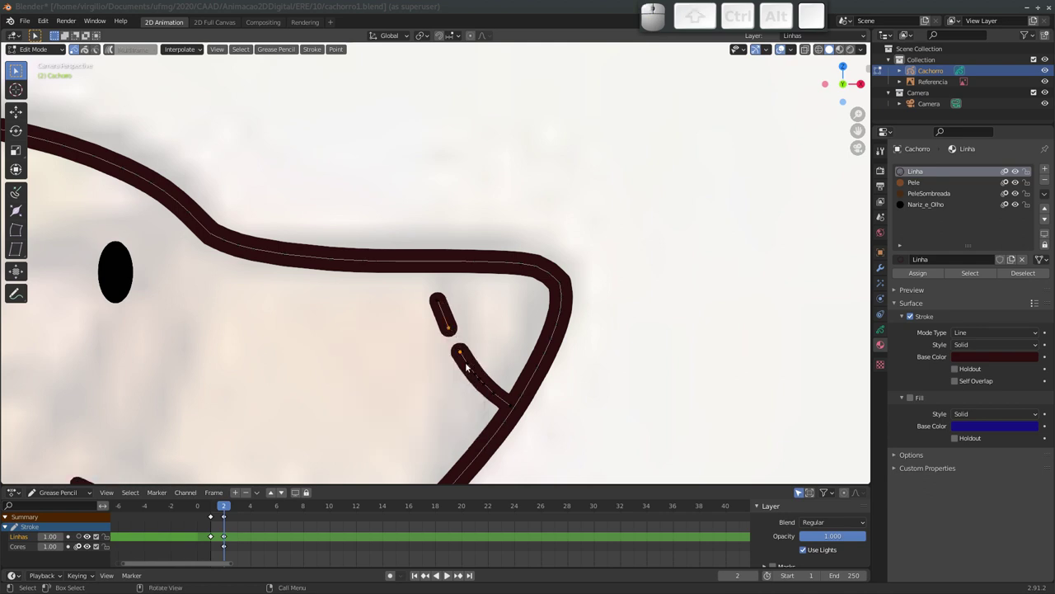
key("f")
key("ctrl+z")
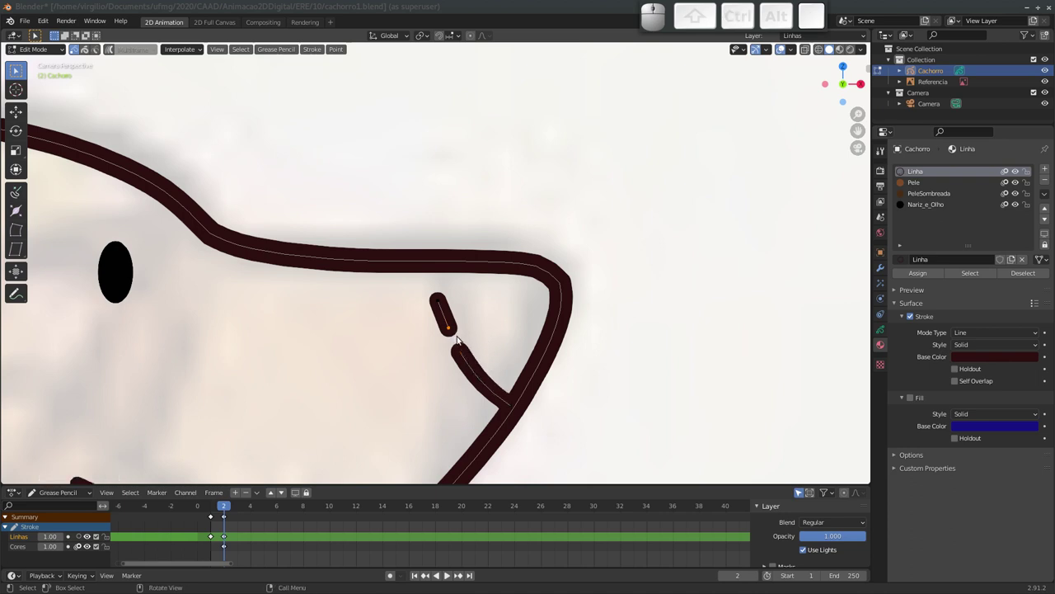
Experiment on the split crease piece with tilt, the point menu and a cancelled G move.
left_click(461, 354)
key("t")
right_click(453, 332)
key("Escape")
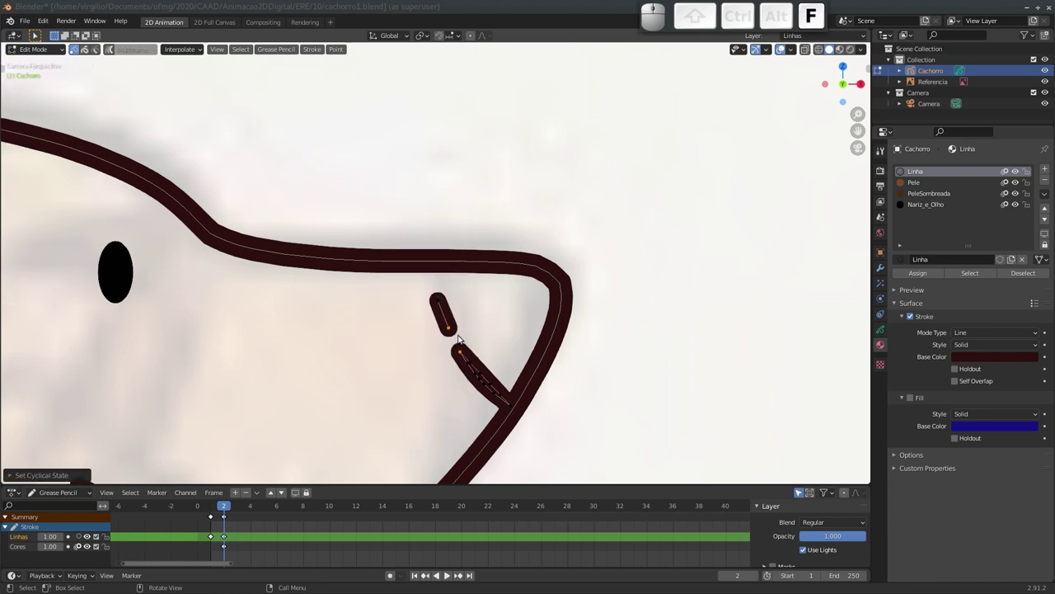
left_click(487, 381)
key("g")
key("Escape")
Reposition the lower nose crease points one by one along the crease line.
left_click(485, 376)
left_click(493, 384)
left_click(502, 392)
key("shift+x")
left_click(502, 375)
left_click(474, 361)
key("x")
left_click(474, 361)
Adjust the upper crease points and move the crease end up to meet the muzzle line.
left_click(454, 329)
left_click(441, 302)
key("shift+x")
left_click(440, 310)
left_click(458, 350)
key("shift+g")
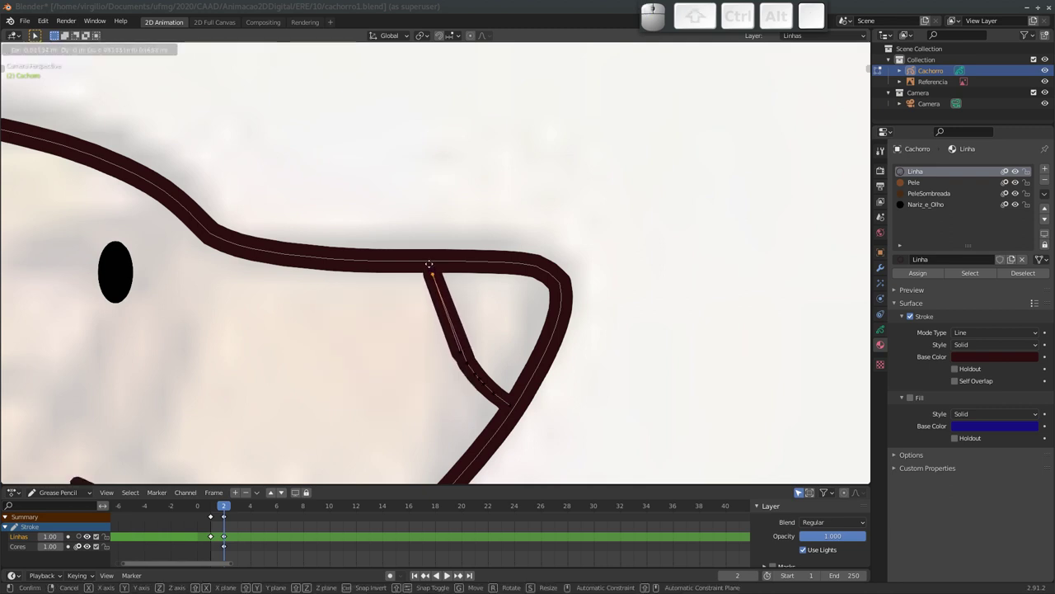
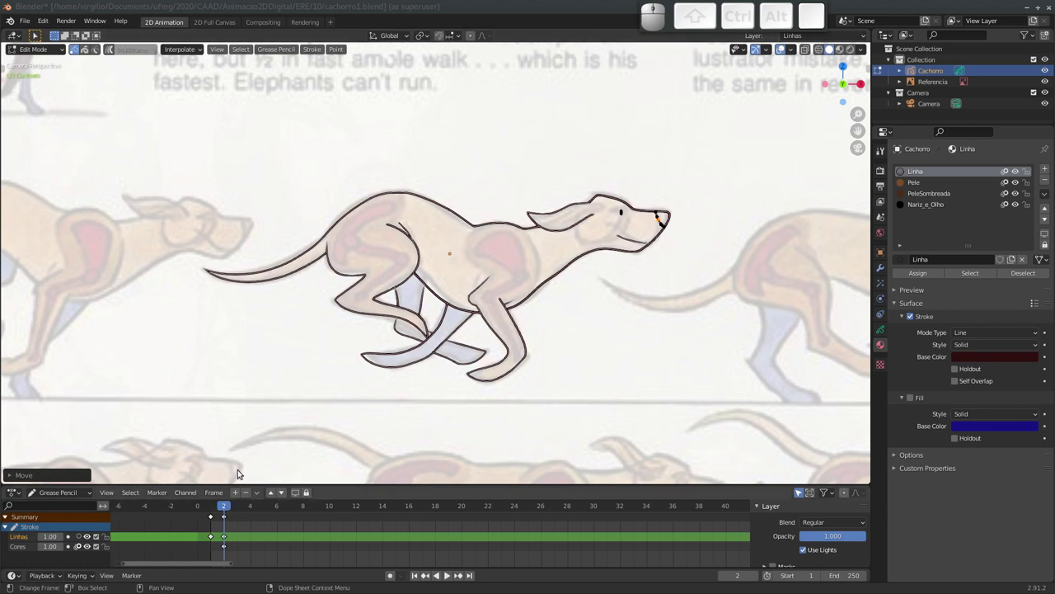
Return to Draw Mode on frame 2 ready to fill the dog with the Pele, PeleSombreada and Nariz_e_Olho colours.
key("Tab")
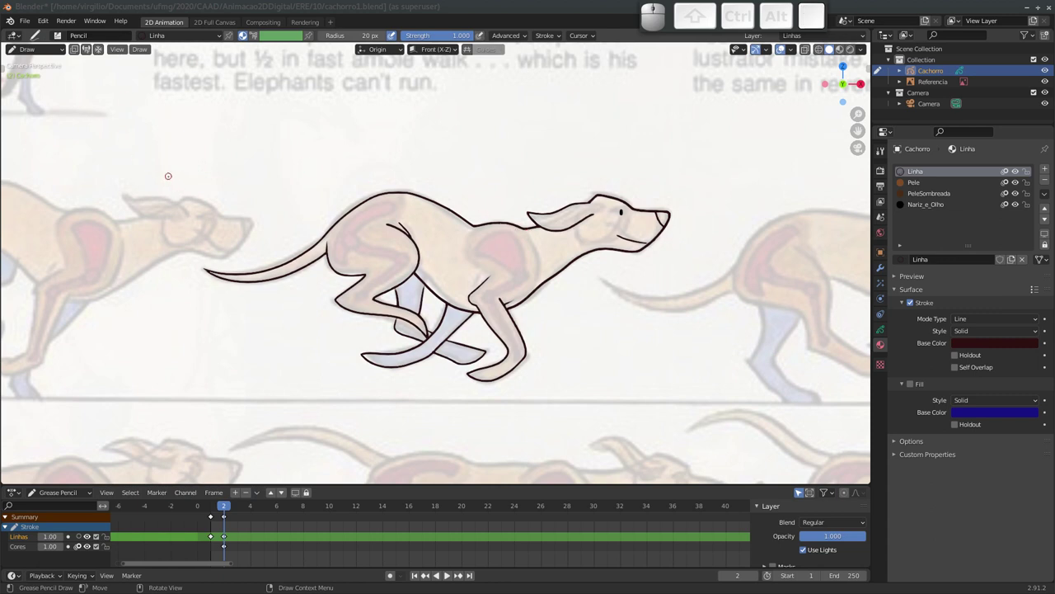
key("t")
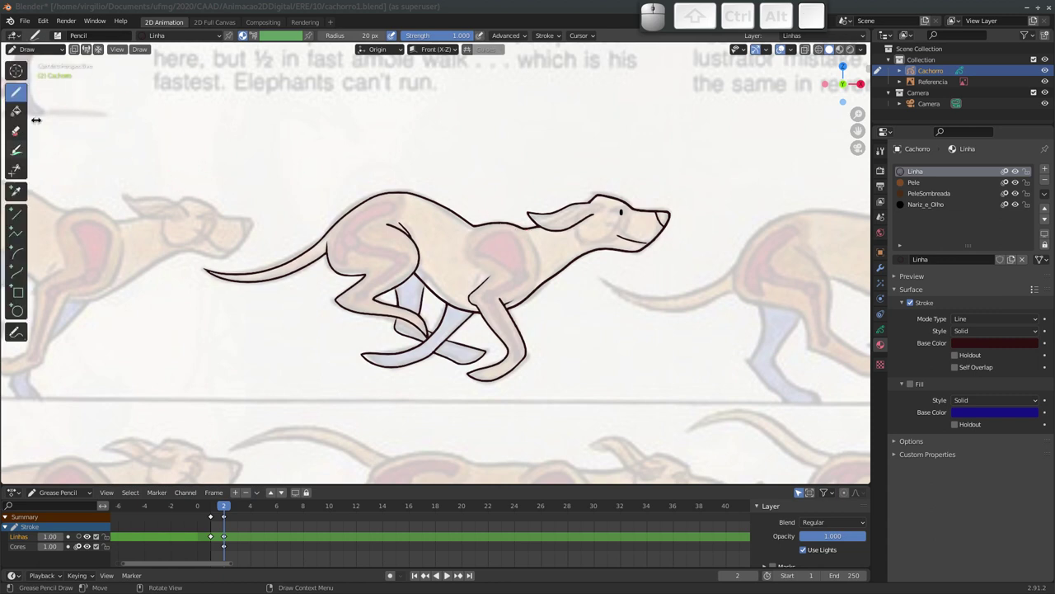
key("t")
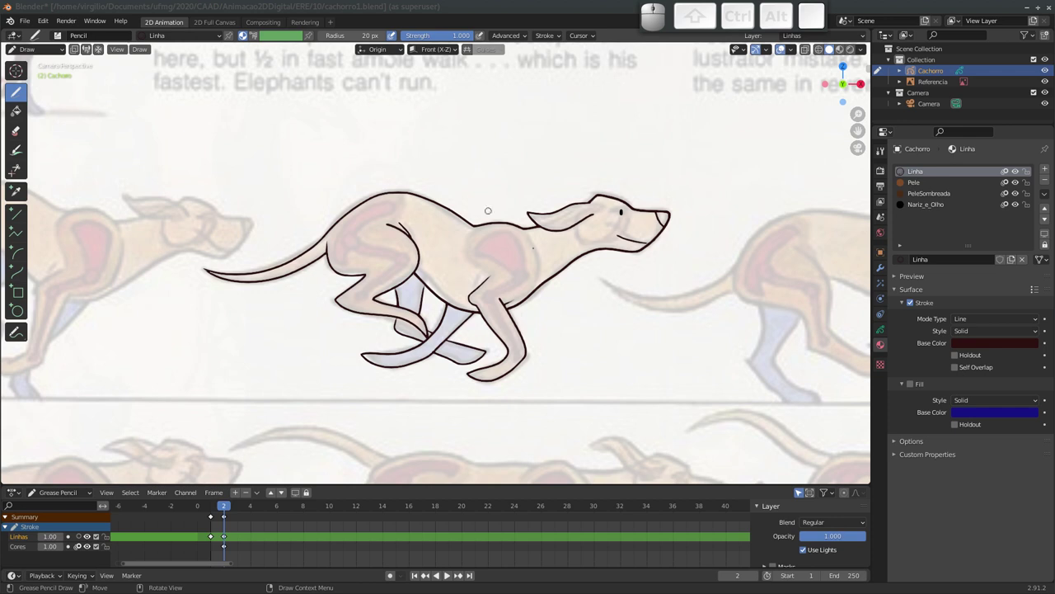
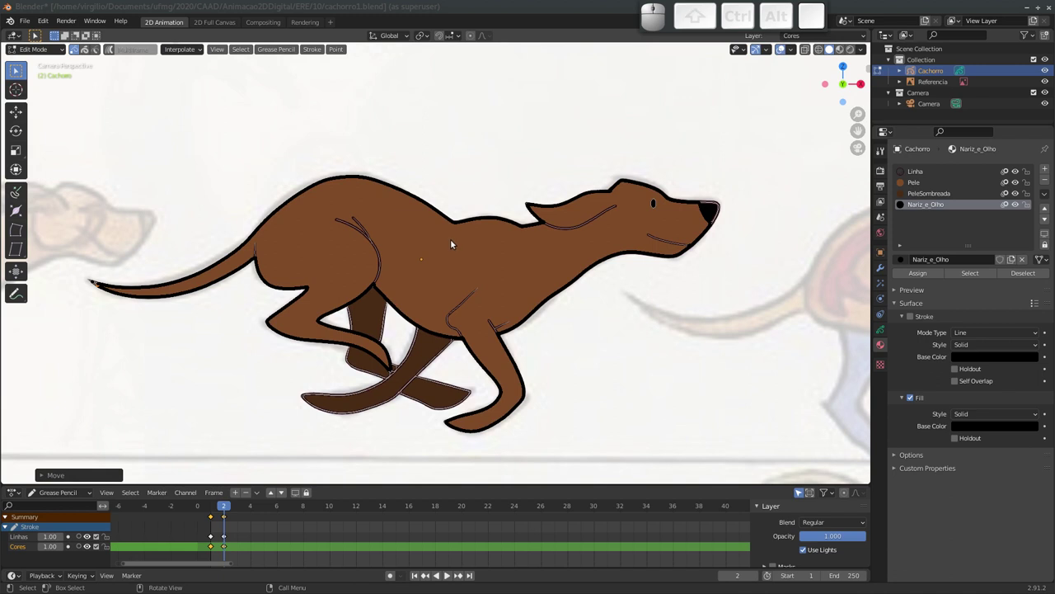
Step back to frame 1 and zoom in on the legs to compare the colouring.
key("Left")
left_click_drag(371, 229, 399, 259)
left_click_drag(375, 273, 435, 217)
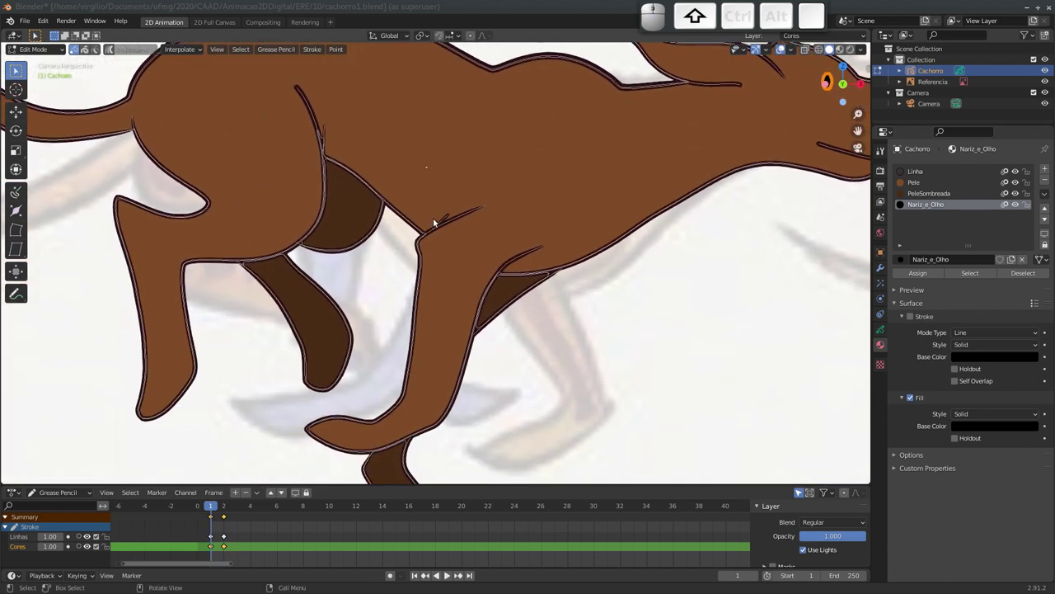
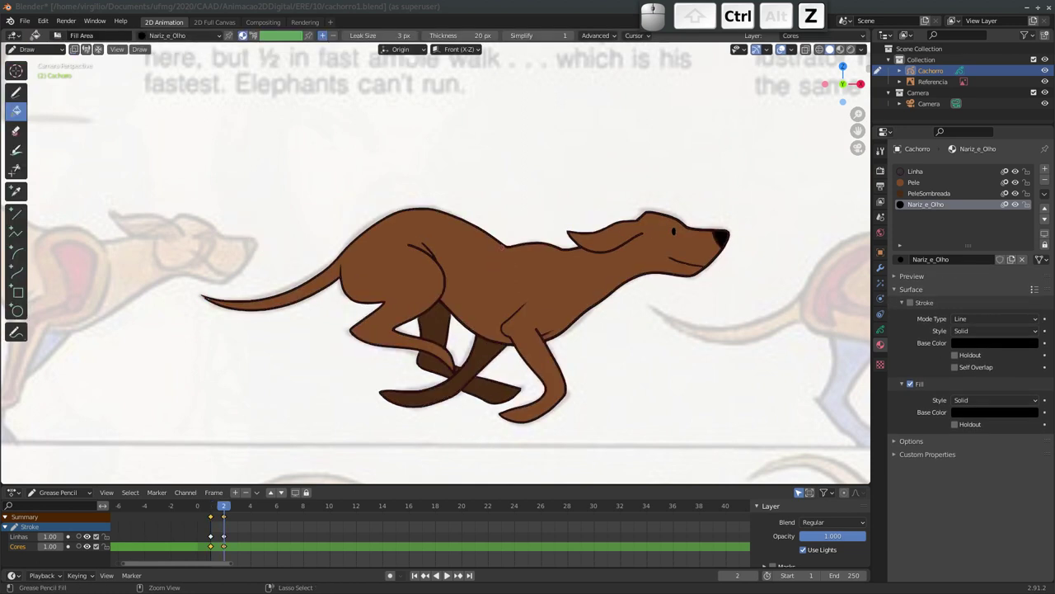
Undo the last two fill actions so frame 1 keeps only the brown Pele fur fill.
key("ctrl+z")
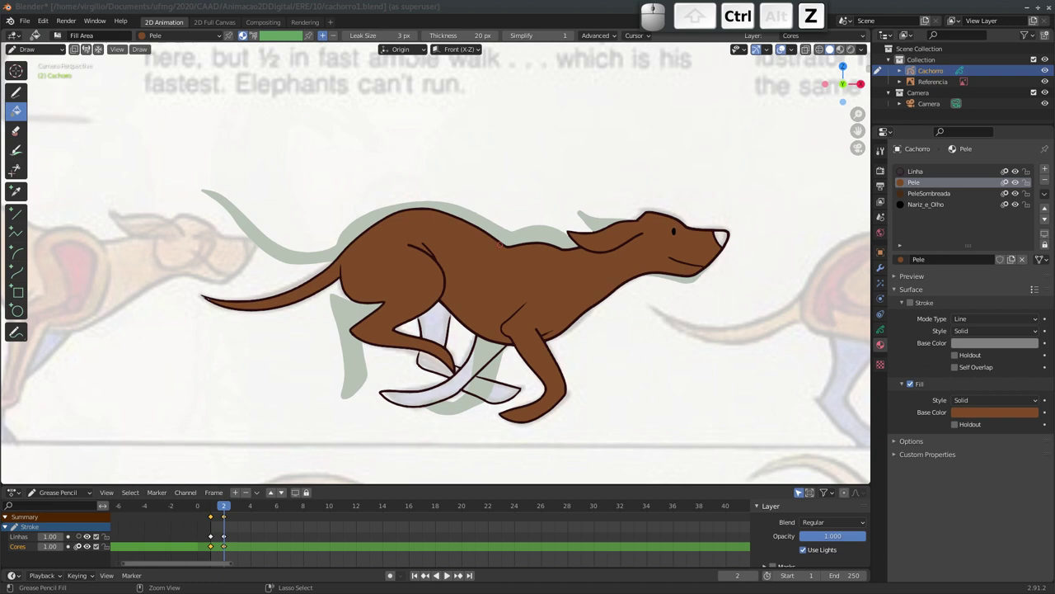
key("ctrl+z")
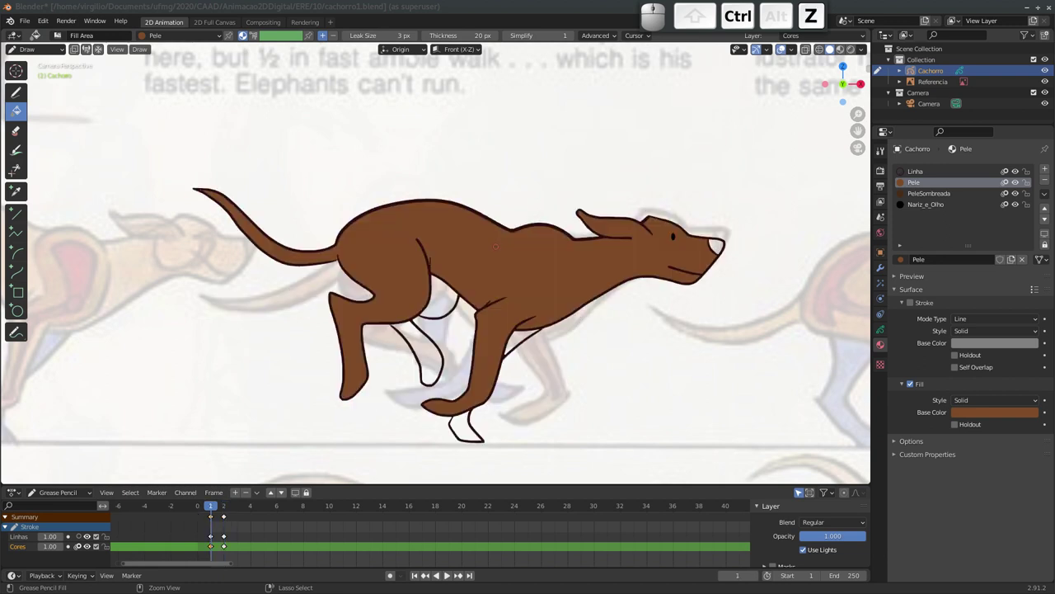
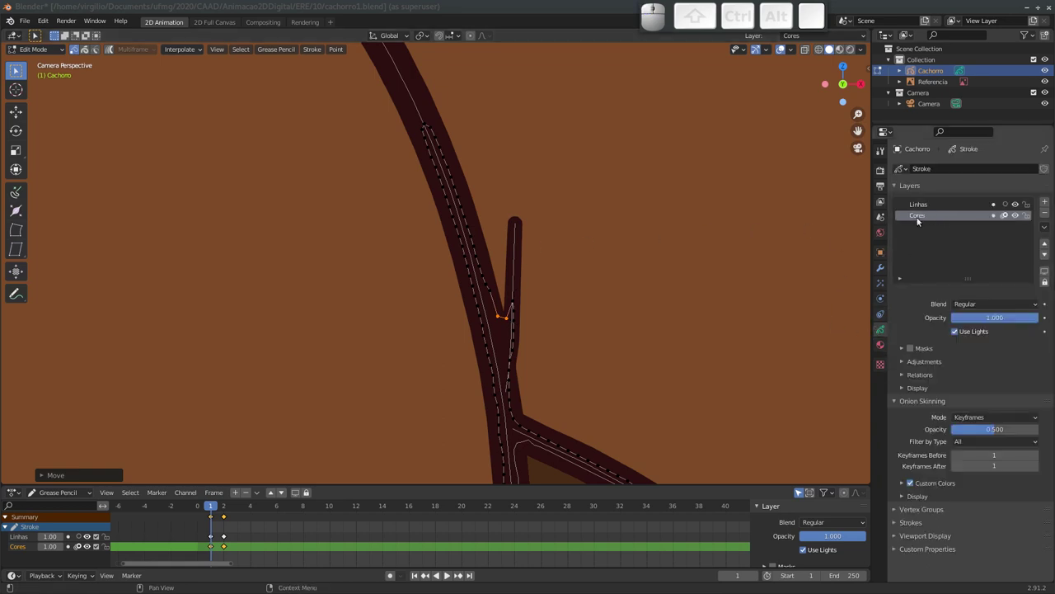
On the Cores layer, pull the stray outline point back into the dog's outline and zoom back out.
left_click(1028, 207)
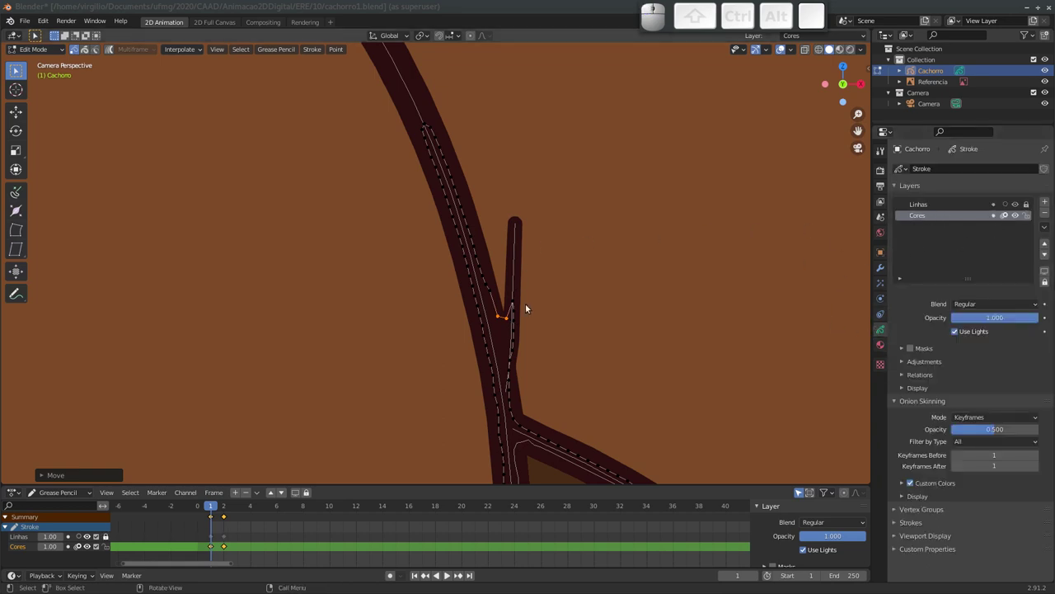
left_click(519, 267)
left_click_drag(596, 265, 589, 271)
left_click_drag(562, 271, 565, 220)
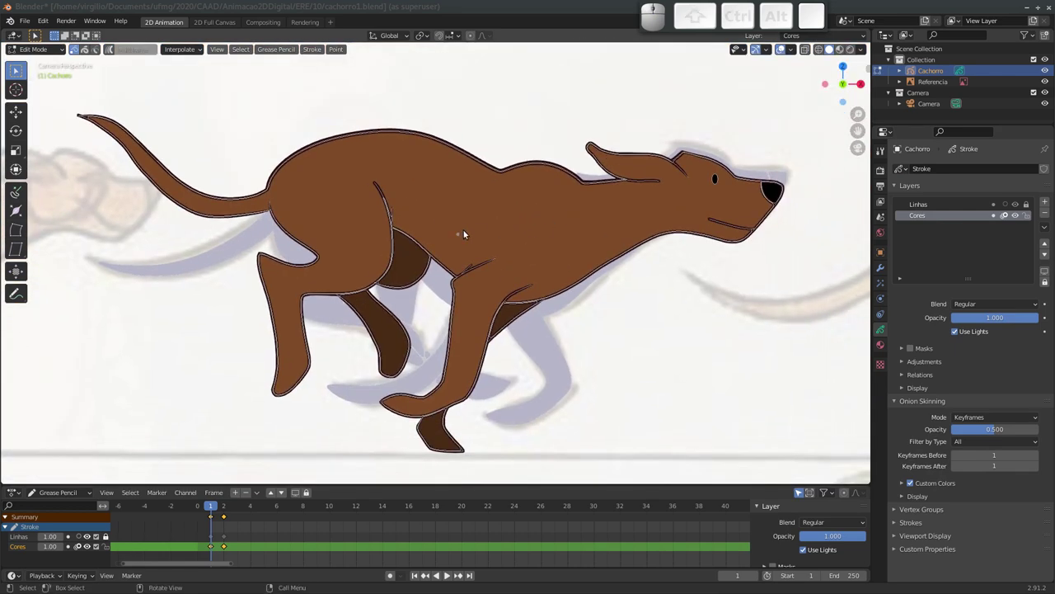
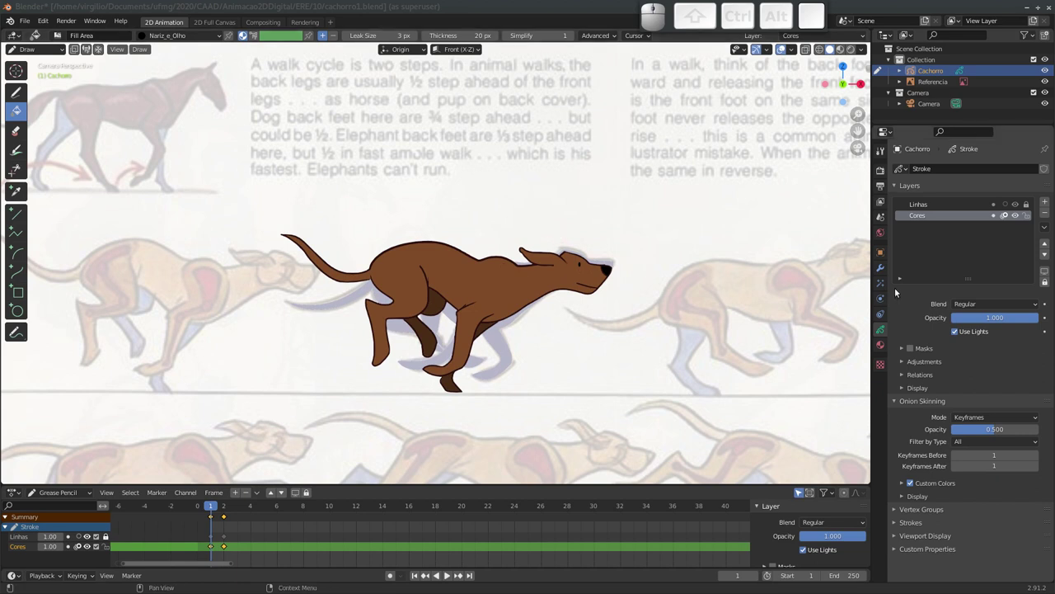
Open the Shader Effects tab and the Add Effect list for the Cachorro drawing.
left_click(881, 285)
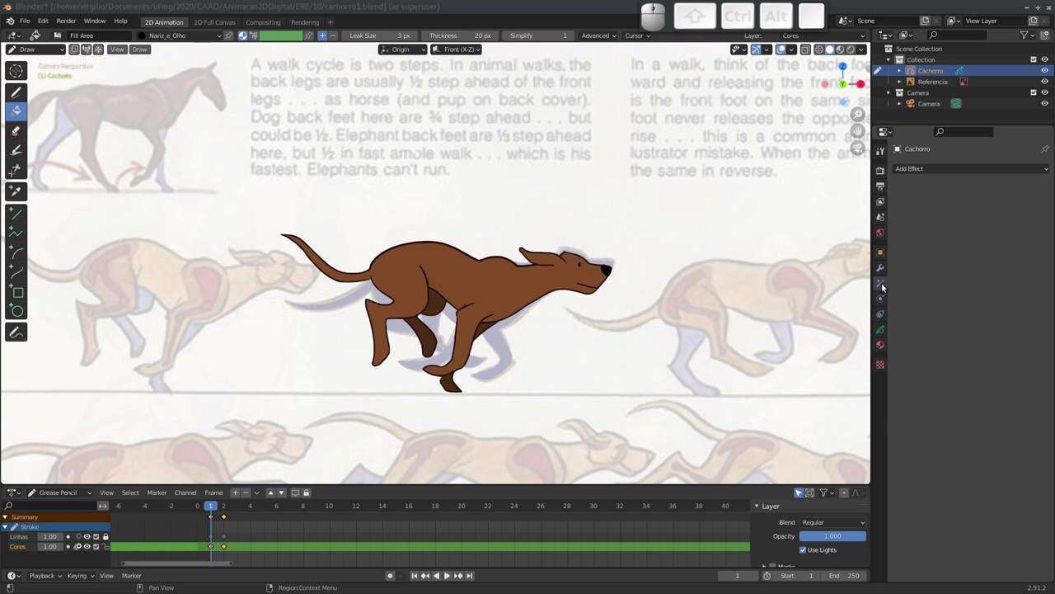
left_click(936, 172)
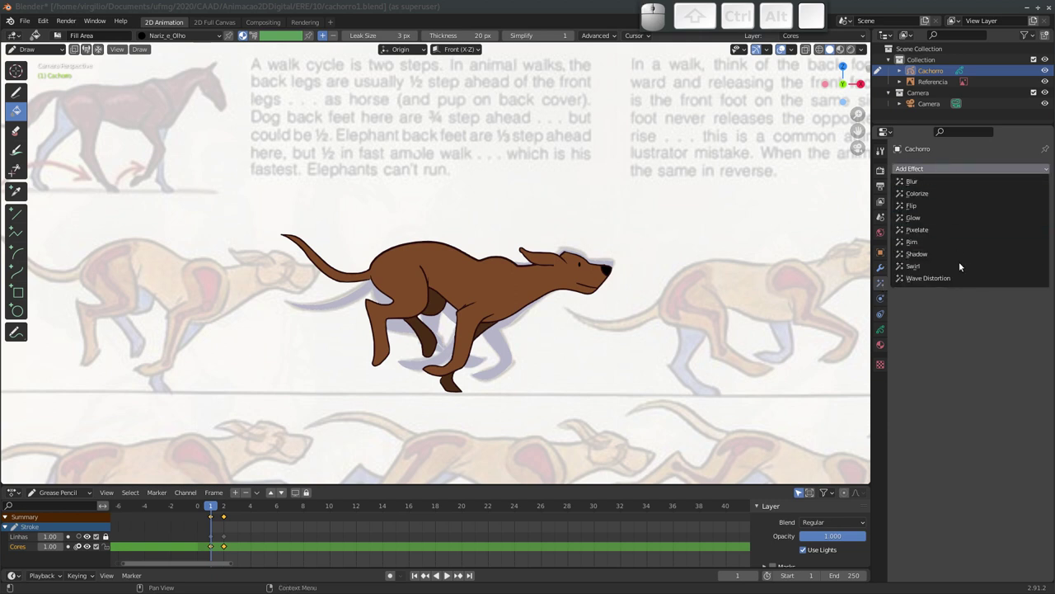
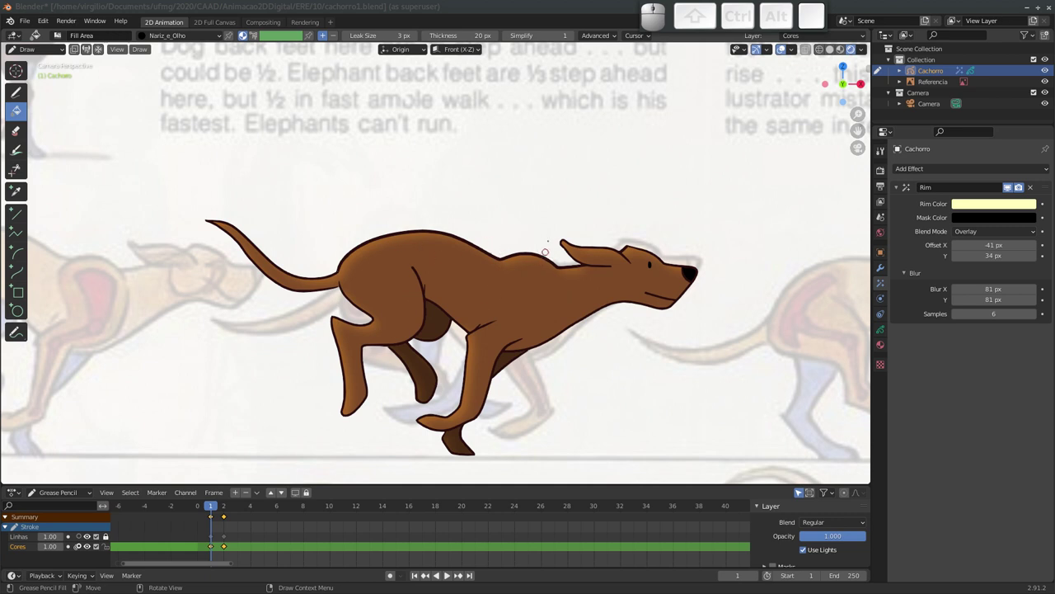
Add a second Rim effect set to Multiply blending with a darker beige colour.
left_click(895, 191)
left_click(937, 169)
left_click(931, 246)
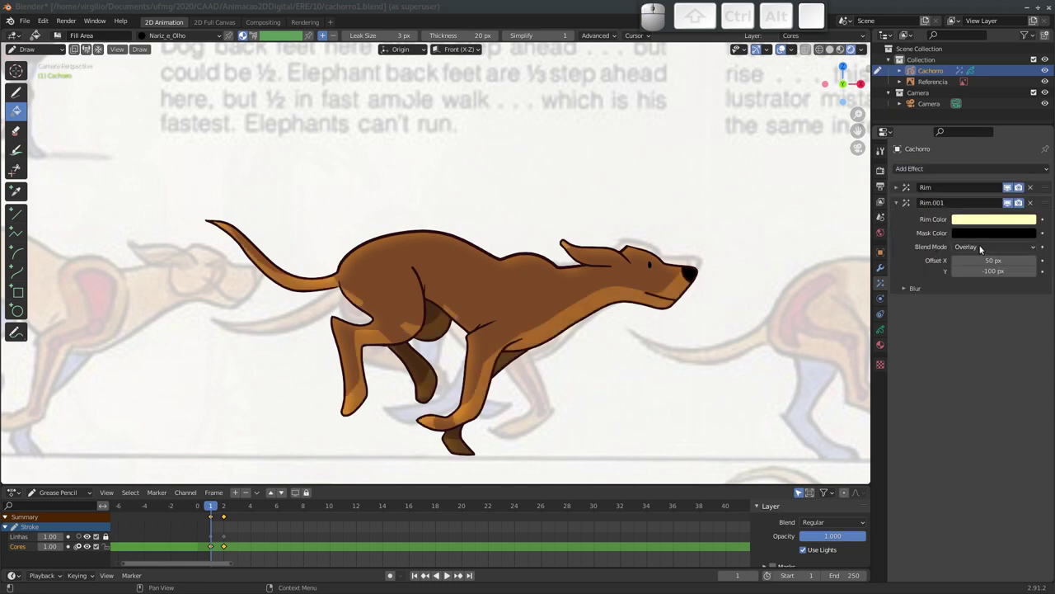
left_click(982, 249)
left_click(981, 310)
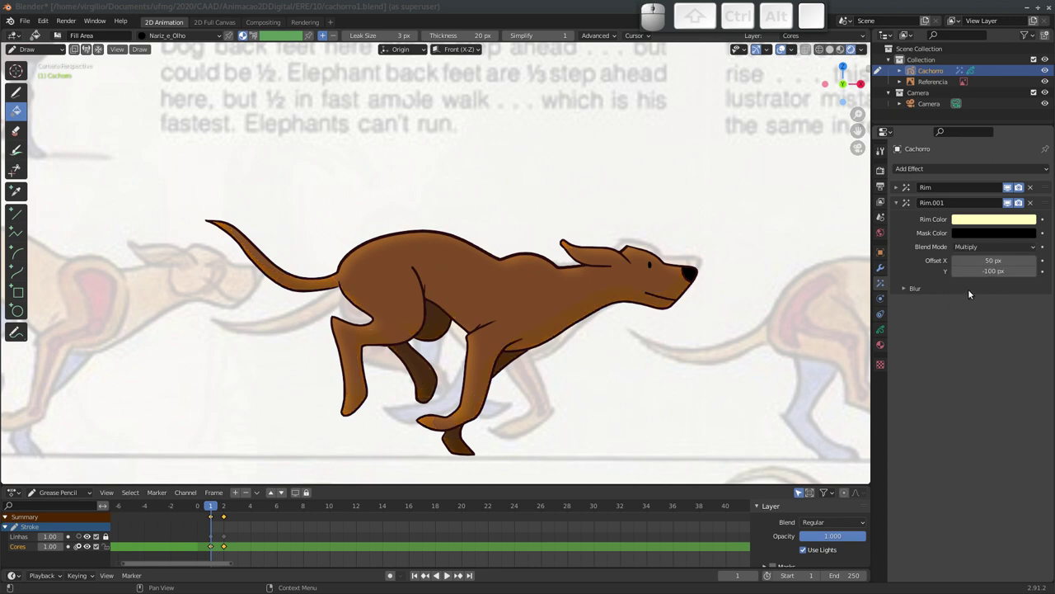
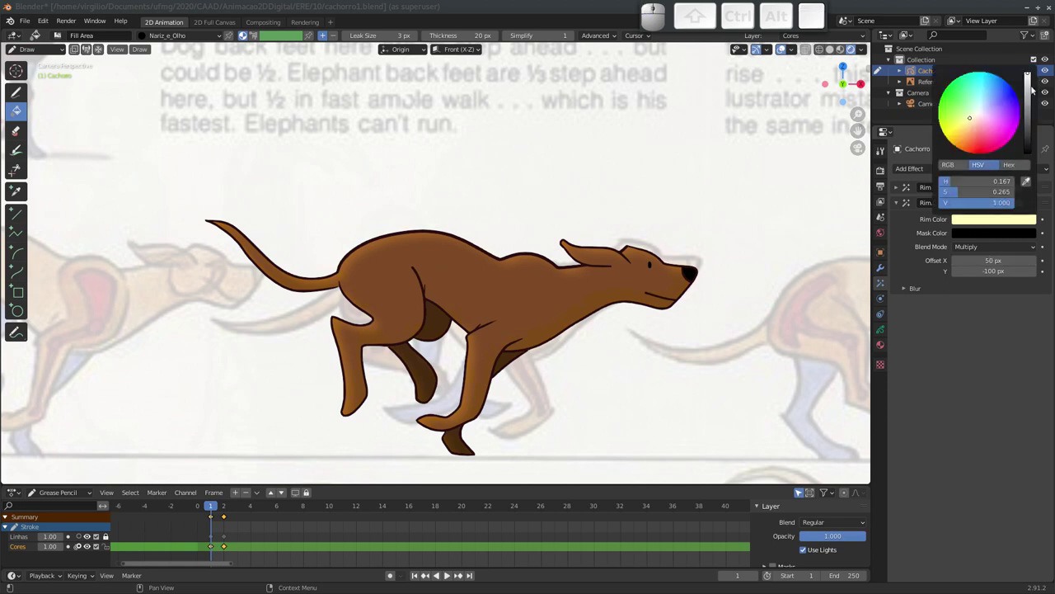
left_click_drag(1028, 86, 965, 133)
left_click(972, 125)
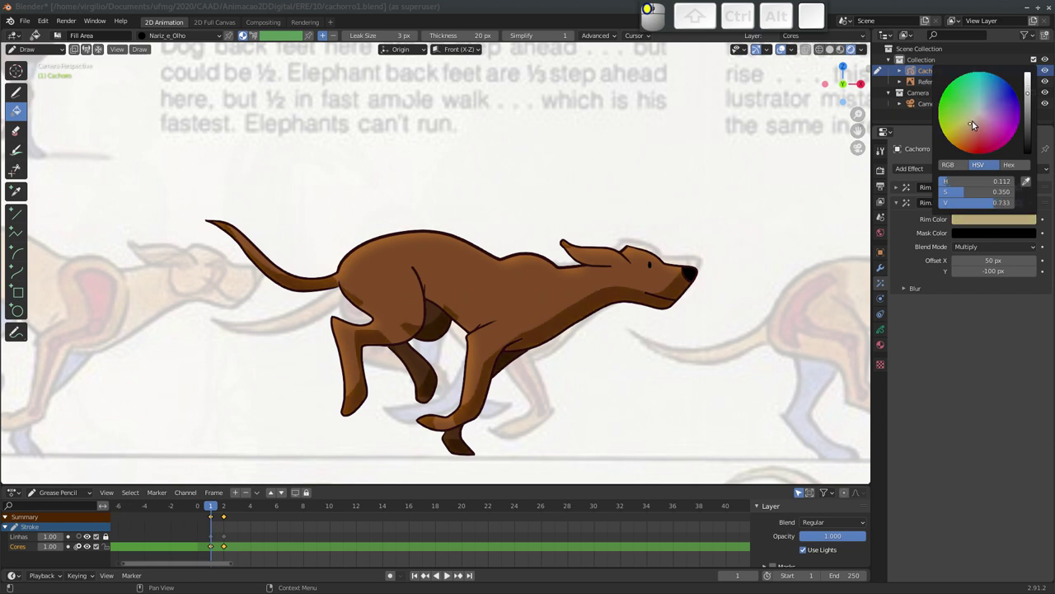
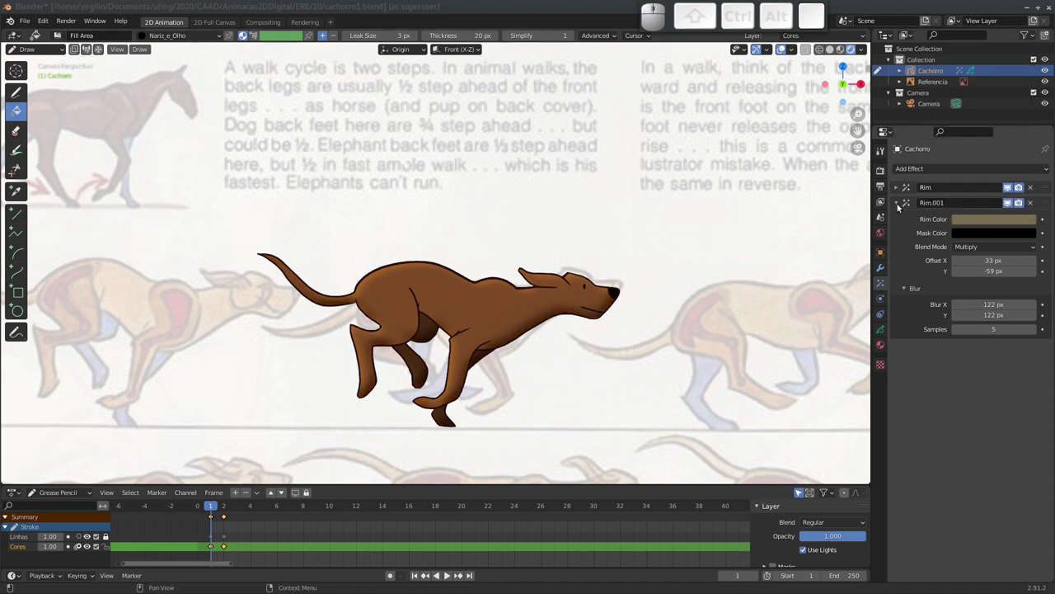
Make the first Rim a stronger yellow and switch its blending to Divide.
left_click(899, 204)
left_click(901, 187)
left_click(981, 206)
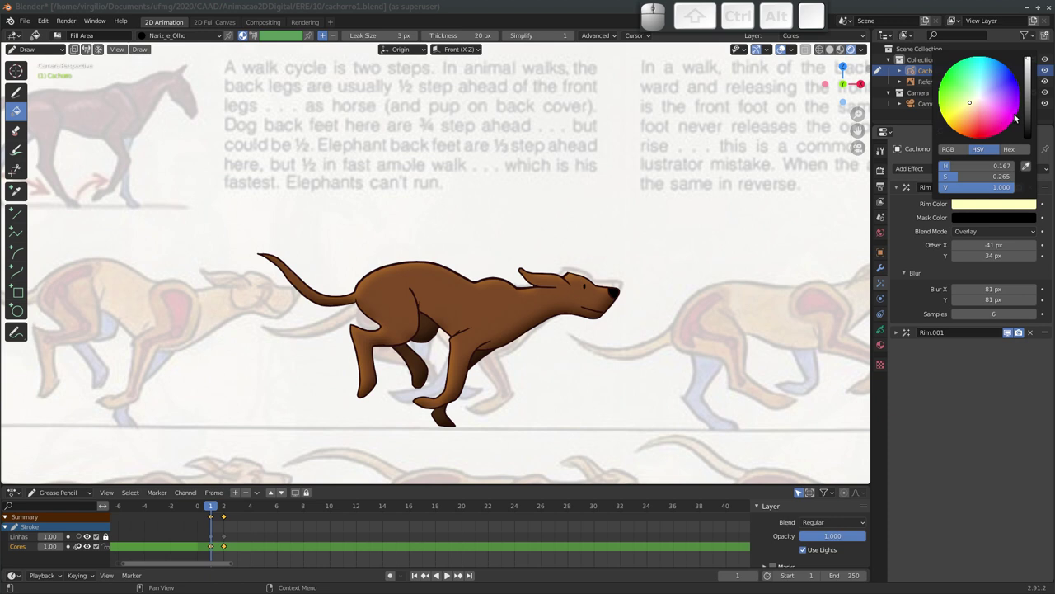
left_click_drag(974, 104, 986, 211)
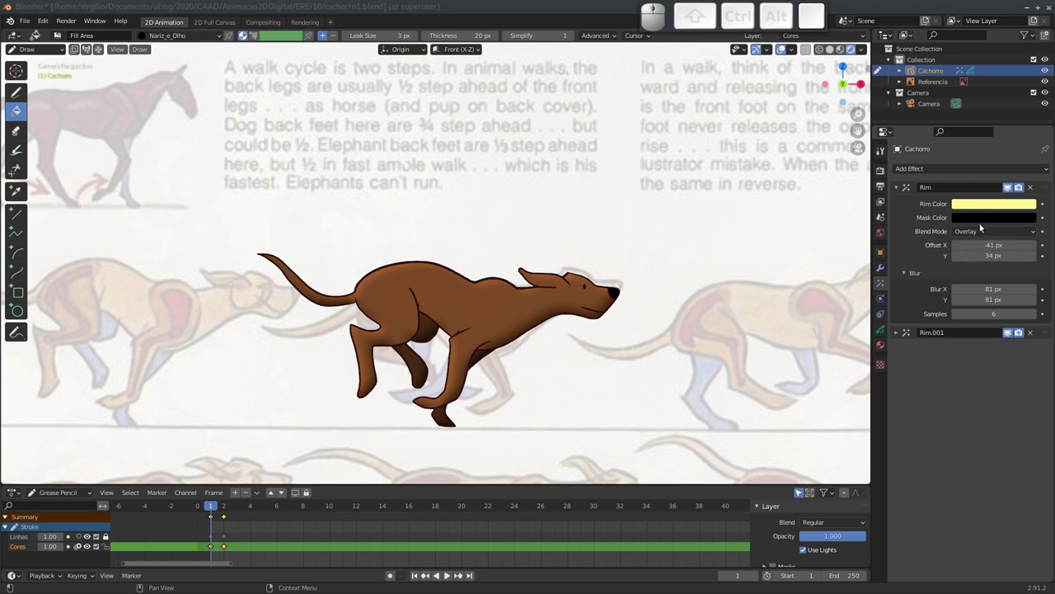
left_click(984, 230)
left_click(981, 306)
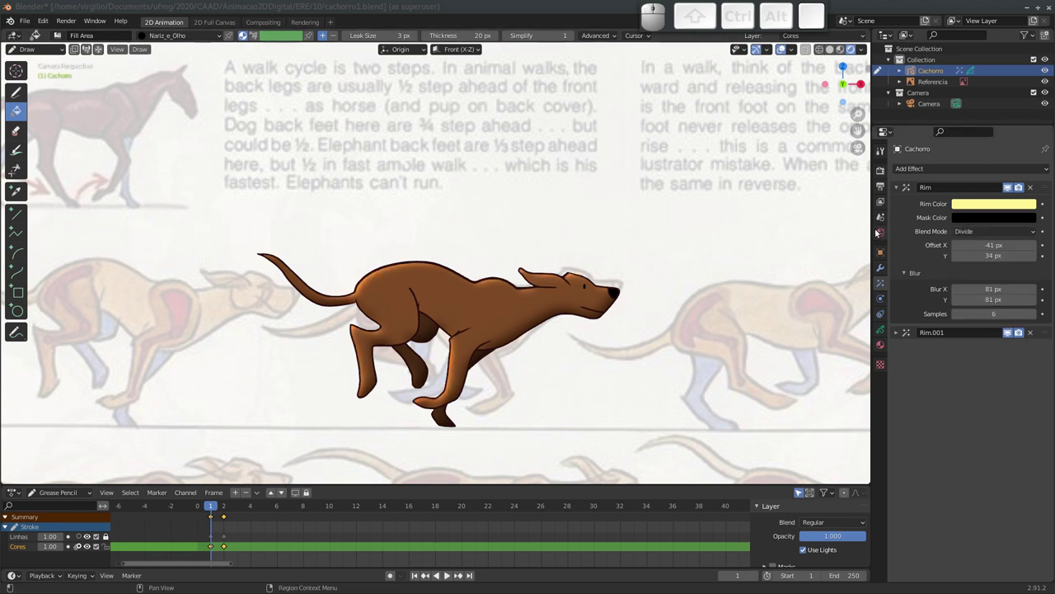
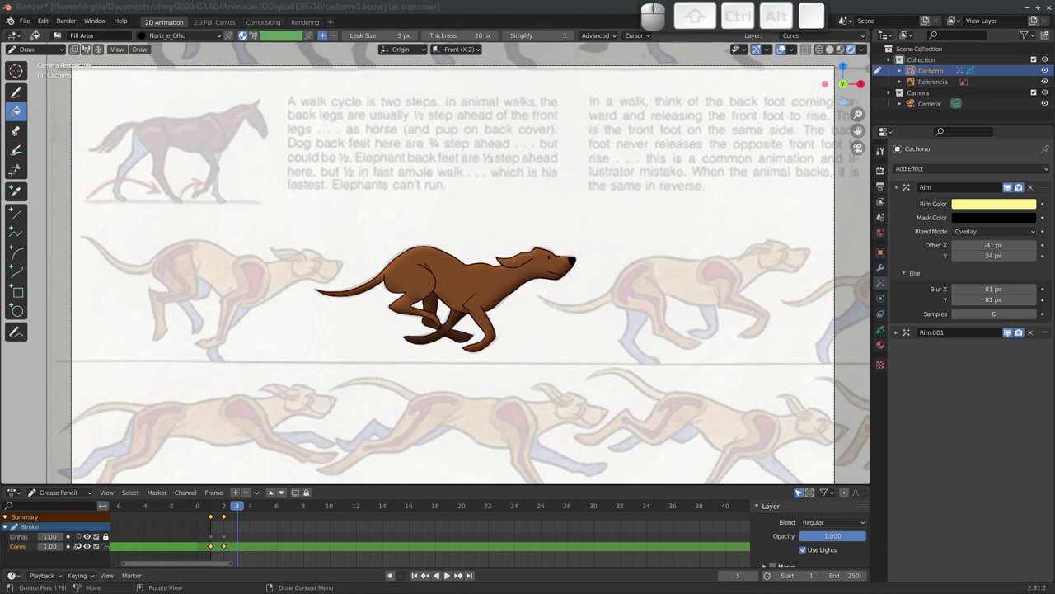
Switch to Object Mode and add a new Grease Pencil Stroke object with Shift+A.
key("shift+a")
left_click(35, 47)
left_click(49, 64)
key("shift+a")
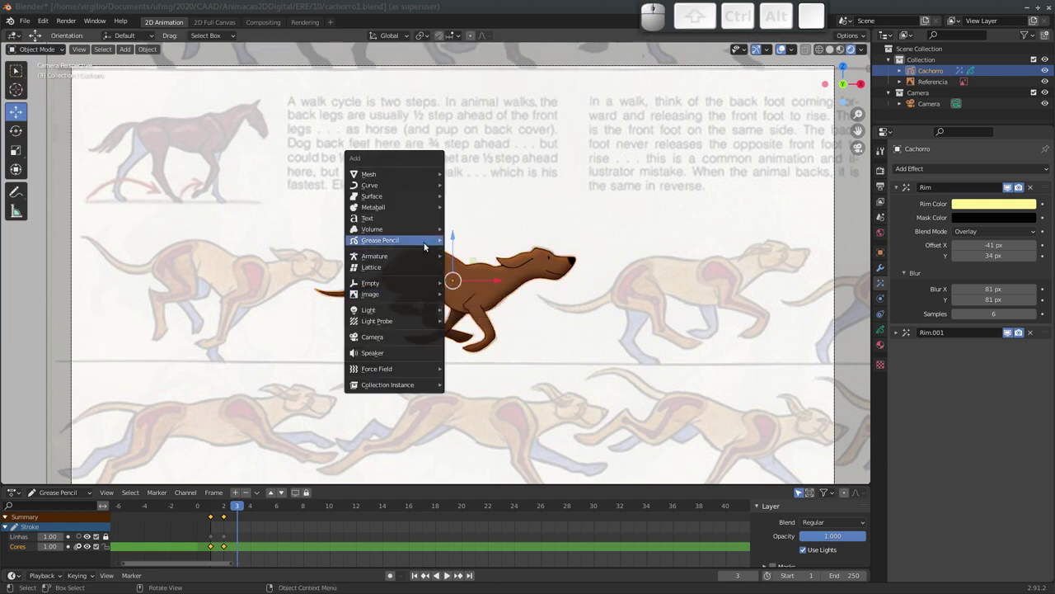
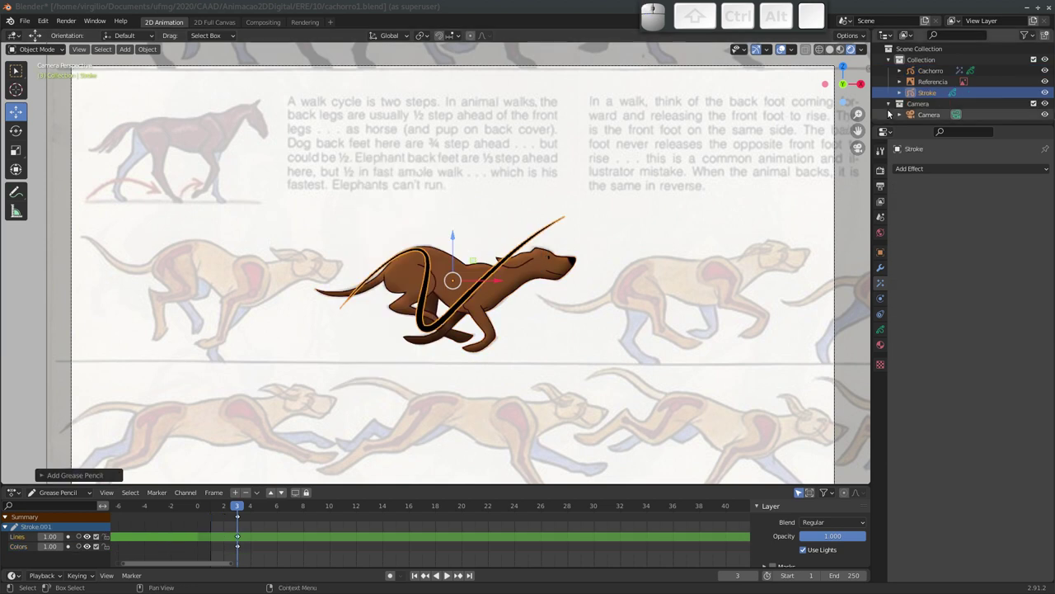
Rename the new object Chao in the Outliner and delete its sample stroke keyframe.
left_click(932, 95)
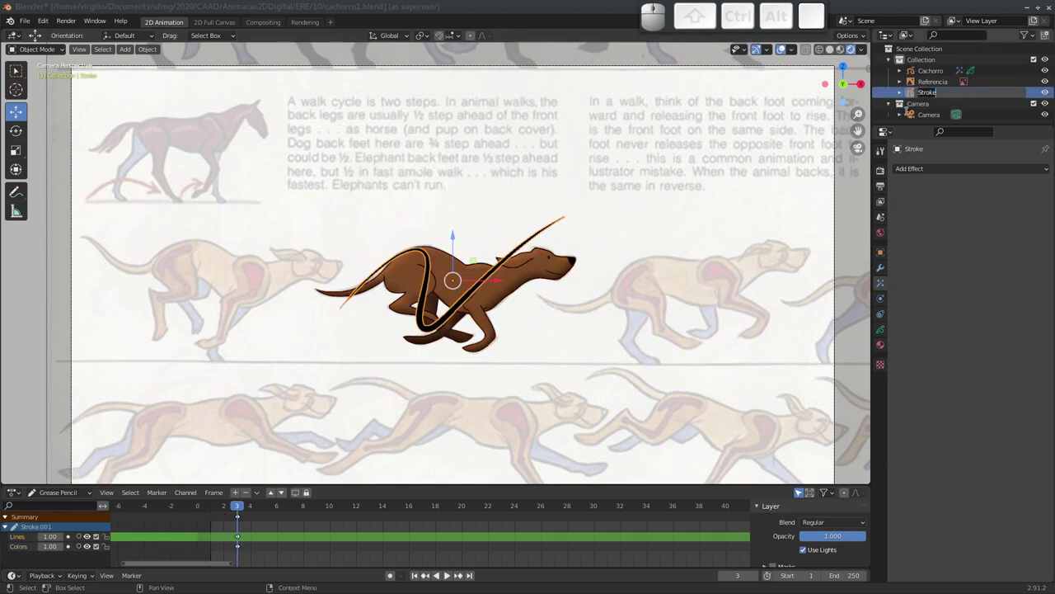
key("shift+c")
key("shift+h")
key("shift+o")
key("shift+Return")
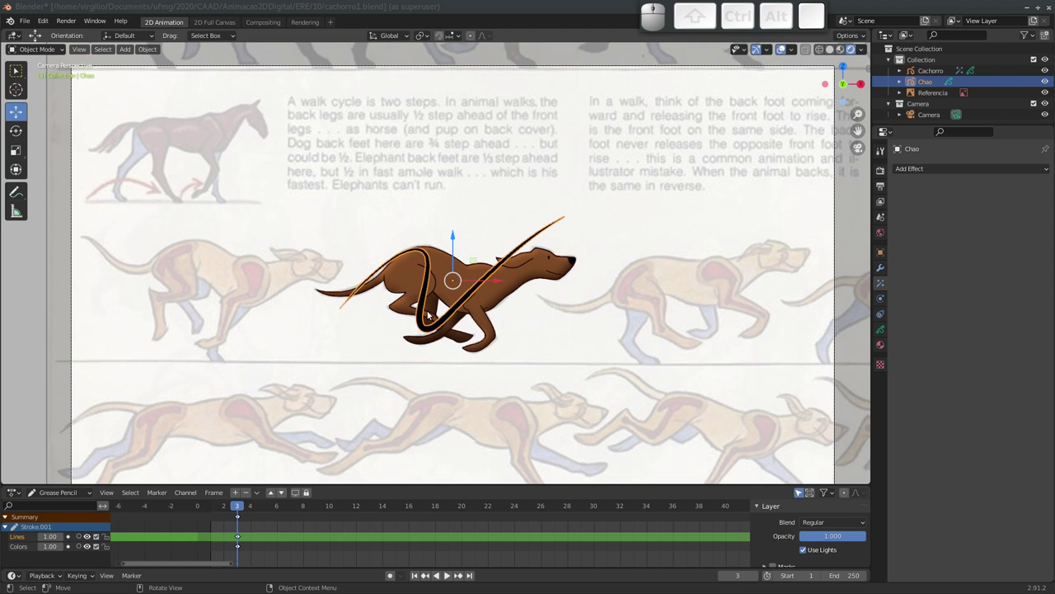
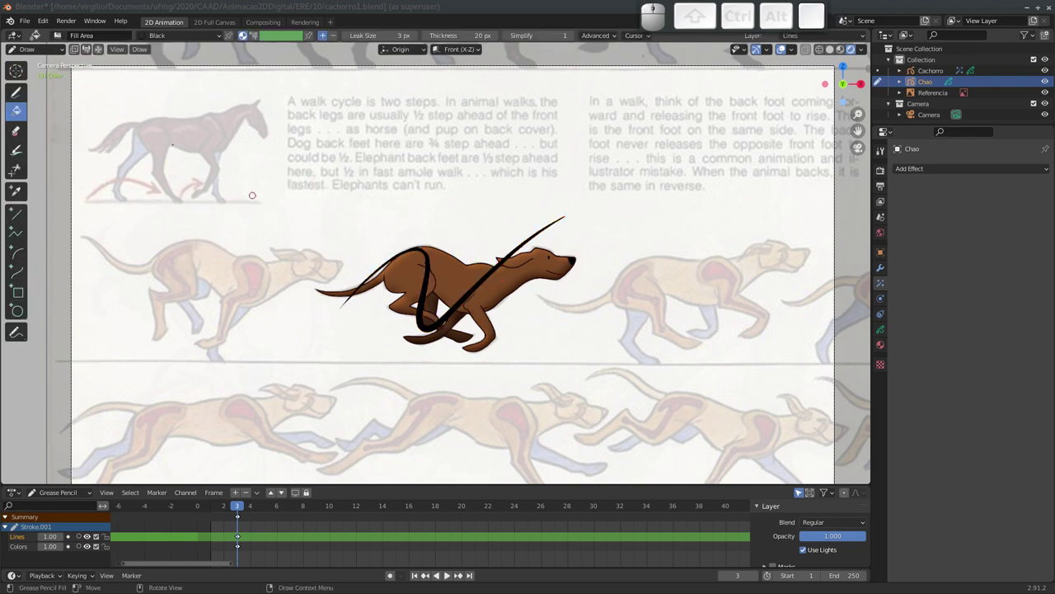
key("x")
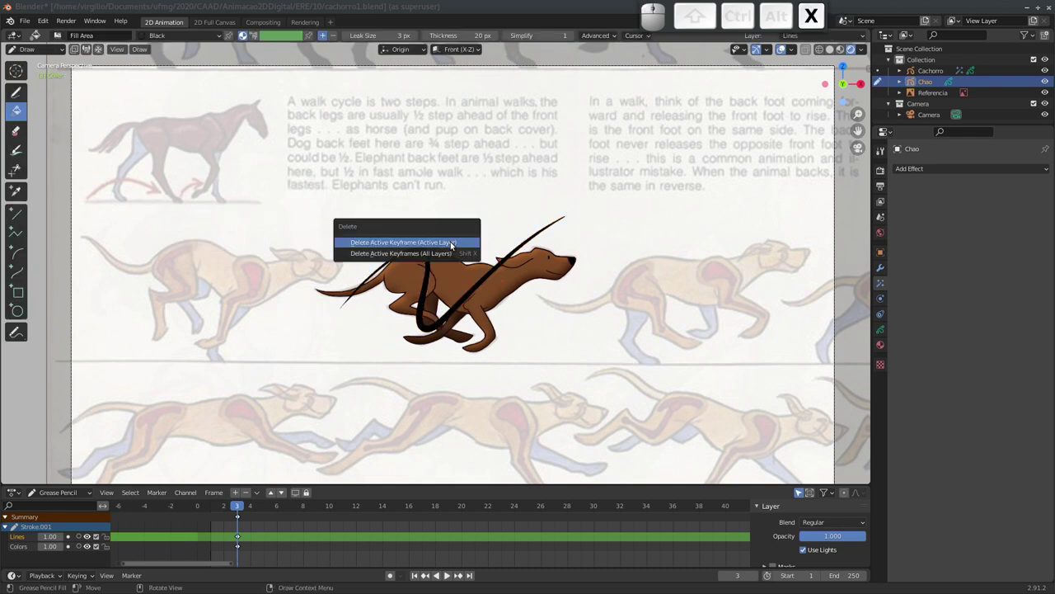
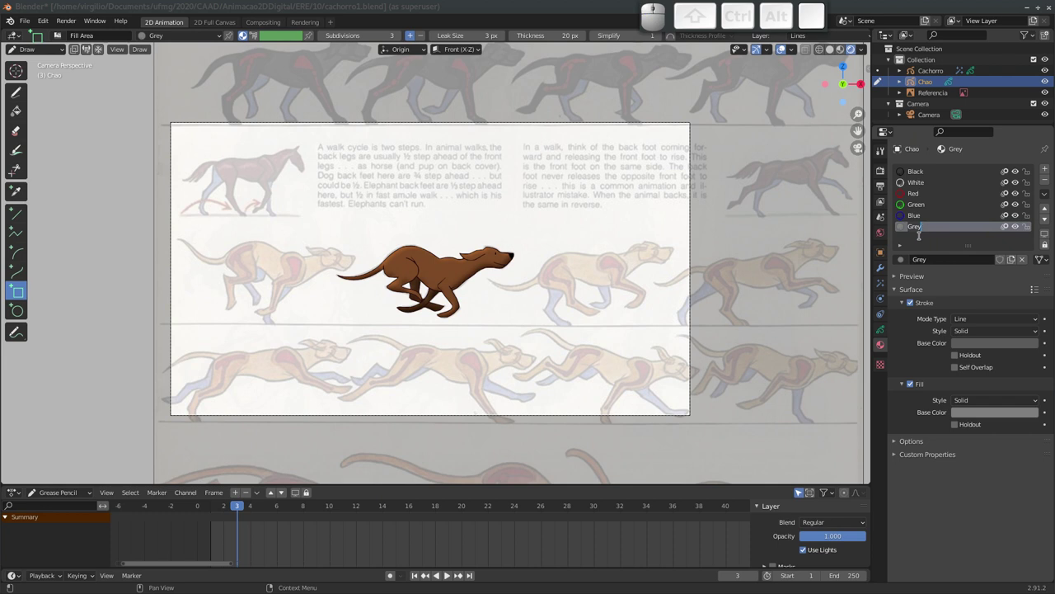
Rename the Chao object's grey material to Verde.
key("shift+v")
key("shift+e")
key("shift+r")
key("shift+d")
key("shift+e")
key("shift+Return")
Set the Verde fill style to Gradient with a green main colour.
left_click(911, 306)
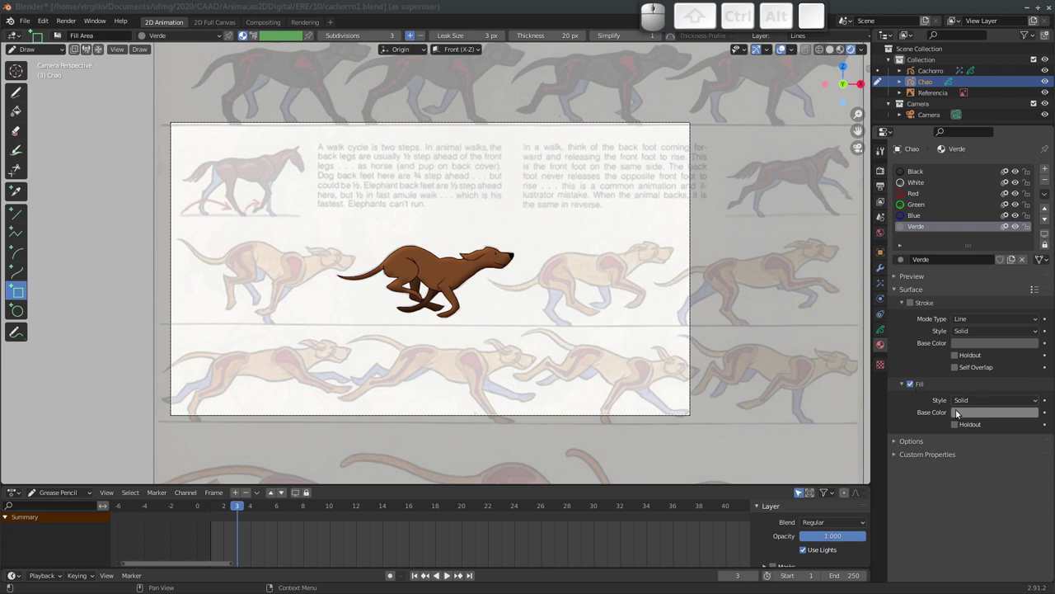
left_click(974, 414)
key("Escape")
left_click(971, 403)
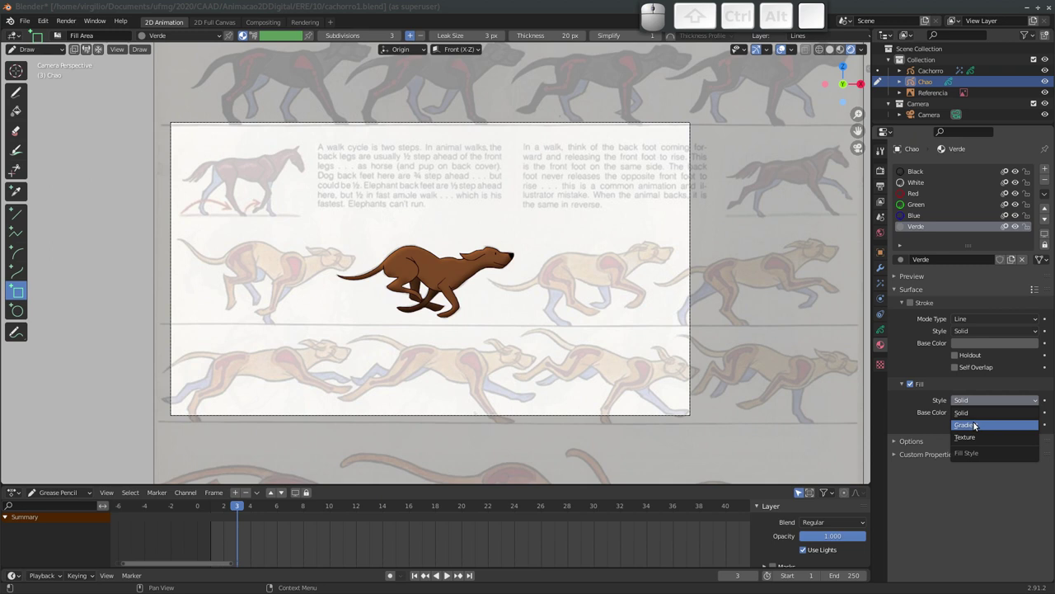
left_click(972, 427)
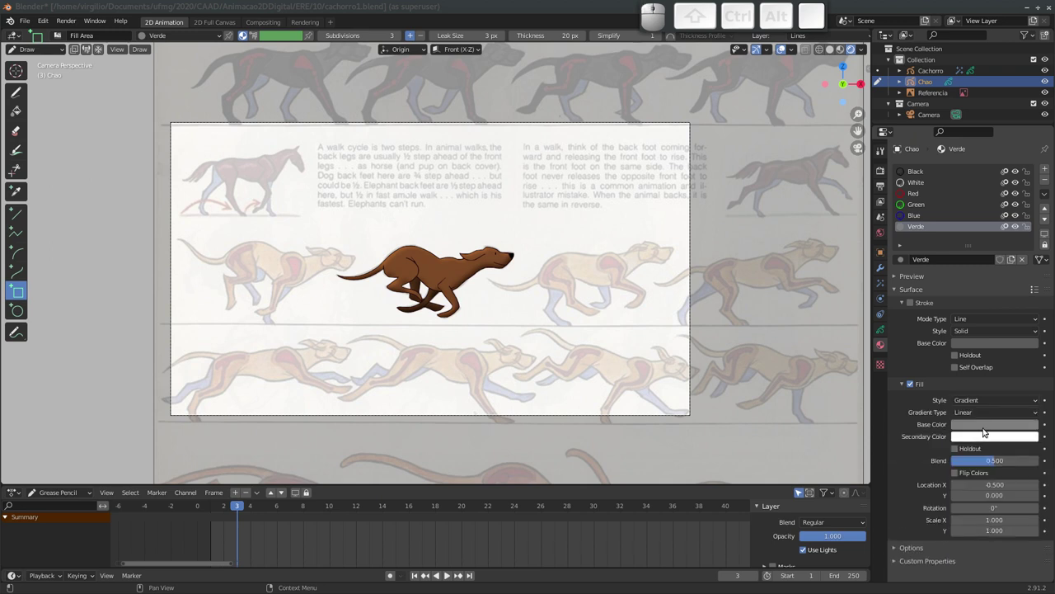
left_click(969, 426)
left_click_drag(977, 310, 1010, 474)
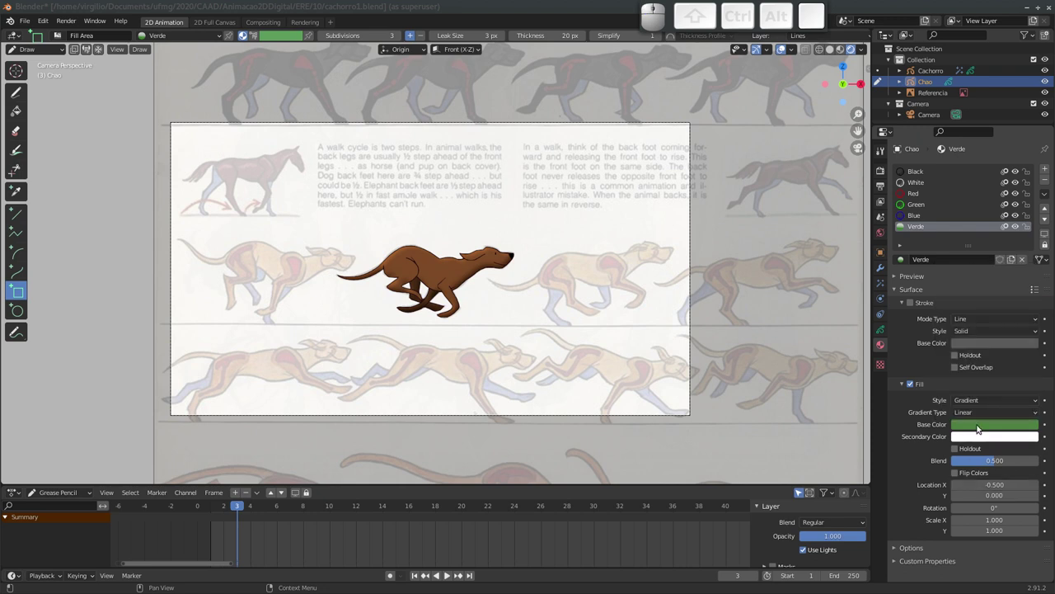
Copy the green to the gradient's second colour and darken it to dark green.
key("ctrl+c")
key("ctrl+v")
left_click(984, 440)
left_click_drag(1031, 323, 1041, 374)
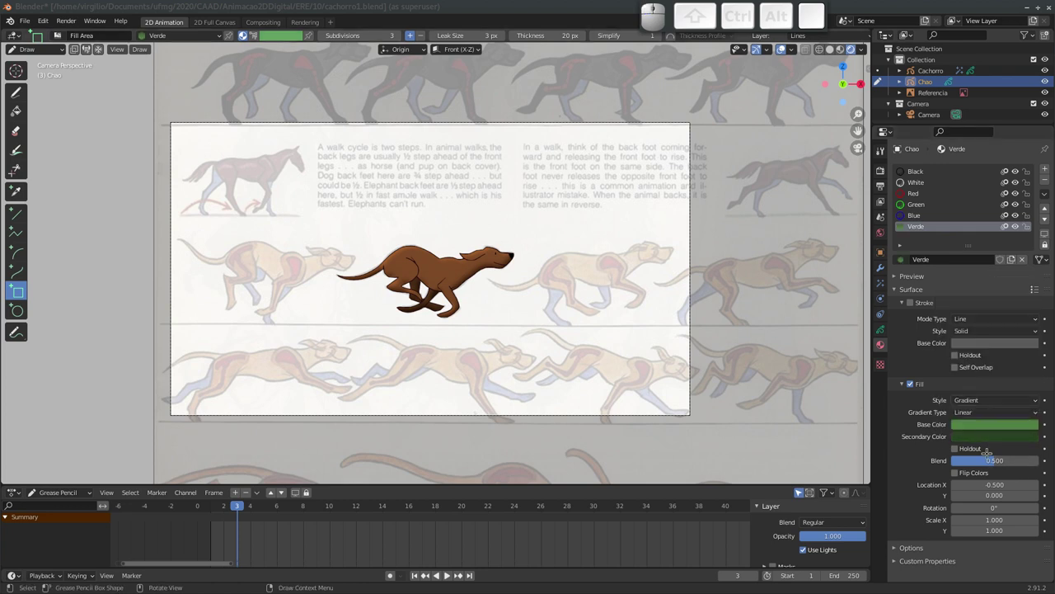
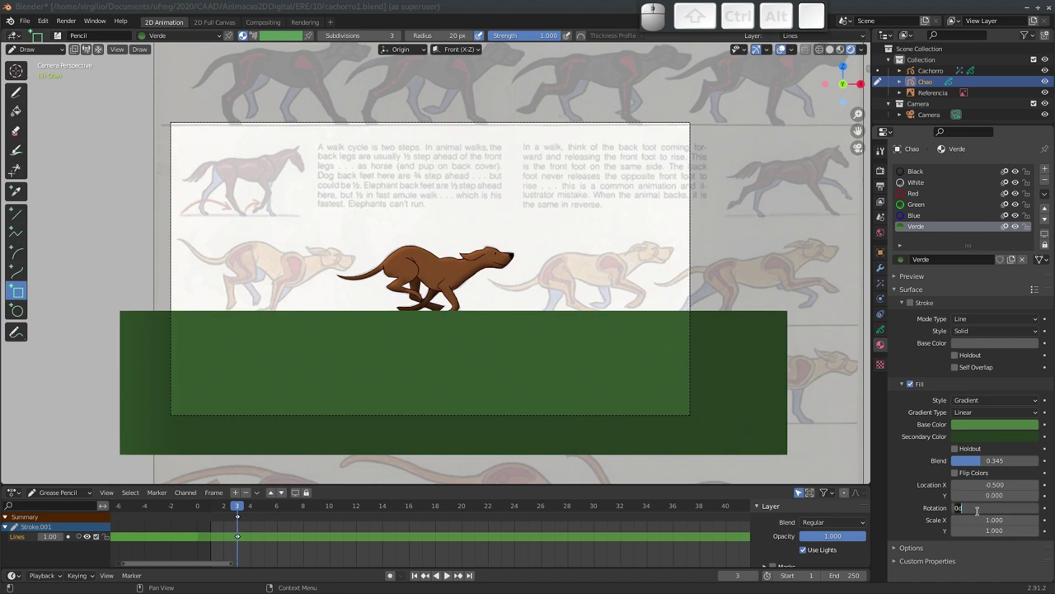
Rotate the Verde gradient 90°, make it Radial and raise its Blend to about 0.52.
key("9")
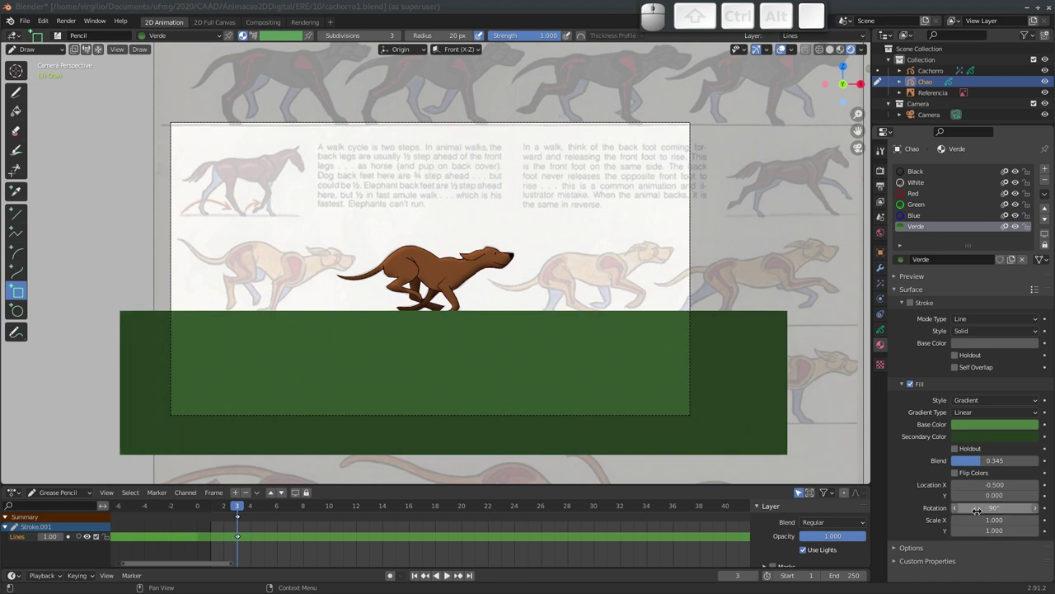
left_click_drag(986, 463, 988, 427)
left_click_drag(989, 414, 981, 446)
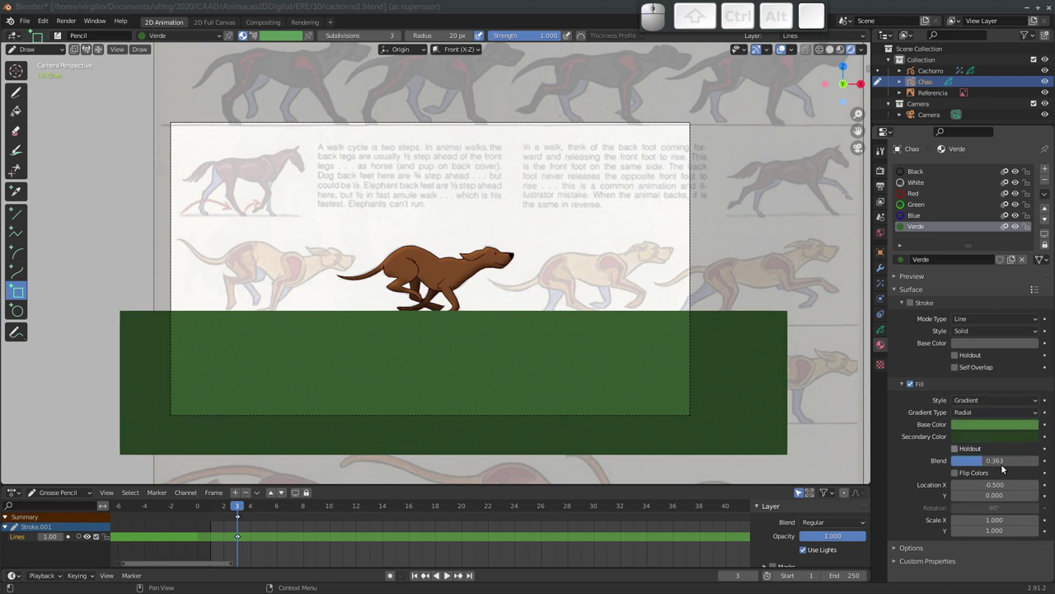
left_click_drag(984, 464, 997, 459)
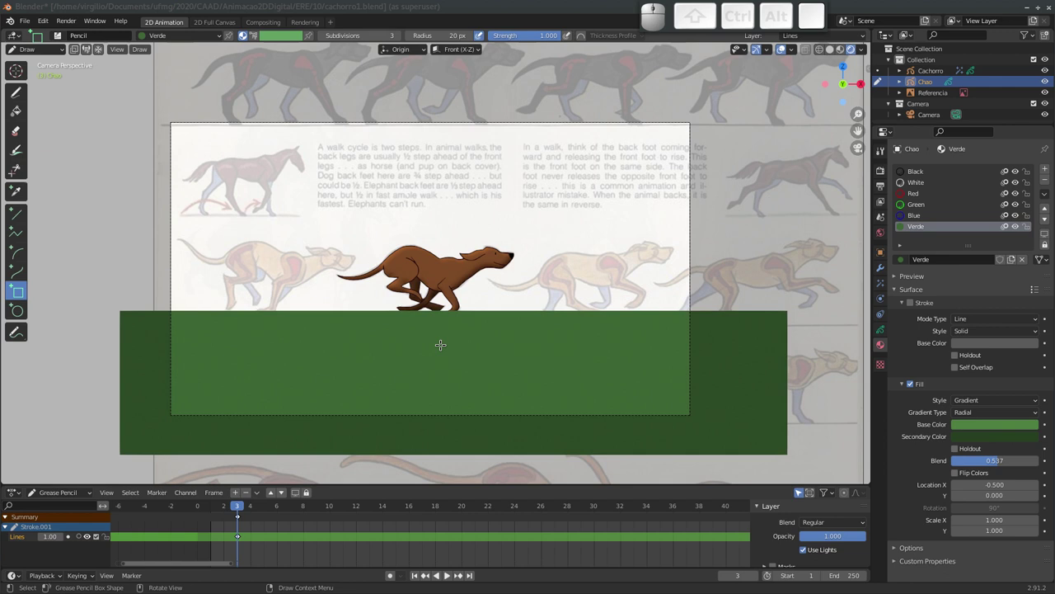
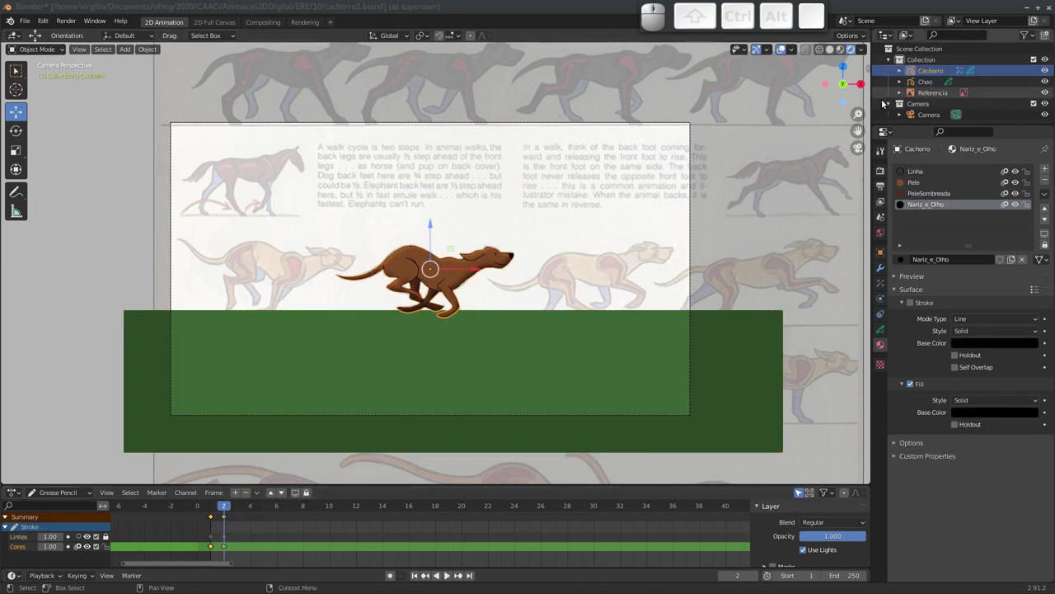
Flip back and forth between frames to check the dog's running poses.
key("Left")
key("Right")
key("Left")
key("Right")
key("Left")
key("Right")
key("Left")
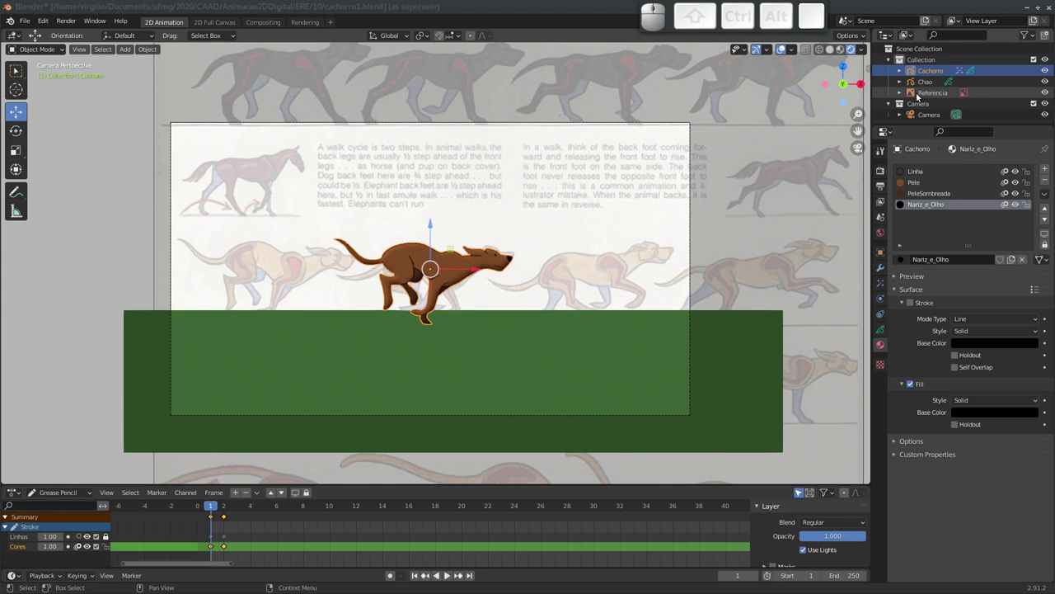
Hide the Referencia sheet in the Outliner and reframe the view on the dog and ground.
left_click(1044, 97)
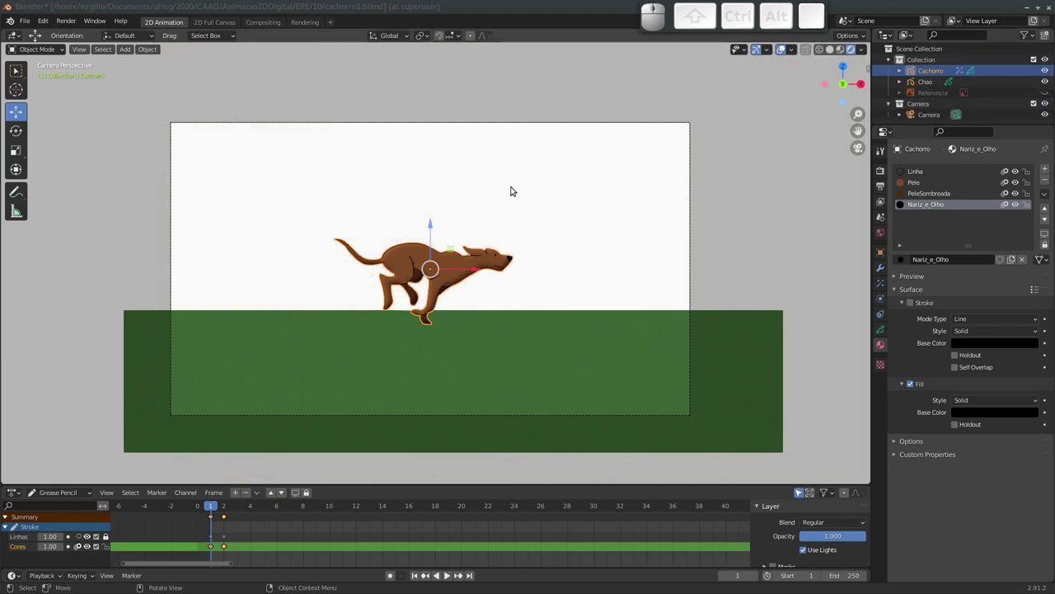
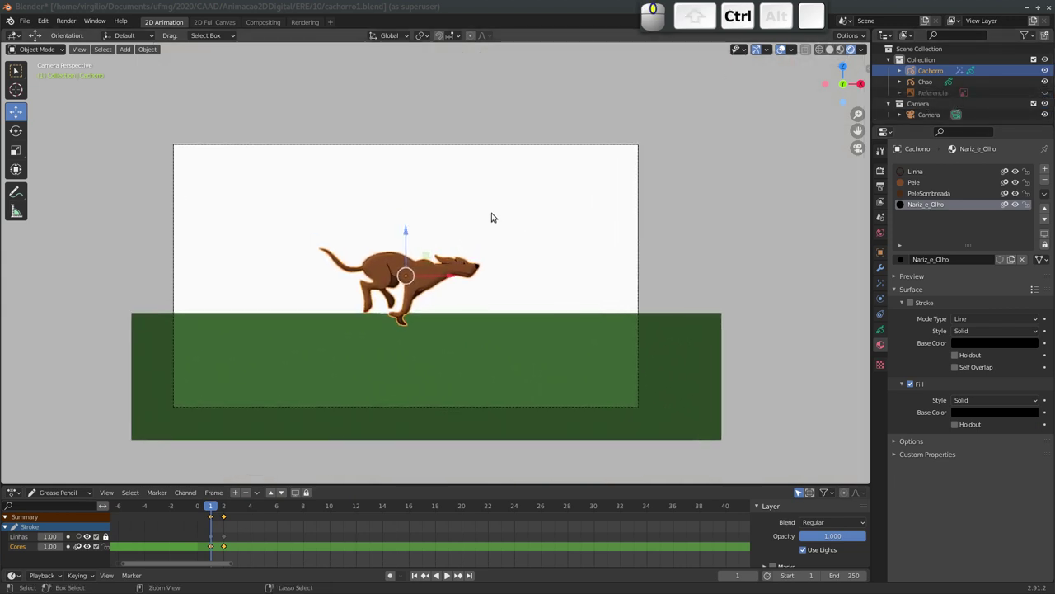
left_click_drag(465, 230, 476, 223)
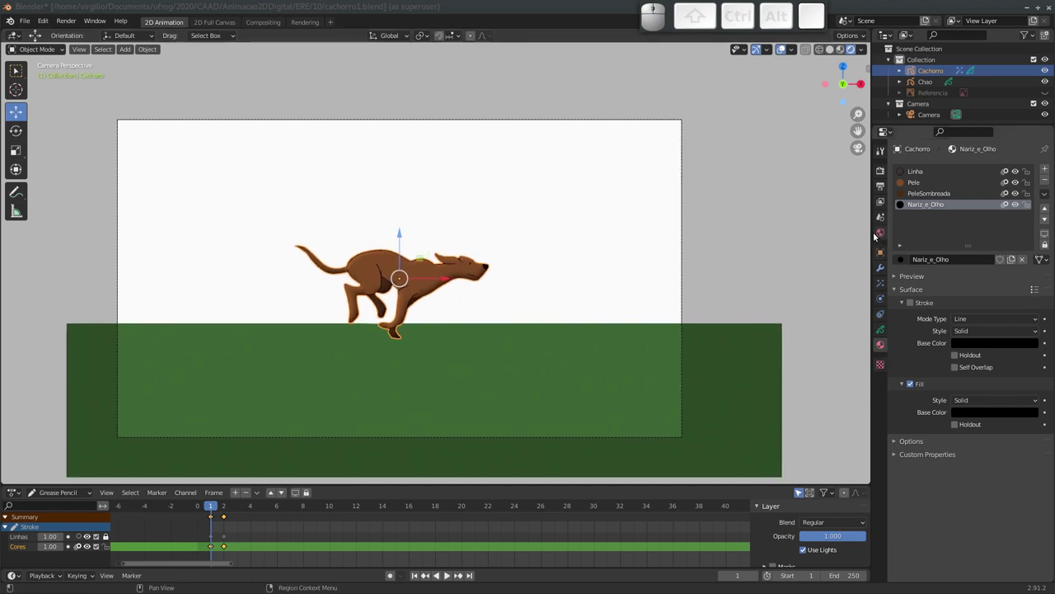
Set the World background colour to a pale lavender-blue in the HSV colour picker.
left_click(881, 234)
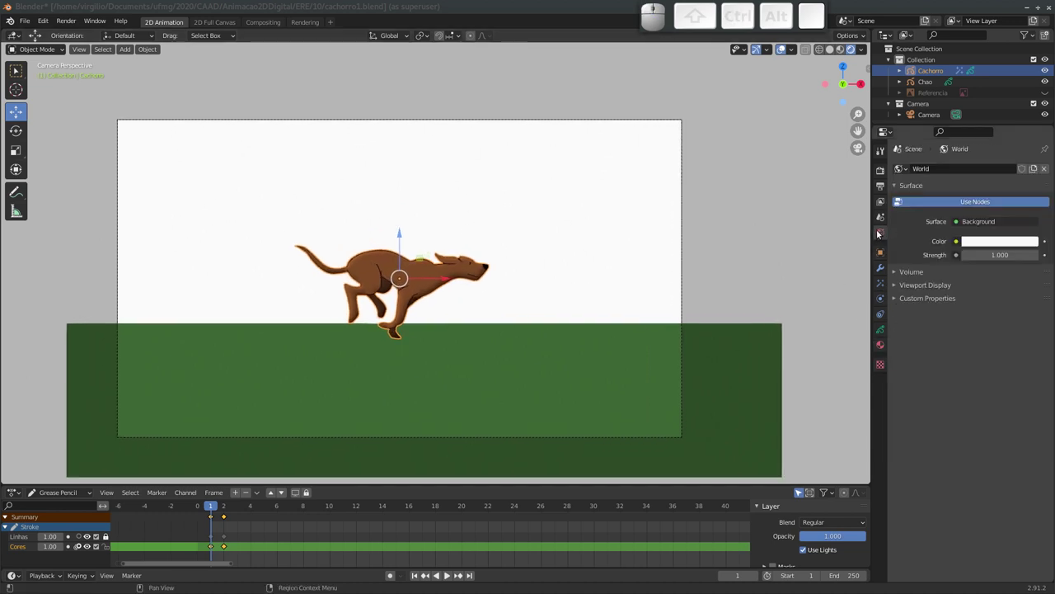
left_click(994, 243)
left_click(992, 120)
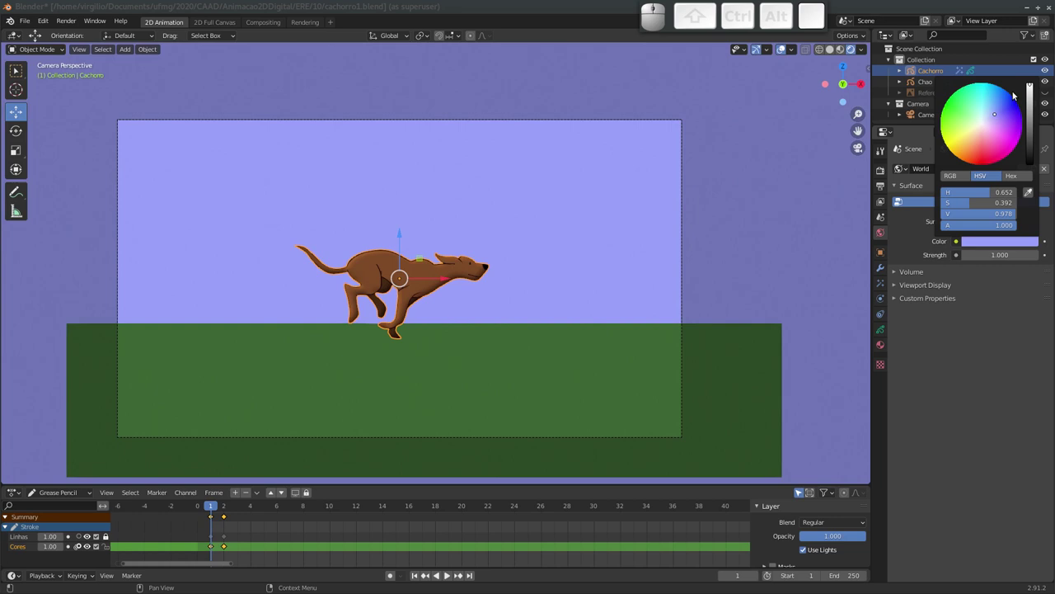
left_click(1033, 89)
left_click(1000, 117)
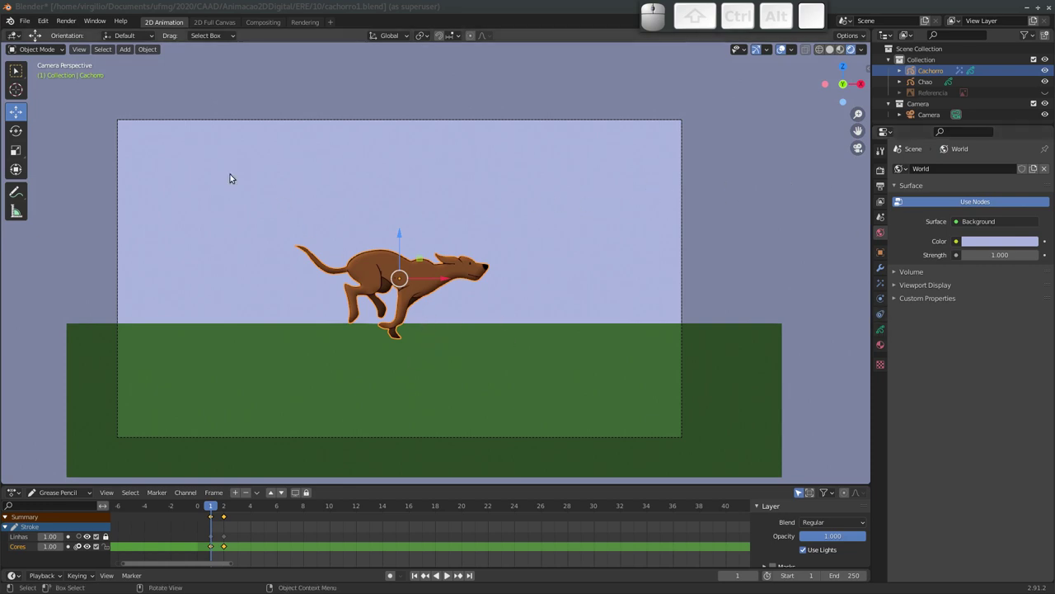
Add a new Grease Pencil stroke object and rename it Nuvem.
key("shift+a")
left_click(412, 327)
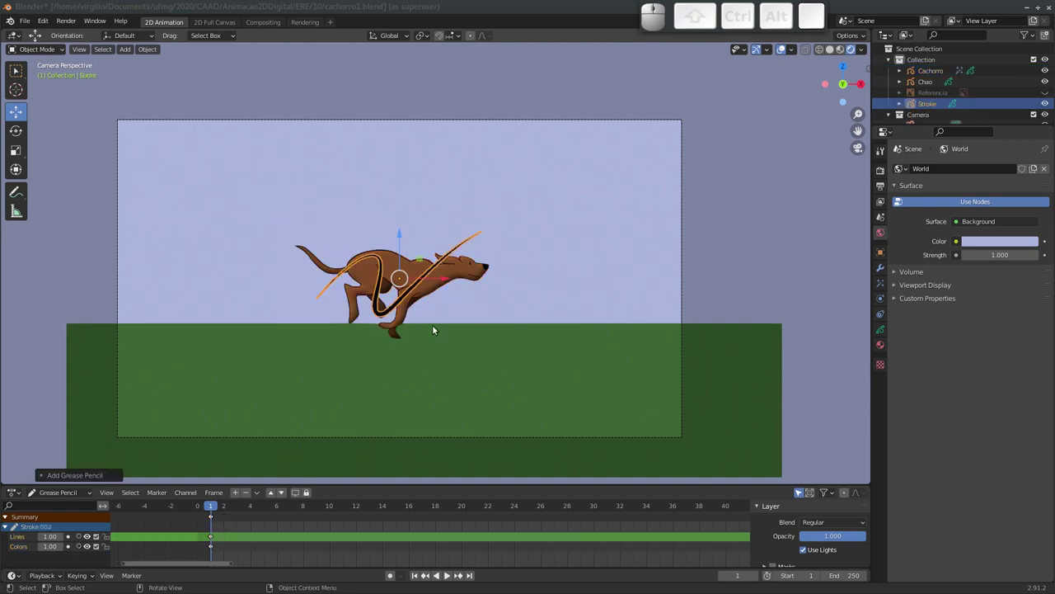
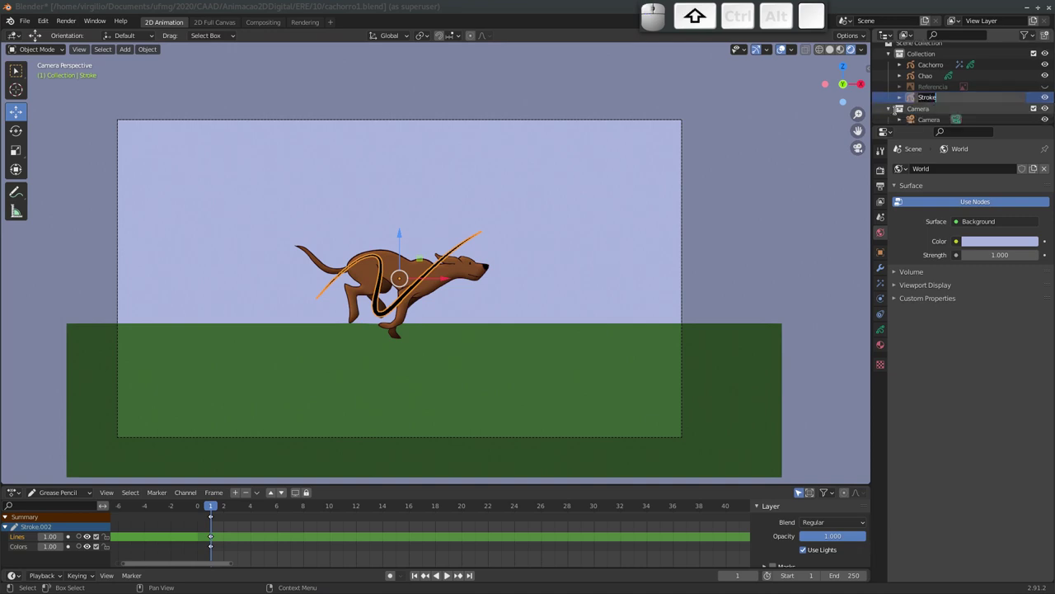
key("shift+n")
key("shift+u")
key("shift+v")
key("shift+e")
key("shift+m")
key("shift+Return")
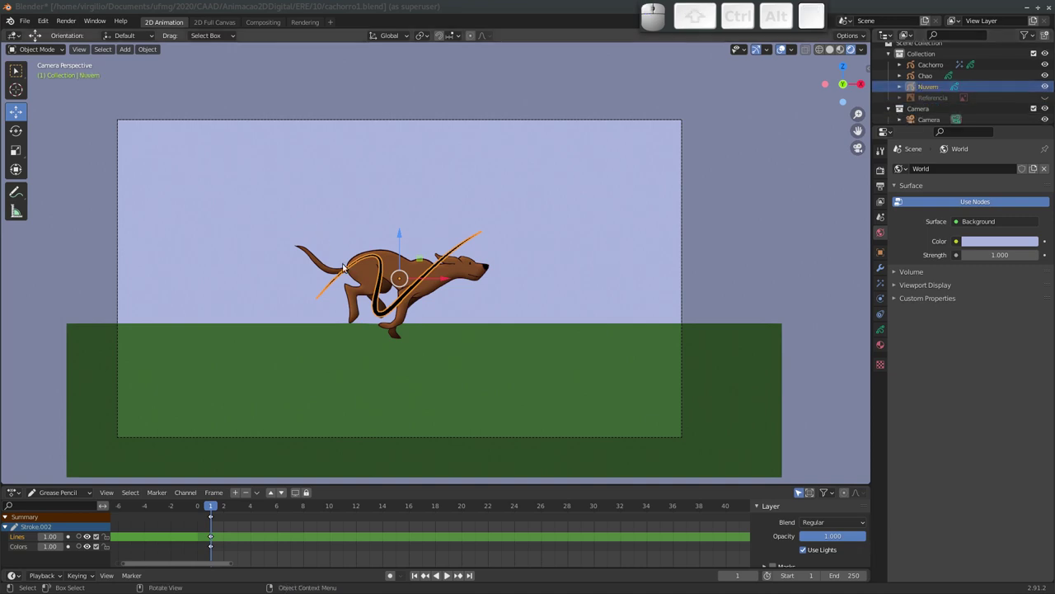
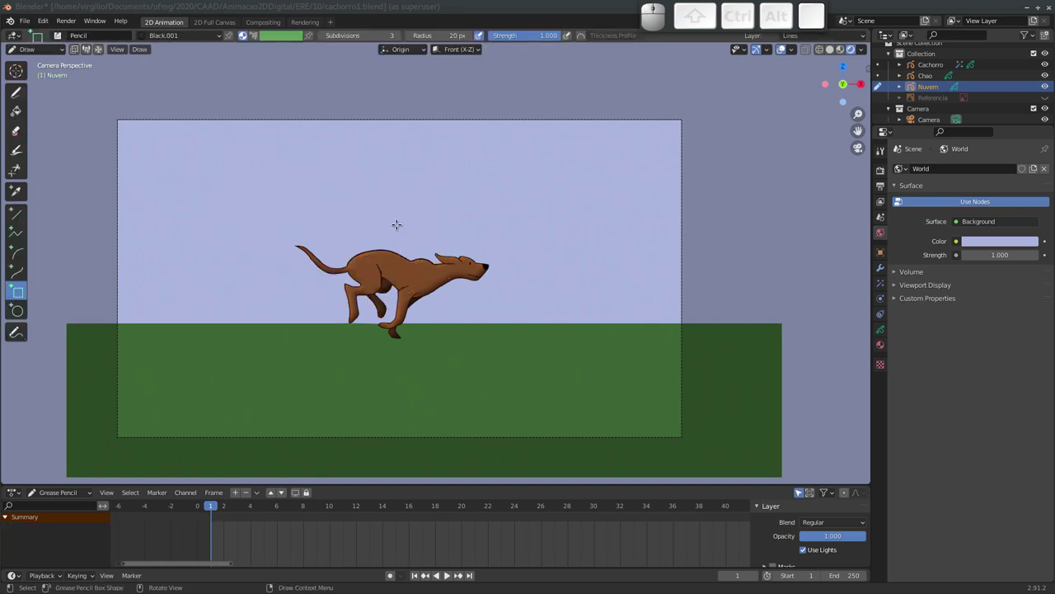
Delete the extra default materials and rename the remaining one Nuvem.
left_click(885, 346)
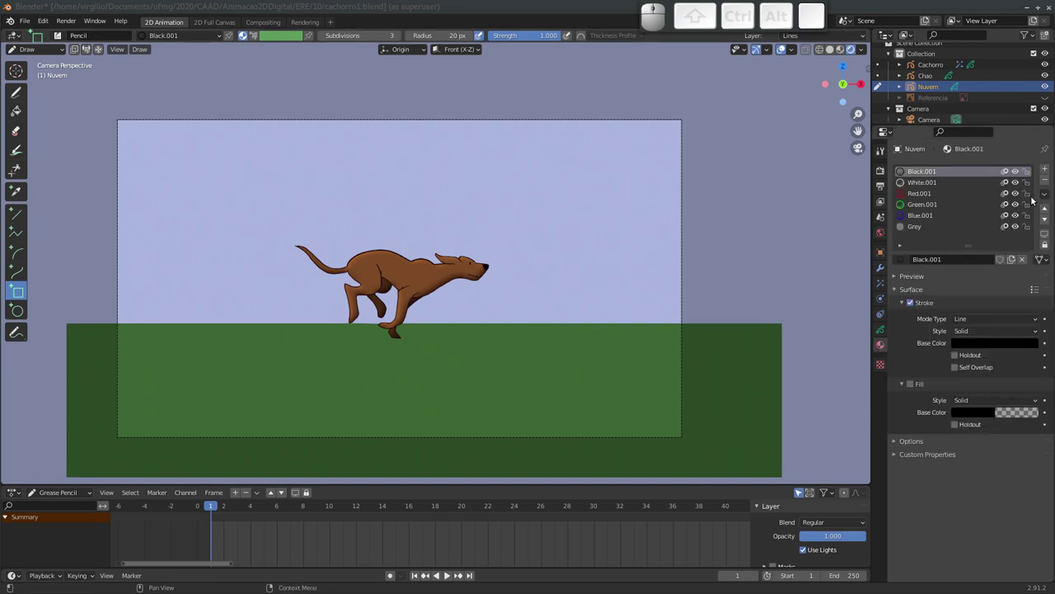
left_click(1049, 182)
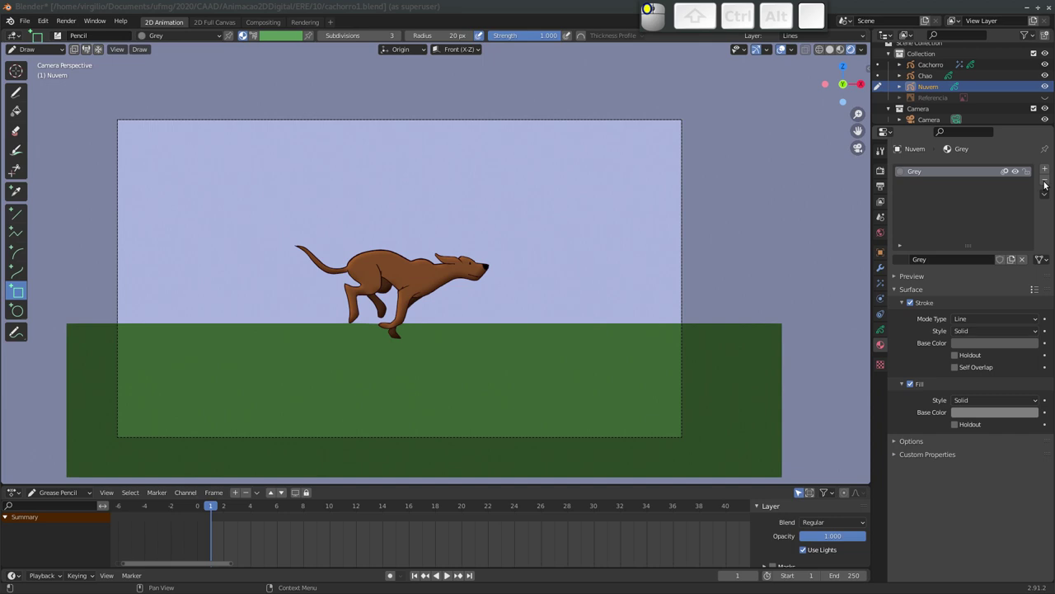
left_click(971, 263)
left_click(940, 260)
key("shift+n")
key("shift+u")
key("shift+v")
key("shift+e")
key("shift+m")
key("shift+Return")
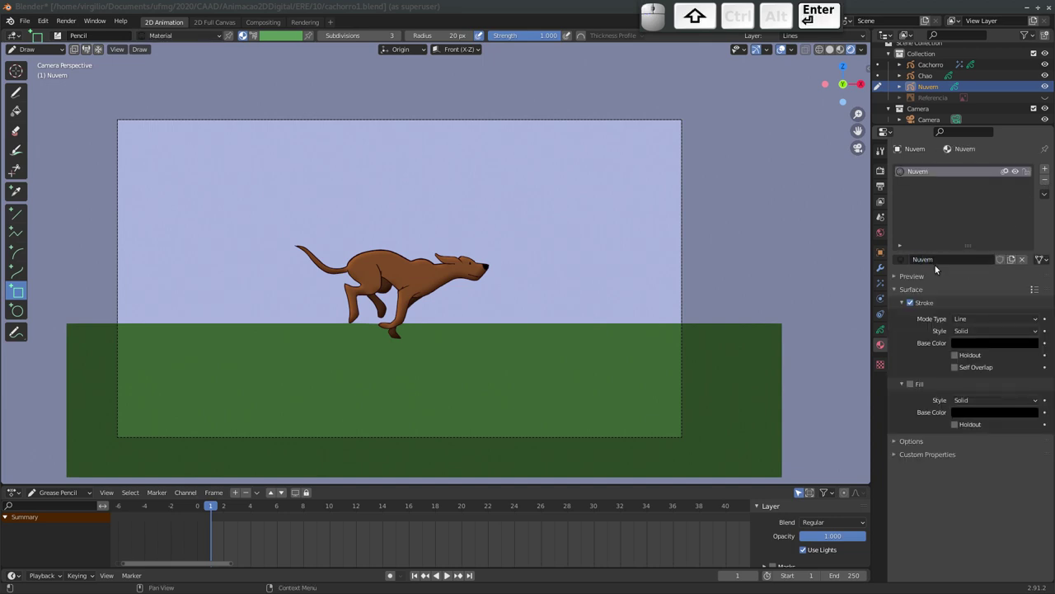
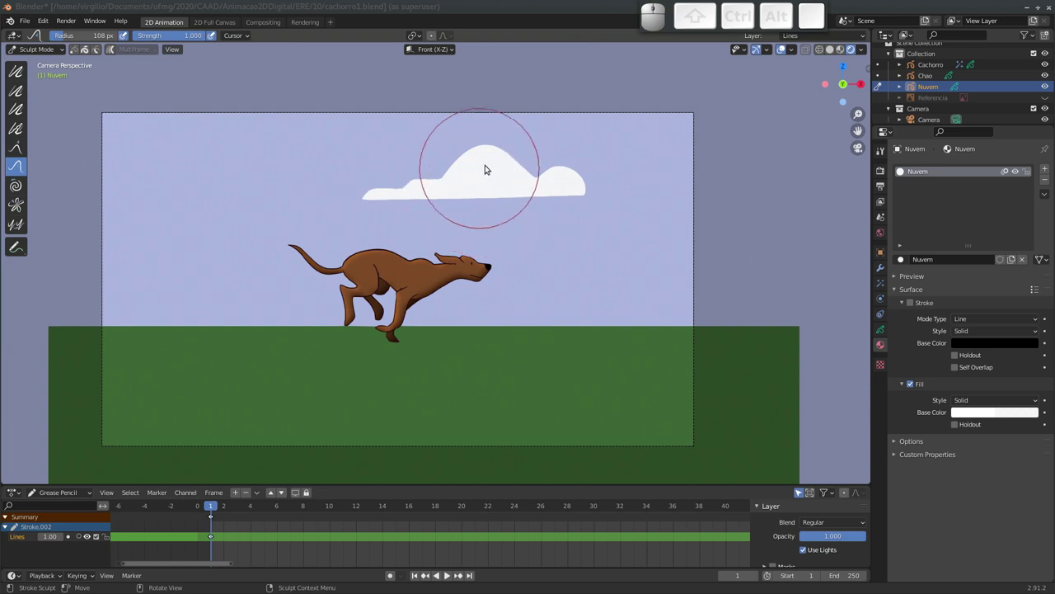
Smooth the bumps along the cloud's top, curved and lower edges with the Sculpt Smooth brush.
left_click(450, 173)
left_click(507, 200)
left_click_drag(586, 198, 430, 201)
left_click(408, 206)
left_click_drag(378, 204, 489, 198)
left_click(984, 415)
left_click_drag(1008, 399, 947, 382)
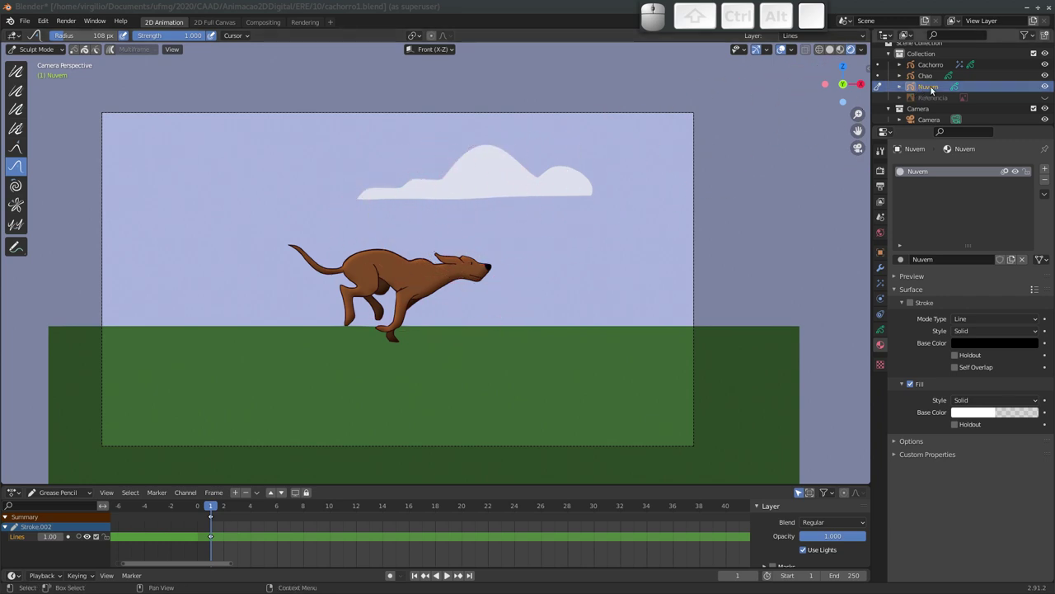
key("ctrl+Tab")
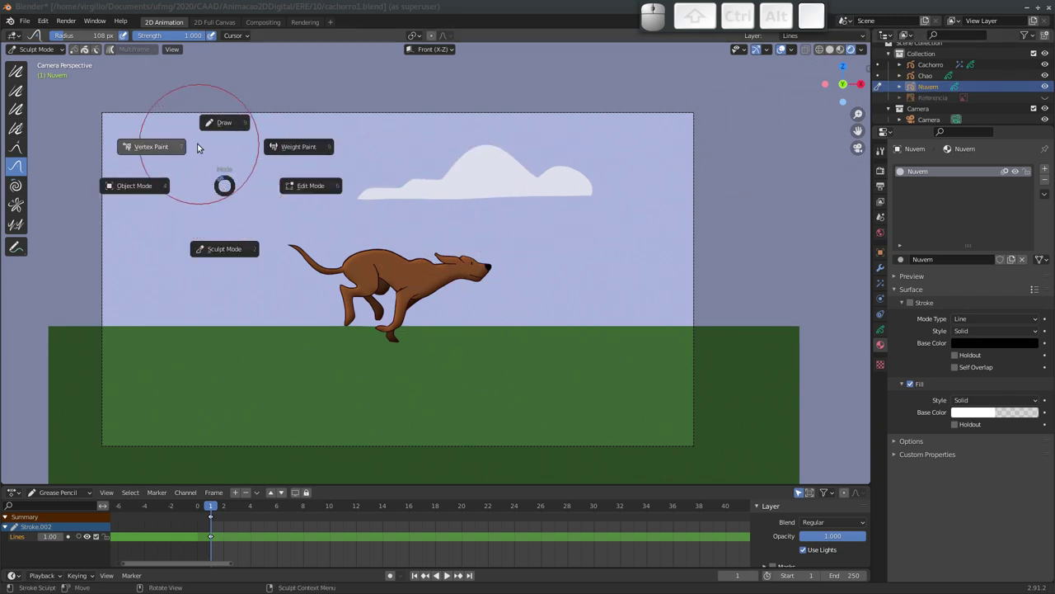
Move the cloud to the left of the sky, keyframe its location, then scrub to preview the drift.
left_click(150, 183)
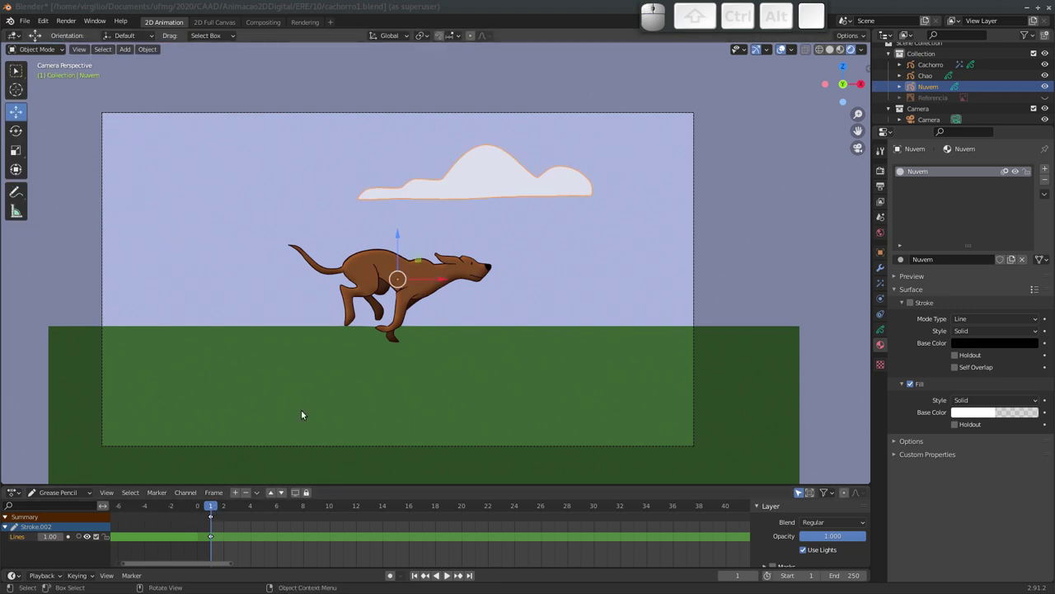
left_click_drag(438, 282, 255, 416)
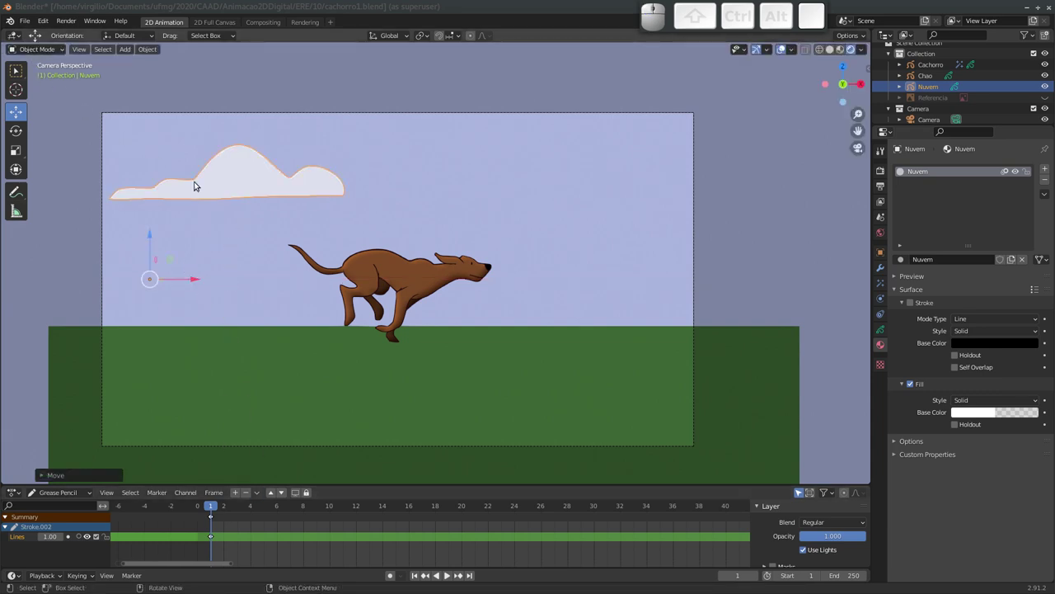
key("i")
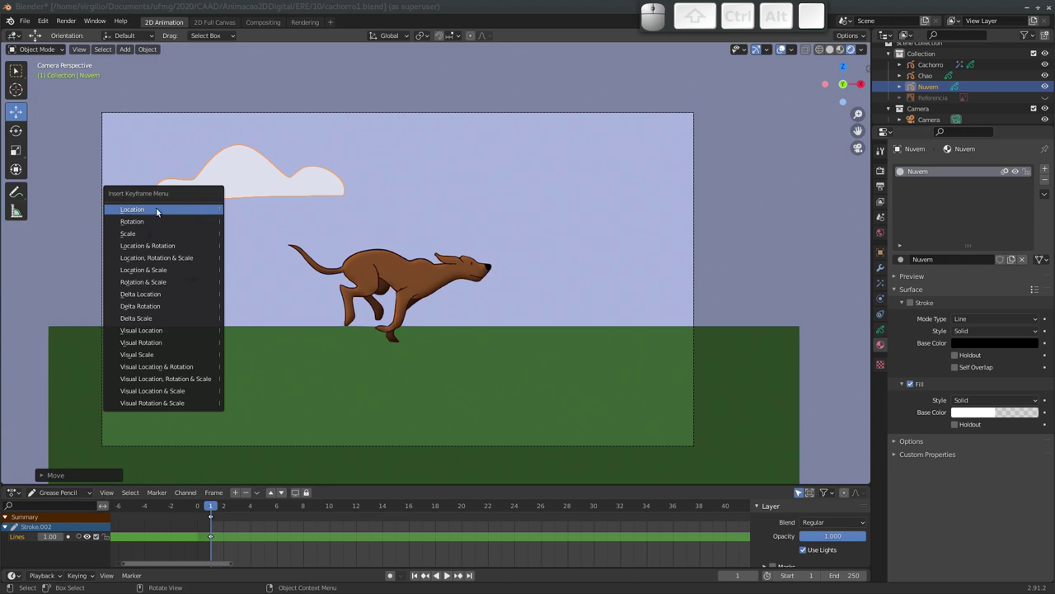
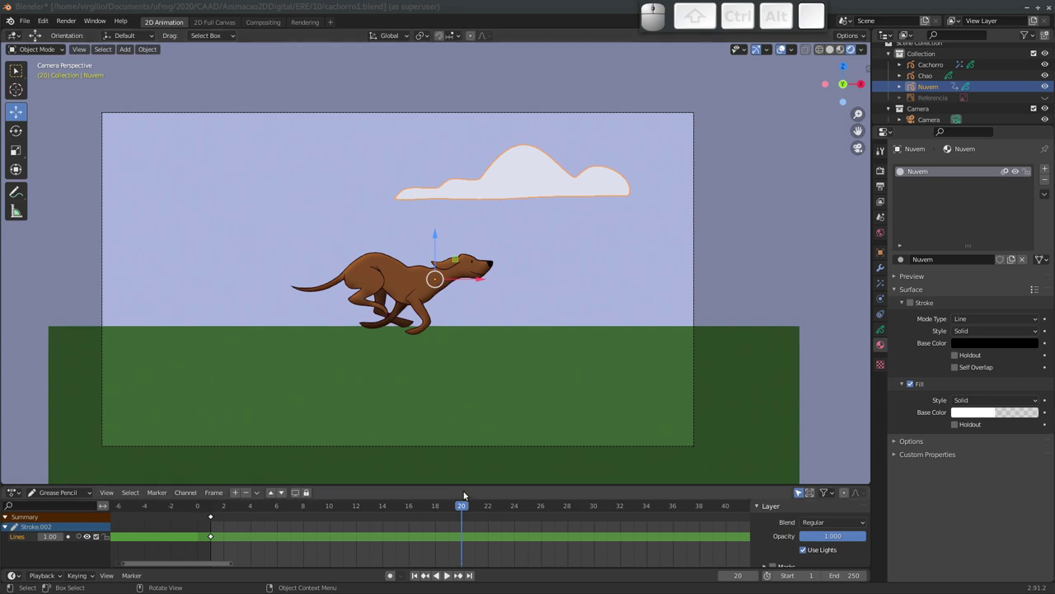
left_click_drag(464, 507, 141, 497)
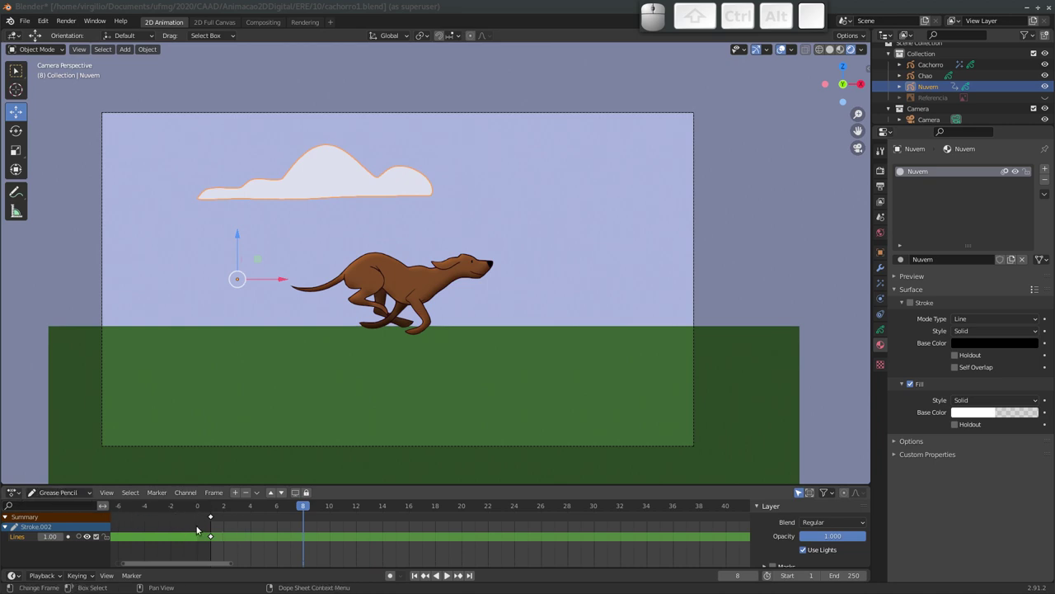
Switch the Dope Sheet to the Action Editor for the cloud and scrub to frame 10.
left_click(78, 494)
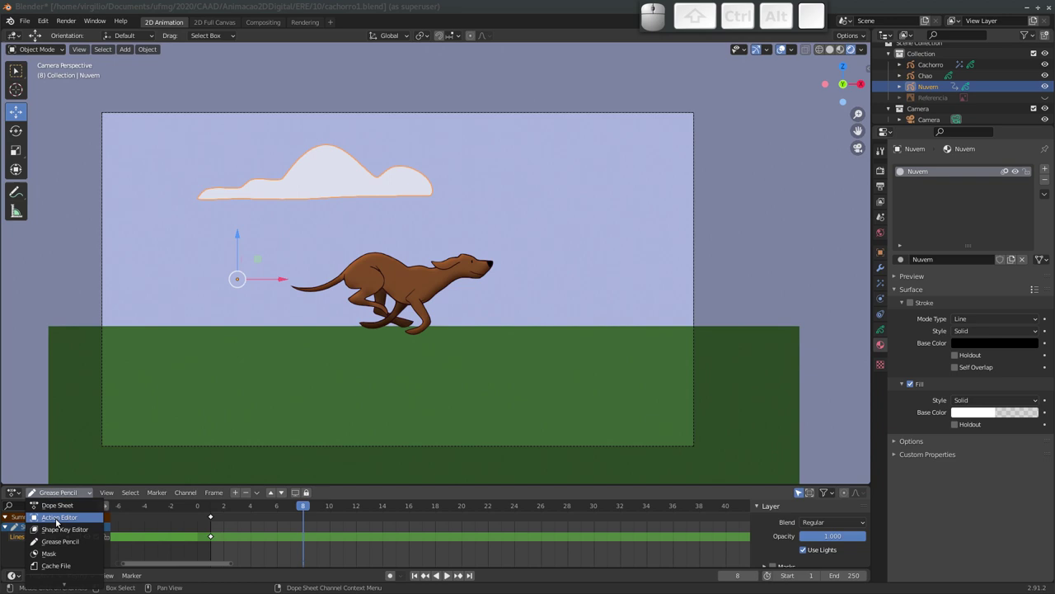
left_click(55, 521)
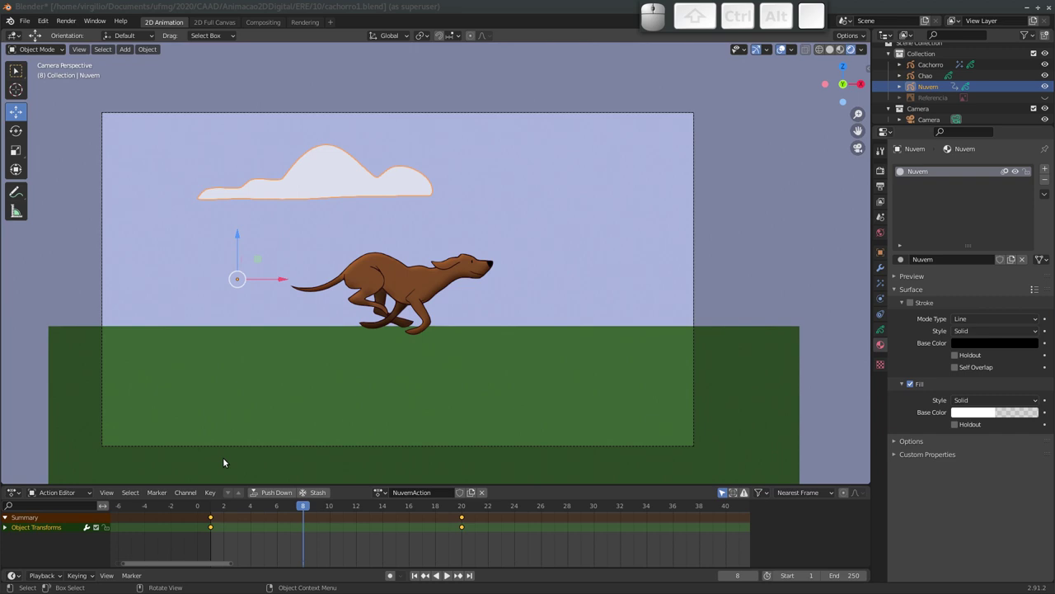
left_click_drag(305, 508, 329, 531)
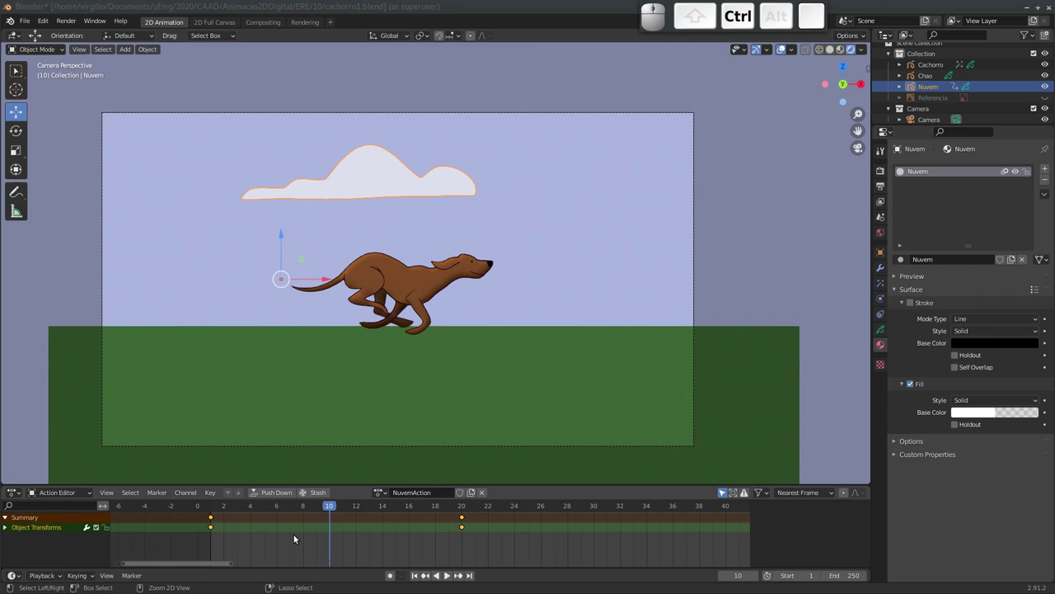
Switch to the Graph Editor to view the cloud's location motion as easing curves.
key("ctrl+Tab")
middle_click(196, 539)
middle_click(310, 531)
middle_click(271, 521)
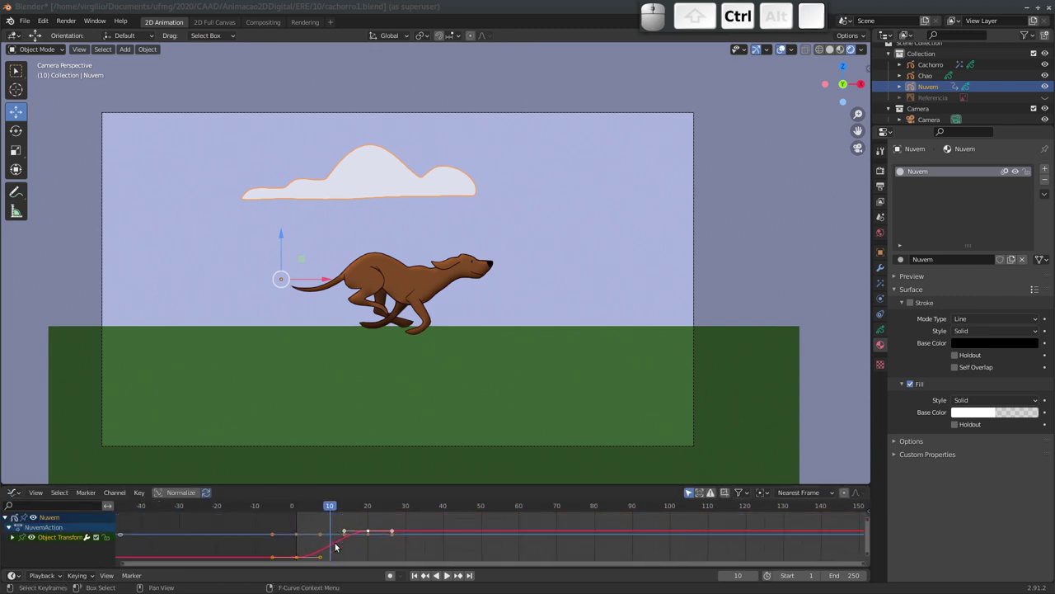
Maximize the Graph Editor, expand Object Transforms and hide the Y Location curve.
key("ctrl+space")
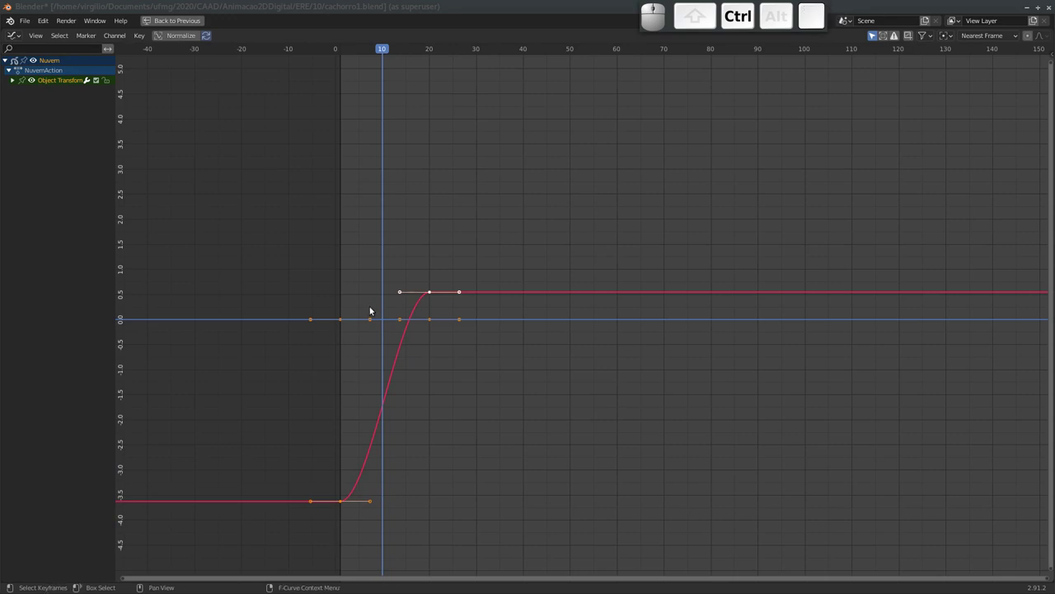
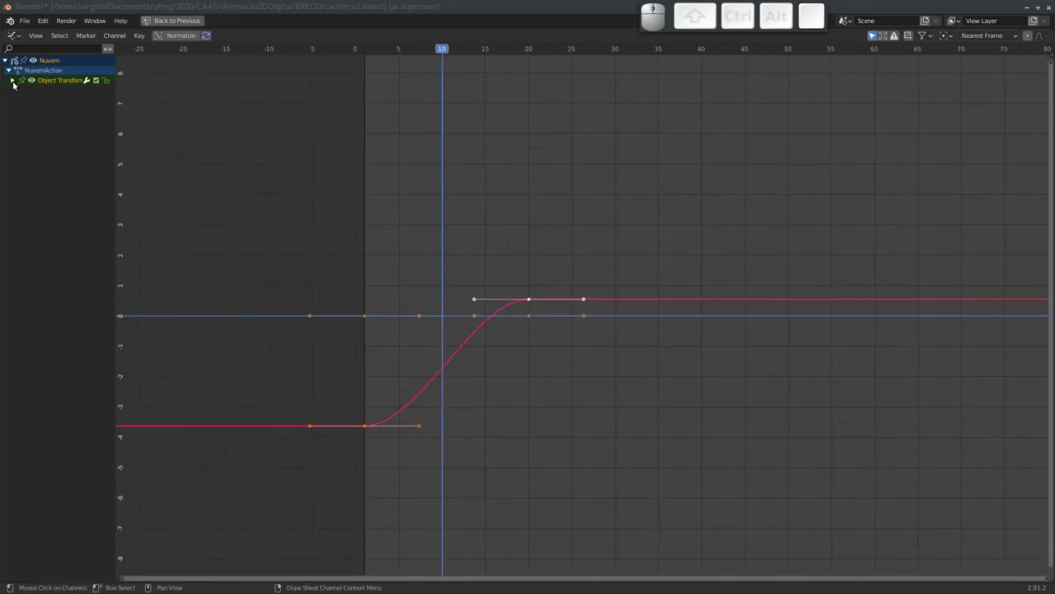
left_click(16, 86)
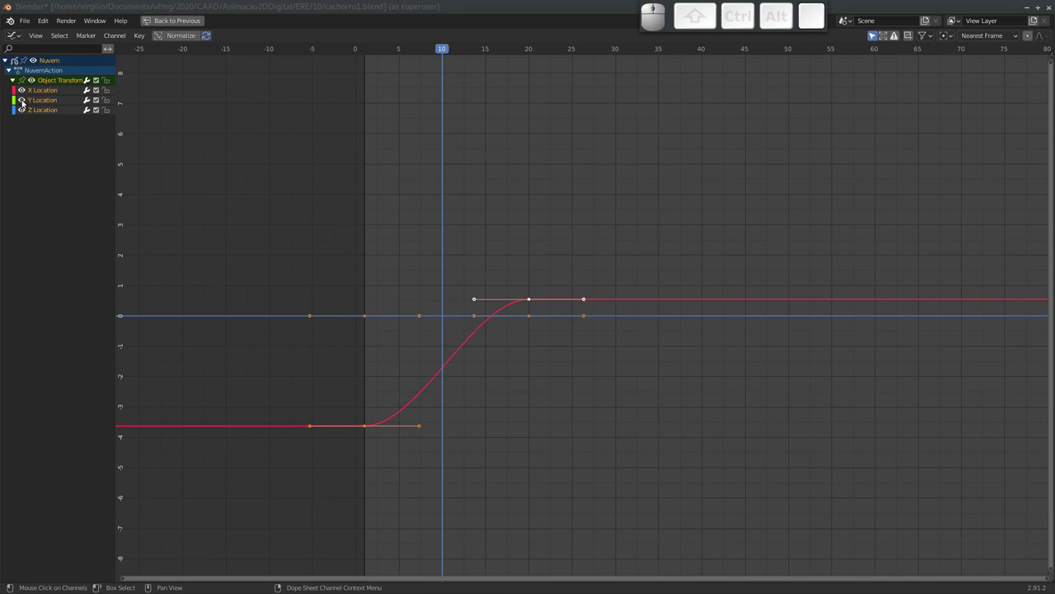
left_click(22, 103)
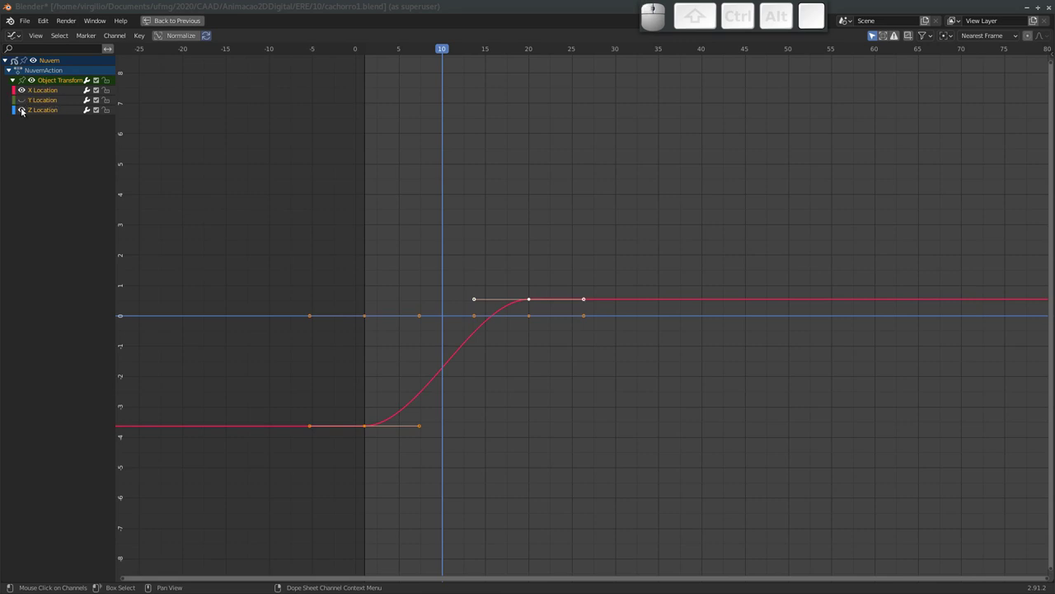
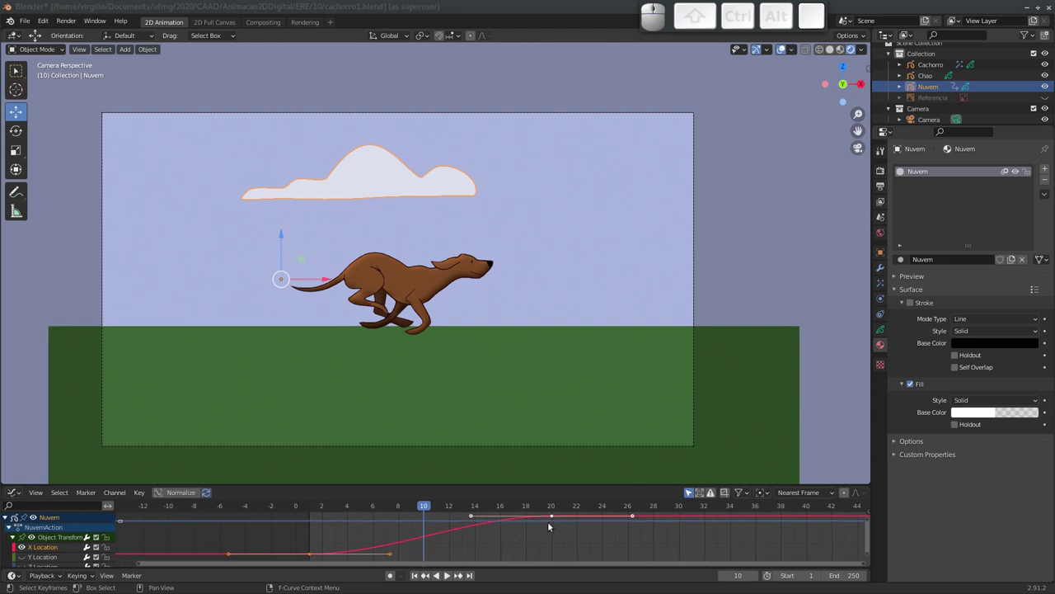
Scrub the timeline to preview the cloud drifting at earlier frames.
left_click_drag(428, 508, 402, 481)
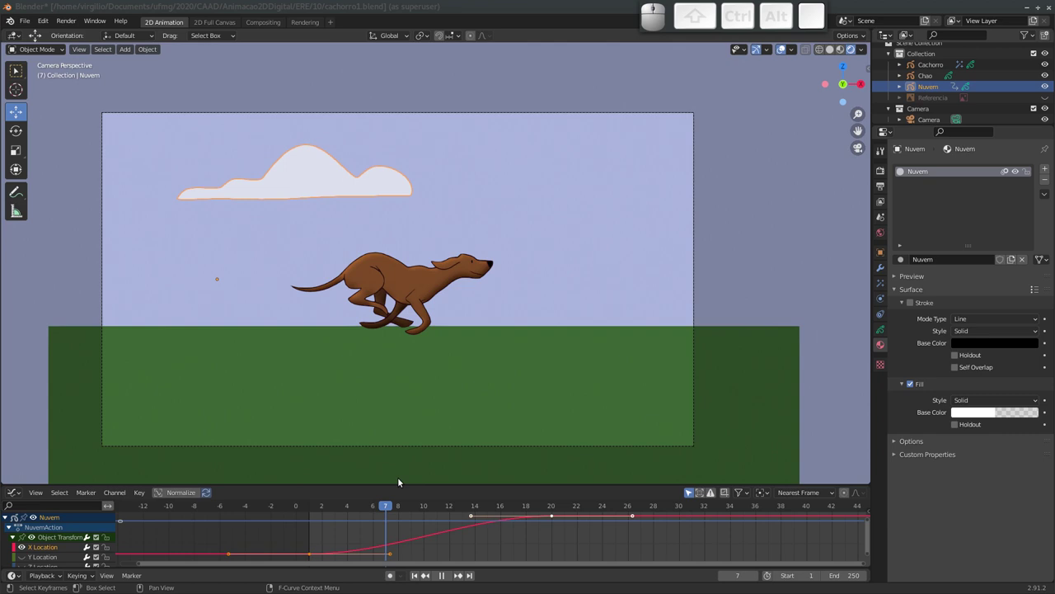
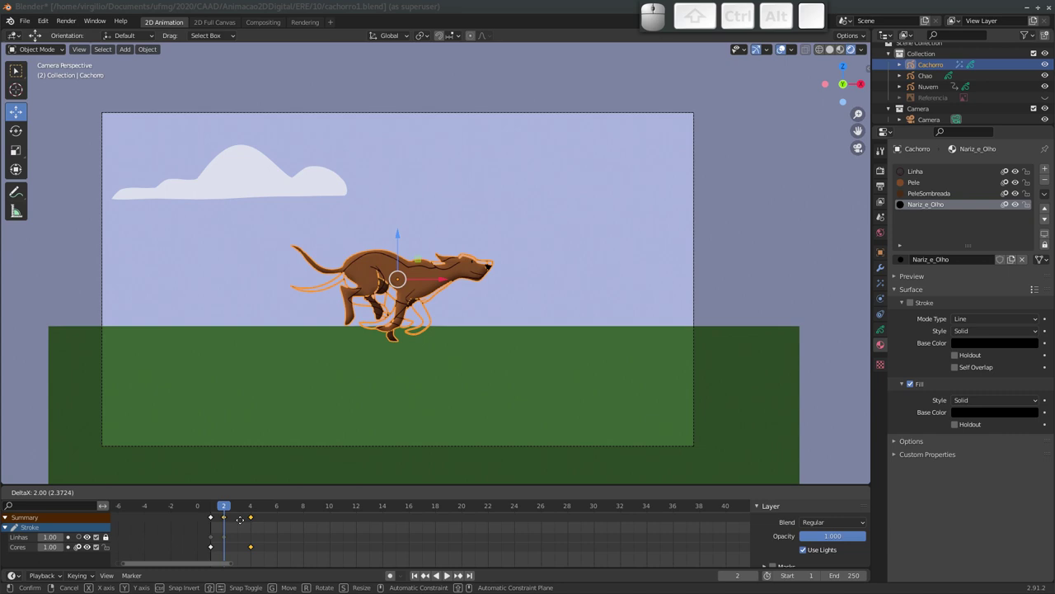
Shift the dog's second drawing keyframe later on the Cores layer.
key("Escape")
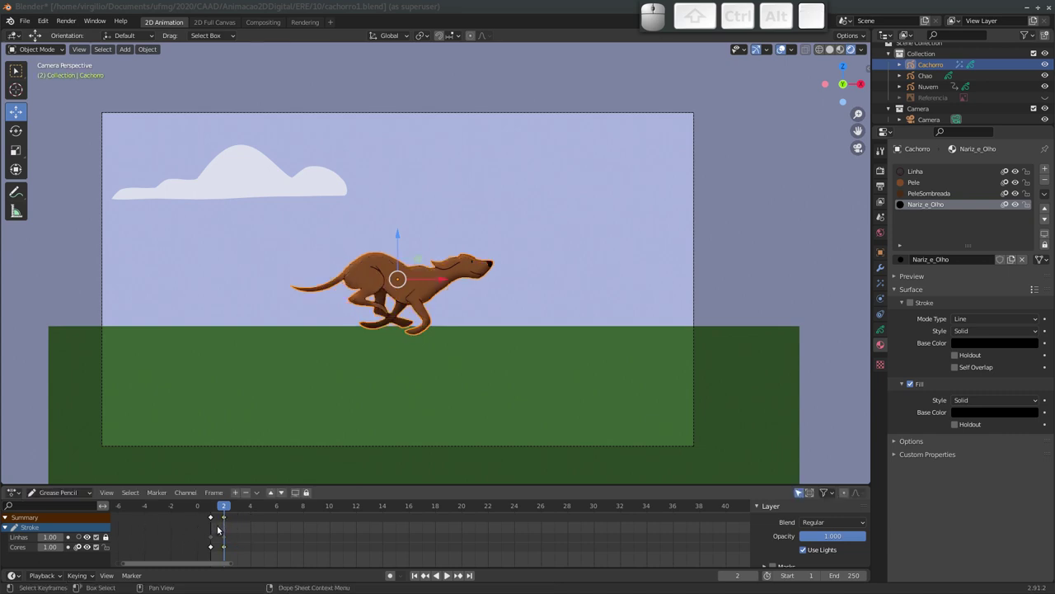
left_click(108, 540)
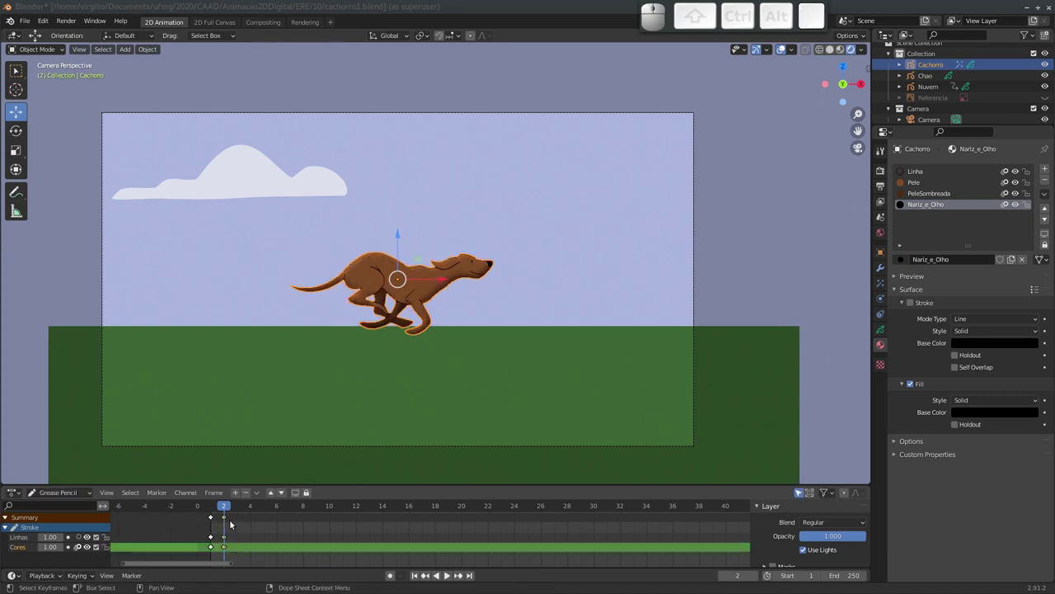
left_click(226, 517)
key("g")
left_click(244, 521)
Select the later keyframes on both layers and start duplicating them further along.
left_click_drag(225, 509, 214, 518)
left_click(215, 518)
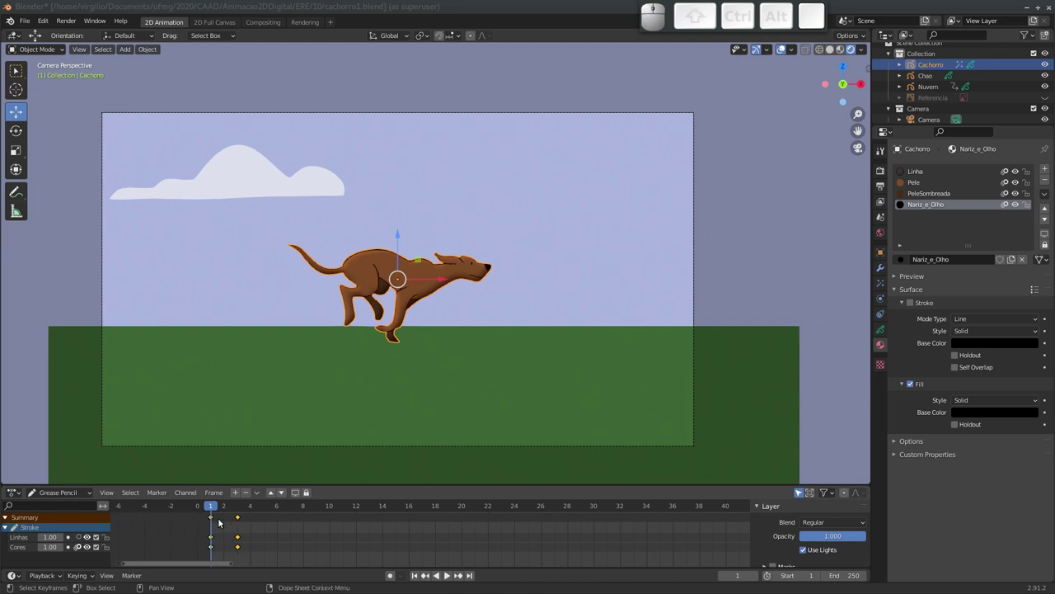
key("shift+d")
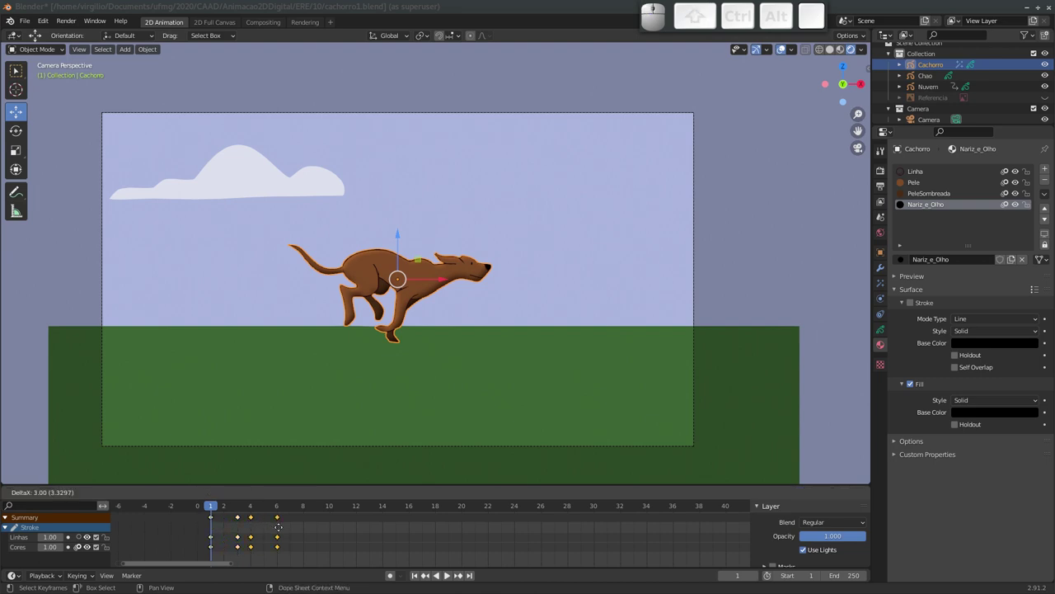
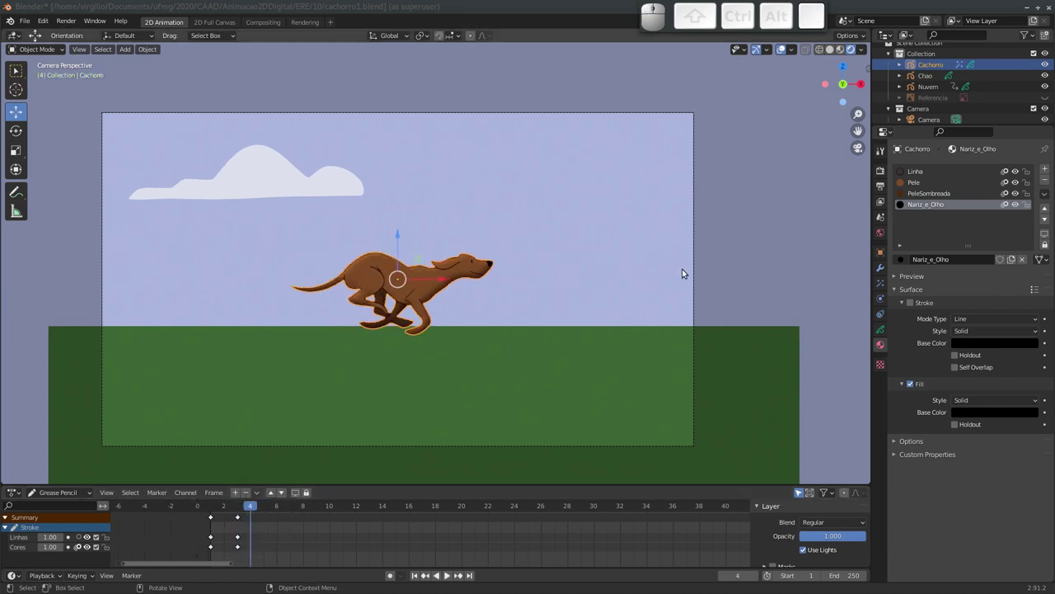
Show the Referencia sheet of running dogs again, select it and slide it to the left.
left_click(1047, 99)
left_click(1049, 100)
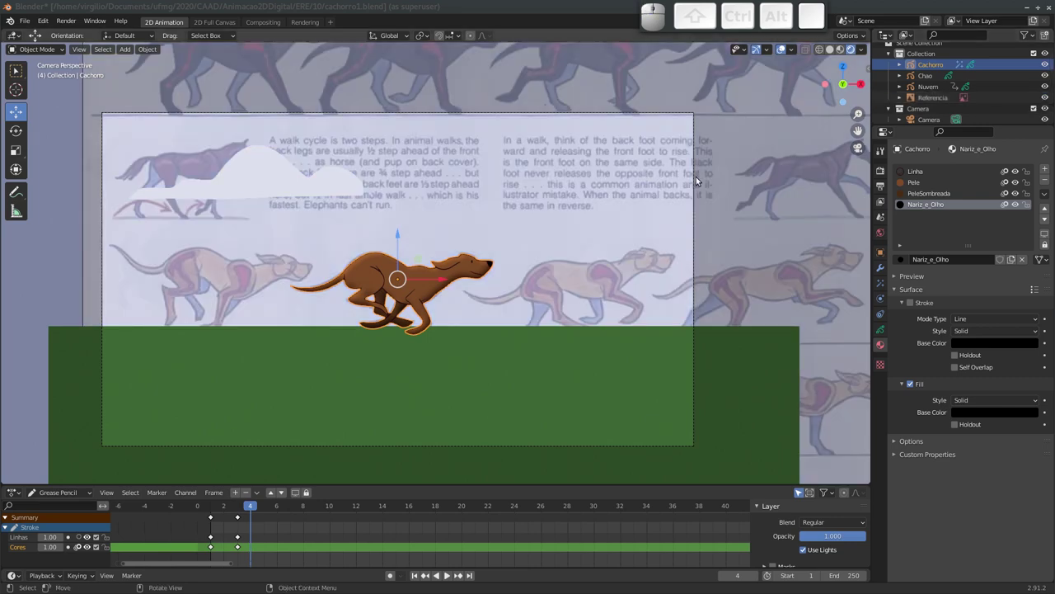
left_click(935, 102)
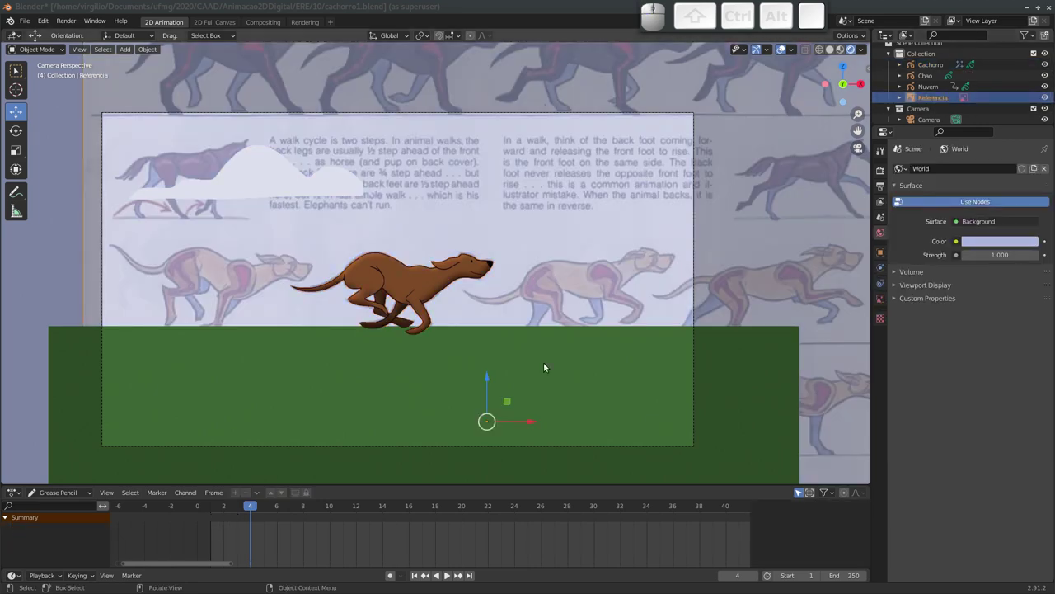
left_click_drag(530, 424, 464, 510)
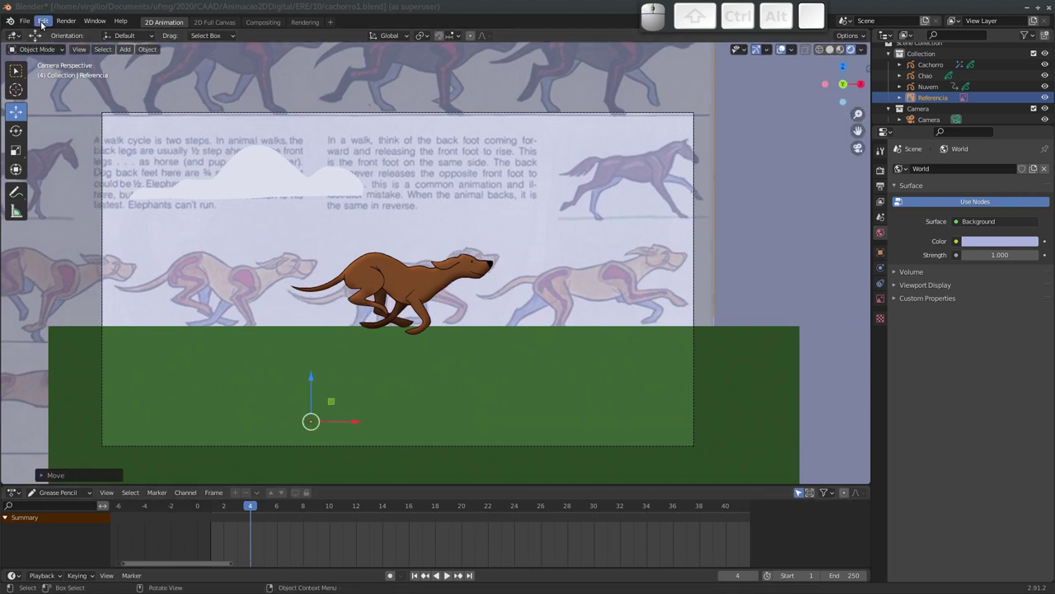
Open the finished cachorro.blend animation file from the File menu.
left_click(34, 24)
left_click(151, 68)
left_click(492, 325)
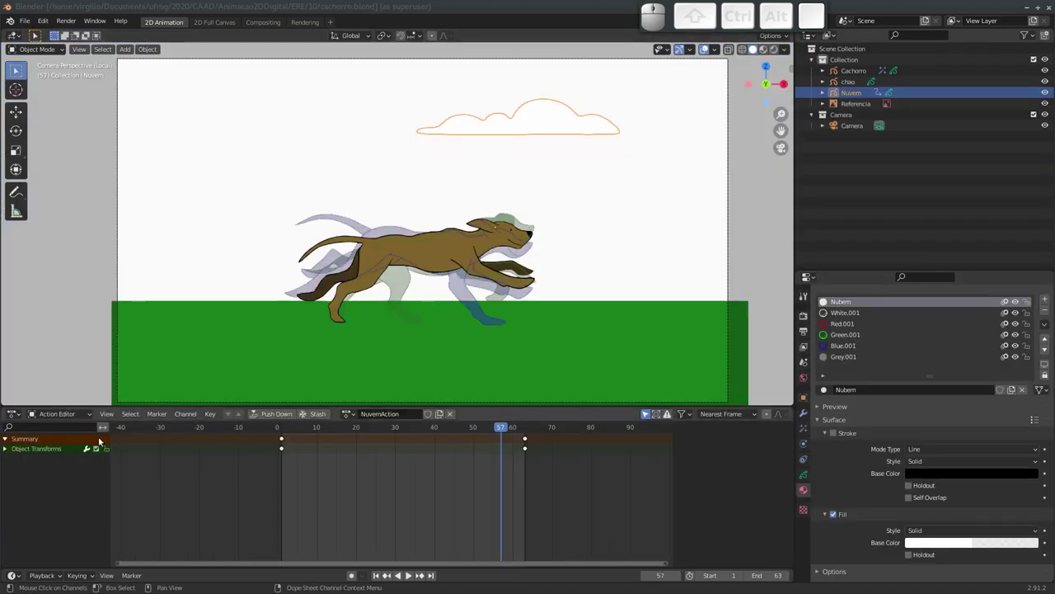
Select the Cachorro dog and switch the Dope Sheet to Grease Pencil mode showing its keyframes.
left_click(858, 74)
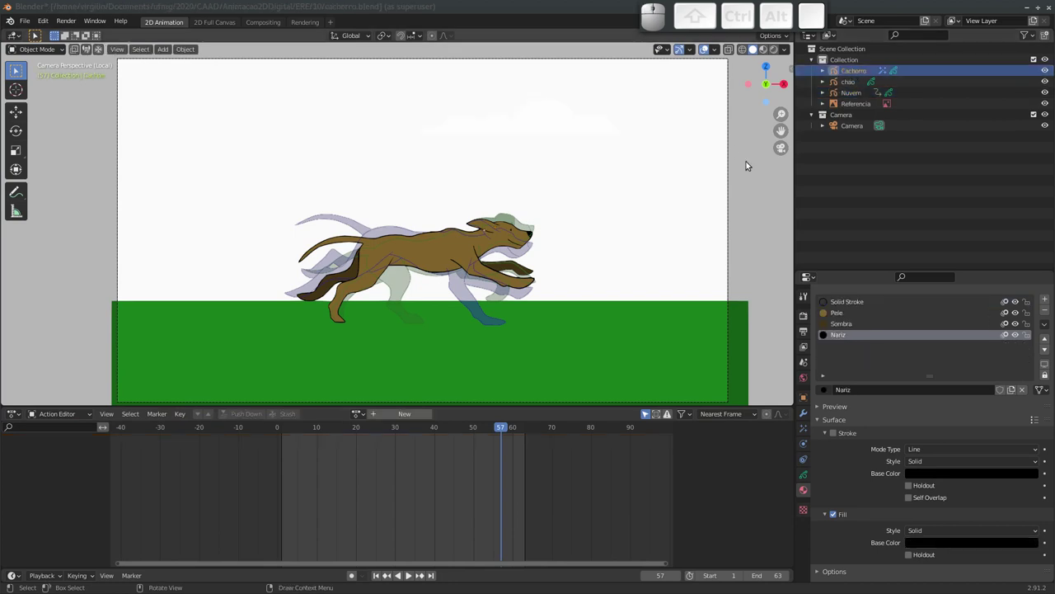
left_click(75, 411)
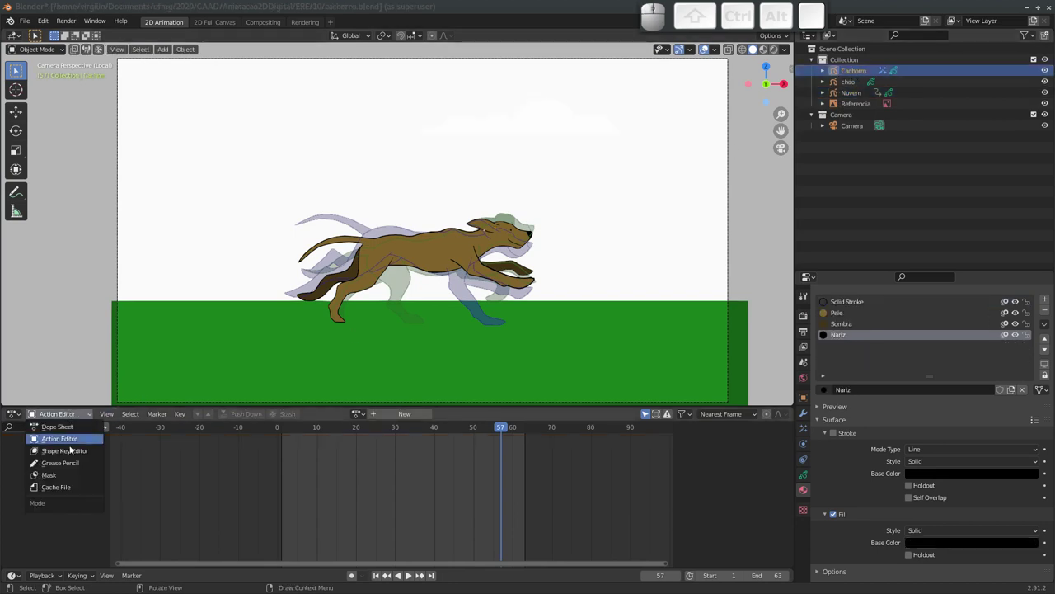
left_click(69, 467)
left_click(80, 461)
left_click(80, 472)
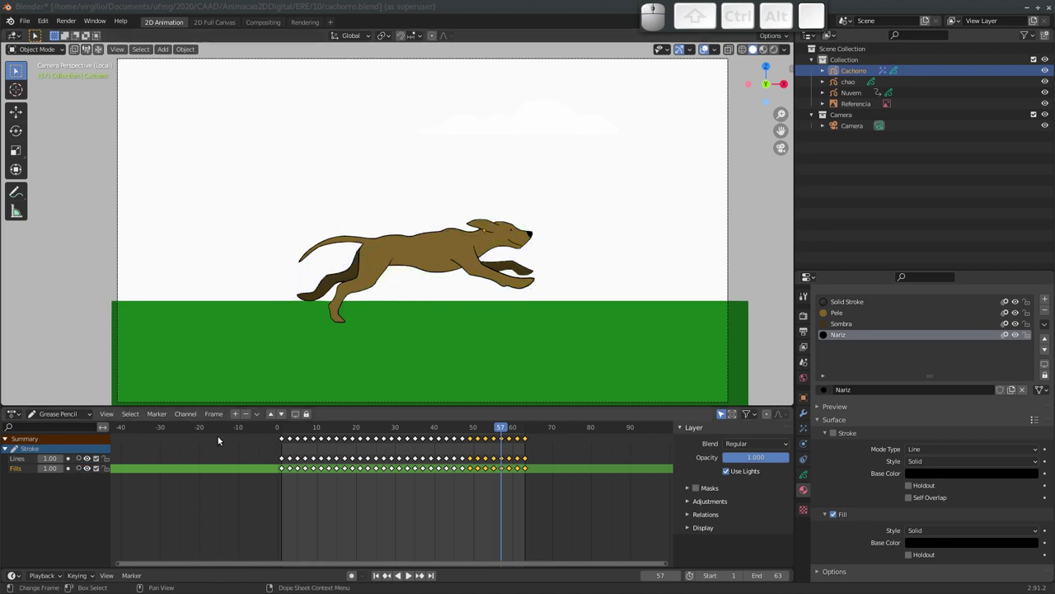
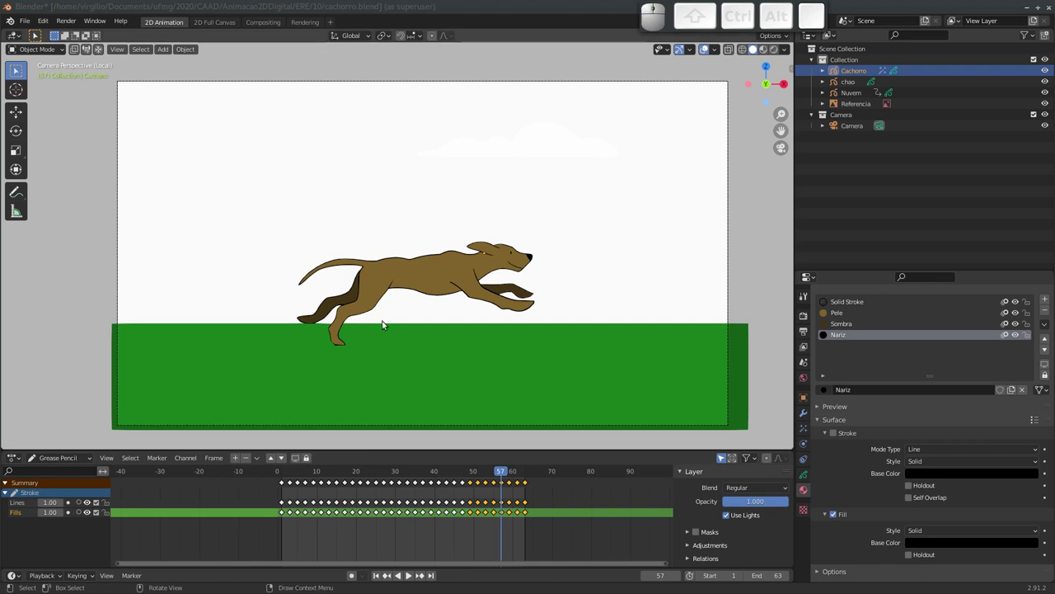
Frame the camera view, play the run cycle and show the World background settings.
key("space")
left_click(802, 379)
left_click(956, 392)
key("Escape")
left_click(777, 52)
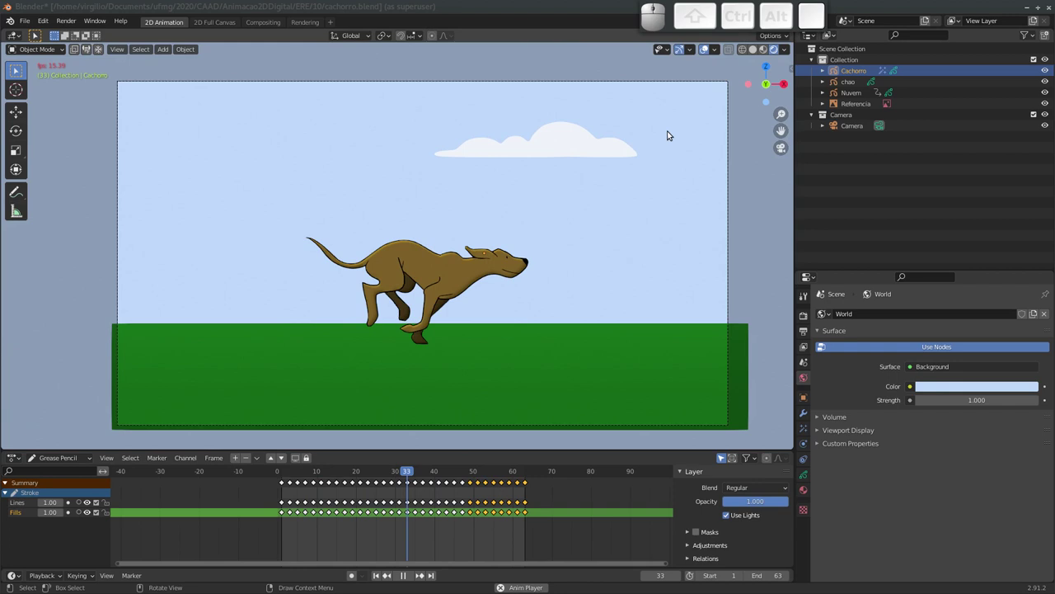